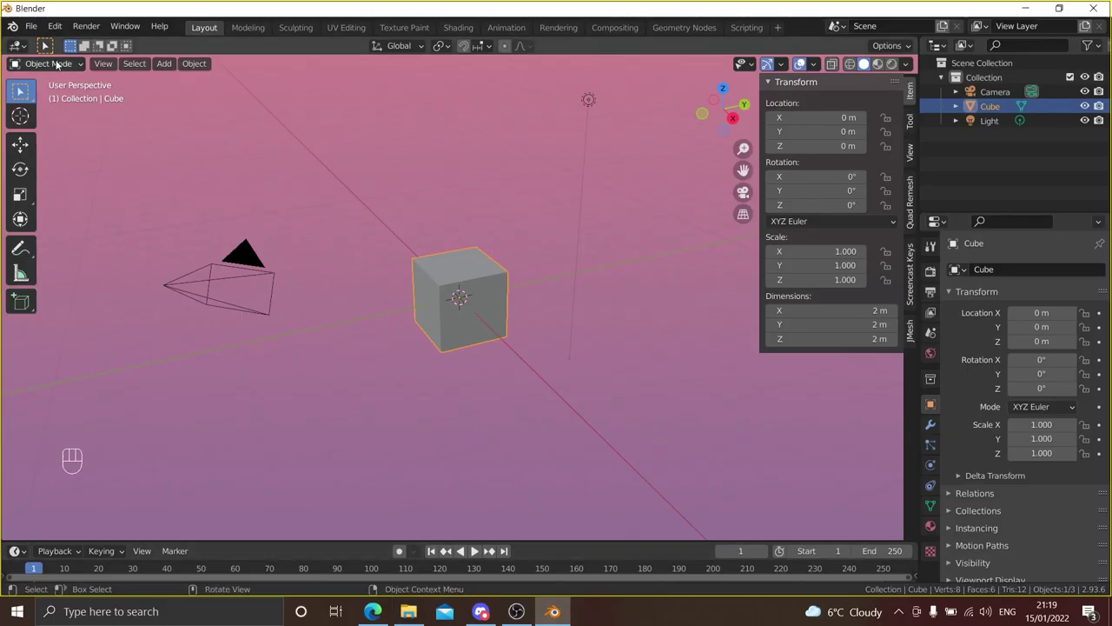
- Enable the Cats Blender Plugin add-on and show its tools panel in the viewport sidebar
{"action": "left_click_drag", "start_coordinate": [26, 90], "coordinate": [116, 233]}
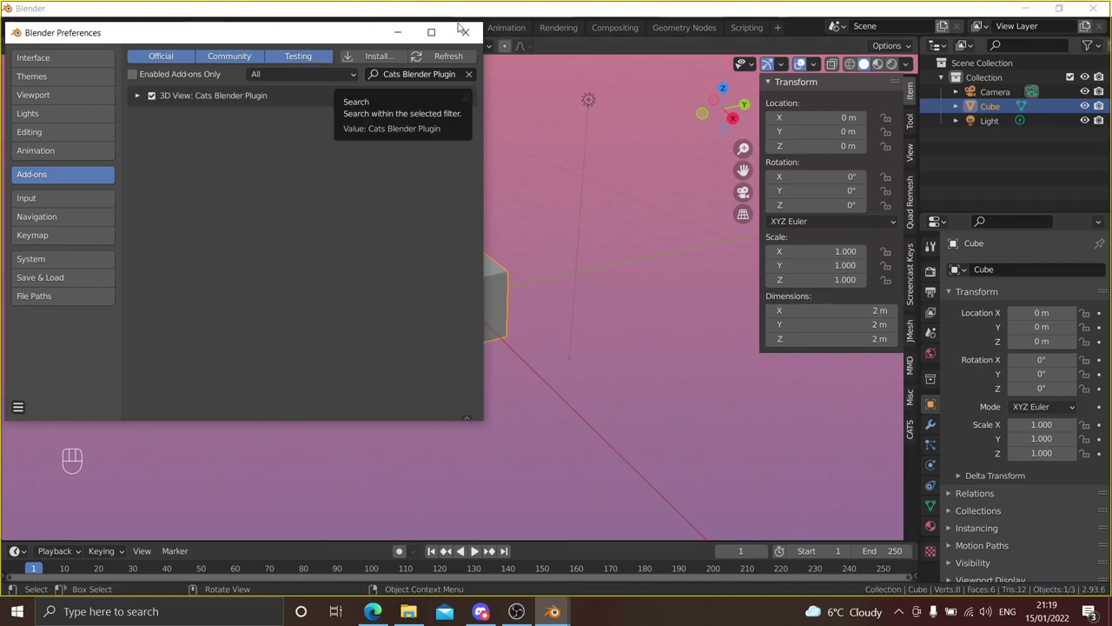
{"action": "left_click", "coordinate": [912, 427]}
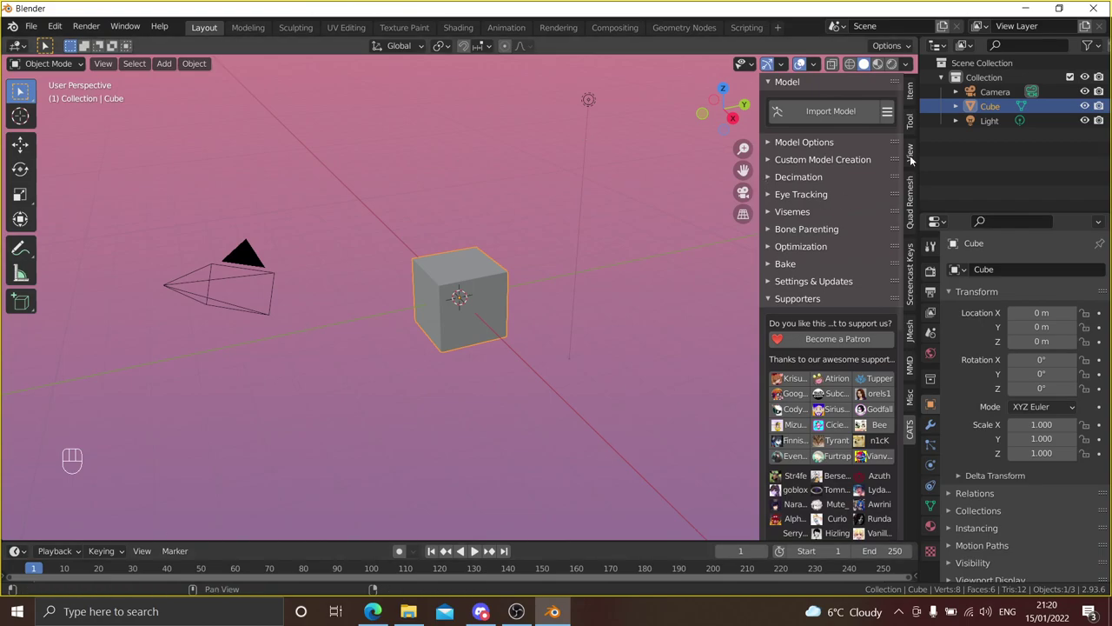
- Delete the default Camera, Cube and Light, leaving the scene empty
{"action": "left_click", "coordinate": [1014, 125]}
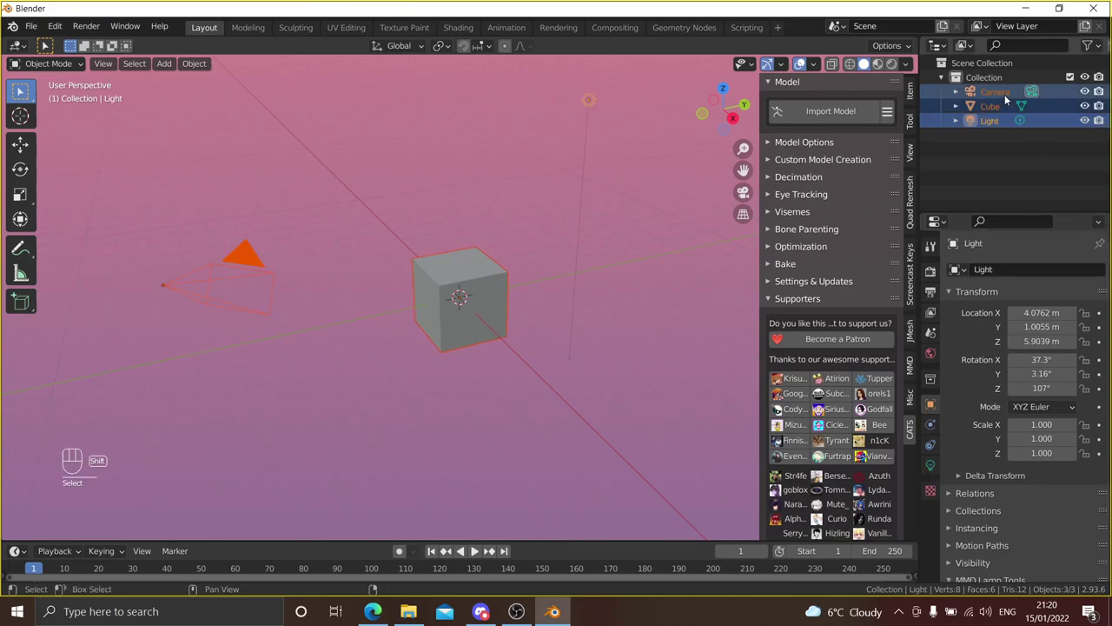
{"action": "left_click_drag", "start_coordinate": [1008, 96], "coordinate": [338, 337]}
{"action": "key", "text": "Delete"}
- Orbit the empty viewport to face the front, ready for the CATS model import
{"action": "left_click_drag", "start_coordinate": [338, 337], "coordinate": [478, 327]}
{"action": "left_click_drag", "start_coordinate": [511, 318], "coordinate": [470, 317]}
{"action": "left_click_drag", "start_coordinate": [470, 343], "coordinate": [465, 330]}
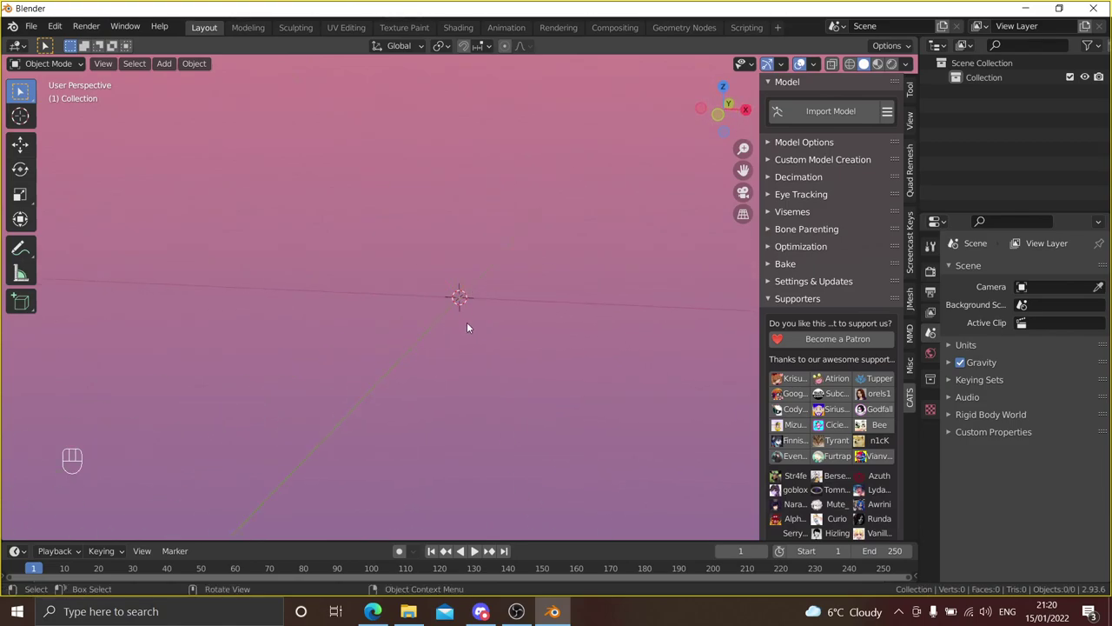
{"action": "left_click", "coordinate": [470, 310]}
{"action": "left_click_drag", "start_coordinate": [488, 314], "coordinate": [502, 315]}
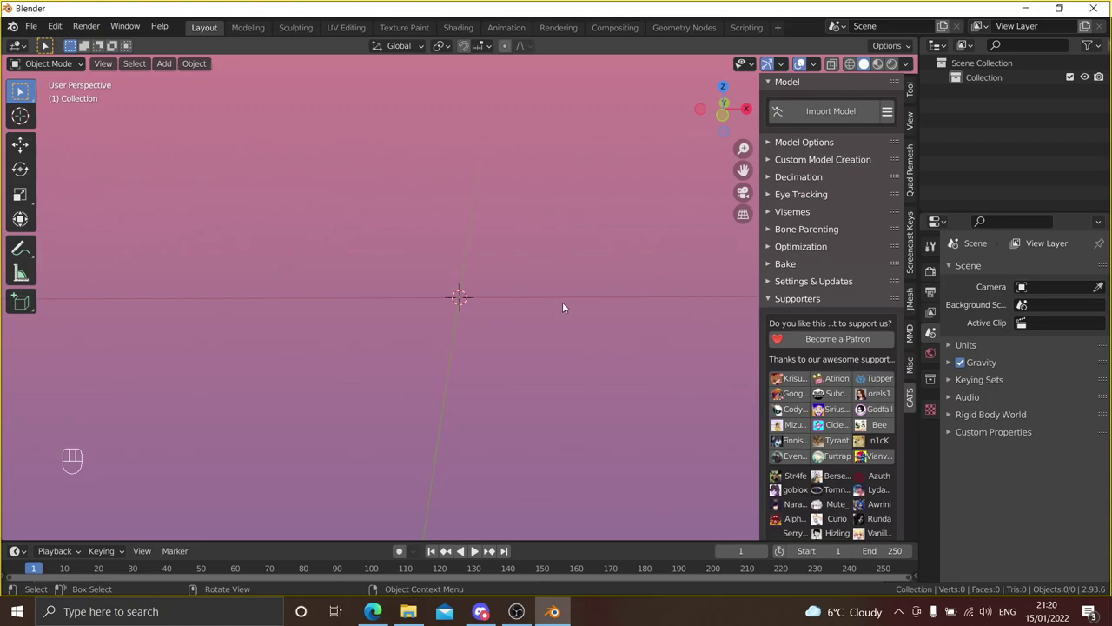
{"action": "middle_click", "coordinate": [574, 299]}
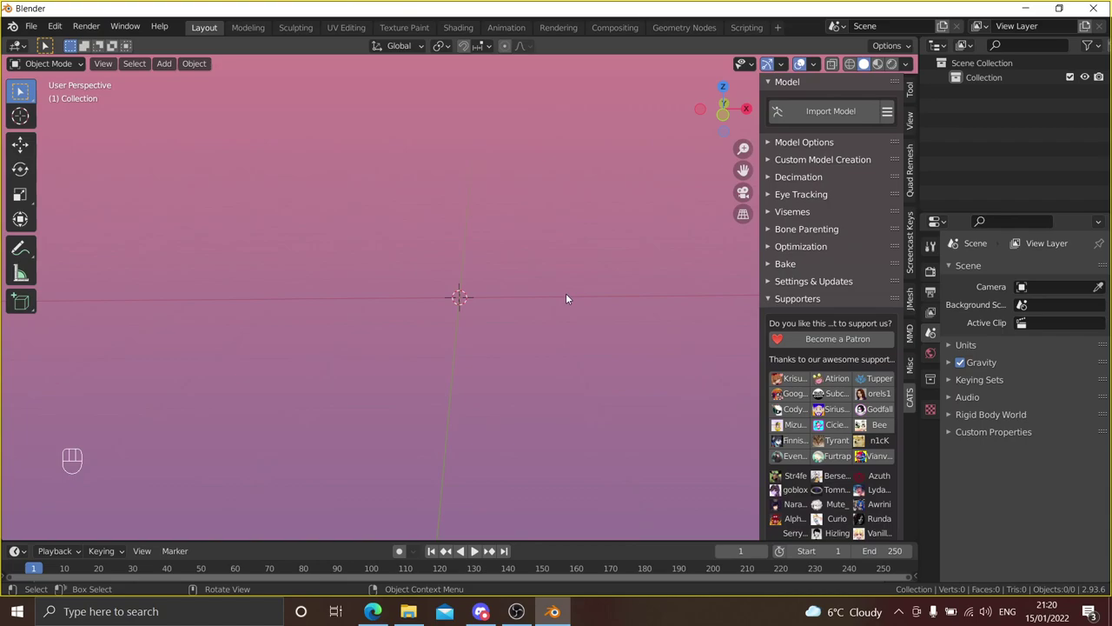
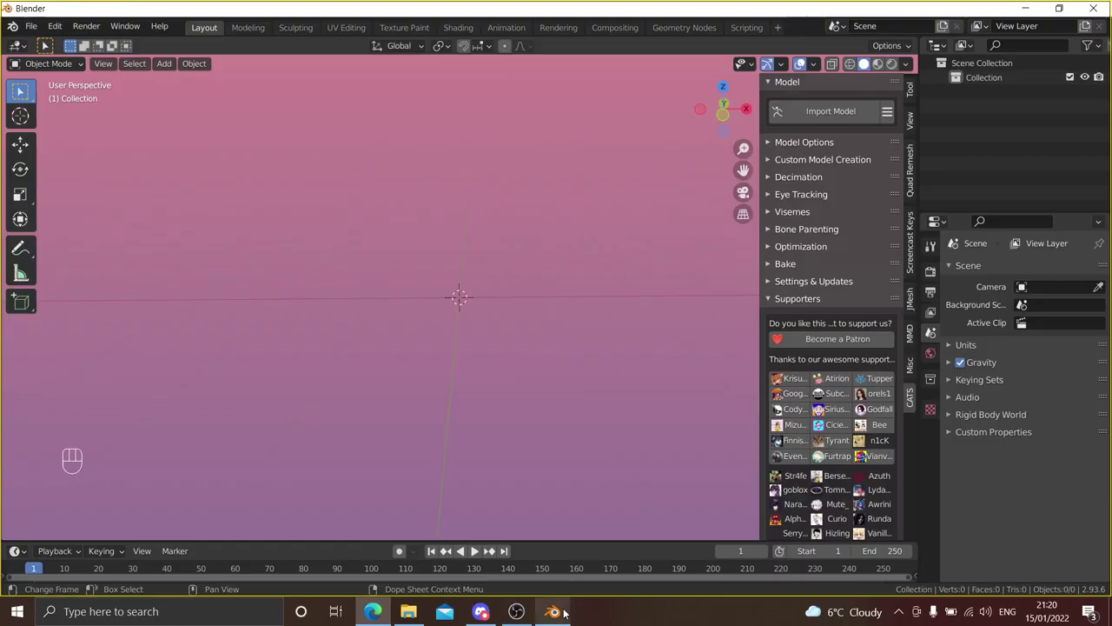
- Import the female base .fbx with its armature and zoom in on the model
{"action": "left_click", "coordinate": [813, 115]}
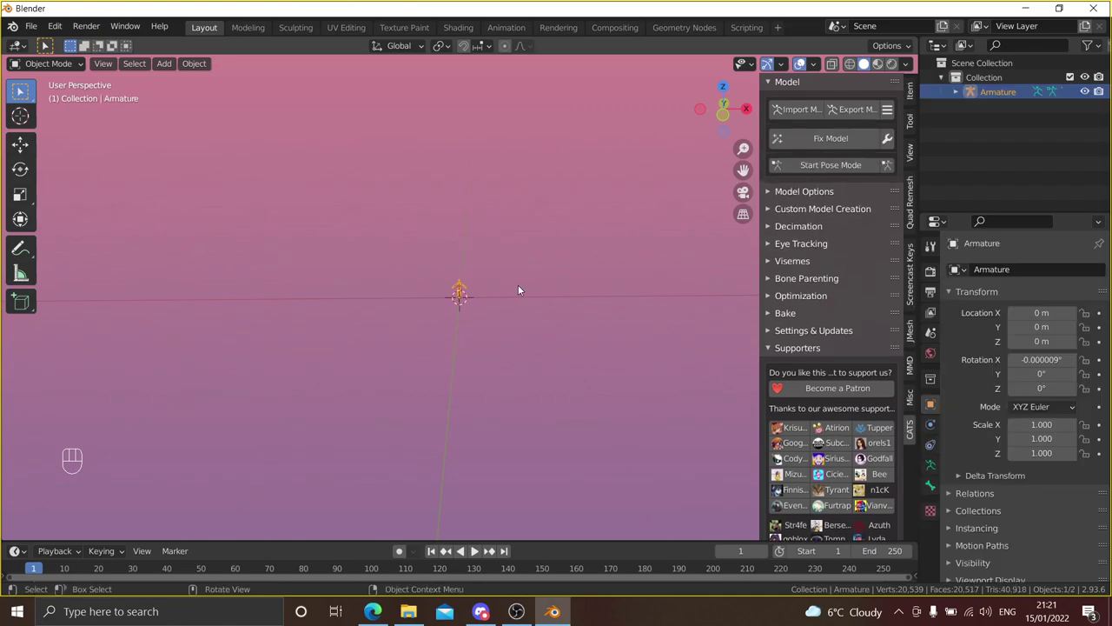
{"action": "left_click_drag", "start_coordinate": [531, 285], "coordinate": [541, 276]}
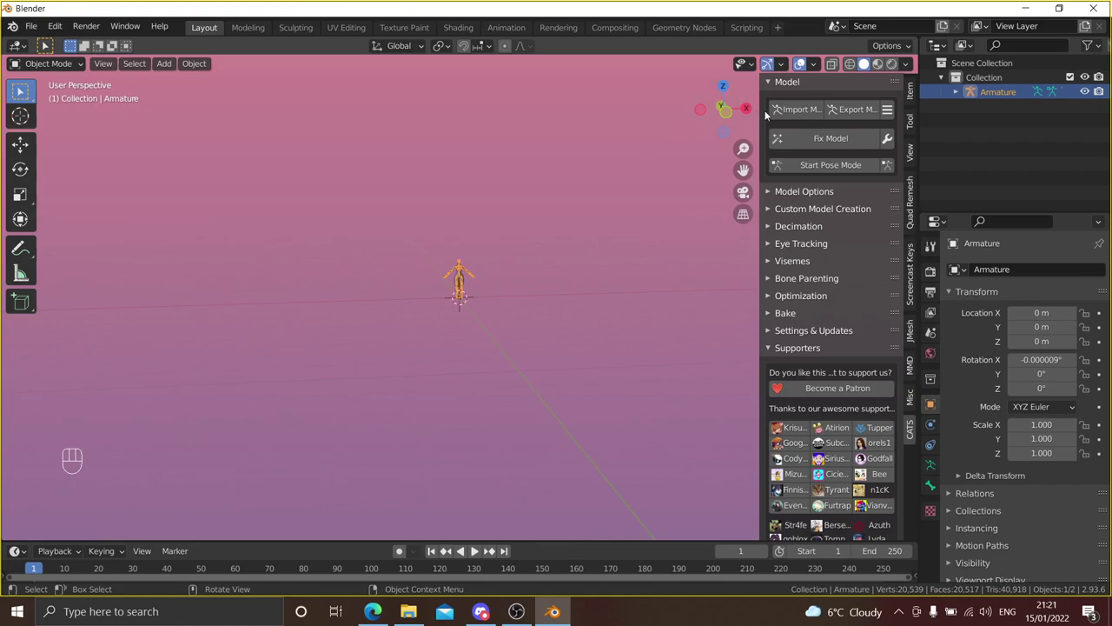
{"action": "left_click", "coordinate": [804, 116]}
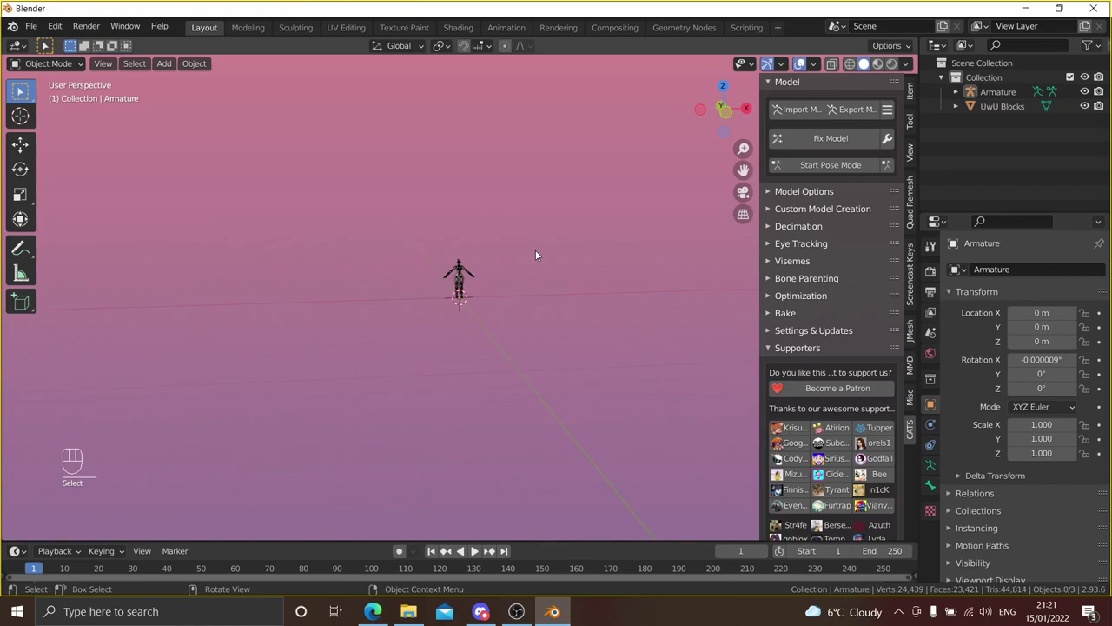
{"action": "left_click_drag", "start_coordinate": [543, 268], "coordinate": [533, 319]}
{"action": "left_click_drag", "start_coordinate": [538, 293], "coordinate": [544, 305]}
{"action": "left_click_drag", "start_coordinate": [546, 309], "coordinate": [520, 316]}
{"action": "middle_click", "coordinate": [532, 317]}
{"action": "middle_click", "coordinate": [547, 317]}
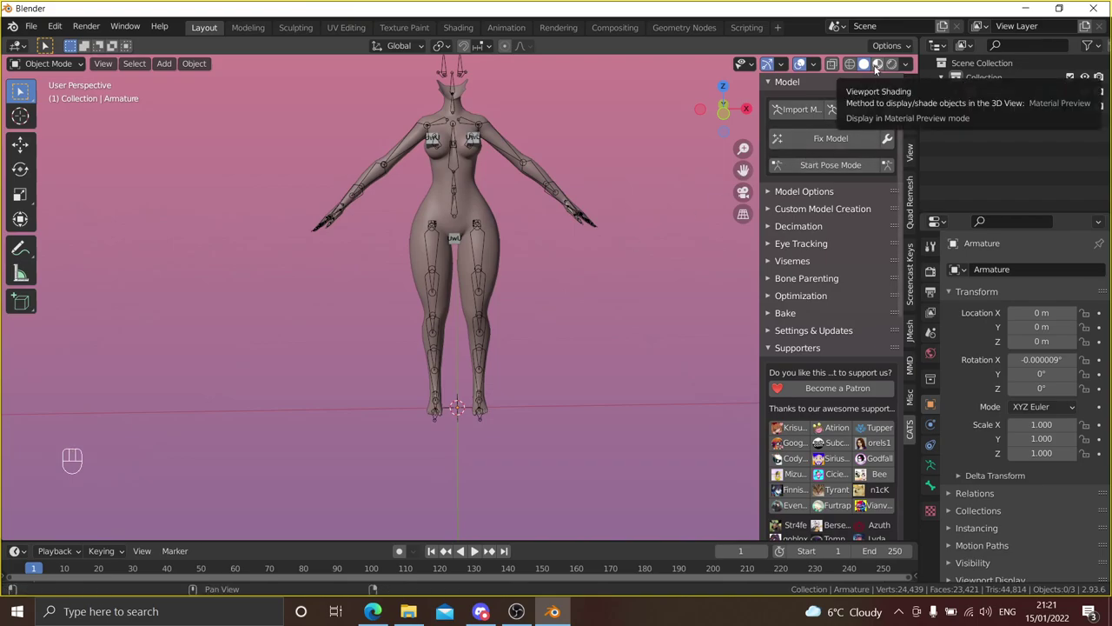
- Switch the viewport shading to Material Preview so the model's textures show
{"action": "left_click_drag", "start_coordinate": [893, 88], "coordinate": [888, 65]}
{"action": "left_click", "coordinate": [888, 135]}
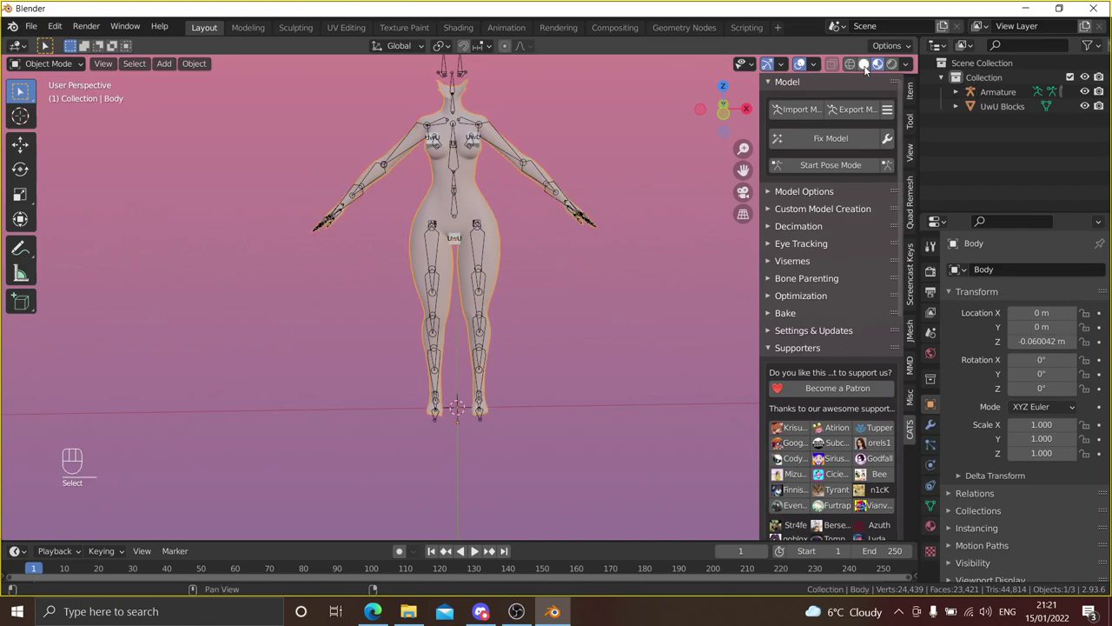
{"action": "left_click", "coordinate": [868, 68]}
{"action": "left_click_drag", "start_coordinate": [914, 67], "coordinate": [878, 70]}
{"action": "left_click", "coordinate": [885, 64]}
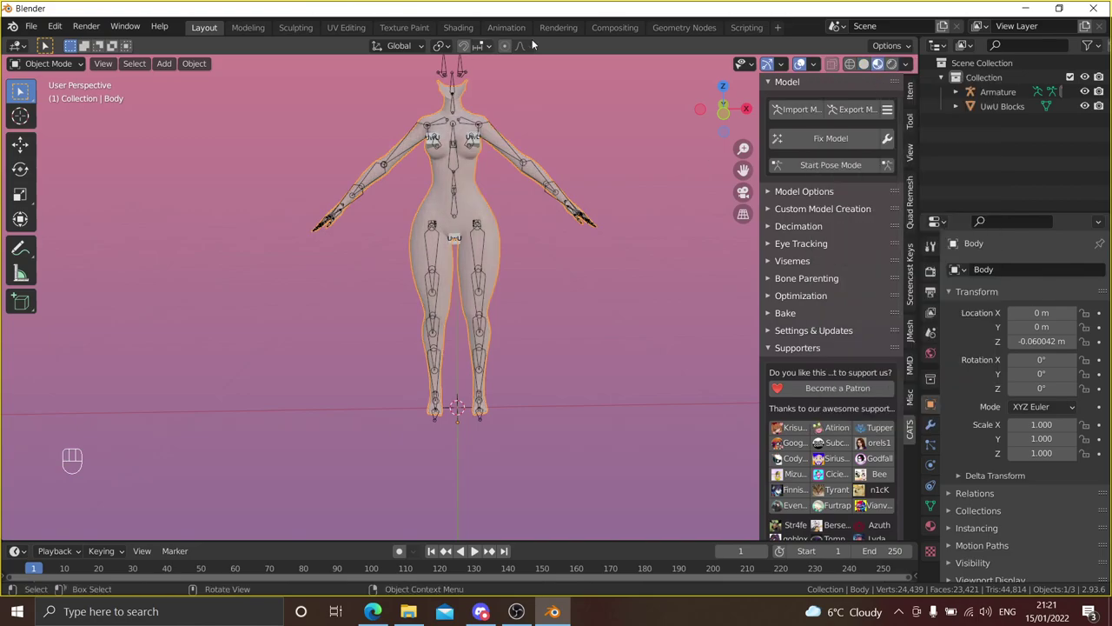
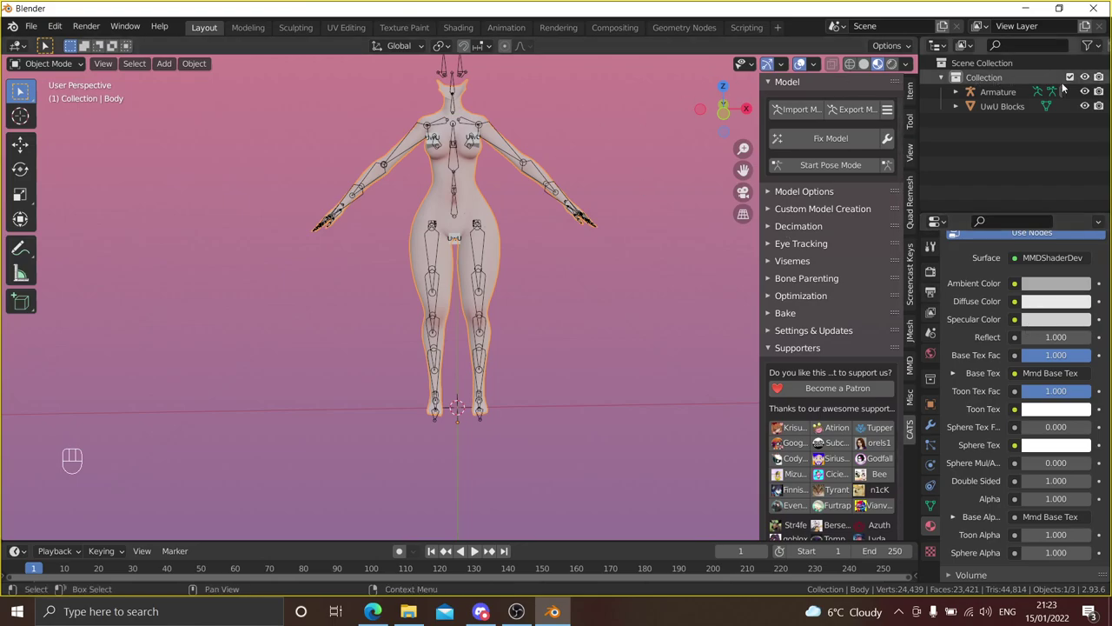
- Hide the original Armature in the outliner and zoom in on the body
{"action": "left_click", "coordinate": [1084, 91]}
{"action": "middle_click", "coordinate": [888, 136]}
{"action": "middle_click", "coordinate": [888, 136]}
{"action": "middle_click", "coordinate": [888, 135]}
{"action": "left_click_drag", "start_coordinate": [888, 136], "coordinate": [888, 136]}
{"action": "middle_click", "coordinate": [888, 136]}
{"action": "left_click_drag", "start_coordinate": [888, 136], "coordinate": [888, 135]}
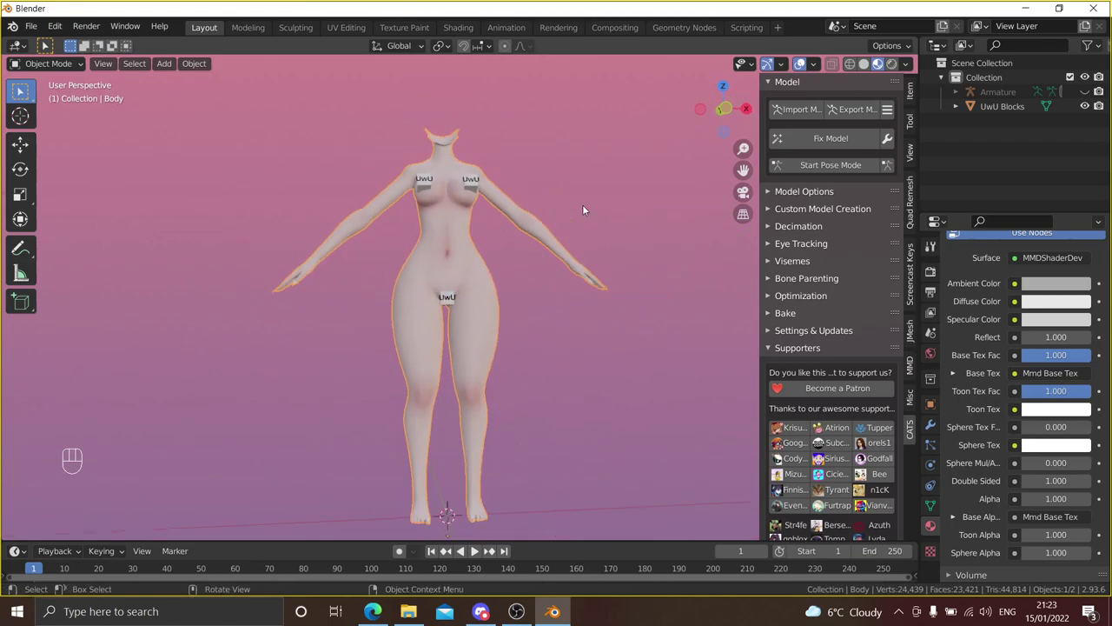
{"action": "middle_click", "coordinate": [888, 136]}
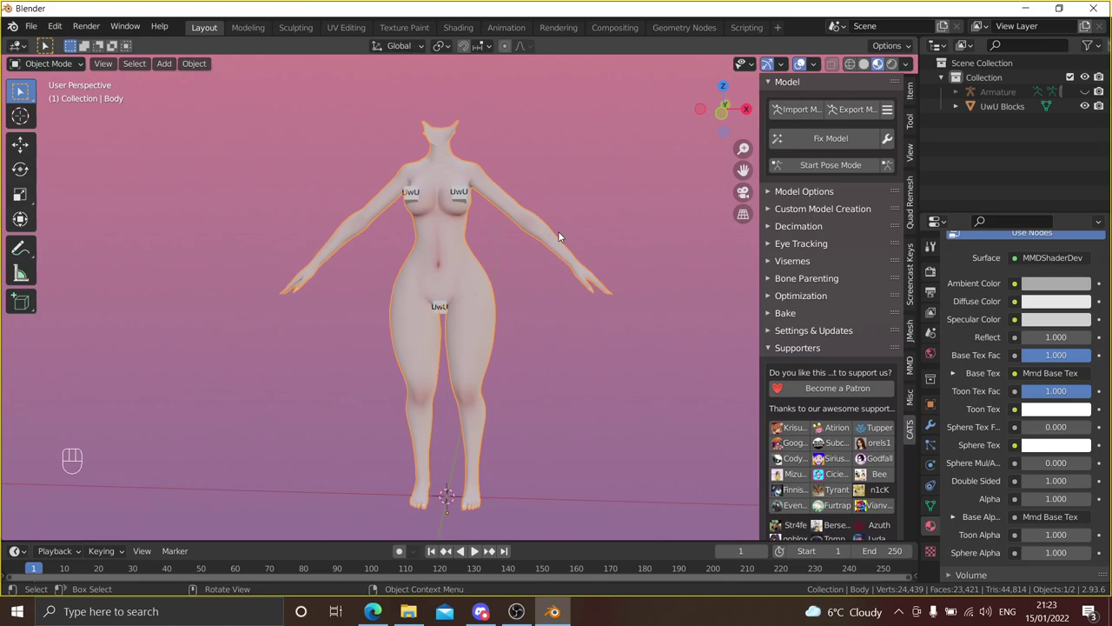
- Orbit and pan the viewport to inspect the body before importing the head
{"action": "left_click_drag", "start_coordinate": [568, 235], "coordinate": [593, 244]}
{"action": "left_click_drag", "start_coordinate": [593, 243], "coordinate": [578, 239]}
{"action": "left_click", "coordinate": [596, 314]}
{"action": "left_click", "coordinate": [595, 314]}
{"action": "left_click_drag", "start_coordinate": [597, 297], "coordinate": [594, 255]}
{"action": "left_click_drag", "start_coordinate": [589, 260], "coordinate": [591, 277]}
{"action": "left_click_drag", "start_coordinate": [598, 234], "coordinate": [603, 360]}
{"action": "left_click_drag", "start_coordinate": [604, 345], "coordinate": [605, 325]}
{"action": "left_click_drag", "start_coordinate": [603, 335], "coordinate": [597, 277]}
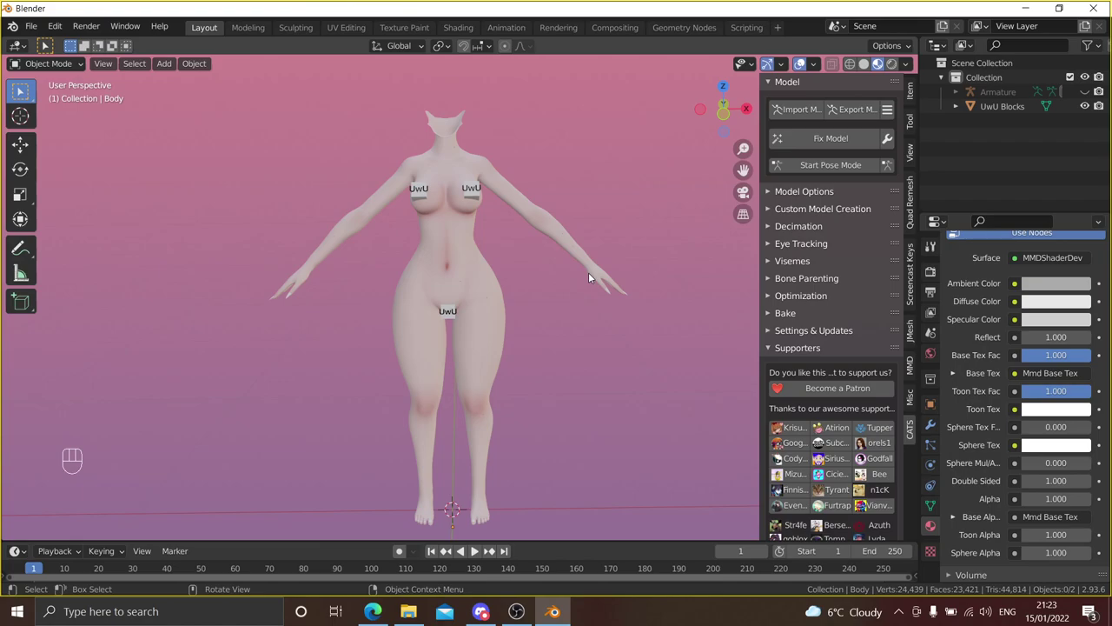
{"action": "left_click_drag", "start_coordinate": [600, 276], "coordinate": [610, 204]}
{"action": "left_click_drag", "start_coordinate": [610, 204], "coordinate": [595, 274]}
{"action": "middle_click", "coordinate": [596, 364]}
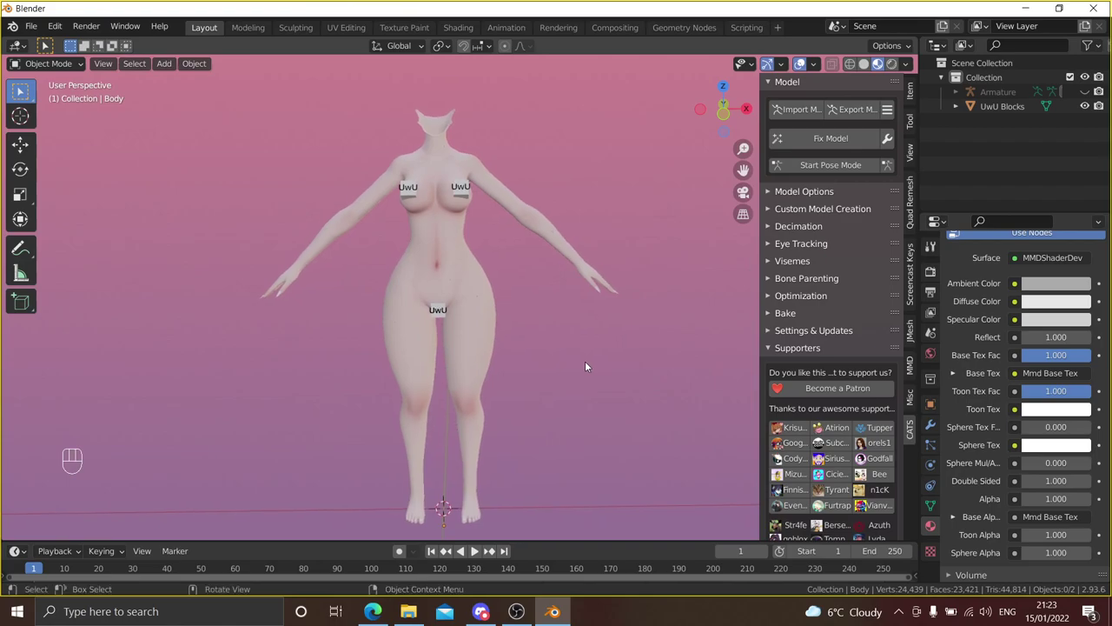
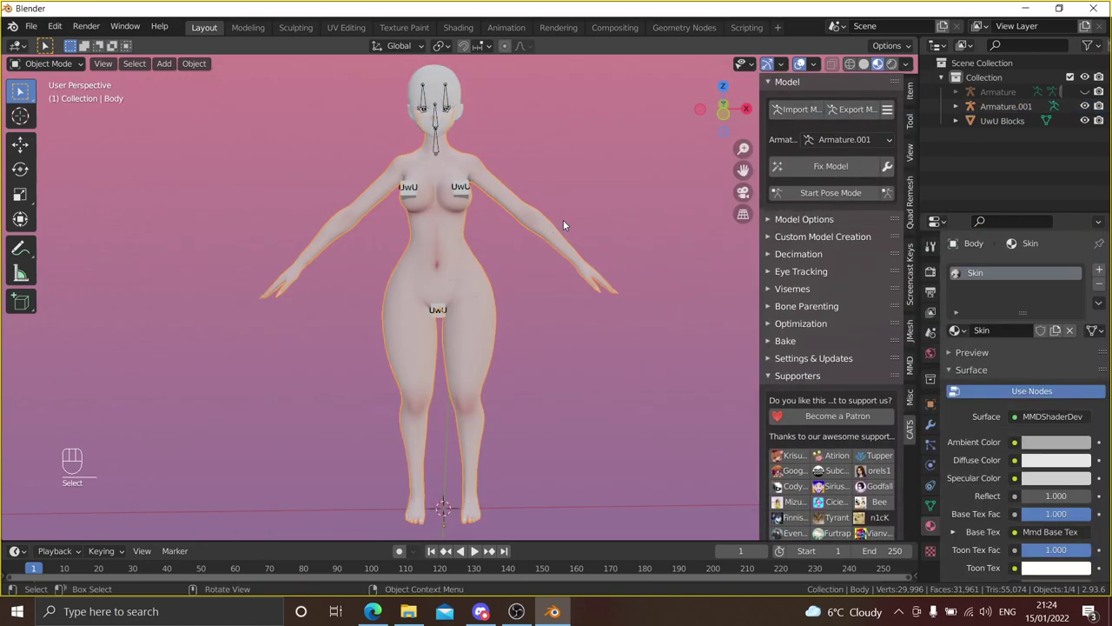
- Orbit to a side view and select the head's armature, Armature.001
{"action": "left_click_drag", "start_coordinate": [572, 224], "coordinate": [612, 280]}
{"action": "left_click_drag", "start_coordinate": [607, 204], "coordinate": [588, 218]}
{"action": "left_click", "coordinate": [589, 218]}
{"action": "left_click_drag", "start_coordinate": [510, 151], "coordinate": [467, 164]}
{"action": "left_click_drag", "start_coordinate": [493, 262], "coordinate": [350, 276]}
{"action": "left_click", "coordinate": [369, 274]}
{"action": "left_click_drag", "start_coordinate": [477, 287], "coordinate": [484, 272]}
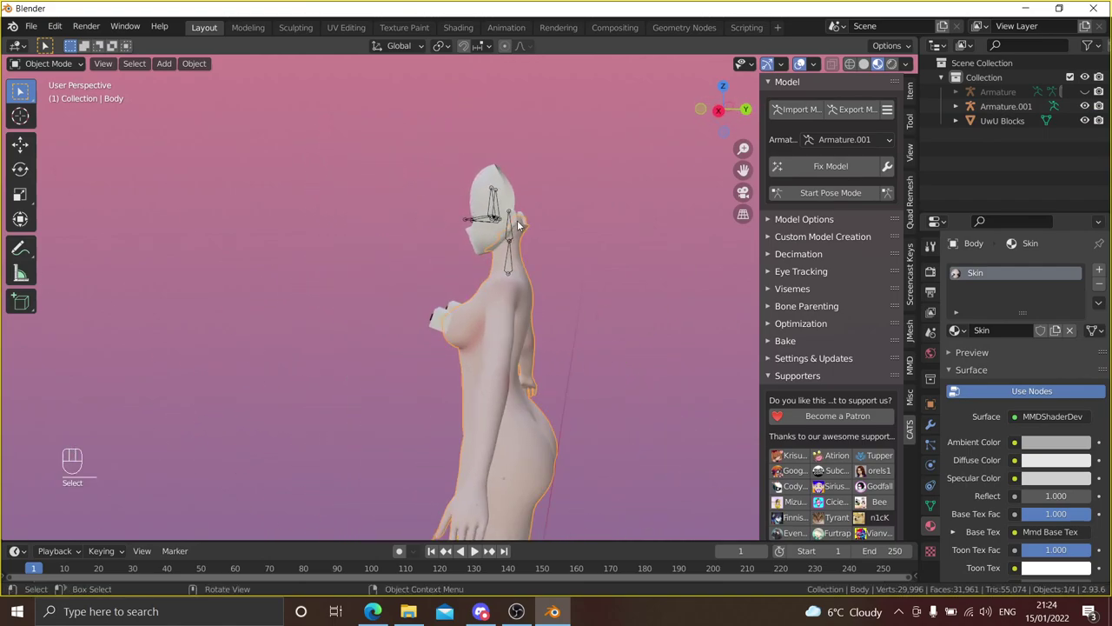
{"action": "left_click", "coordinate": [520, 223]}
{"action": "left_click", "coordinate": [515, 226]}
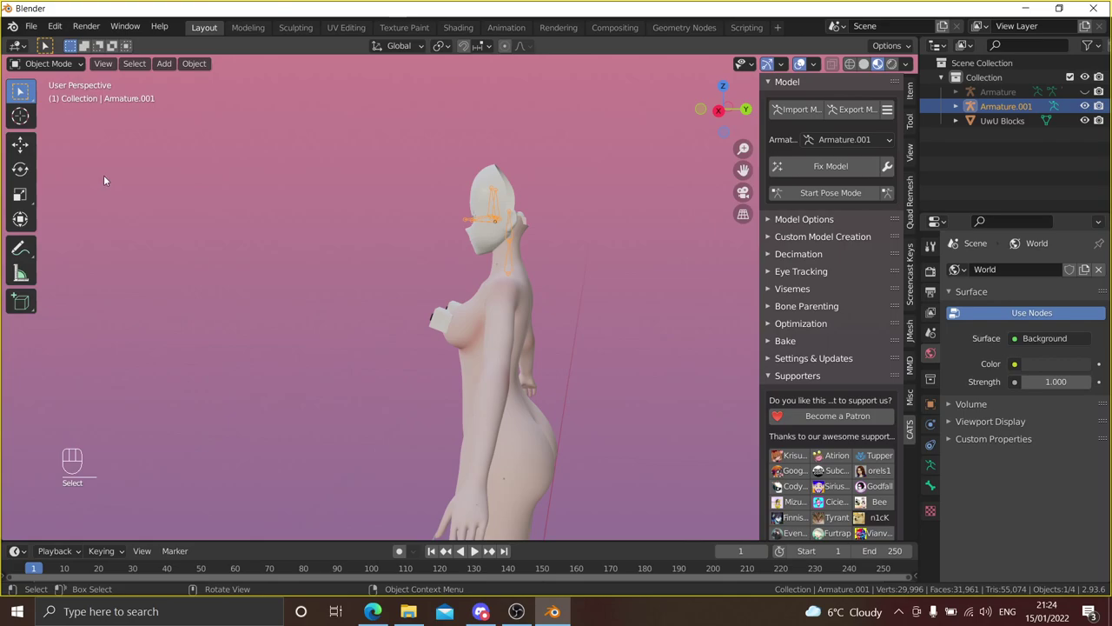
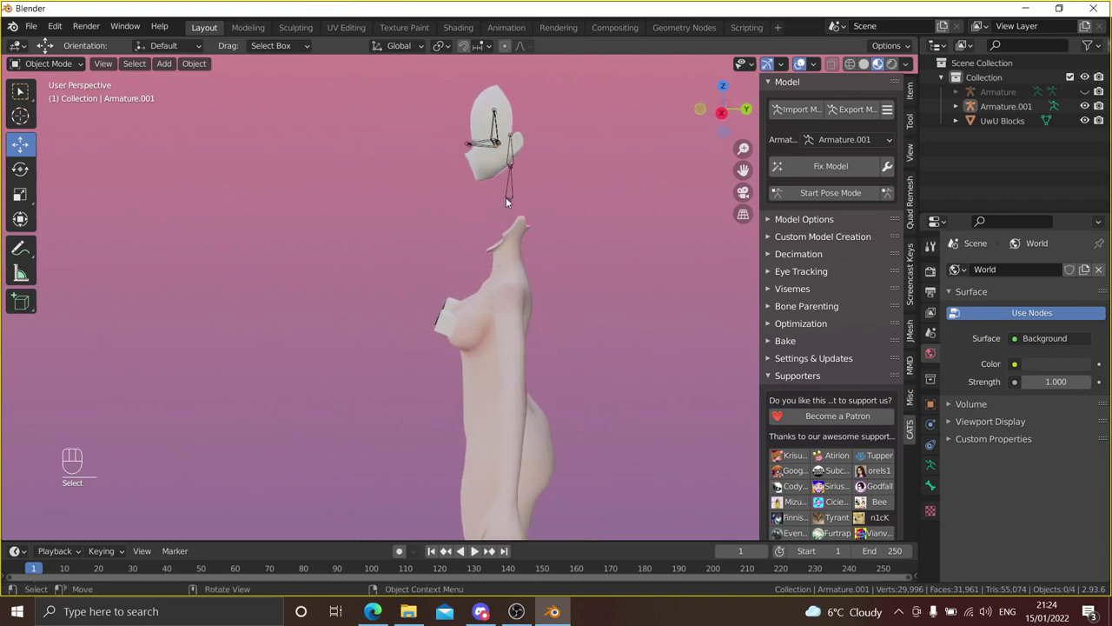
- Move Armature.001 so the imported head sits on the body's neck
{"action": "left_click", "coordinate": [520, 199]}
{"action": "left_click_drag", "start_coordinate": [522, 188], "coordinate": [462, 270]}
{"action": "middle_click", "coordinate": [461, 269]}
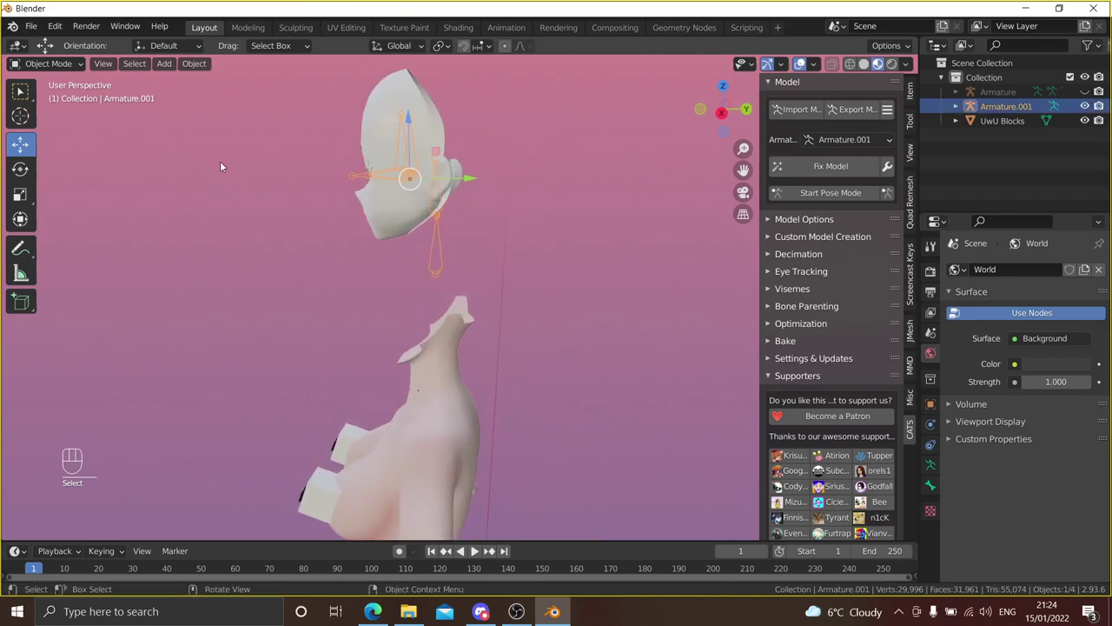
{"action": "left_click", "coordinate": [27, 150]}
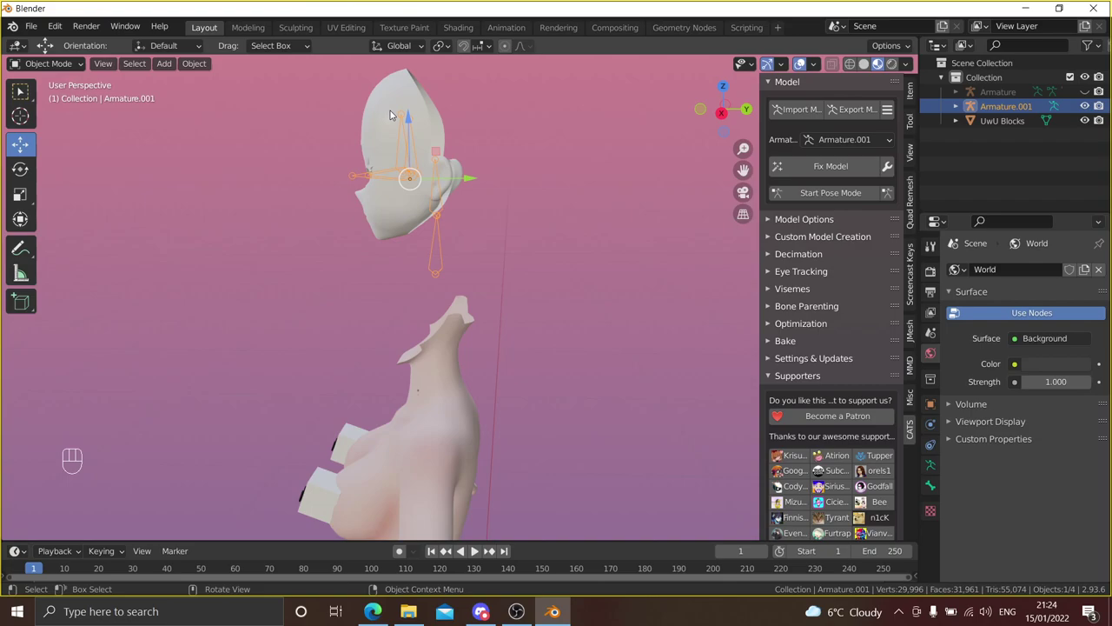
{"action": "left_click_drag", "start_coordinate": [416, 120], "coordinate": [413, 251]}
{"action": "left_click_drag", "start_coordinate": [422, 288], "coordinate": [472, 175]}
{"action": "left_click_drag", "start_coordinate": [468, 208], "coordinate": [490, 169]}
{"action": "left_click_drag", "start_coordinate": [481, 176], "coordinate": [452, 268]}
{"action": "left_click_drag", "start_coordinate": [447, 273], "coordinate": [448, 229]}
{"action": "left_click_drag", "start_coordinate": [449, 227], "coordinate": [511, 364]}
{"action": "left_click_drag", "start_coordinate": [493, 352], "coordinate": [807, 295]}
{"action": "left_click_drag", "start_coordinate": [603, 289], "coordinate": [482, 330]}
{"action": "left_click_drag", "start_coordinate": [538, 275], "coordinate": [509, 345]}
{"action": "left_click_drag", "start_coordinate": [513, 343], "coordinate": [538, 344]}
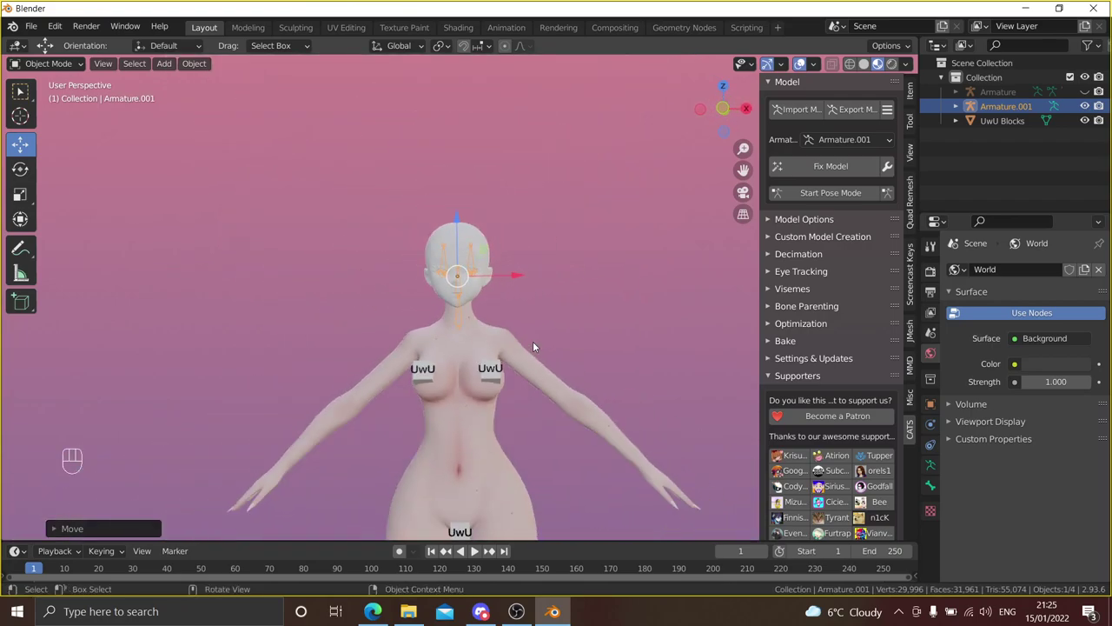
- Deselect the head armature, hide Armature.001 and show Body.001's material settings
{"action": "left_click_drag", "start_coordinate": [543, 335], "coordinate": [548, 314]}
{"action": "left_click", "coordinate": [547, 314]}
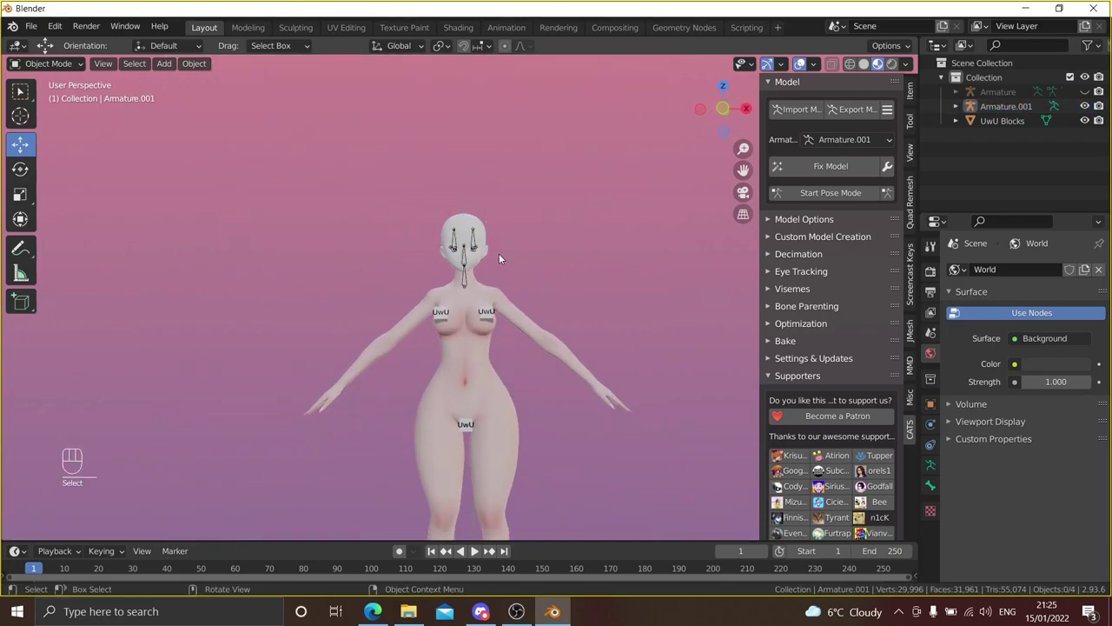
{"action": "left_click_drag", "start_coordinate": [1093, 106], "coordinate": [601, 250]}
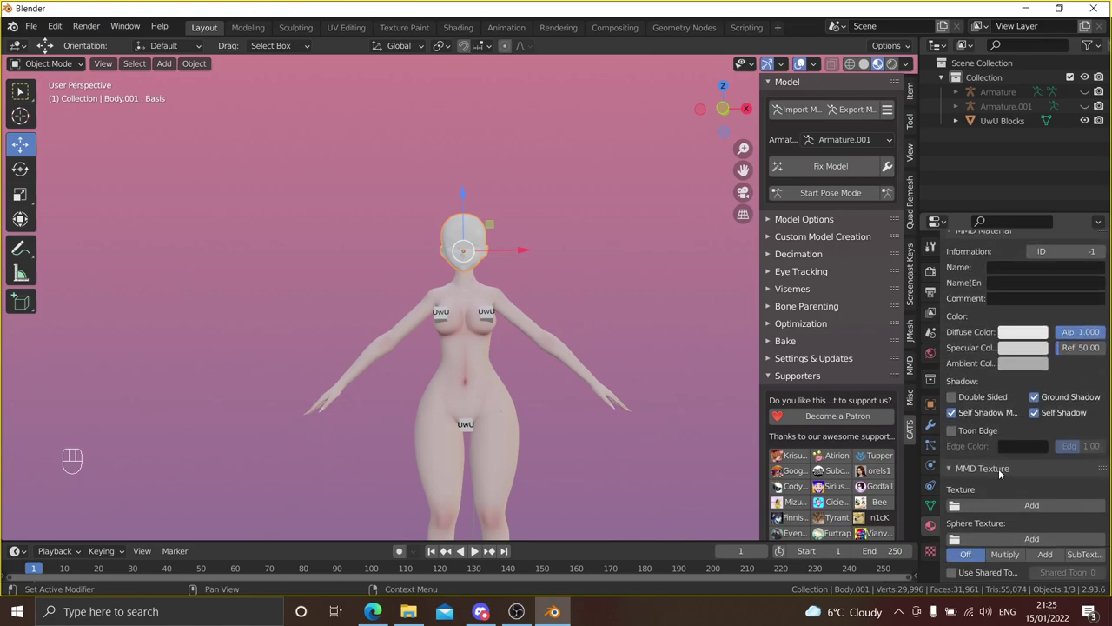
- Browse for the face texture image to add as the head's MMD texture
{"action": "left_click", "coordinate": [1015, 504]}
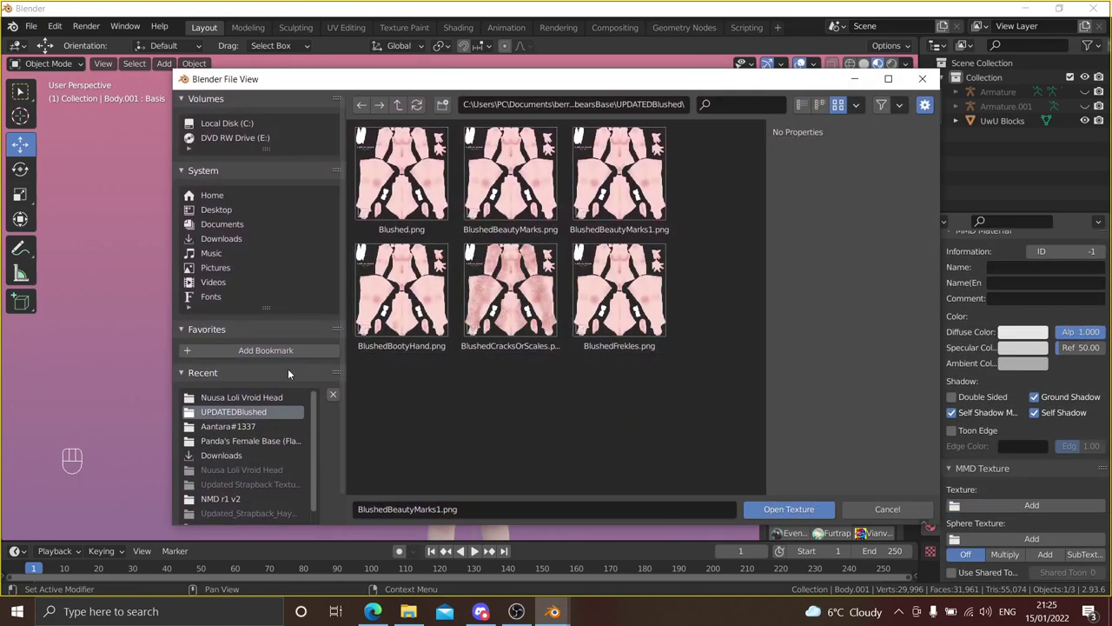
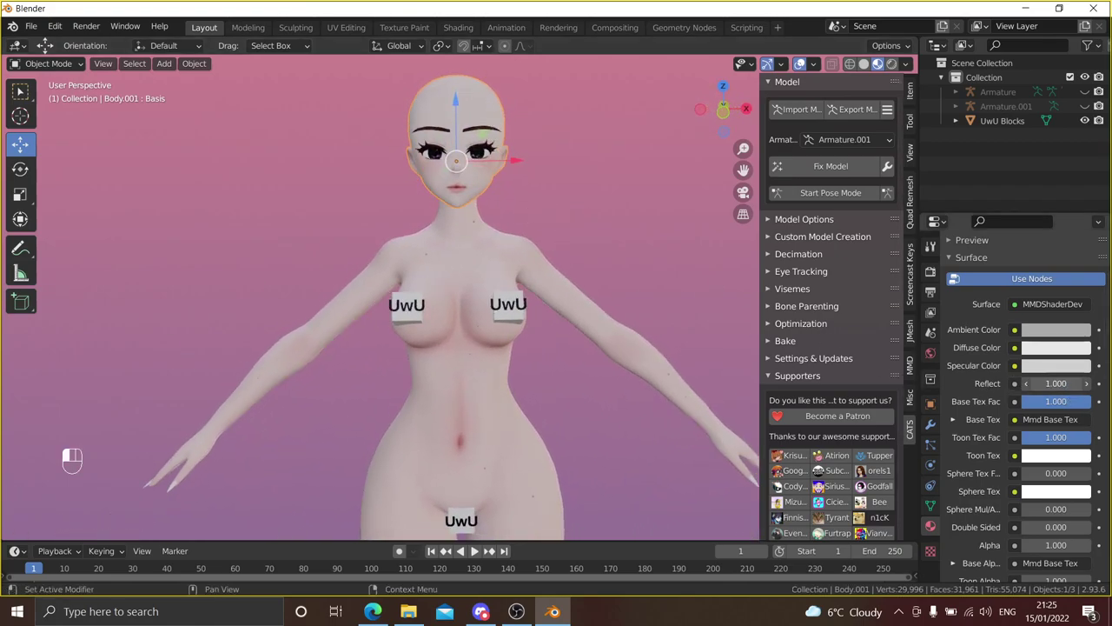
- Deselect the body mesh and zoom out until the whole avatar is in view
{"action": "left_click", "coordinate": [620, 249]}
{"action": "middle_click", "coordinate": [633, 222]}
{"action": "left_click_drag", "start_coordinate": [637, 220], "coordinate": [631, 222]}
{"action": "left_click_drag", "start_coordinate": [623, 223], "coordinate": [621, 188]}
{"action": "left_click_drag", "start_coordinate": [608, 234], "coordinate": [595, 229]}
{"action": "left_click_drag", "start_coordinate": [594, 229], "coordinate": [579, 226]}
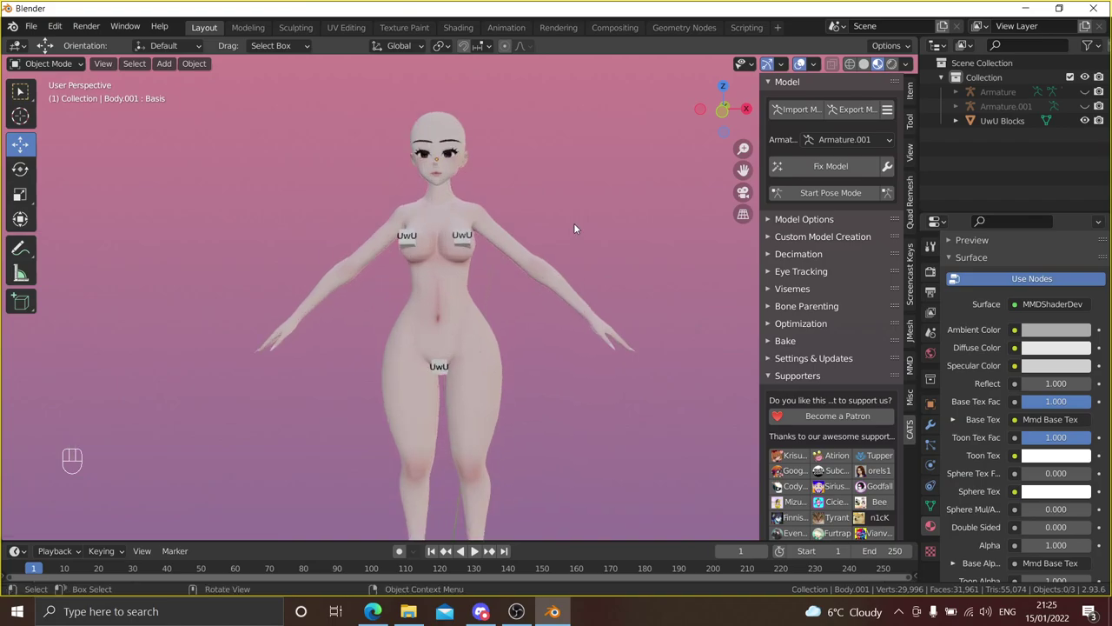
{"action": "middle_click", "coordinate": [602, 231]}
{"action": "middle_click", "coordinate": [615, 230]}
{"action": "middle_click", "coordinate": [585, 206]}
{"action": "middle_click", "coordinate": [590, 205]}
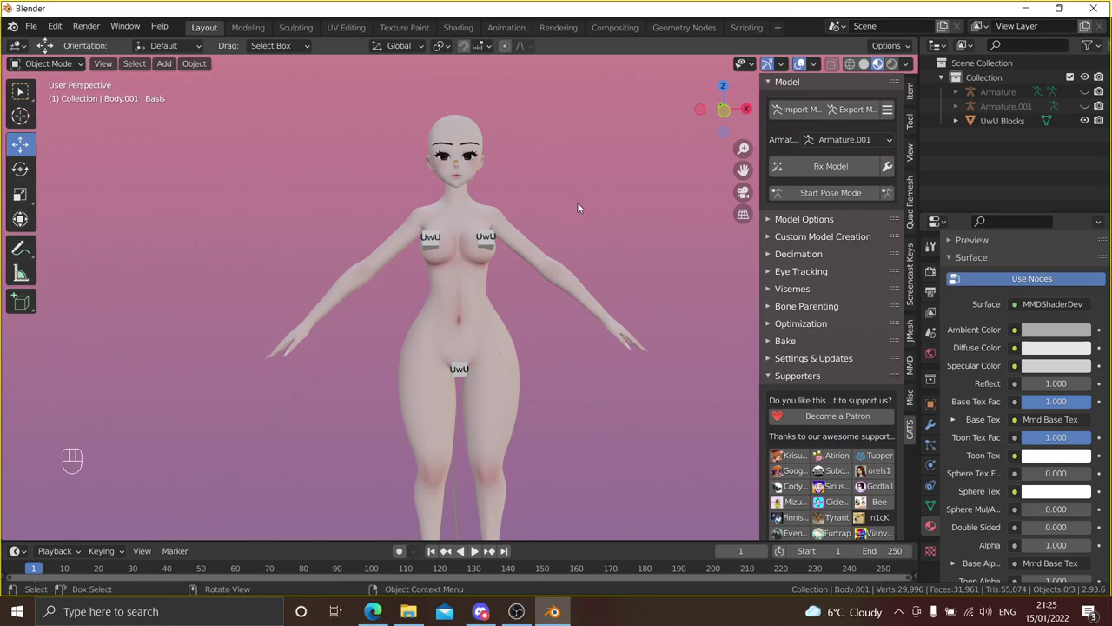
- Recentre the full body in the viewport before expanding Custom Model Creation
{"action": "left_click_drag", "start_coordinate": [608, 203], "coordinate": [603, 201]}
{"action": "left_click_drag", "start_coordinate": [582, 159], "coordinate": [590, 242]}
{"action": "left_click_drag", "start_coordinate": [594, 206], "coordinate": [595, 221]}
{"action": "left_click_drag", "start_coordinate": [594, 207], "coordinate": [592, 256]}
{"action": "left_click_drag", "start_coordinate": [602, 263], "coordinate": [601, 160]}
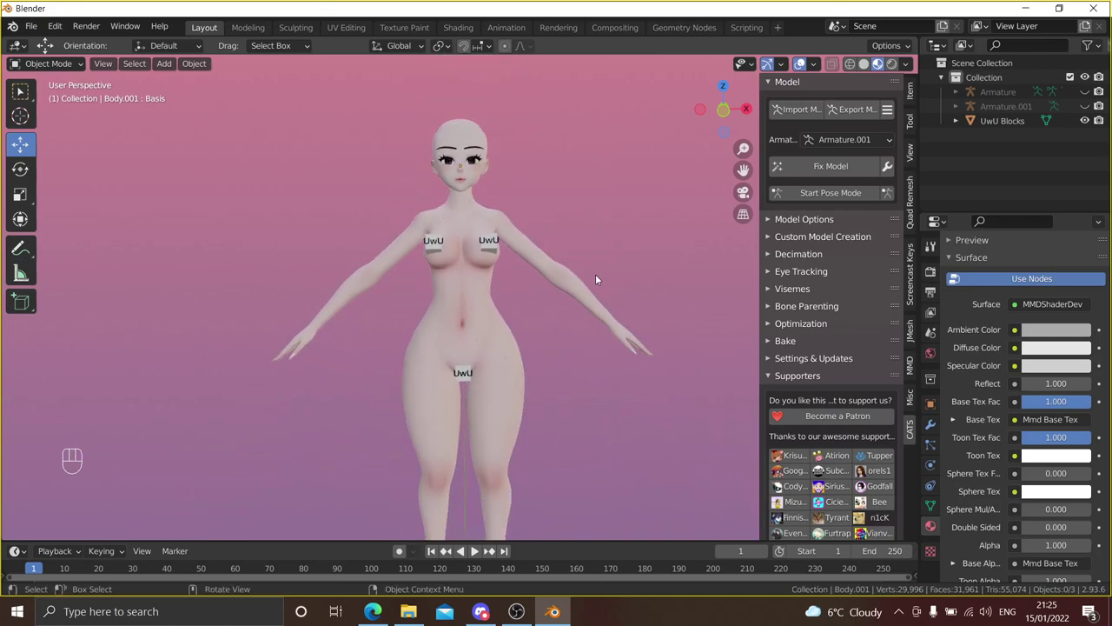
{"action": "left_click_drag", "start_coordinate": [601, 252], "coordinate": [591, 253]}
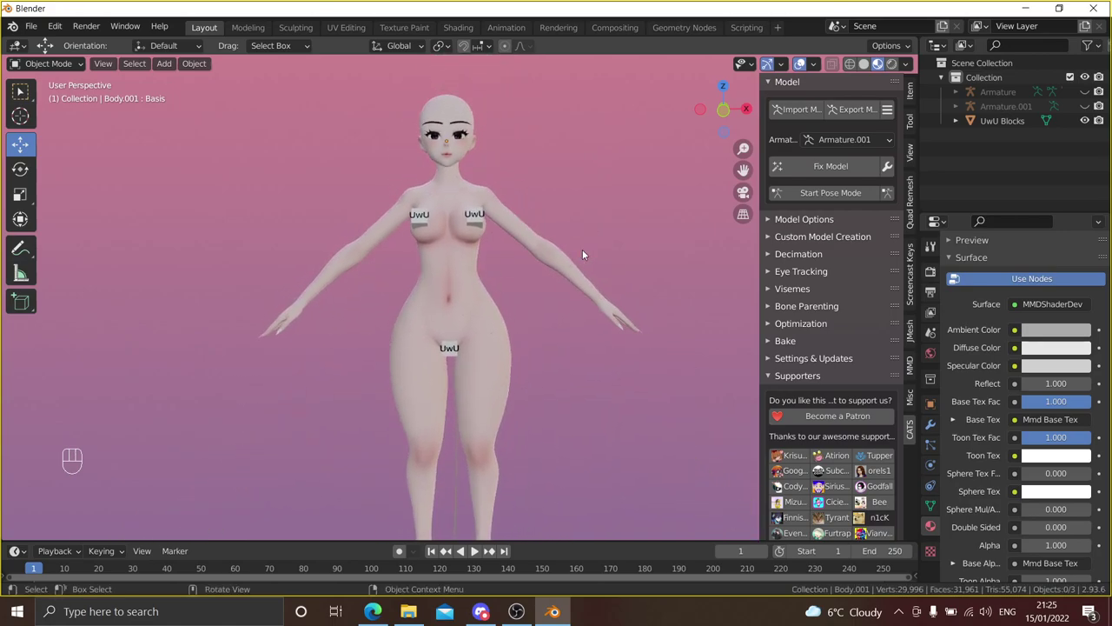
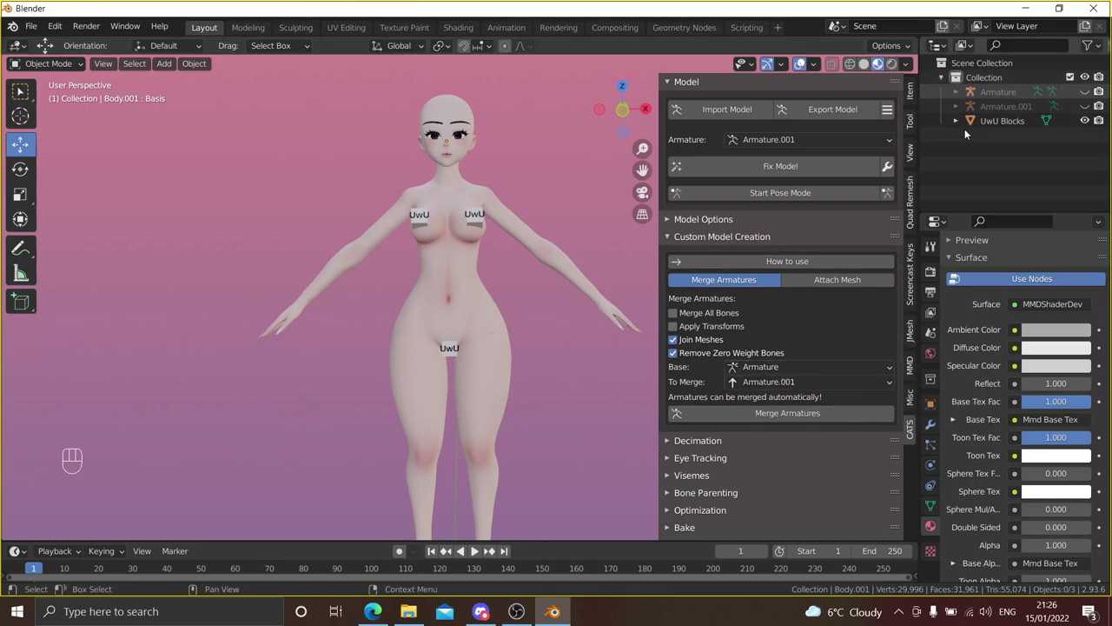
- Expand Armature and Armature.001 in the Outliner and pick the Body and Body.001 meshes
{"action": "left_click", "coordinate": [957, 110]}
{"action": "left_click", "coordinate": [959, 89]}
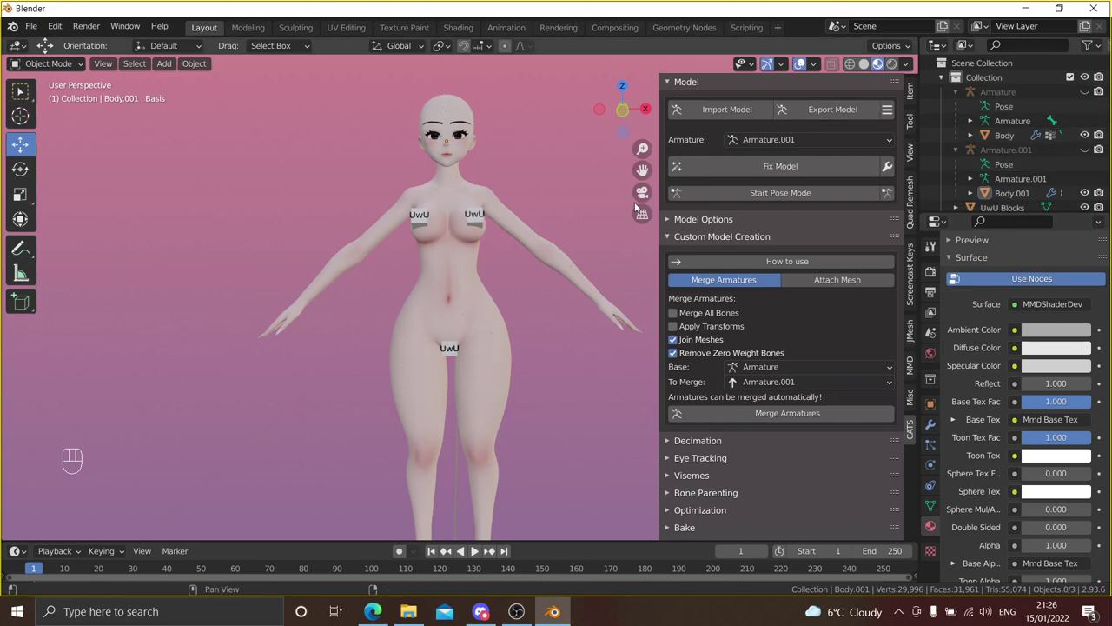
{"action": "left_click", "coordinate": [452, 232]}
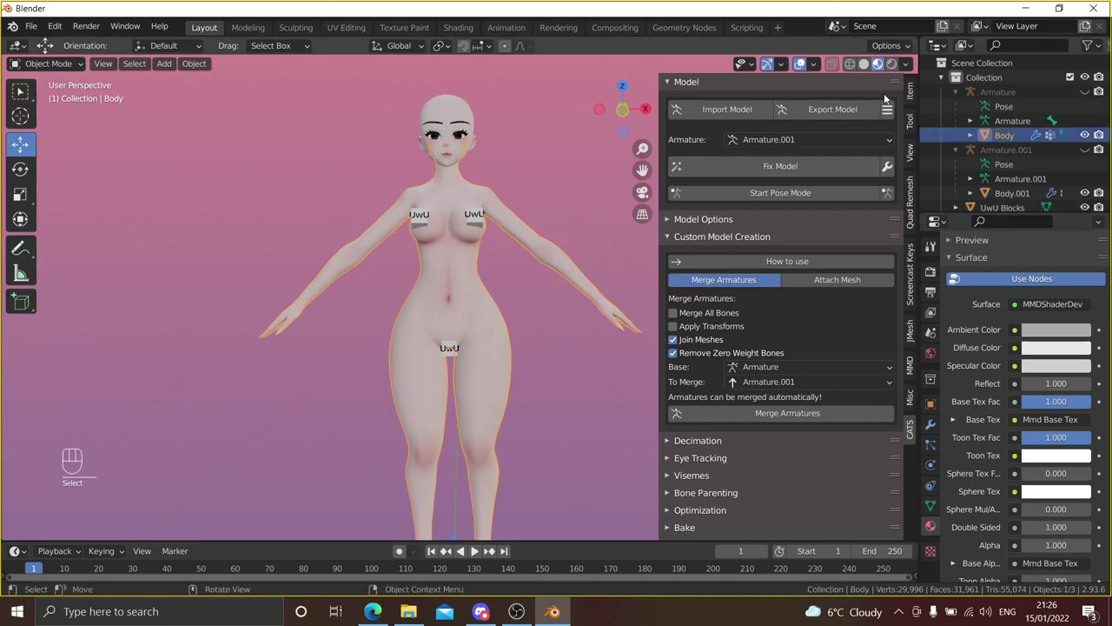
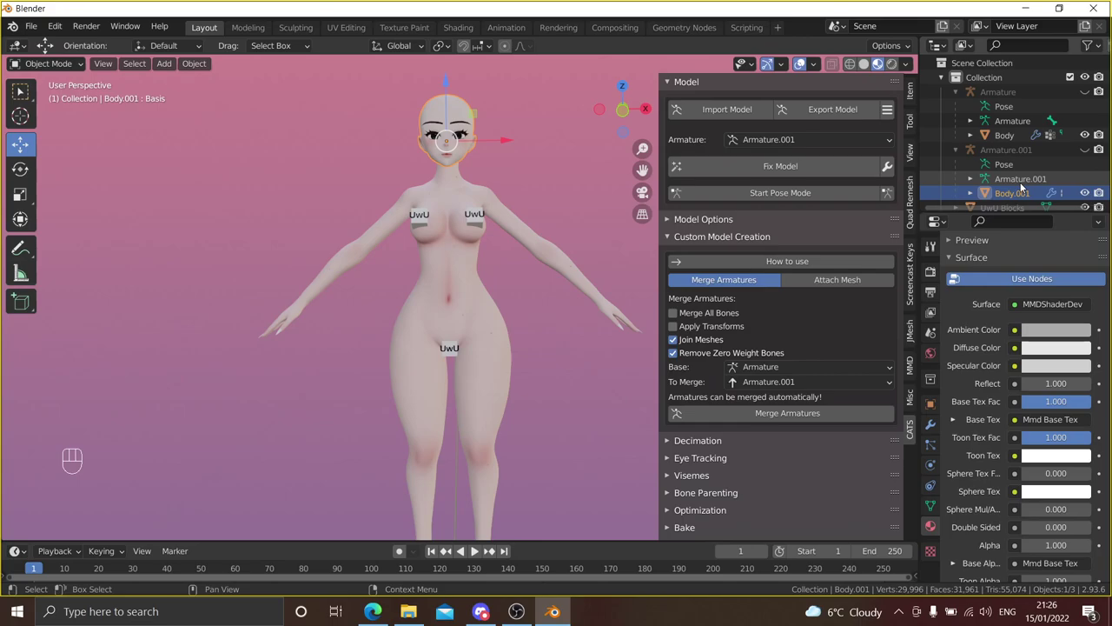
{"action": "left_click", "coordinate": [703, 345]}
- Merge Armature.001 into Armature with Join Meshes and Remove Zero Weight Bones unchecked
{"action": "left_click", "coordinate": [699, 357]}
{"action": "left_click_drag", "start_coordinate": [785, 369], "coordinate": [782, 387]}
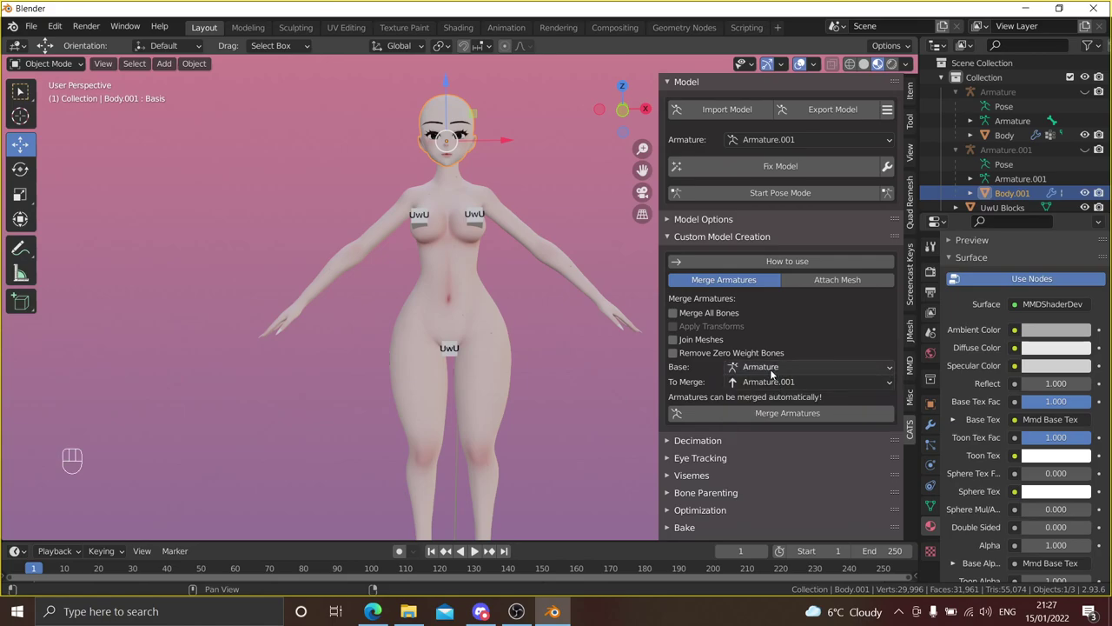
{"action": "left_click_drag", "start_coordinate": [781, 381], "coordinate": [785, 401]}
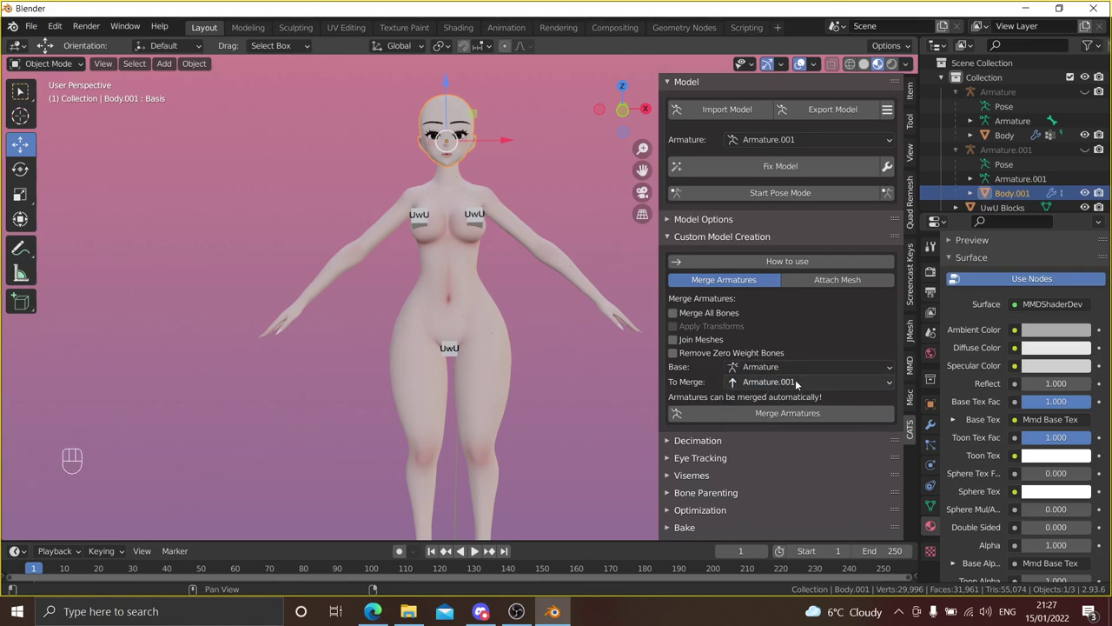
{"action": "left_click_drag", "start_coordinate": [783, 413], "coordinate": [398, 293]}
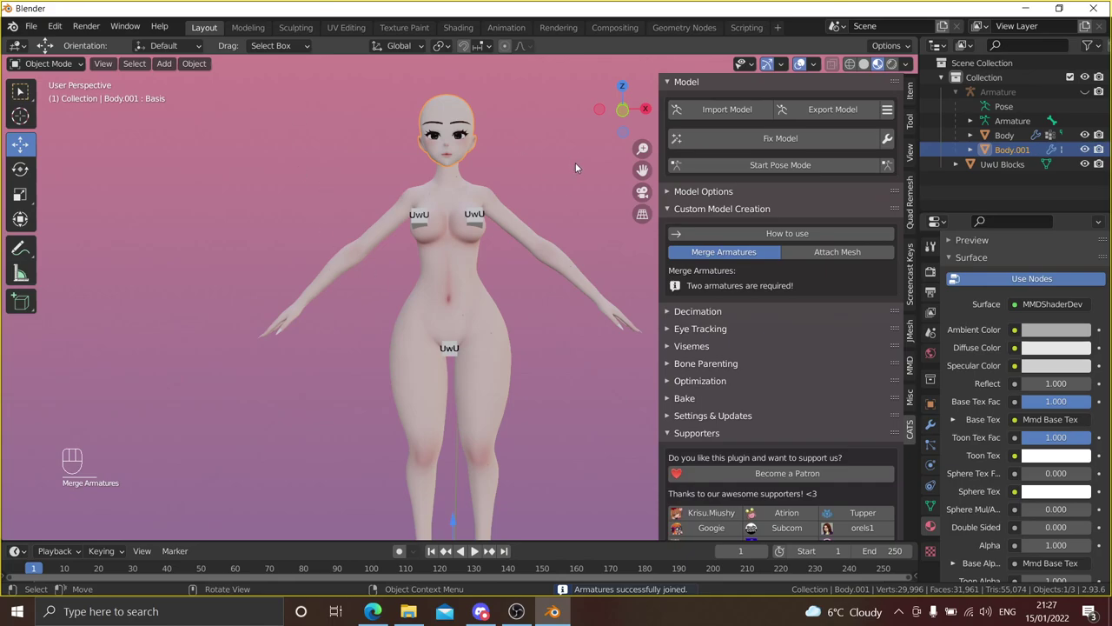
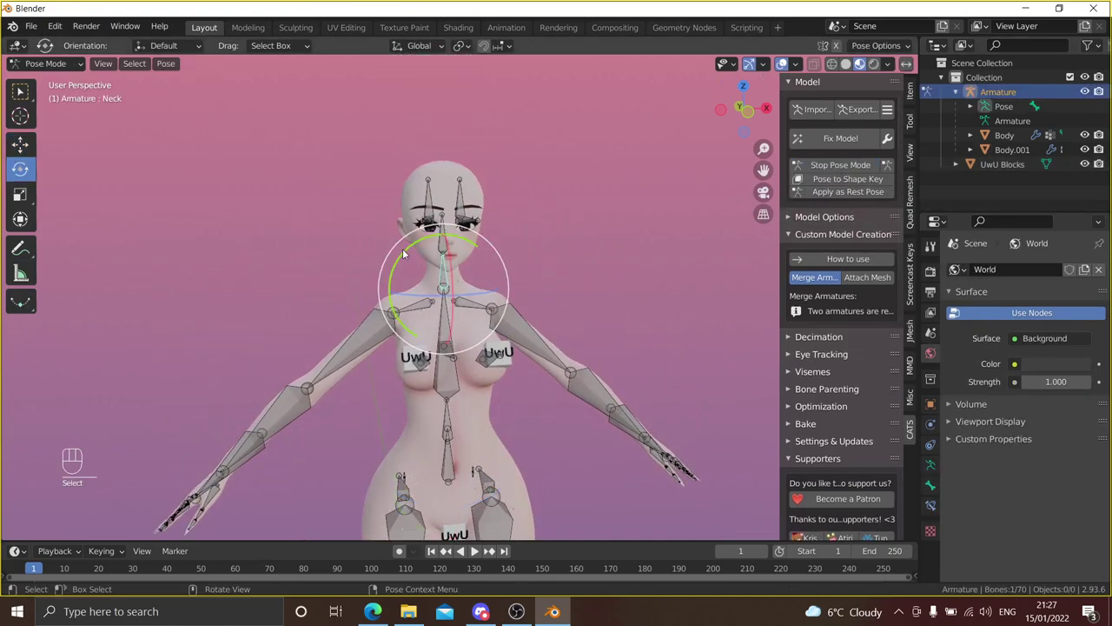
- Test the merged rig in pose mode by rotating the neck bone and another bone
{"action": "left_click_drag", "start_coordinate": [413, 252], "coordinate": [416, 257]}
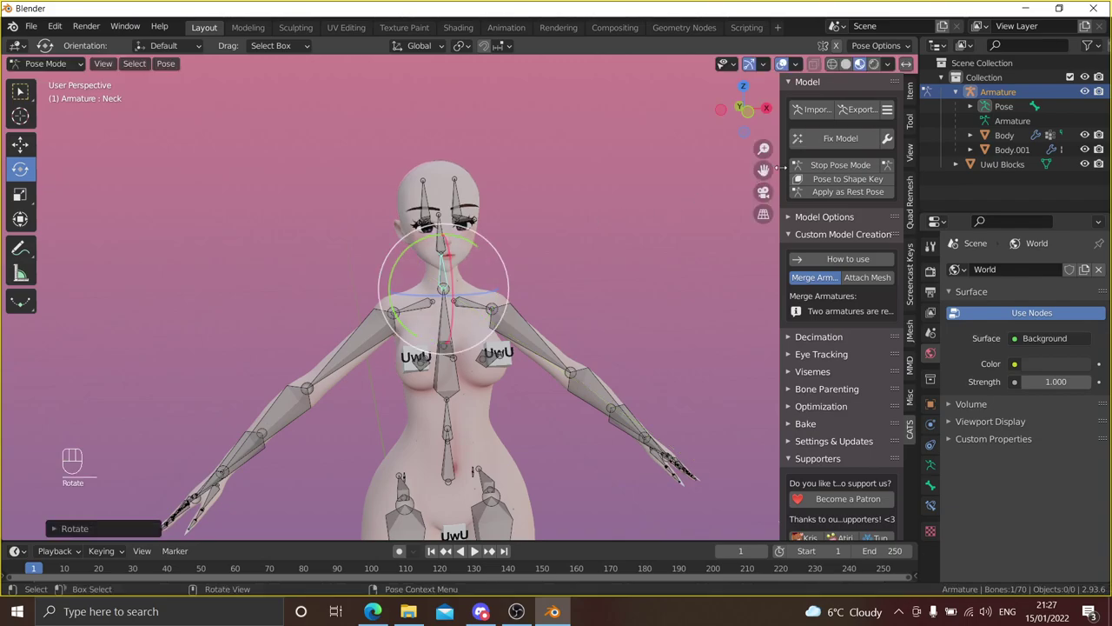
{"action": "left_click", "coordinate": [804, 165]}
{"action": "left_click_drag", "start_coordinate": [529, 322], "coordinate": [540, 247]}
{"action": "left_click_drag", "start_coordinate": [535, 248], "coordinate": [510, 247]}
- Return to Object Mode in the rest pose and hide the merged Armature in the viewport
{"action": "left_click", "coordinate": [516, 245]}
{"action": "left_click", "coordinate": [536, 259]}
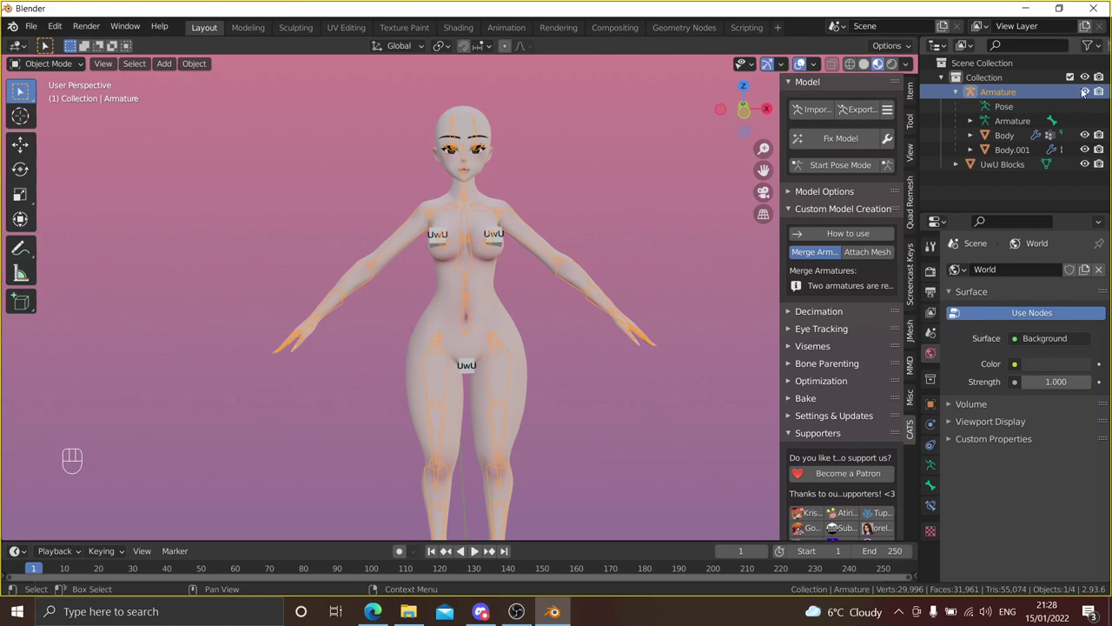
{"action": "left_click", "coordinate": [1090, 92]}
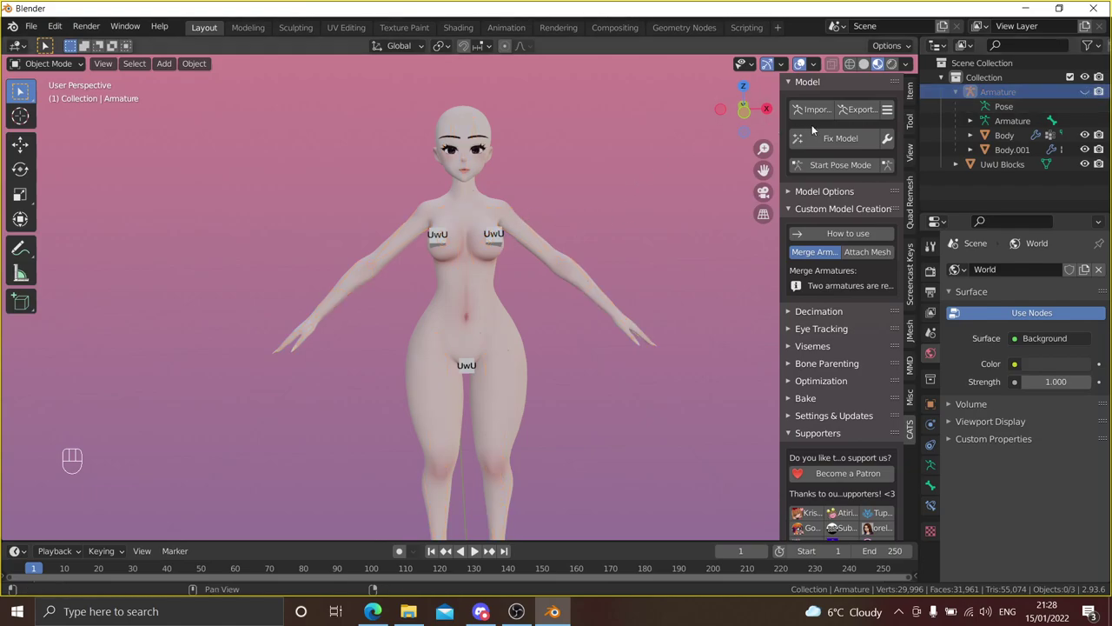
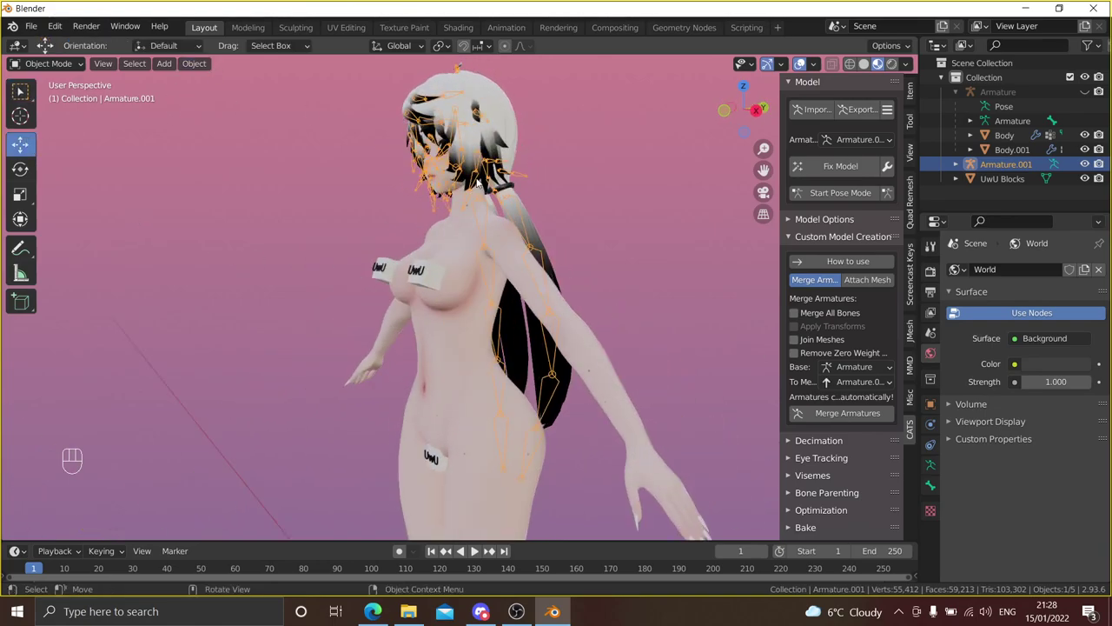
- Orbit around the imported hair model and its ponytail, then zoom out to the whole figure
{"action": "left_click_drag", "start_coordinate": [482, 189], "coordinate": [442, 186]}
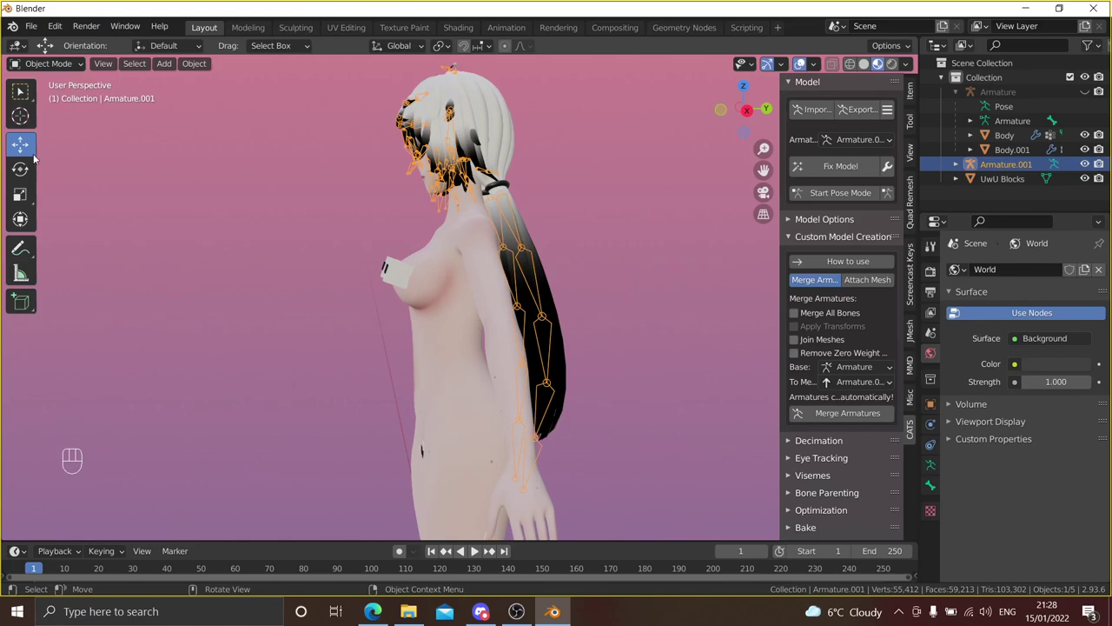
{"action": "left_click_drag", "start_coordinate": [513, 179], "coordinate": [673, 182]}
{"action": "left_click_drag", "start_coordinate": [673, 182], "coordinate": [648, 217]}
{"action": "left_click_drag", "start_coordinate": [648, 217], "coordinate": [538, 261]}
{"action": "left_click_drag", "start_coordinate": [494, 302], "coordinate": [500, 175]}
{"action": "left_click_drag", "start_coordinate": [494, 304], "coordinate": [495, 255]}
{"action": "left_click_drag", "start_coordinate": [517, 297], "coordinate": [541, 273]}
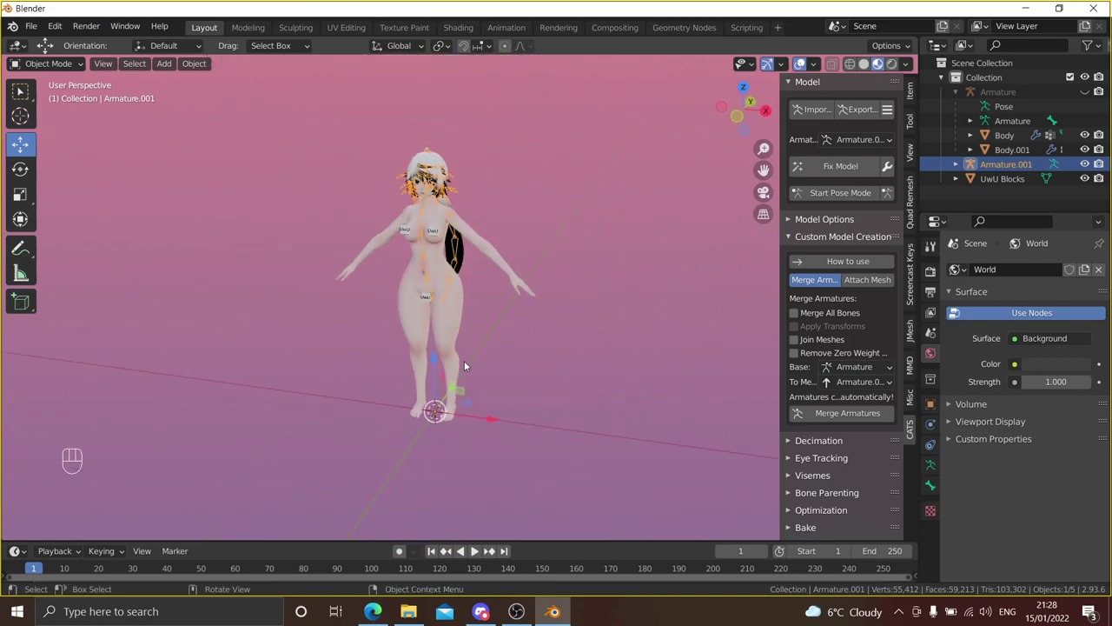
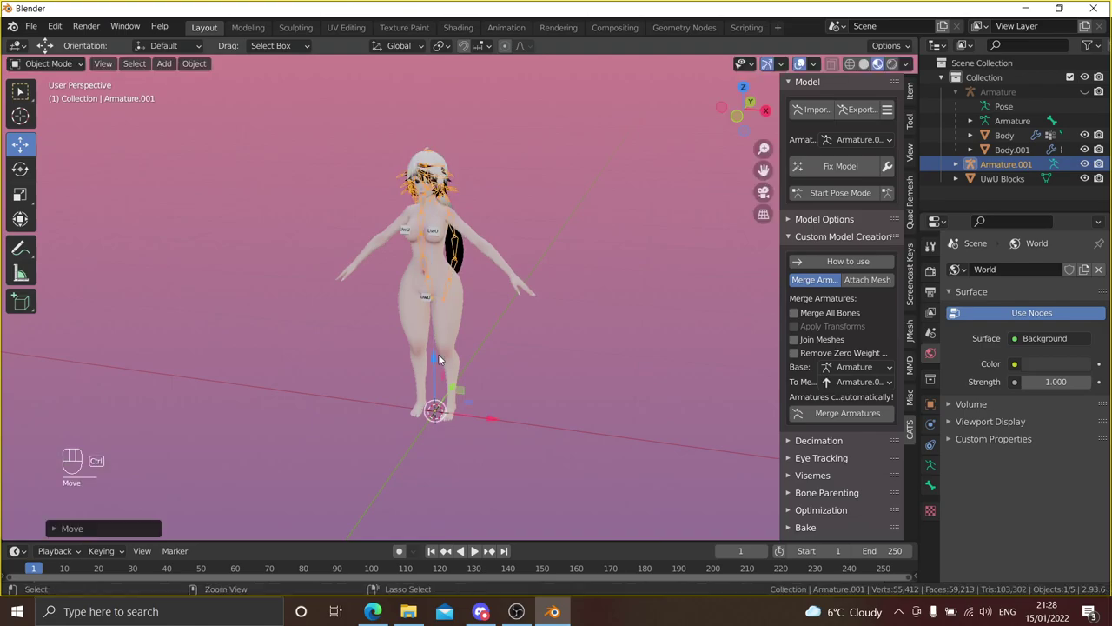
{"action": "key", "text": "ctrl+z"}
- Zoom in and orbit to a side view framing the head and ponytail
{"action": "left_click_drag", "start_coordinate": [435, 183], "coordinate": [483, 363]}
{"action": "left_click_drag", "start_coordinate": [551, 337], "coordinate": [563, 315]}
{"action": "left_click_drag", "start_coordinate": [436, 321], "coordinate": [447, 318]}
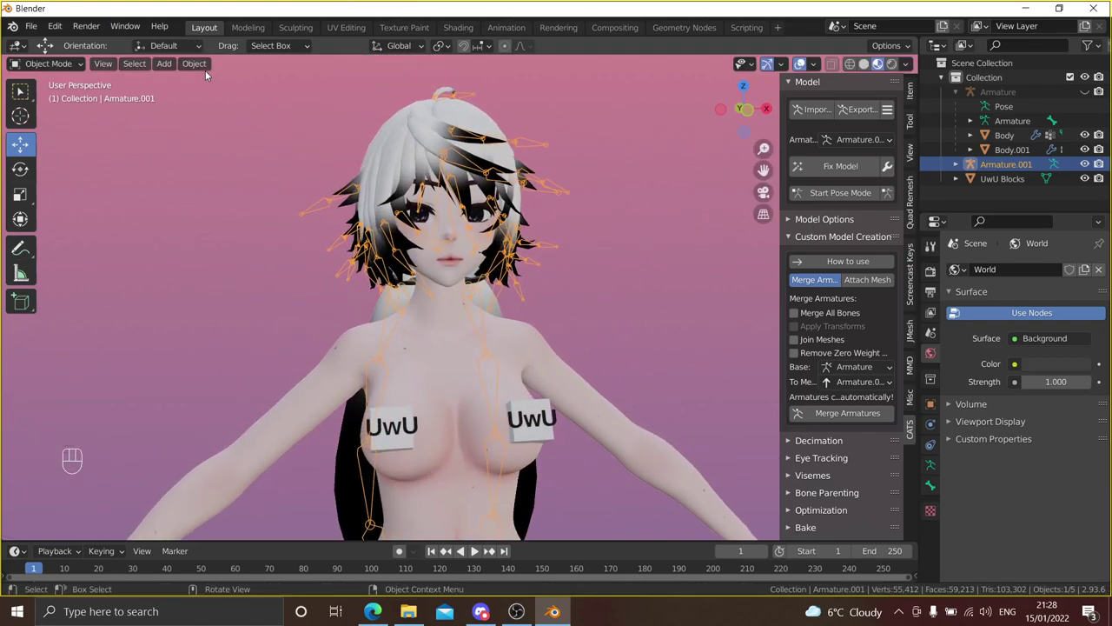
{"action": "left_click_drag", "start_coordinate": [209, 69], "coordinate": [401, 116]}
{"action": "left_click_drag", "start_coordinate": [288, 214], "coordinate": [138, 211]}
{"action": "left_click_drag", "start_coordinate": [478, 269], "coordinate": [409, 255]}
{"action": "middle_click", "coordinate": [407, 257]}
{"action": "left_click_drag", "start_coordinate": [469, 265], "coordinate": [490, 265]}
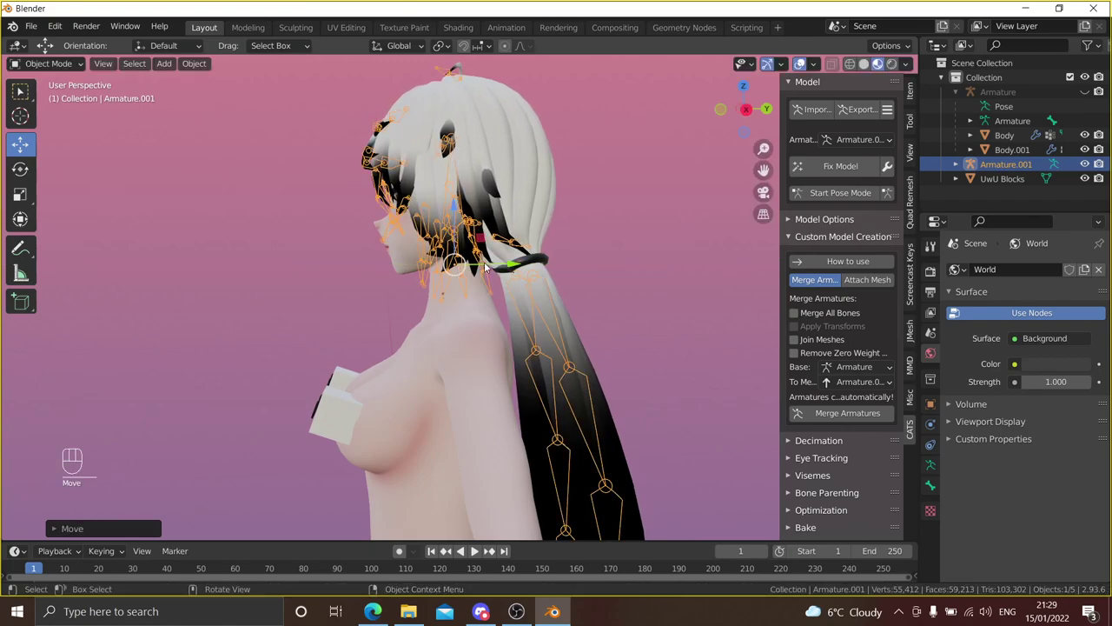
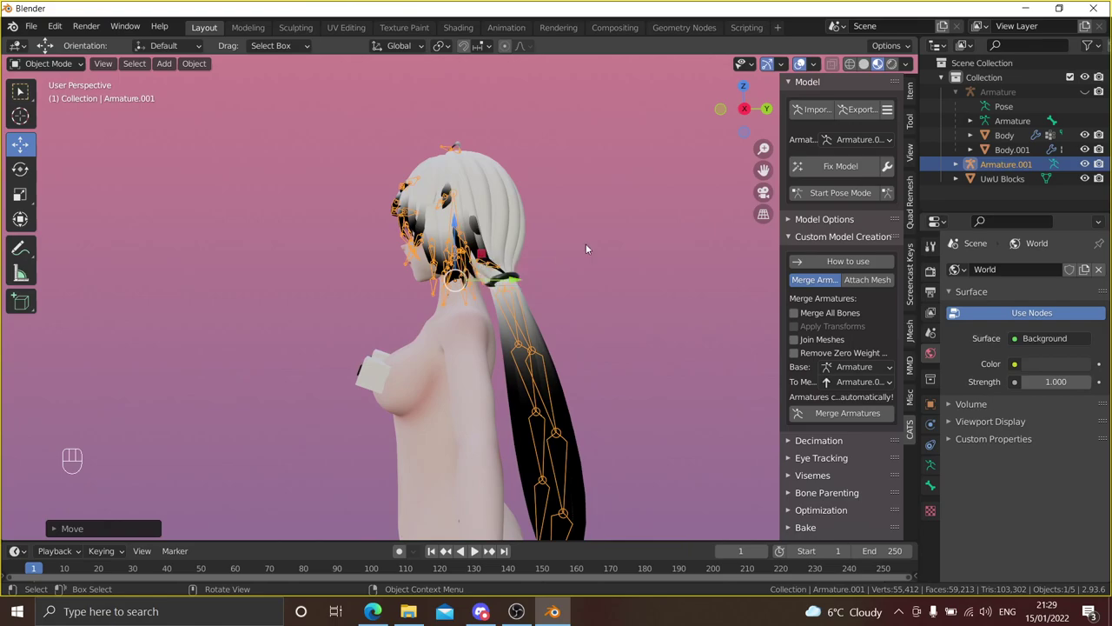
{"action": "key", "text": "s"}
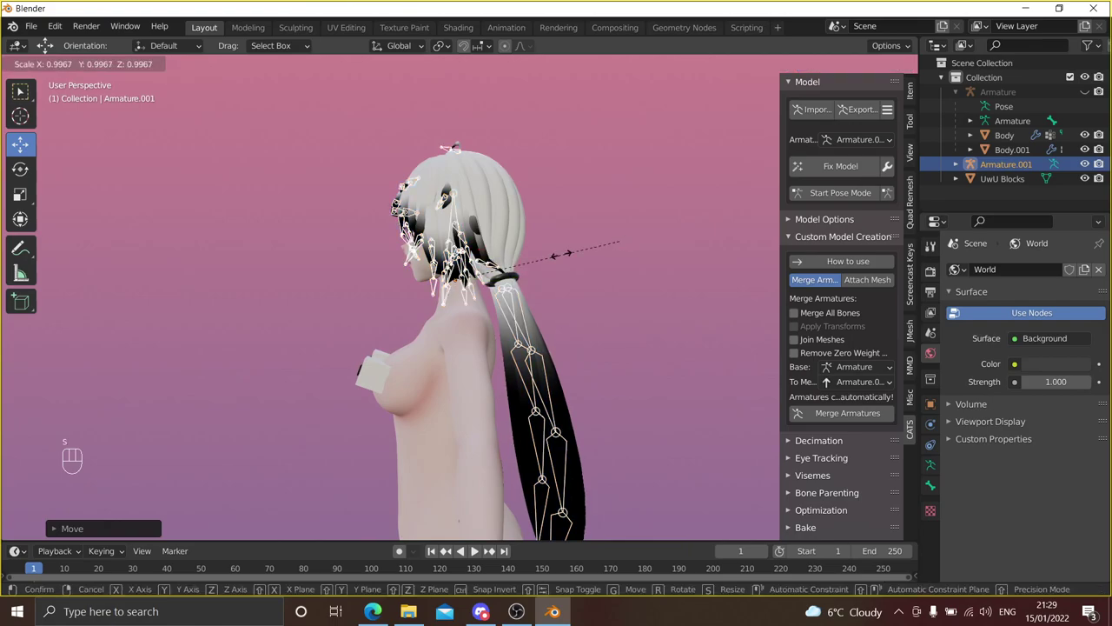
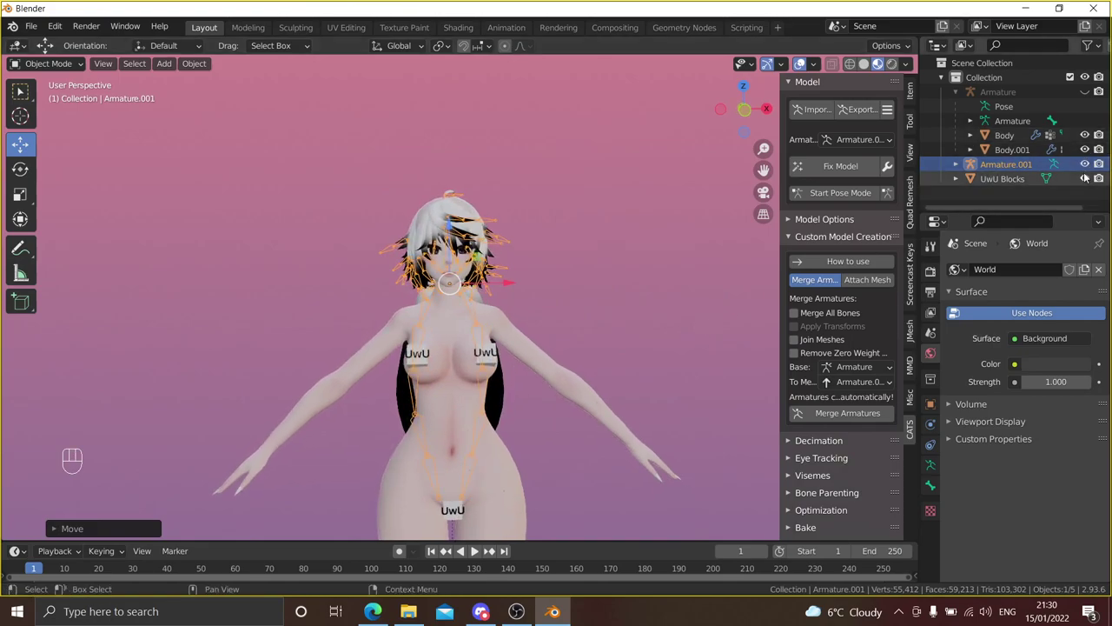
- Hide the hair armature Armature.001 and orbit around the head to check the hair fit
{"action": "left_click", "coordinate": [1093, 165]}
{"action": "middle_click", "coordinate": [597, 261]}
{"action": "left_click_drag", "start_coordinate": [596, 256], "coordinate": [574, 265]}
{"action": "left_click_drag", "start_coordinate": [575, 265], "coordinate": [604, 265]}
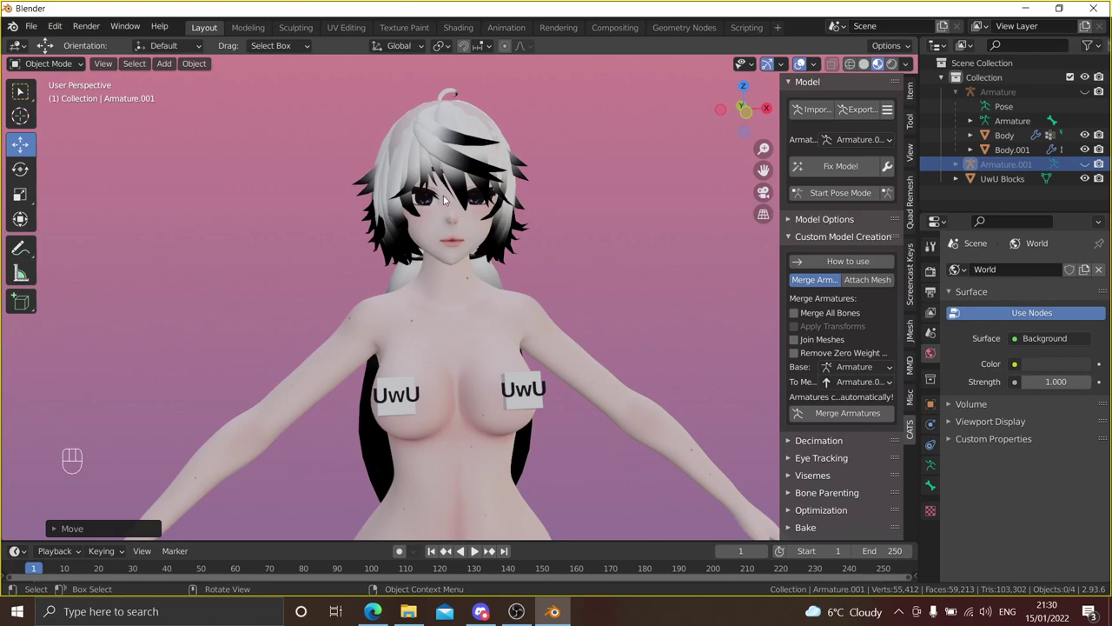
{"action": "left_click_drag", "start_coordinate": [499, 293], "coordinate": [572, 284]}
{"action": "left_click_drag", "start_coordinate": [477, 338], "coordinate": [405, 344]}
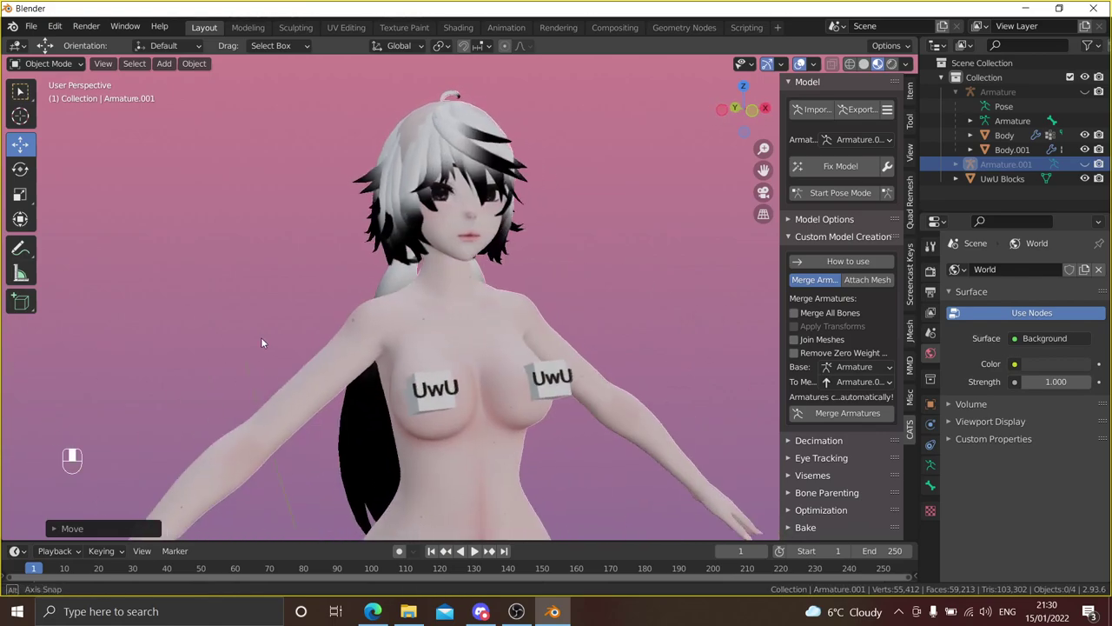
{"action": "left_click_drag", "start_coordinate": [246, 341], "coordinate": [320, 363]}
{"action": "left_click_drag", "start_coordinate": [489, 139], "coordinate": [476, 219]}
{"action": "left_click_drag", "start_coordinate": [420, 214], "coordinate": [385, 179]}
{"action": "left_click_drag", "start_coordinate": [397, 244], "coordinate": [416, 226]}
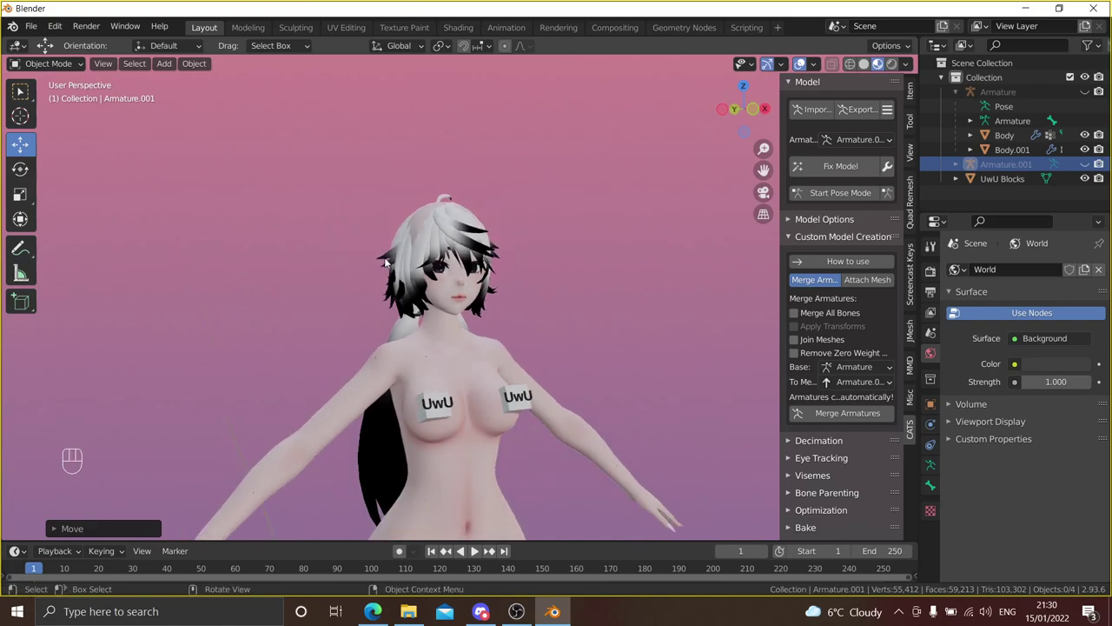
- Inspect the hair close up, briefly showing Armature.001's bones and hiding them again
{"action": "left_click_drag", "start_coordinate": [377, 285], "coordinate": [439, 288]}
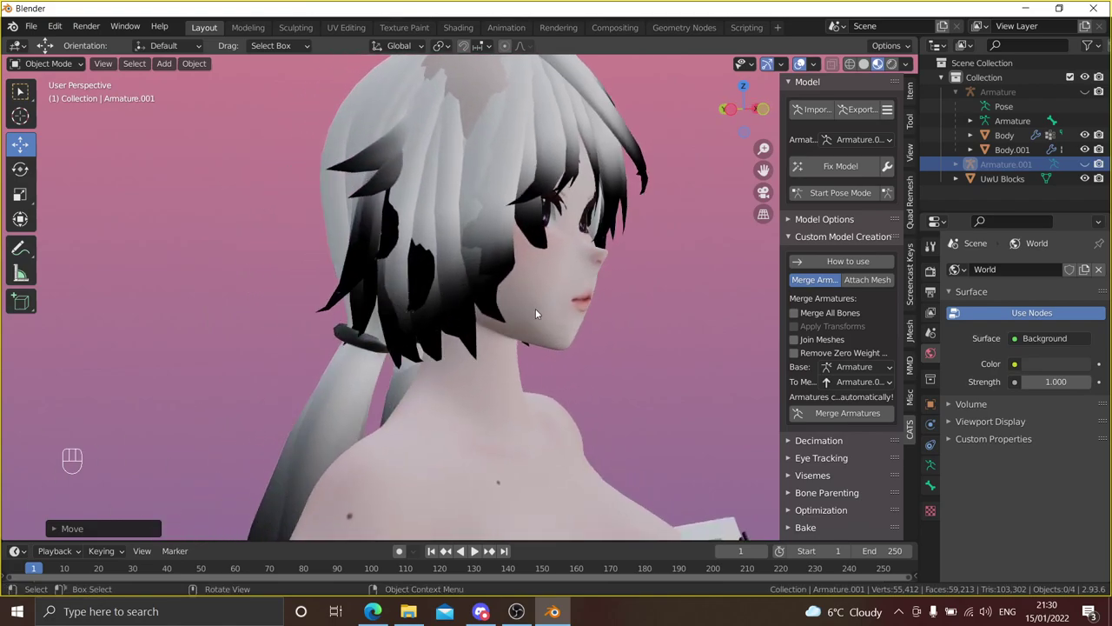
{"action": "left_click_drag", "start_coordinate": [503, 298], "coordinate": [432, 301]}
{"action": "middle_click", "coordinate": [405, 279]}
{"action": "middle_click", "coordinate": [409, 270]}
{"action": "left_click", "coordinate": [419, 193]}
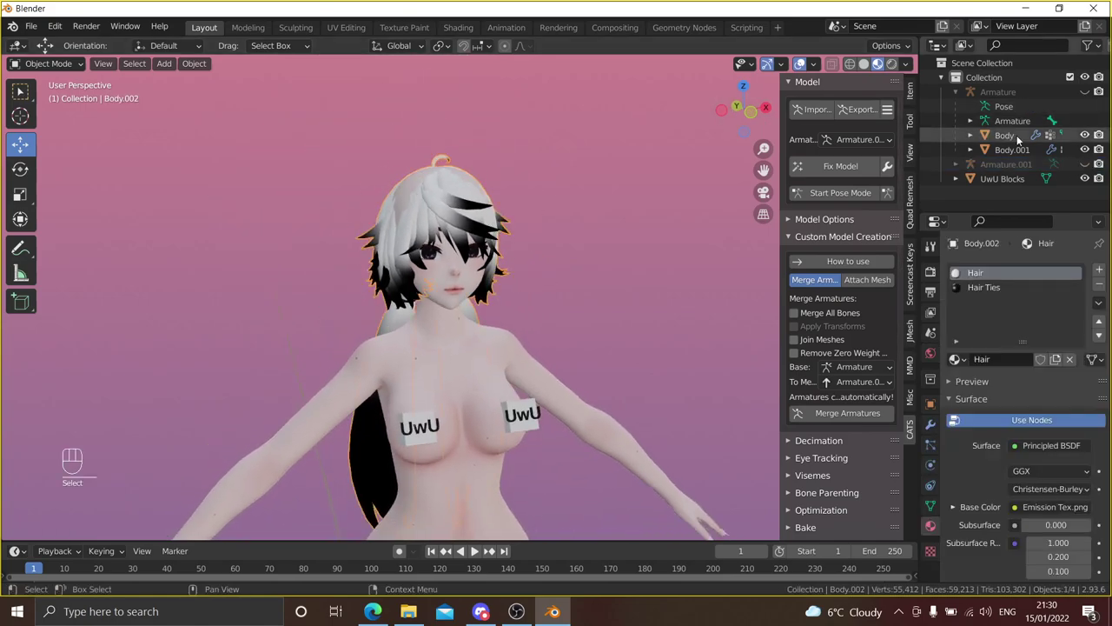
{"action": "left_click", "coordinate": [1085, 165]}
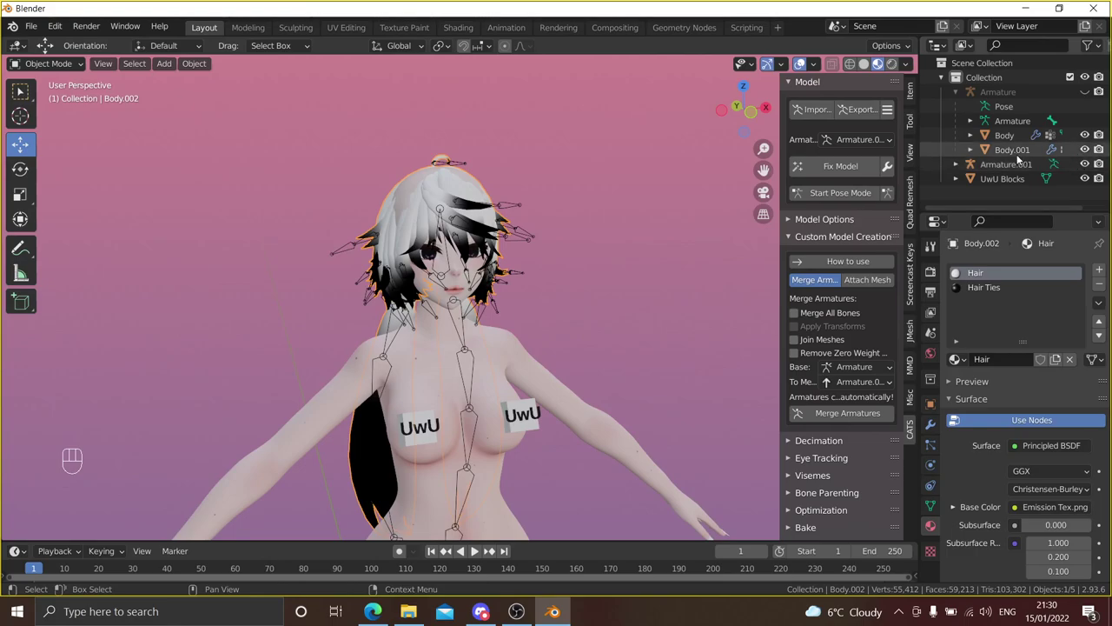
{"action": "left_click", "coordinate": [1087, 167]}
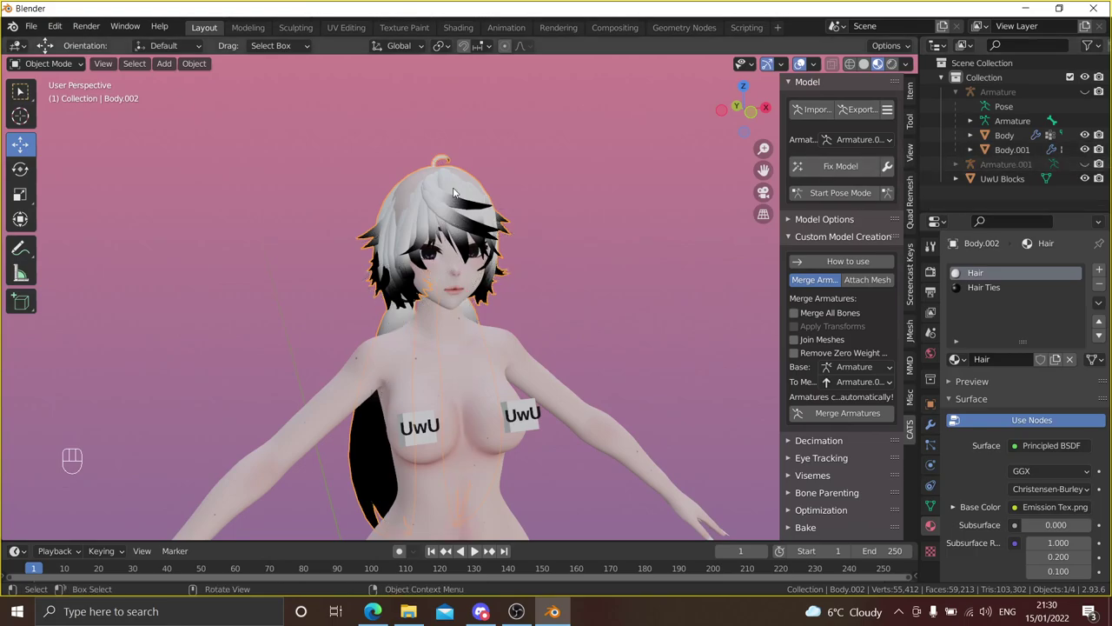
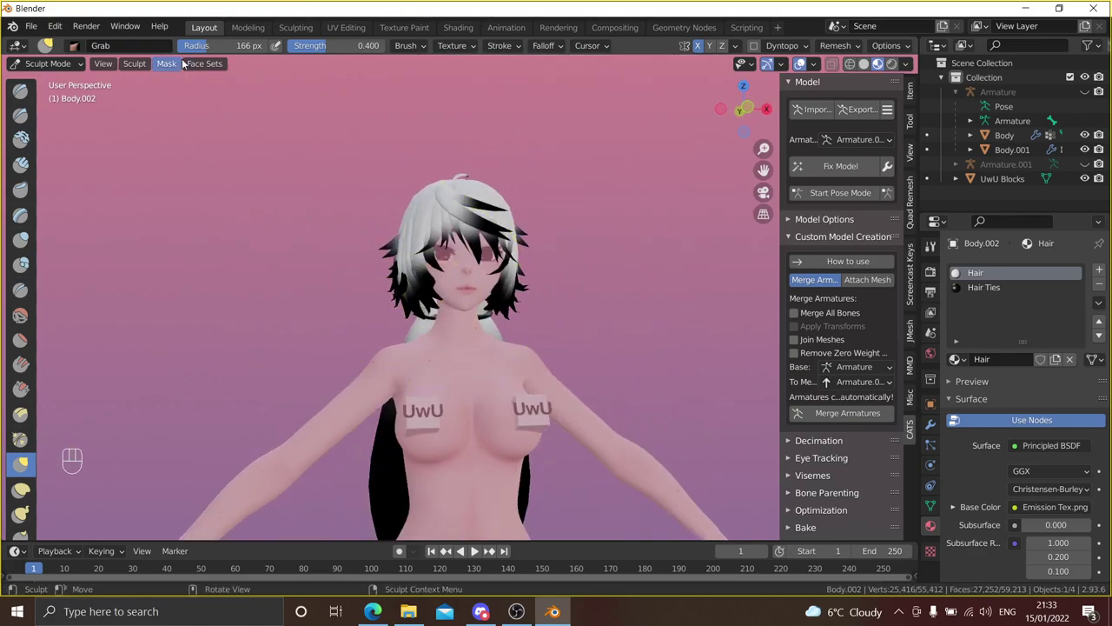
{"action": "left_click_drag", "start_coordinate": [81, 65], "coordinate": [225, 162]}
{"action": "left_click", "coordinate": [243, 186]}
{"action": "left_click_drag", "start_coordinate": [387, 268], "coordinate": [375, 198]}
{"action": "left_click_drag", "start_coordinate": [330, 209], "coordinate": [211, 211]}
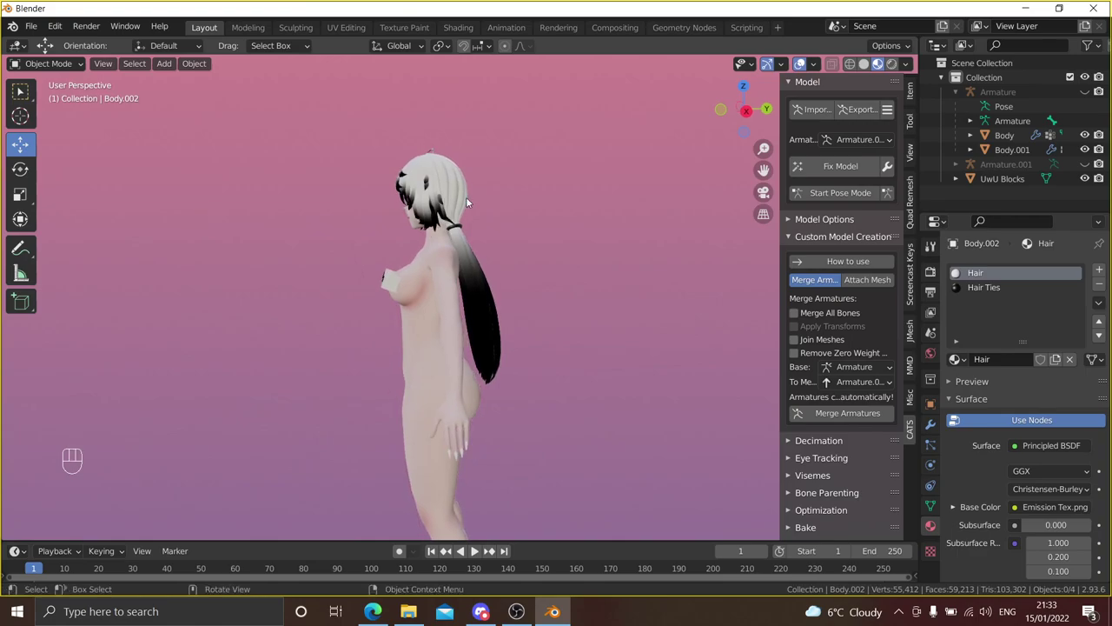
{"action": "middle_click", "coordinate": [390, 204]}
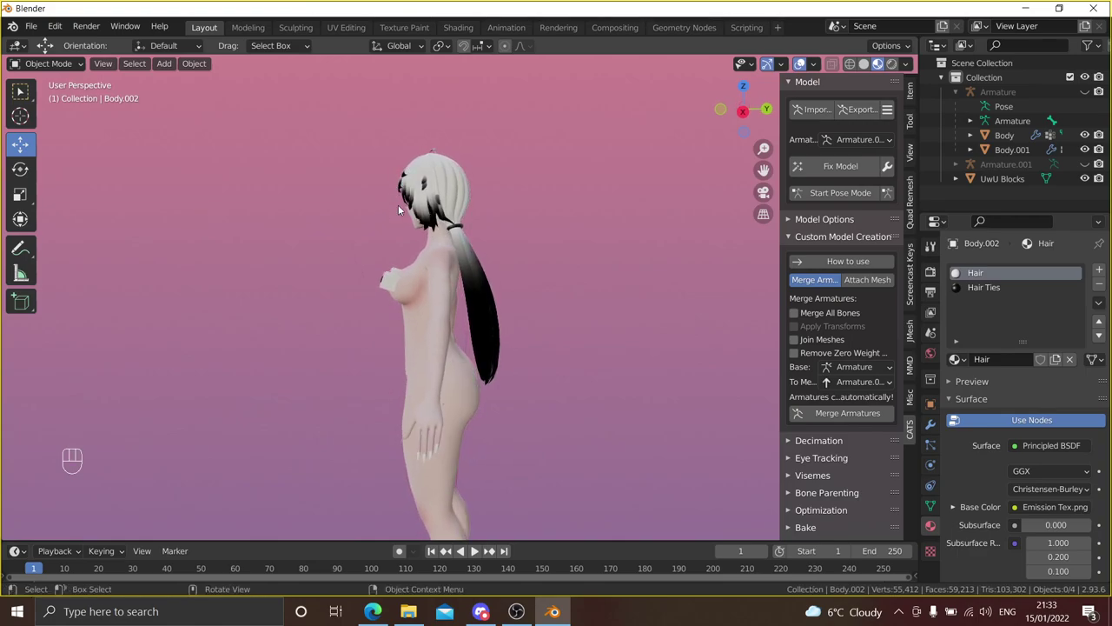
{"action": "left_click", "coordinate": [442, 185]}
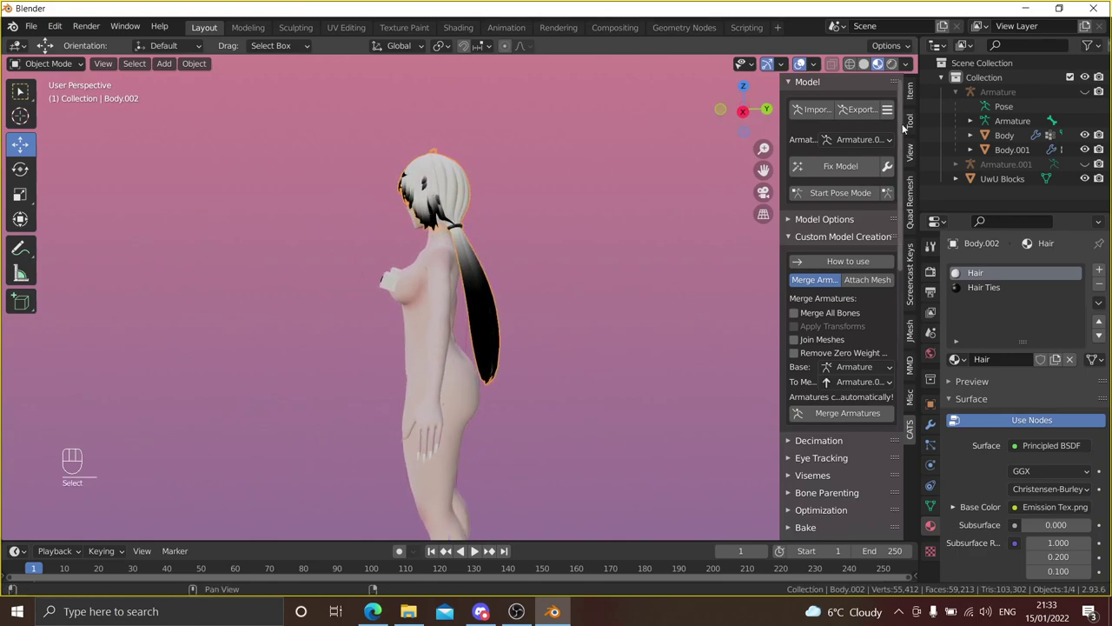
{"action": "left_click", "coordinate": [1085, 162]}
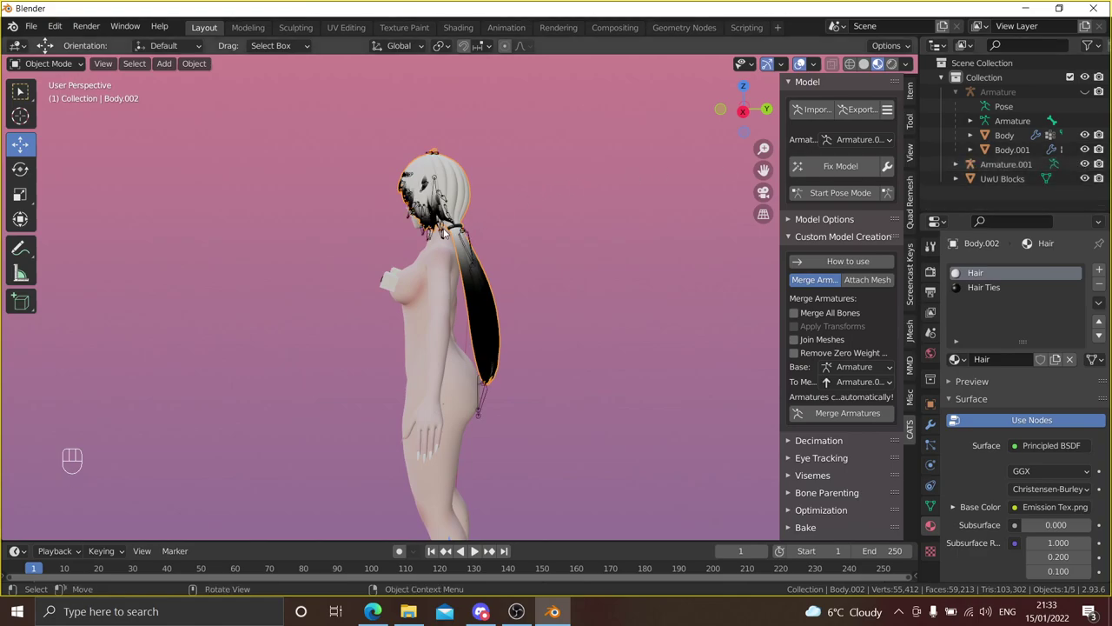
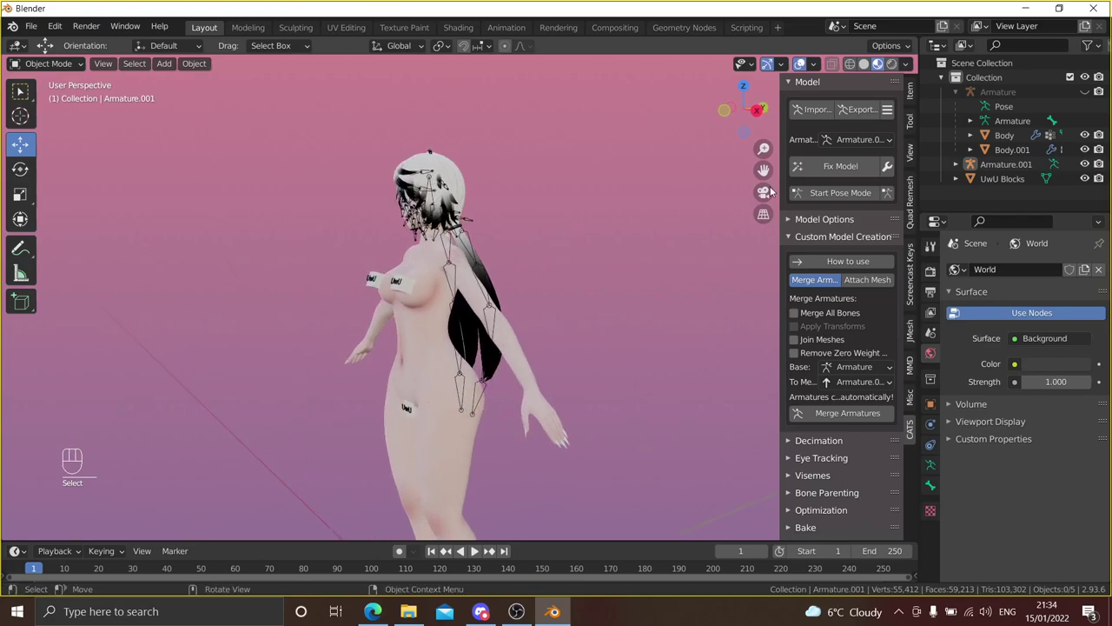
{"action": "left_click_drag", "start_coordinate": [1091, 166], "coordinate": [536, 211]}
{"action": "left_click_drag", "start_coordinate": [536, 211], "coordinate": [478, 216]}
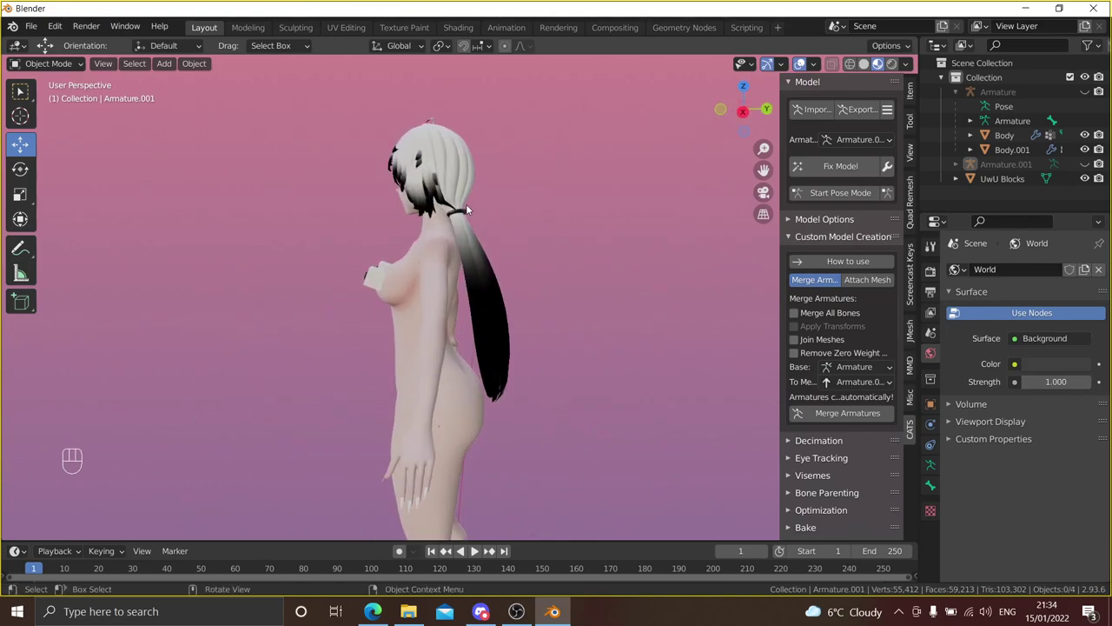
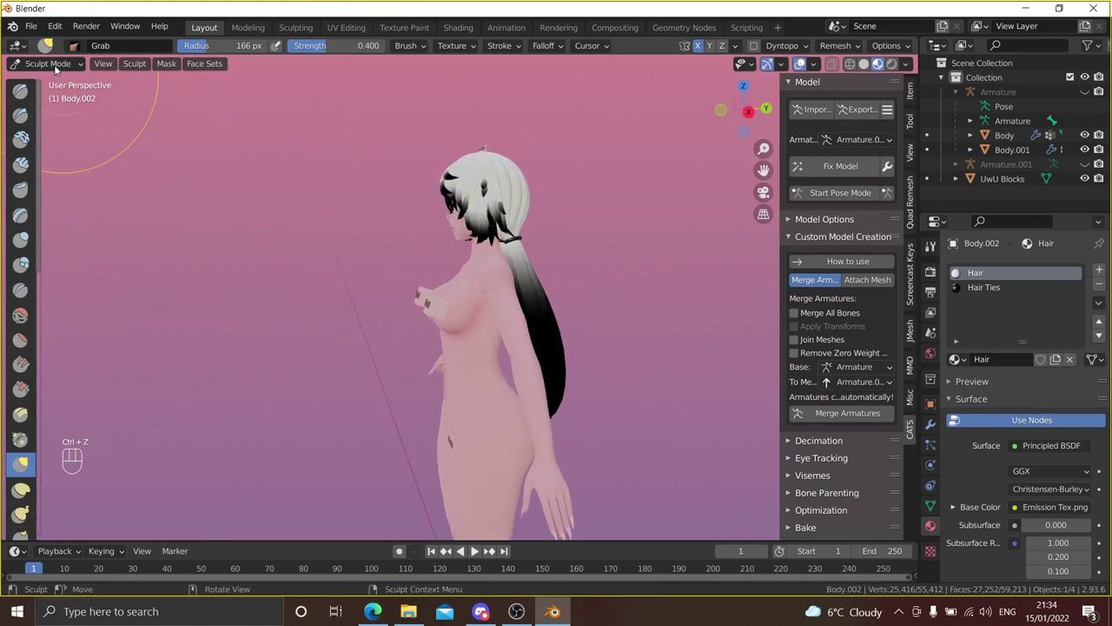
- Return the hair mesh to Object Mode and frame the character from the front
{"action": "left_click_drag", "start_coordinate": [59, 68], "coordinate": [230, 226]}
{"action": "left_click_drag", "start_coordinate": [389, 255], "coordinate": [547, 264]}
{"action": "left_click", "coordinate": [548, 264]}
{"action": "left_click_drag", "start_coordinate": [603, 238], "coordinate": [466, 218]}
{"action": "left_click_drag", "start_coordinate": [467, 218], "coordinate": [576, 234]}
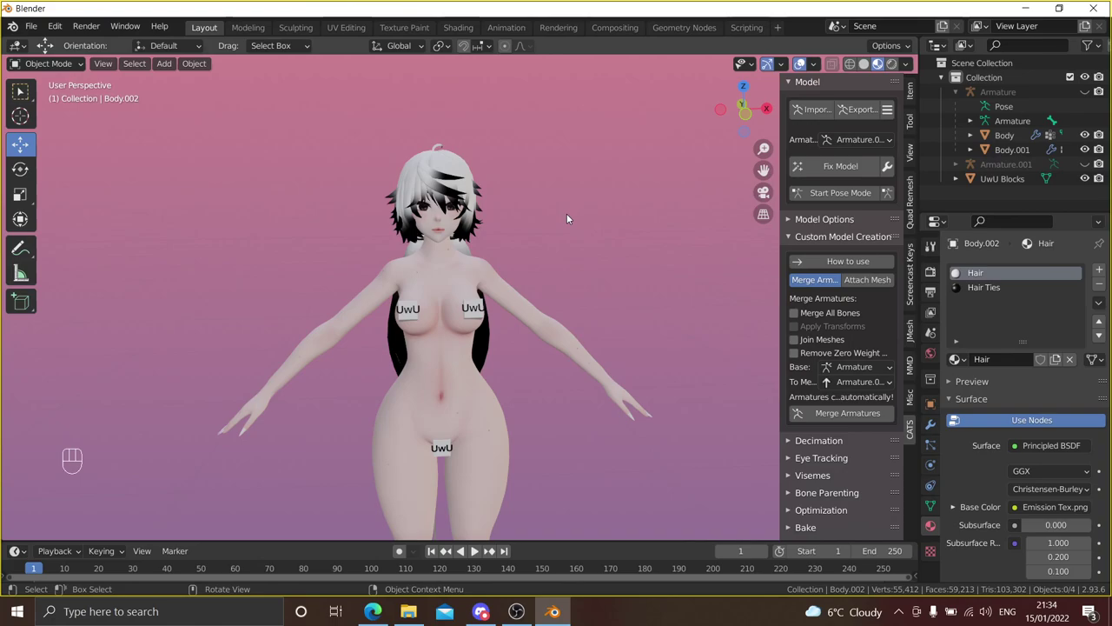
{"action": "left_click_drag", "start_coordinate": [574, 194], "coordinate": [574, 161]}
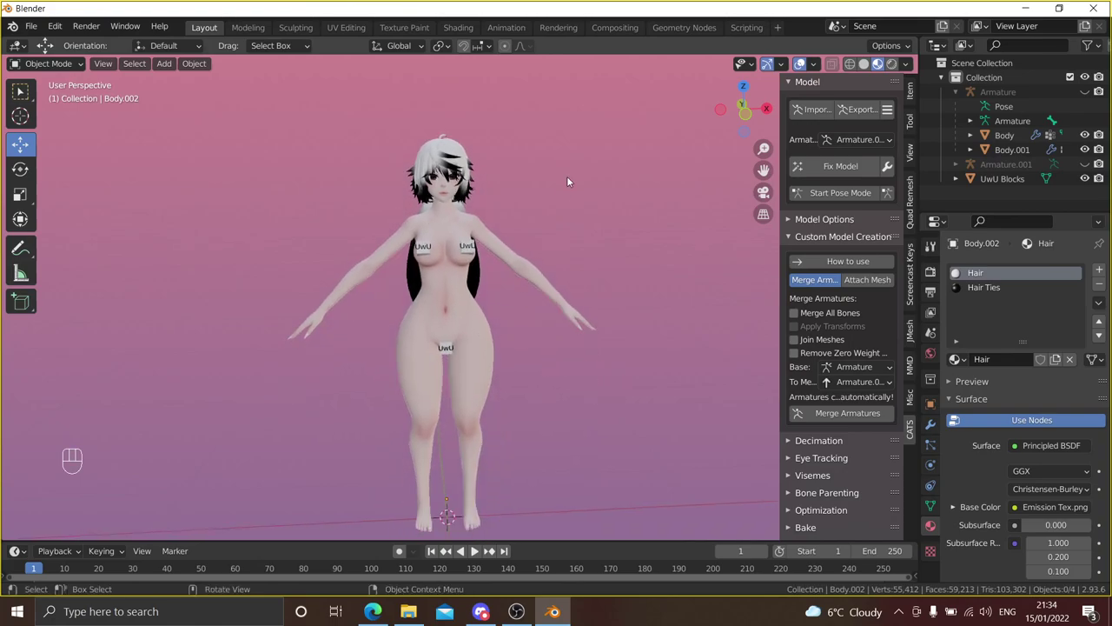
{"action": "left_click_drag", "start_coordinate": [539, 206], "coordinate": [520, 192]}
{"action": "left_click_drag", "start_coordinate": [521, 192], "coordinate": [550, 198]}
{"action": "middle_click", "coordinate": [552, 196]}
{"action": "left_click_drag", "start_coordinate": [548, 188], "coordinate": [547, 199]}
{"action": "middle_click", "coordinate": [549, 200]}
{"action": "middle_click", "coordinate": [546, 204]}
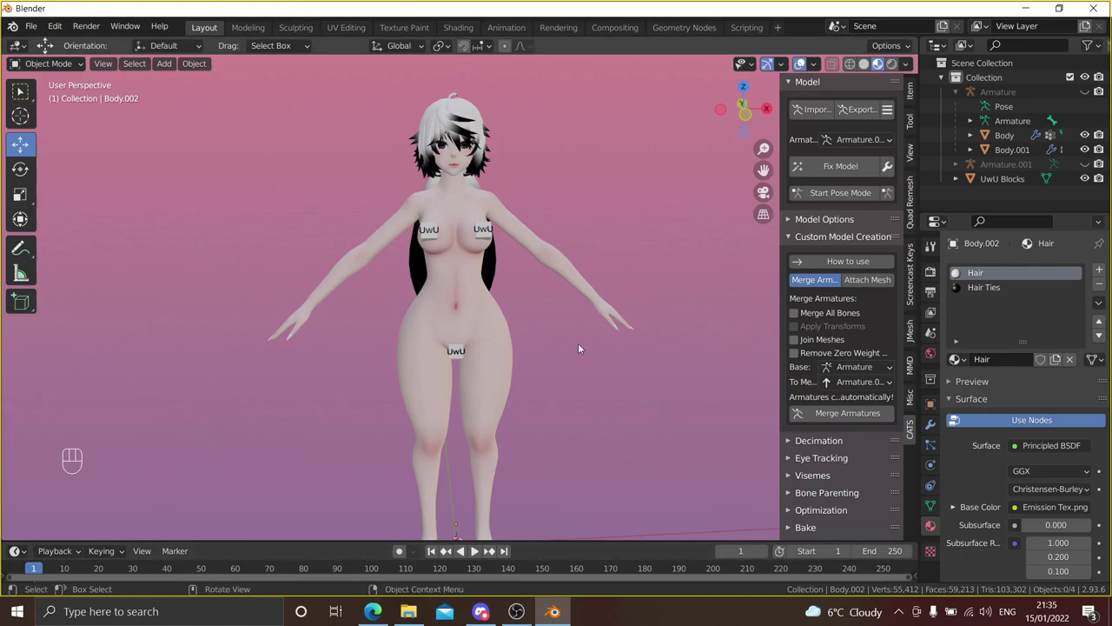
{"action": "left_click_drag", "start_coordinate": [611, 296], "coordinate": [618, 256]}
{"action": "left_click_drag", "start_coordinate": [614, 262], "coordinate": [600, 251]}
{"action": "left_click_drag", "start_coordinate": [610, 255], "coordinate": [635, 259]}
{"action": "middle_click", "coordinate": [633, 263]}
{"action": "middle_click", "coordinate": [631, 277]}
{"action": "middle_click", "coordinate": [626, 269]}
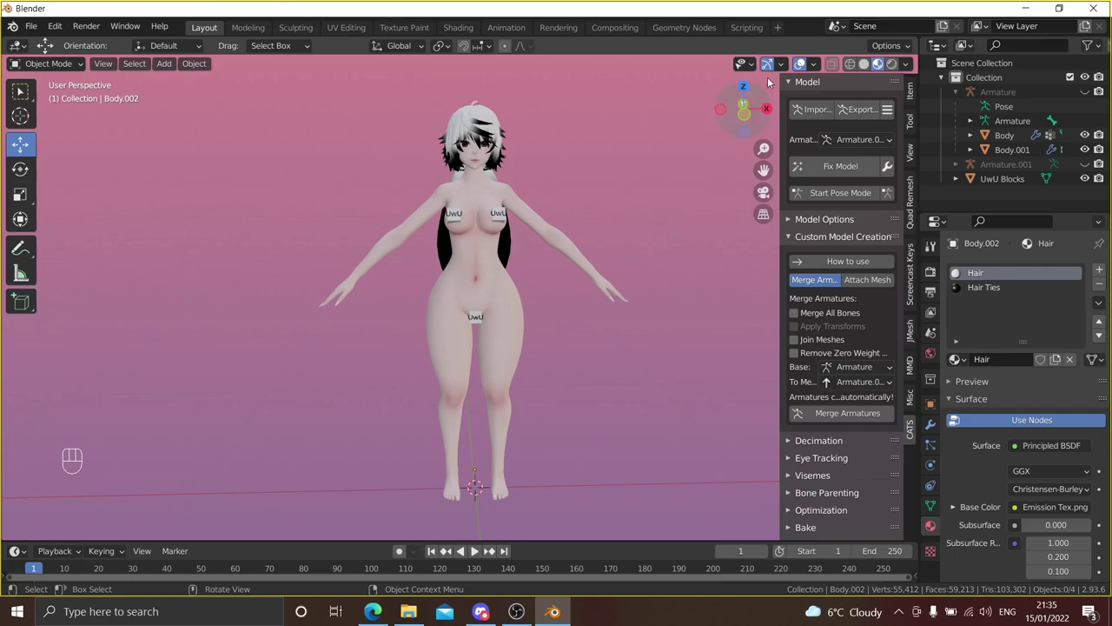
- Start the CATS model import, bringing up the file browser
{"action": "left_click", "coordinate": [803, 118]}
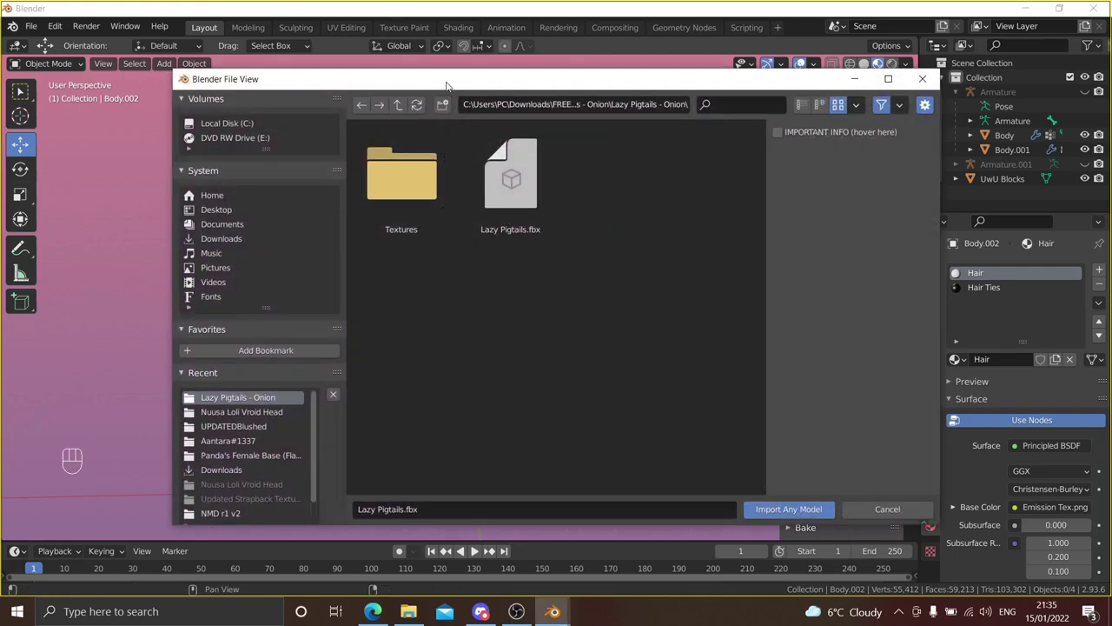
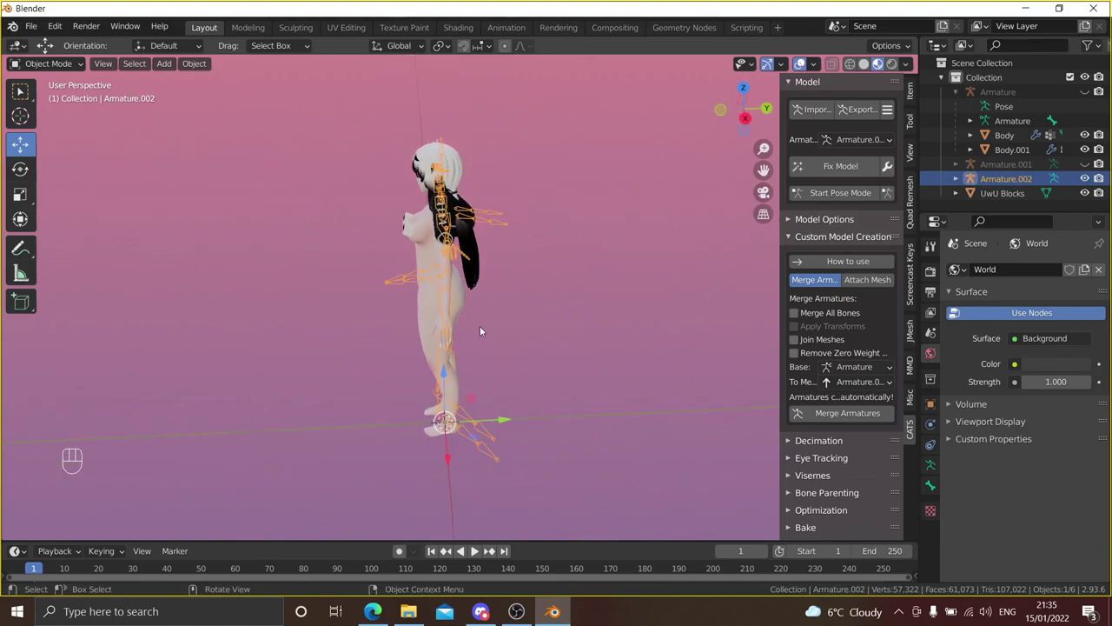
- Face the character and mirror the imported sweater rig with Ctrl+M
{"action": "left_click_drag", "start_coordinate": [573, 340], "coordinate": [632, 306]}
{"action": "middle_click", "coordinate": [609, 302]}
{"action": "middle_click", "coordinate": [621, 298]}
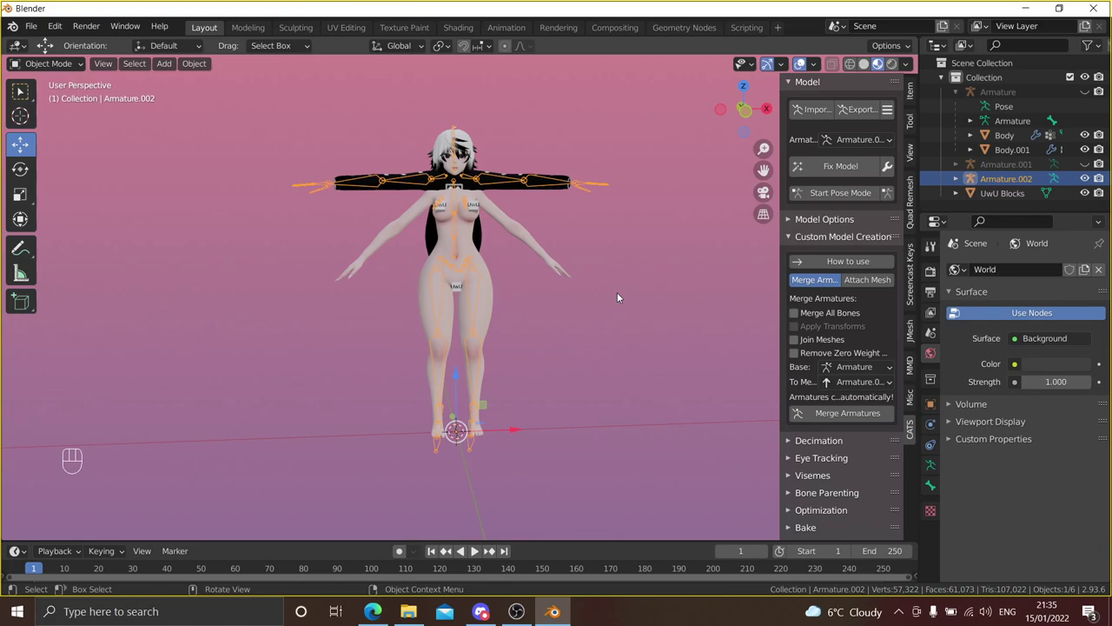
{"action": "key", "text": "ctrl+m"}
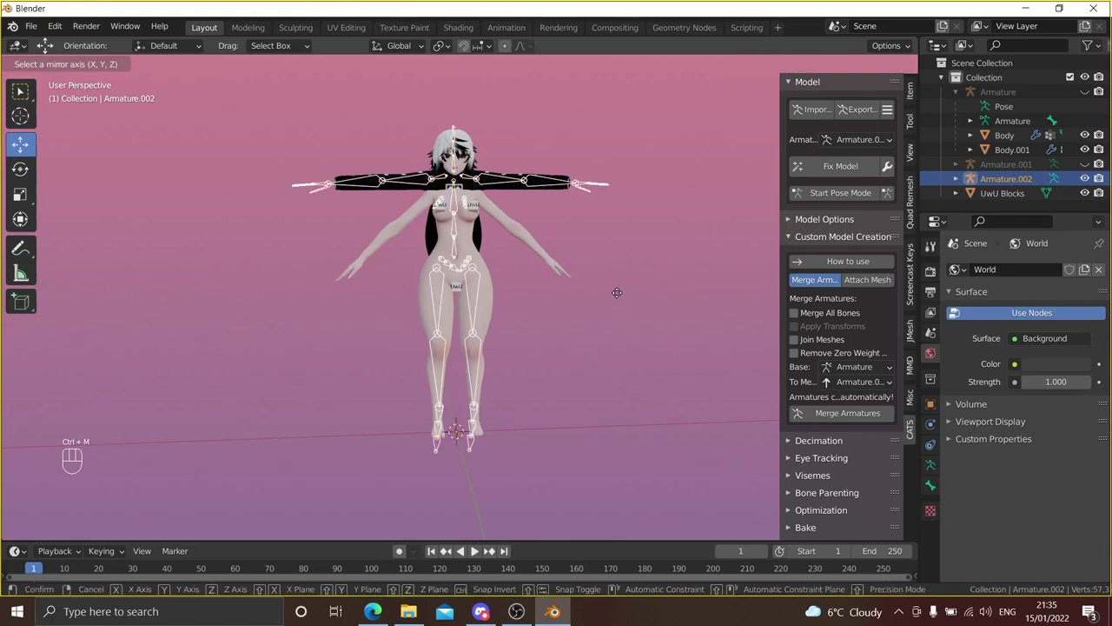
{"action": "key", "text": "y"}
{"action": "key", "text": "Return"}
{"action": "left_click_drag", "start_coordinate": [419, 233], "coordinate": [544, 256]}
{"action": "type", "text": "Mirror"}
- Orbit and zoom around the torso to inspect how the sweater fits
{"action": "left_click_drag", "start_coordinate": [357, 195], "coordinate": [263, 184]}
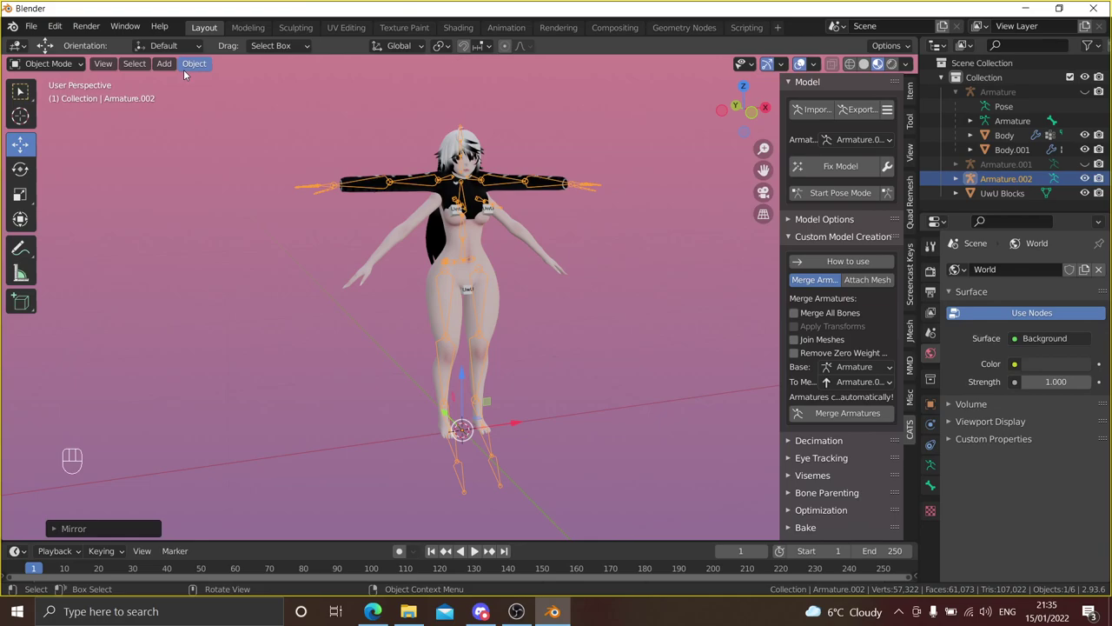
{"action": "left_click_drag", "start_coordinate": [190, 70], "coordinate": [358, 110]}
{"action": "left_click_drag", "start_coordinate": [535, 201], "coordinate": [496, 276]}
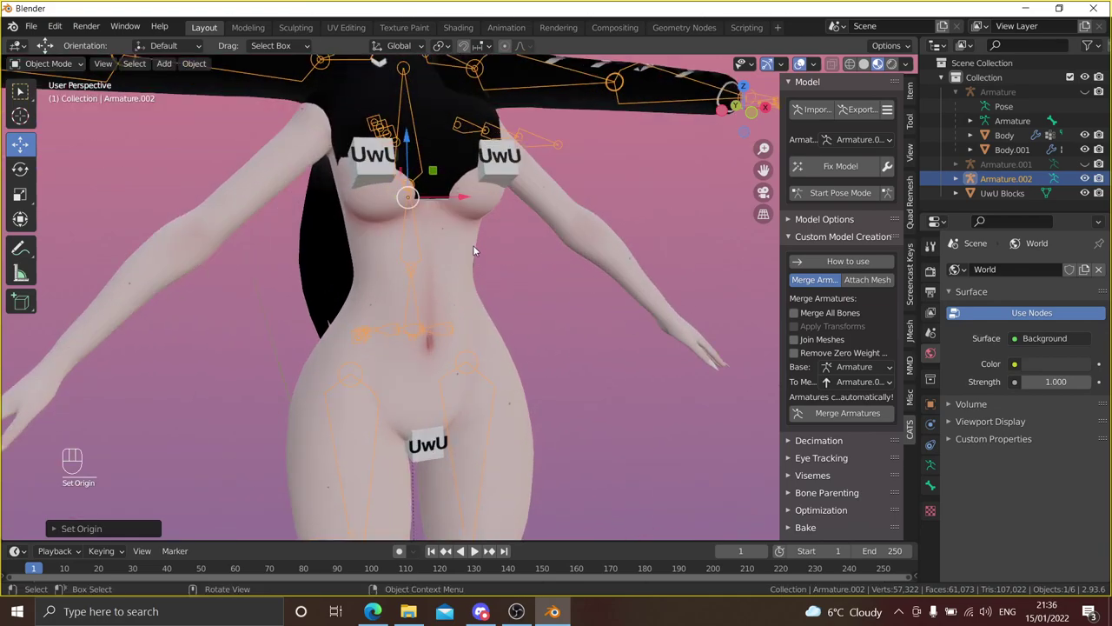
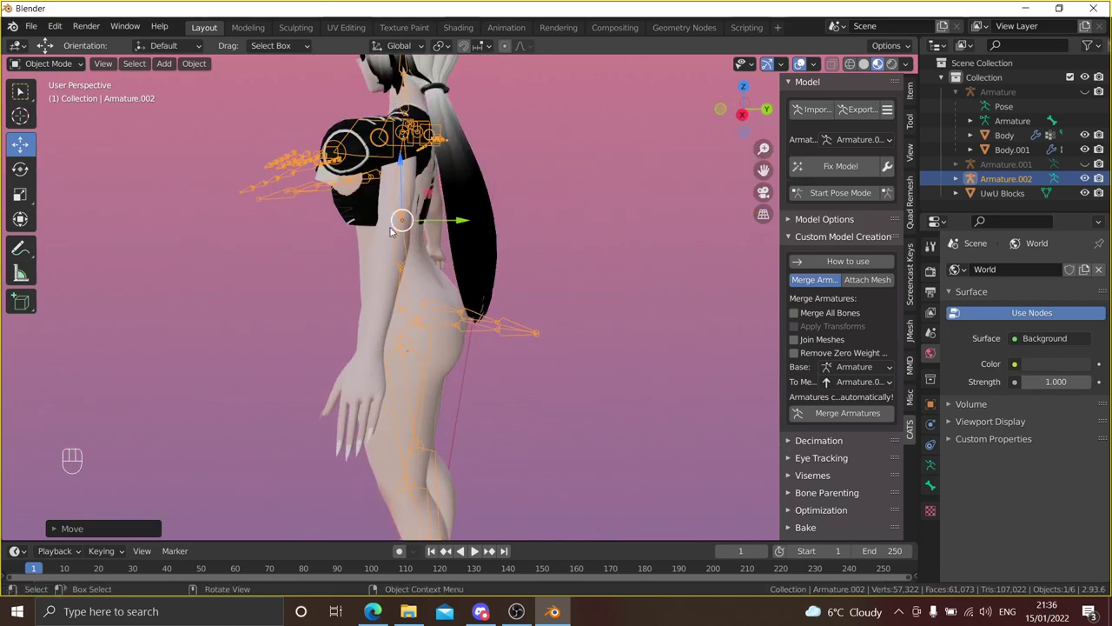
{"action": "left_click_drag", "start_coordinate": [432, 221], "coordinate": [440, 218]}
{"action": "left_click_drag", "start_coordinate": [377, 232], "coordinate": [517, 235]}
{"action": "left_click_drag", "start_coordinate": [533, 231], "coordinate": [532, 217]}
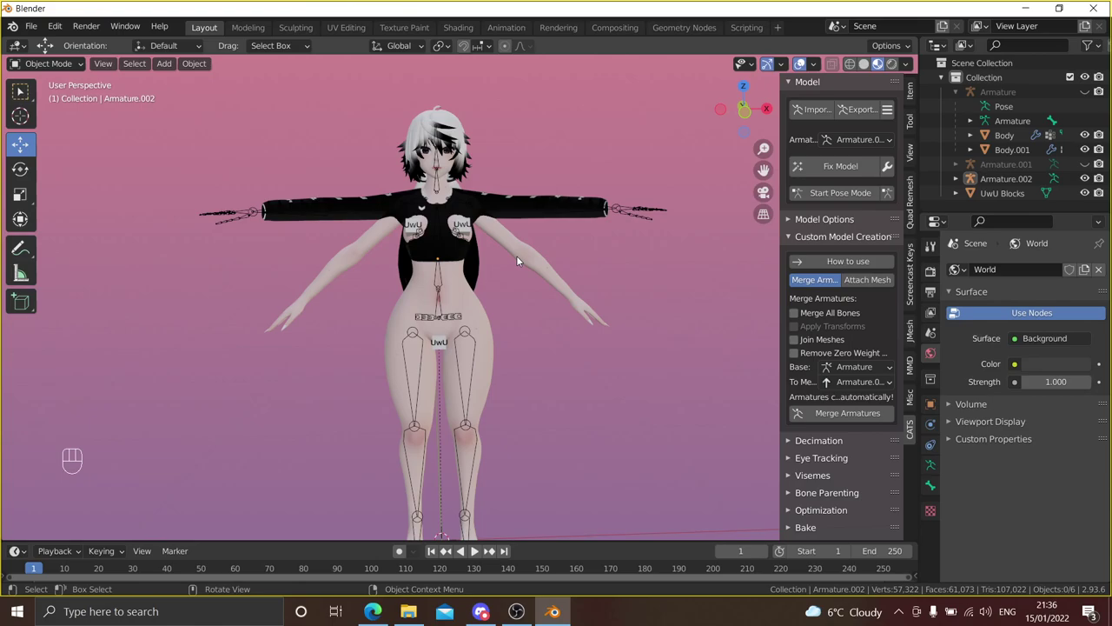
- Set the sweater material's Blend Mode to Opaque, then select Armature.002
{"action": "left_click_drag", "start_coordinate": [526, 260], "coordinate": [527, 227]}
{"action": "middle_click", "coordinate": [524, 227]}
{"action": "left_click", "coordinate": [543, 188]}
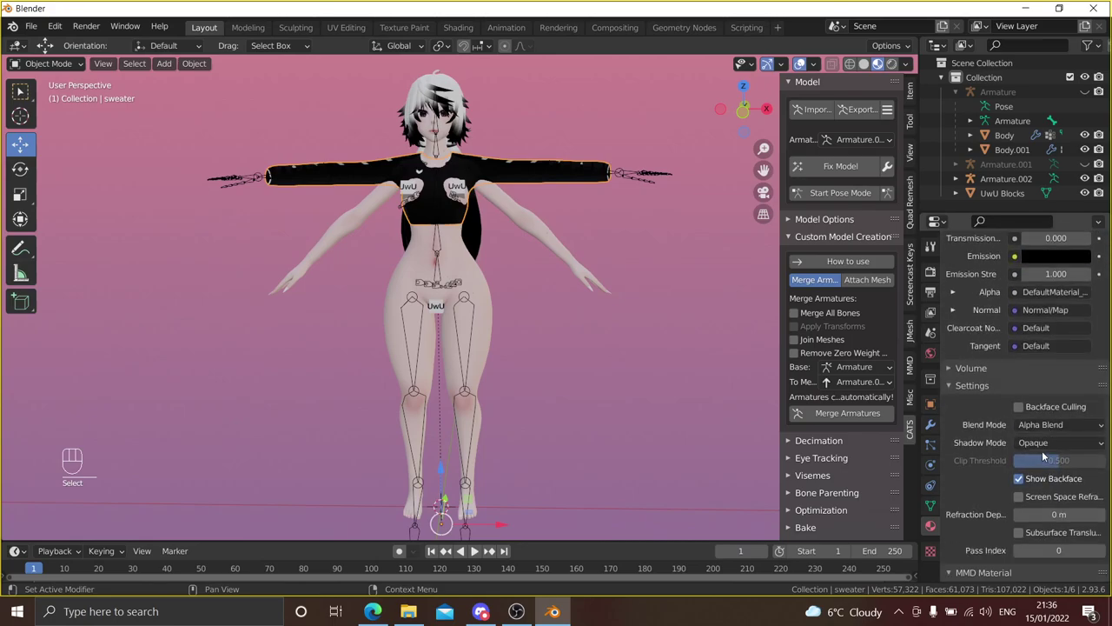
{"action": "left_click_drag", "start_coordinate": [1031, 477], "coordinate": [1051, 443]}
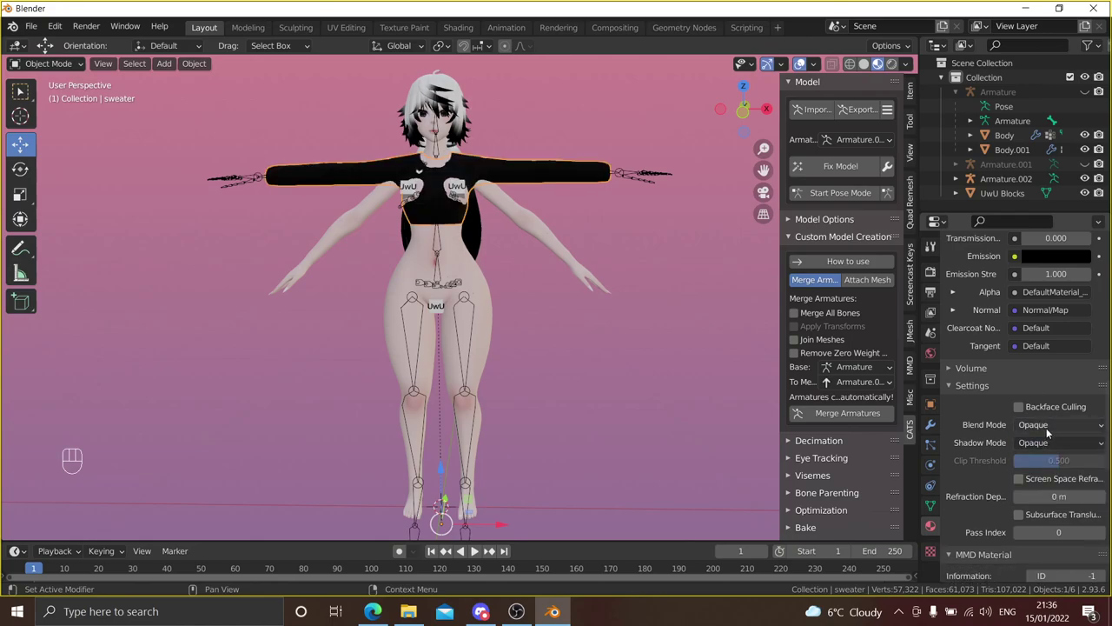
{"action": "left_click_drag", "start_coordinate": [1037, 427], "coordinate": [1041, 443]}
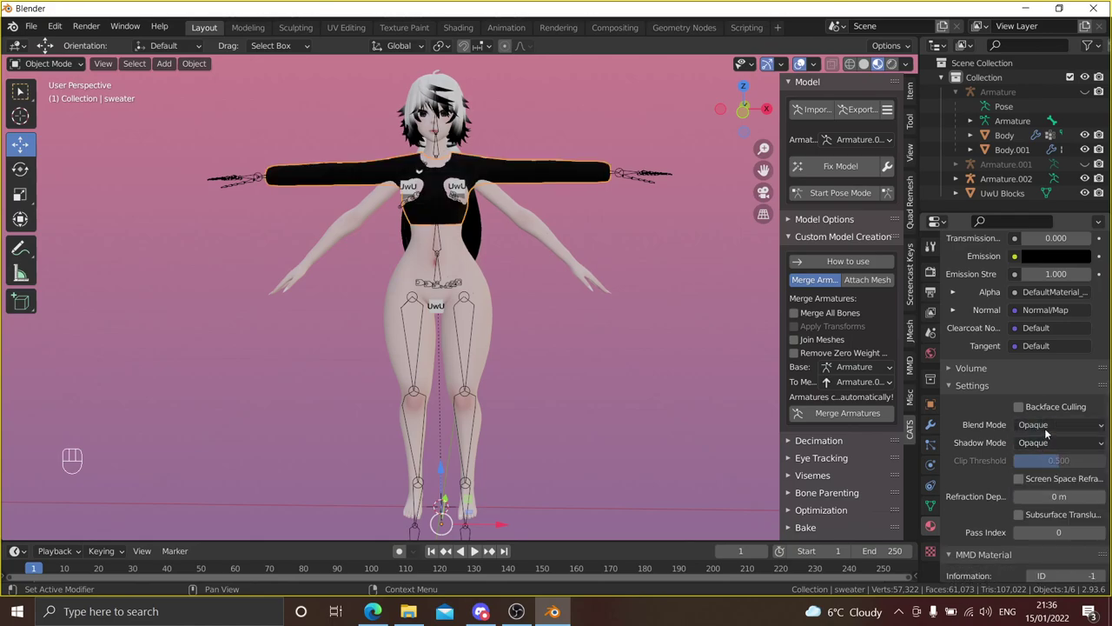
{"action": "left_click", "coordinate": [643, 219]}
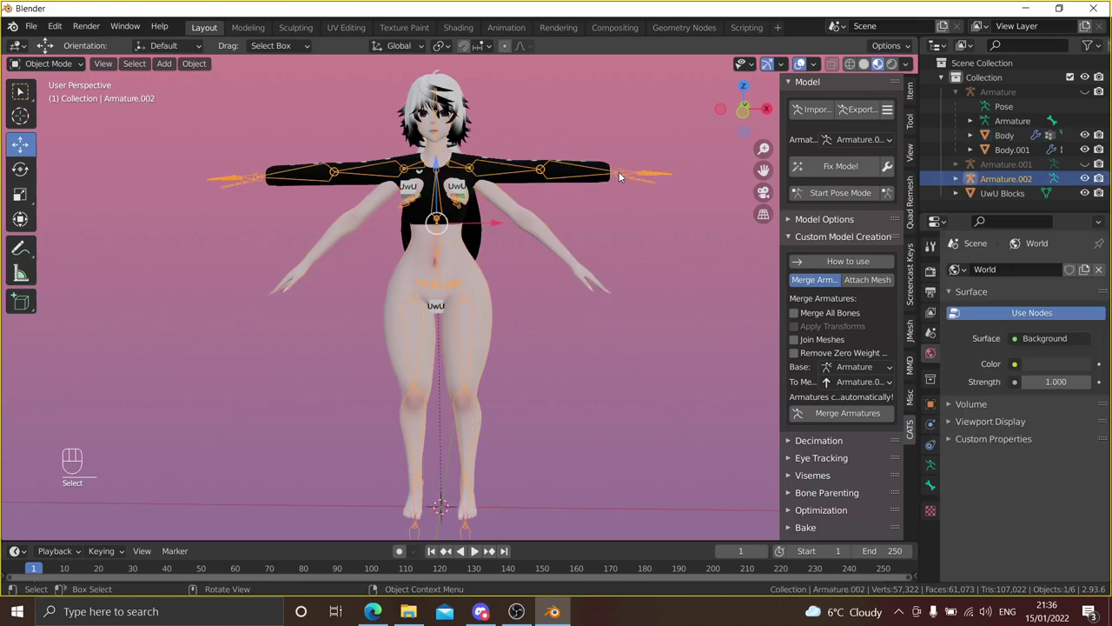
- Expand Armature.002 in the outliner, select the sweater mesh, then clear the selection
{"action": "left_click_drag", "start_coordinate": [640, 181], "coordinate": [639, 216]}
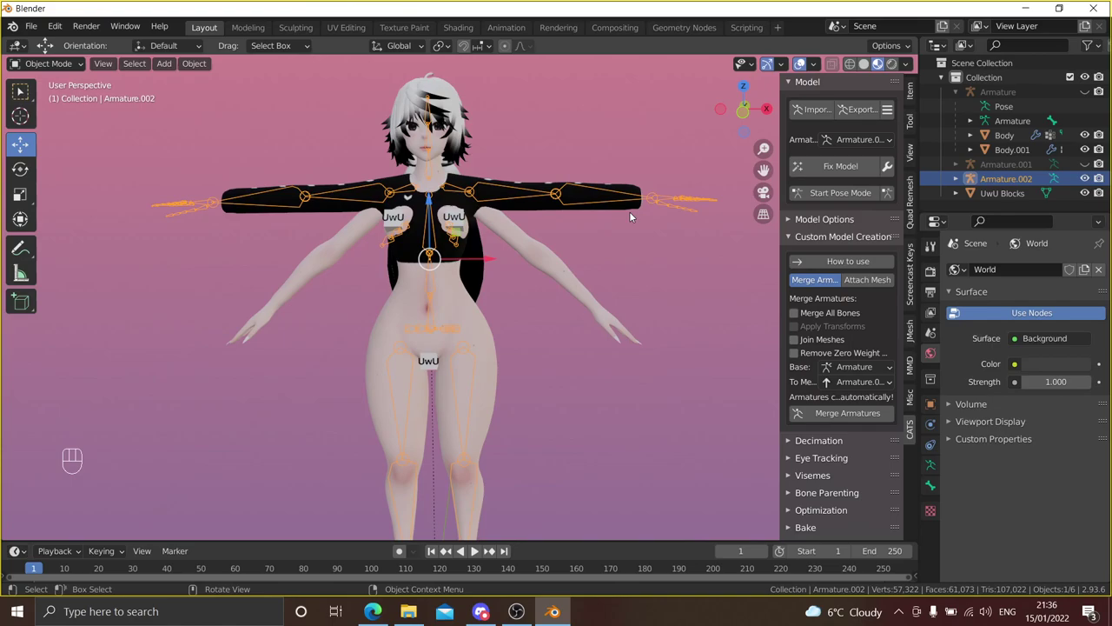
{"action": "middle_click", "coordinate": [614, 233]}
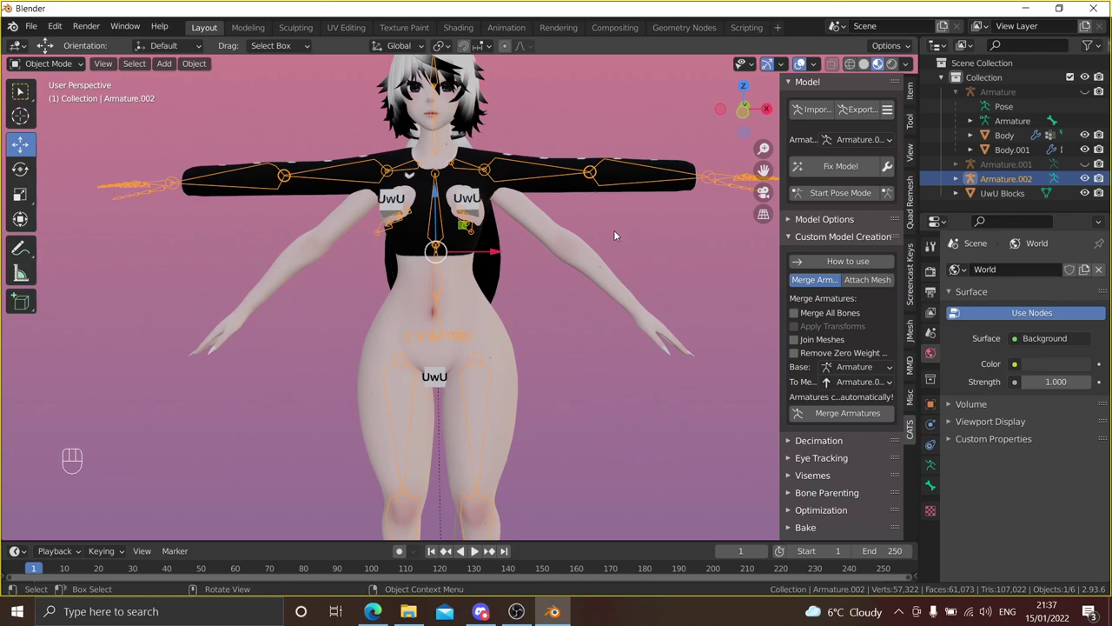
{"action": "middle_click", "coordinate": [613, 227]}
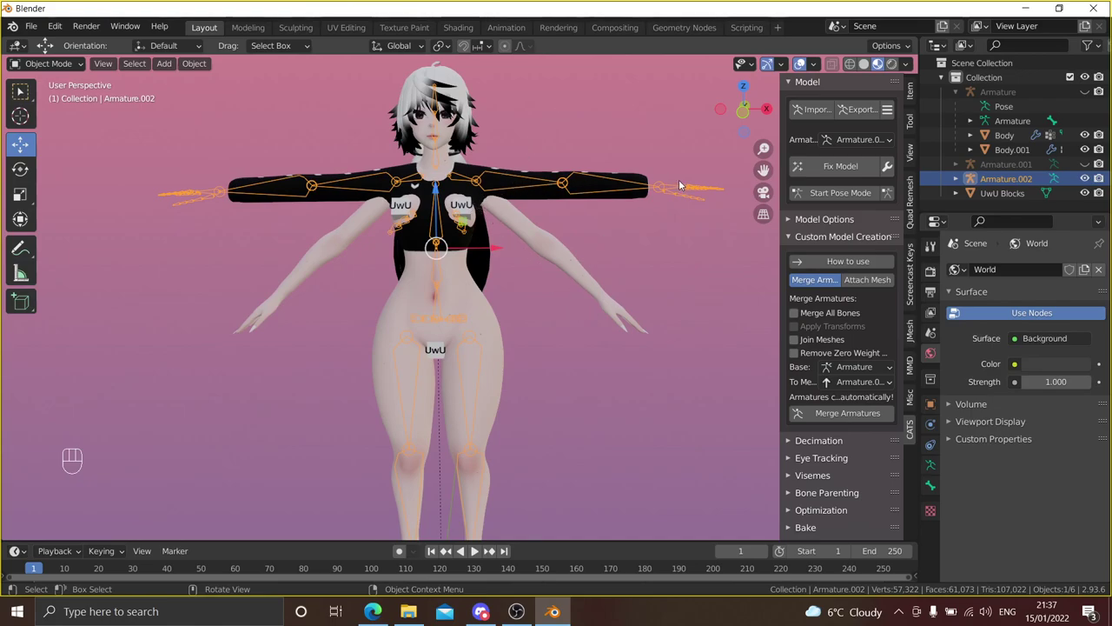
{"action": "left_click_drag", "start_coordinate": [876, 140], "coordinate": [998, 158]}
{"action": "left_click", "coordinate": [963, 181]}
{"action": "left_click", "coordinate": [1023, 179]}
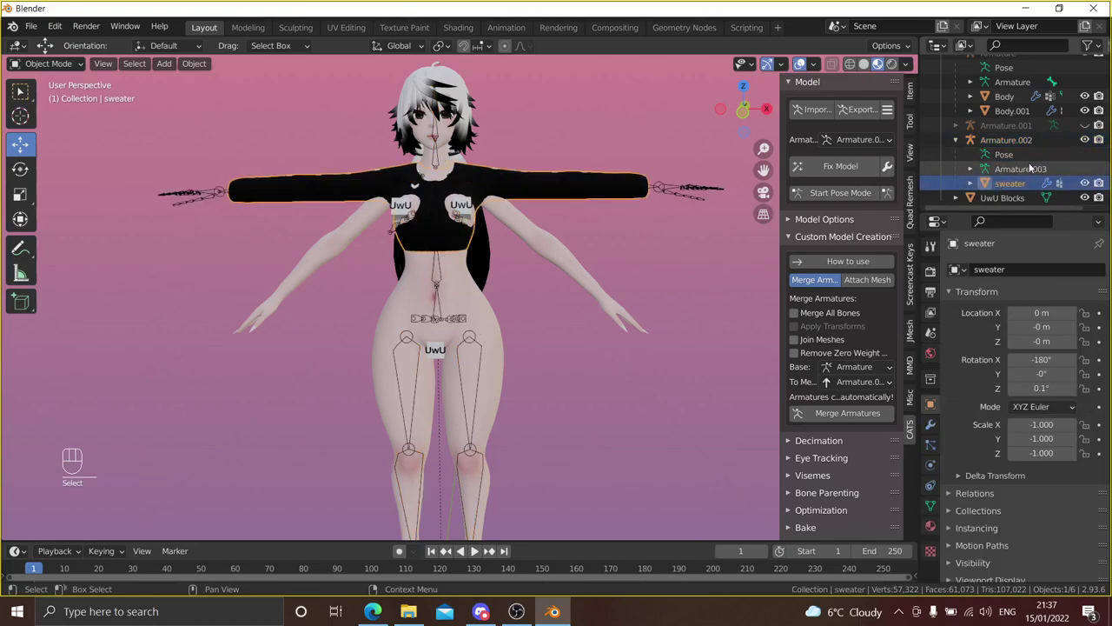
{"action": "left_click", "coordinate": [883, 133]}
{"action": "left_click_drag", "start_coordinate": [883, 139], "coordinate": [875, 192]}
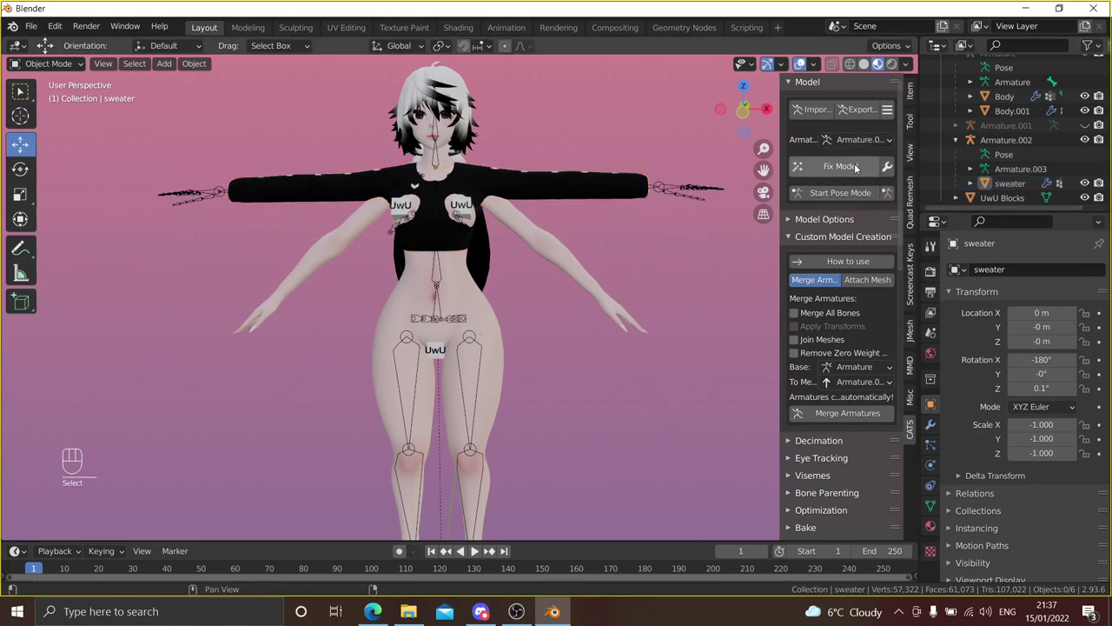
- Pose-test Armature.002 by lowering the right arm bone, then orbit back to the front
{"action": "left_click", "coordinate": [854, 195]}
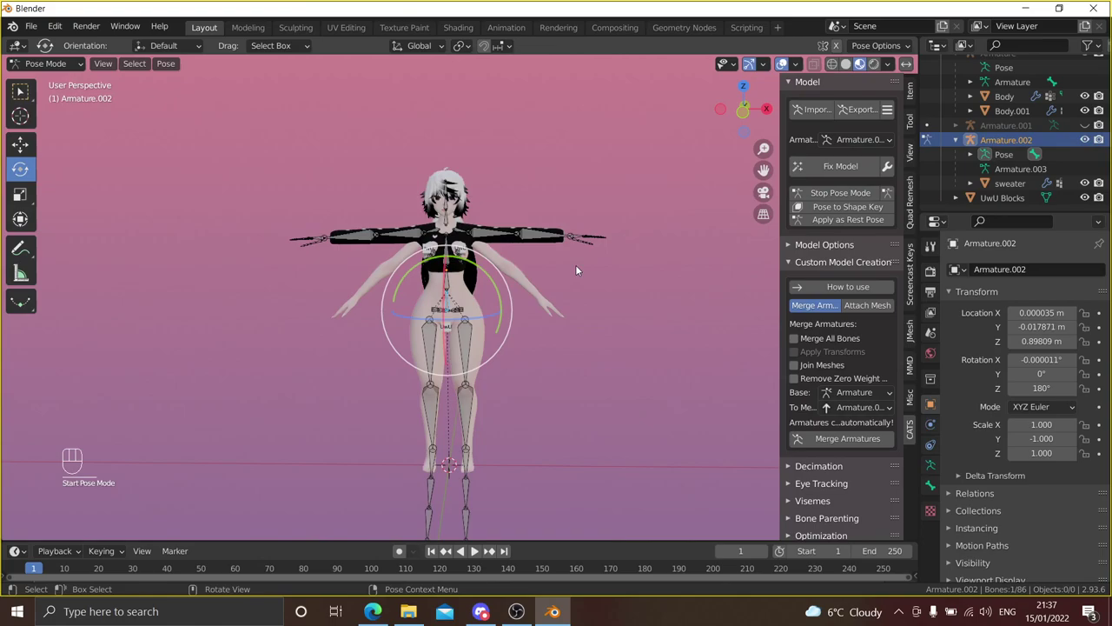
{"action": "left_click", "coordinate": [584, 270]}
{"action": "left_click_drag", "start_coordinate": [601, 308], "coordinate": [600, 327]}
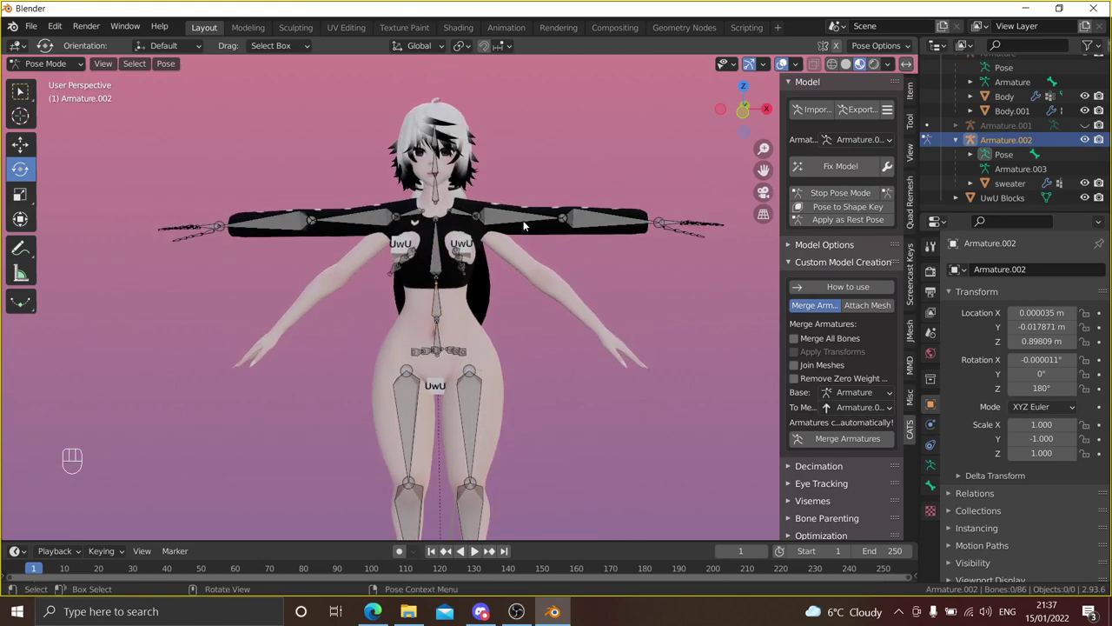
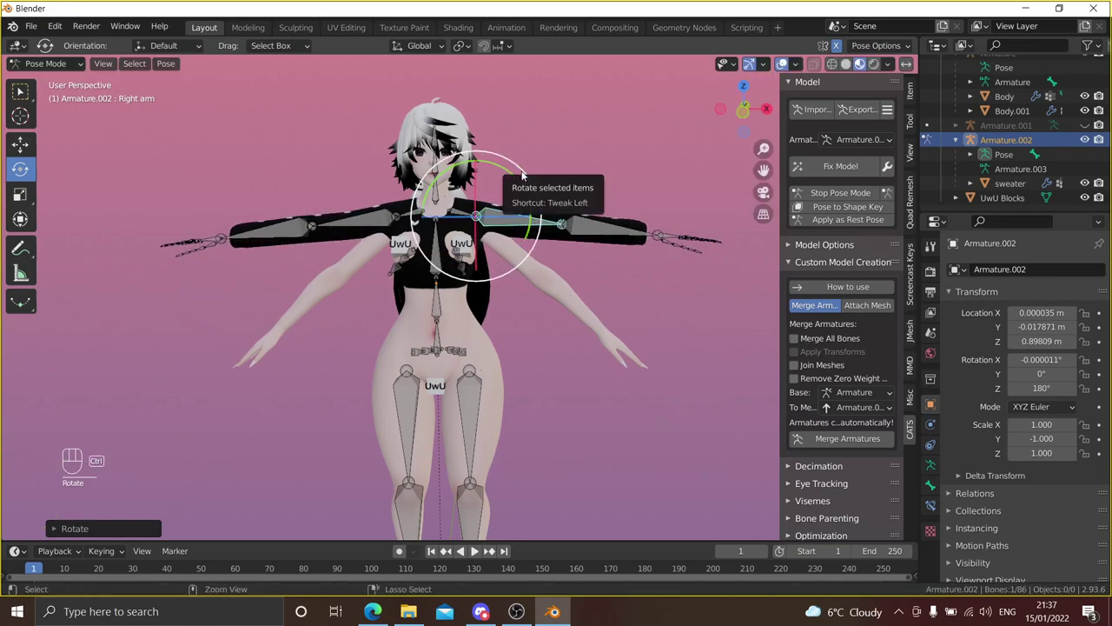
{"action": "key", "text": "ctrl+z"}
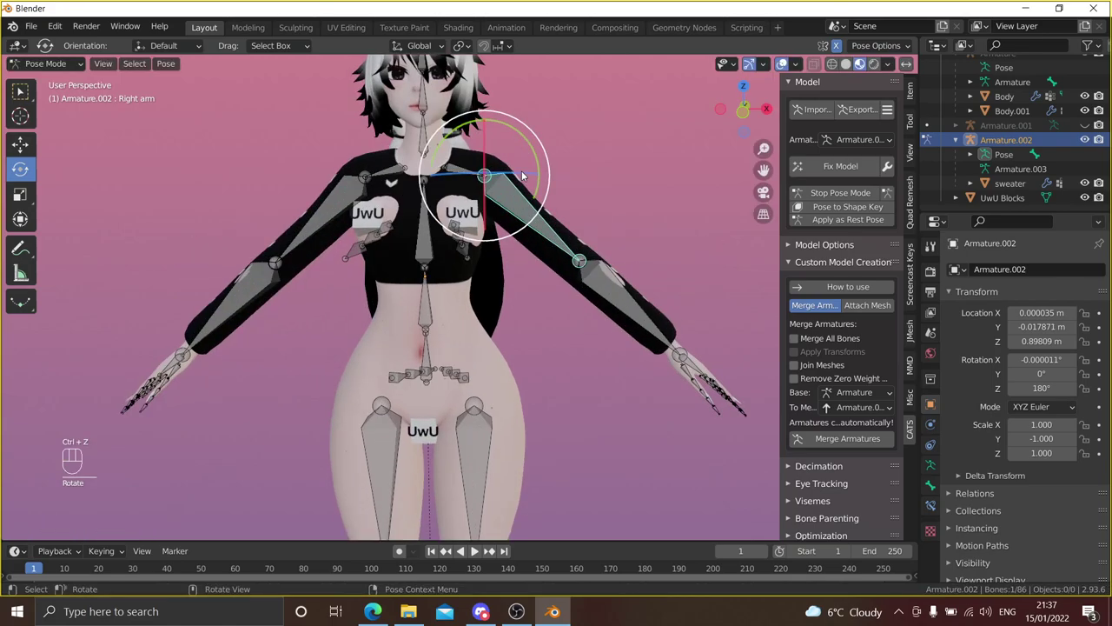
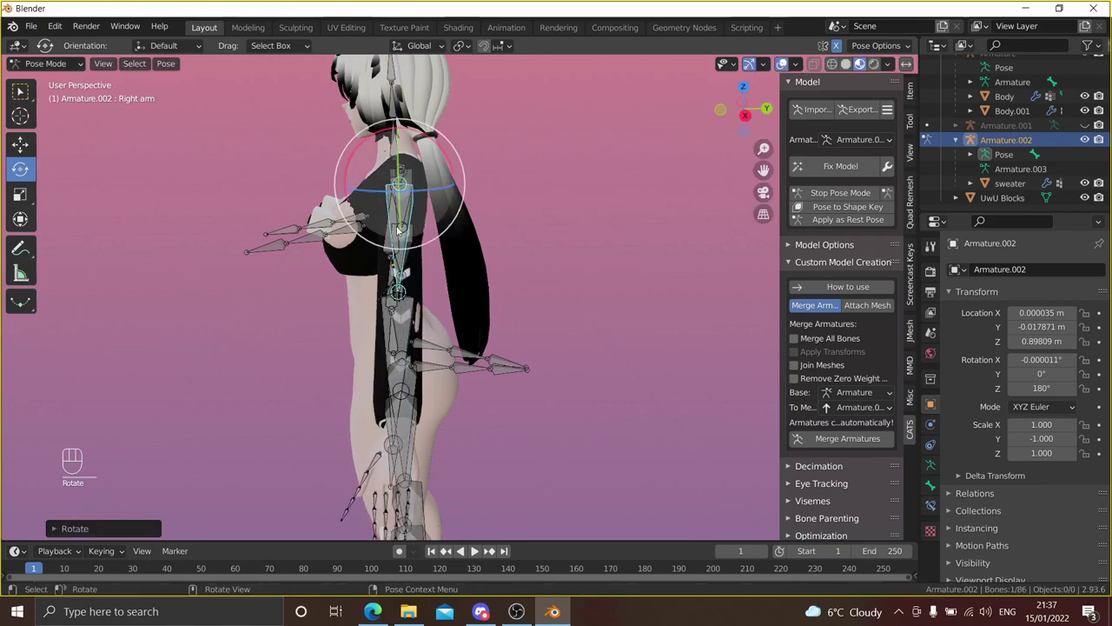
{"action": "left_click_drag", "start_coordinate": [351, 257], "coordinate": [518, 246]}
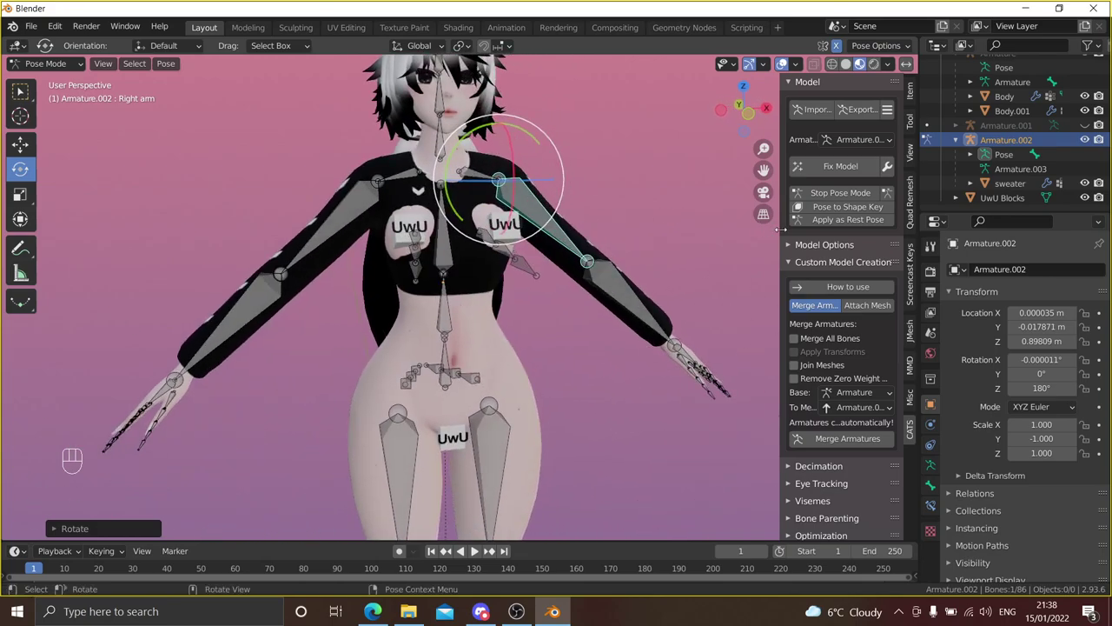
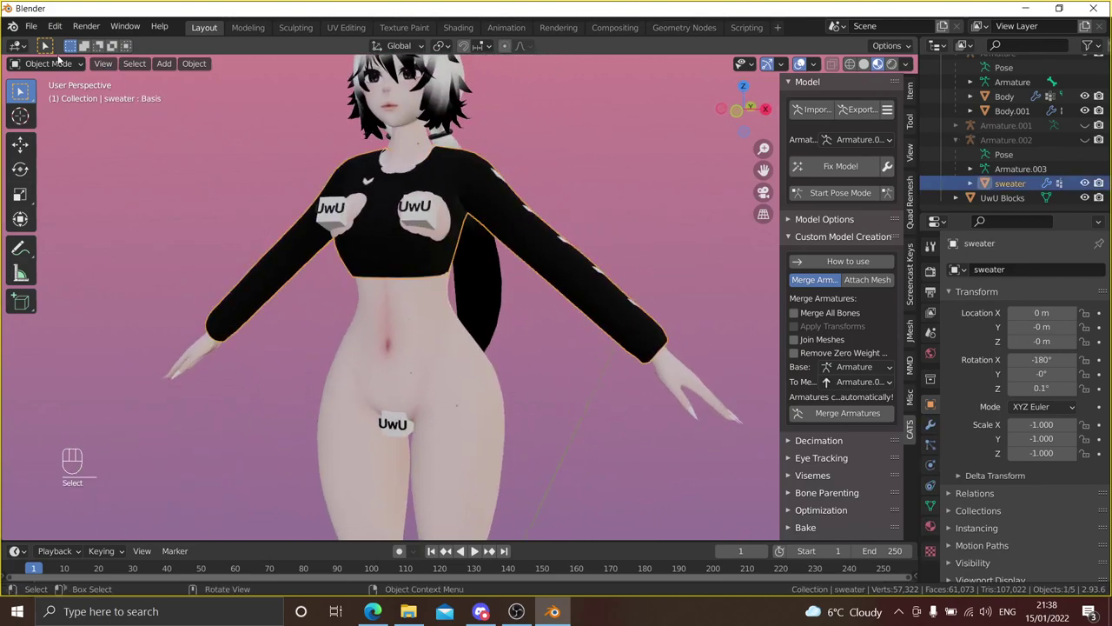
- Switch the sweater mesh into Sculpt Mode
{"action": "left_click_drag", "start_coordinate": [54, 71], "coordinate": [52, 117]}
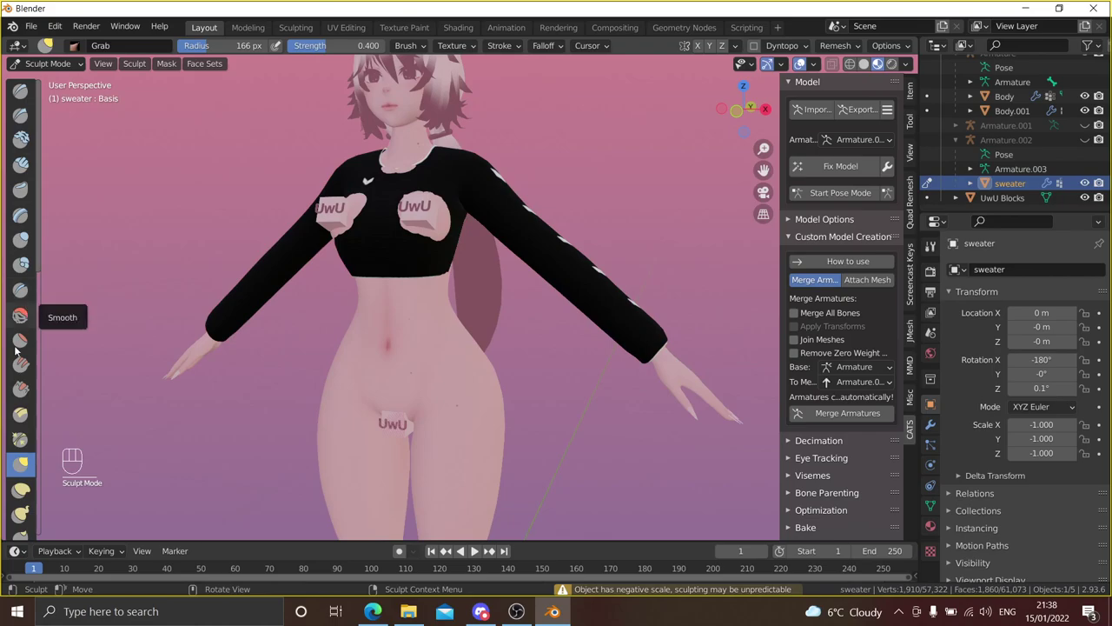
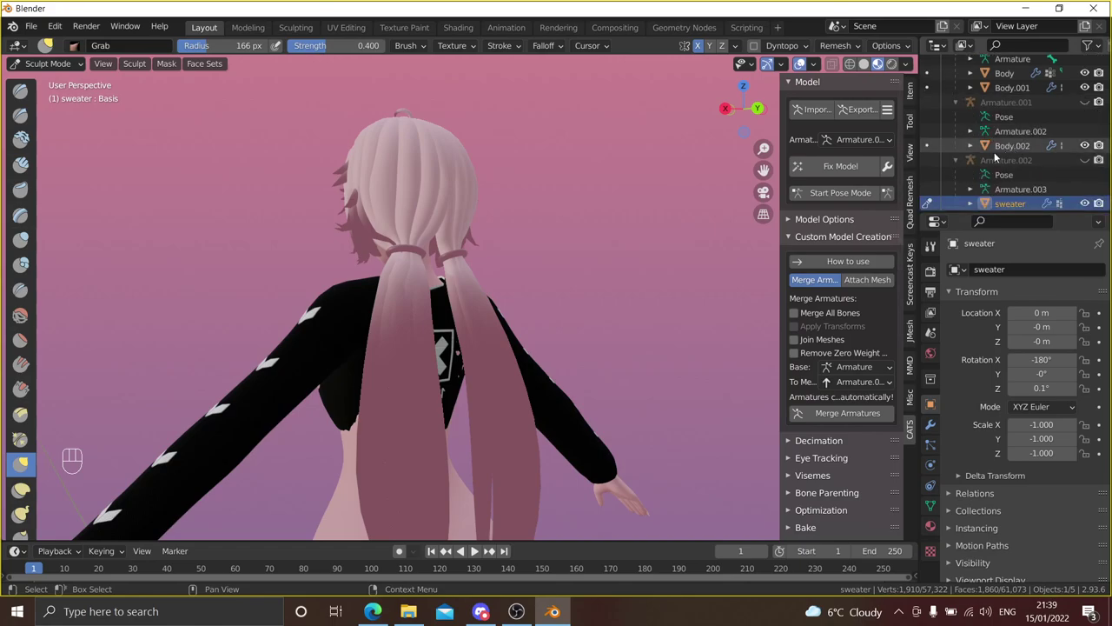
- Hide the Body.002 hair mesh in the viewport
{"action": "left_click", "coordinate": [1029, 144]}
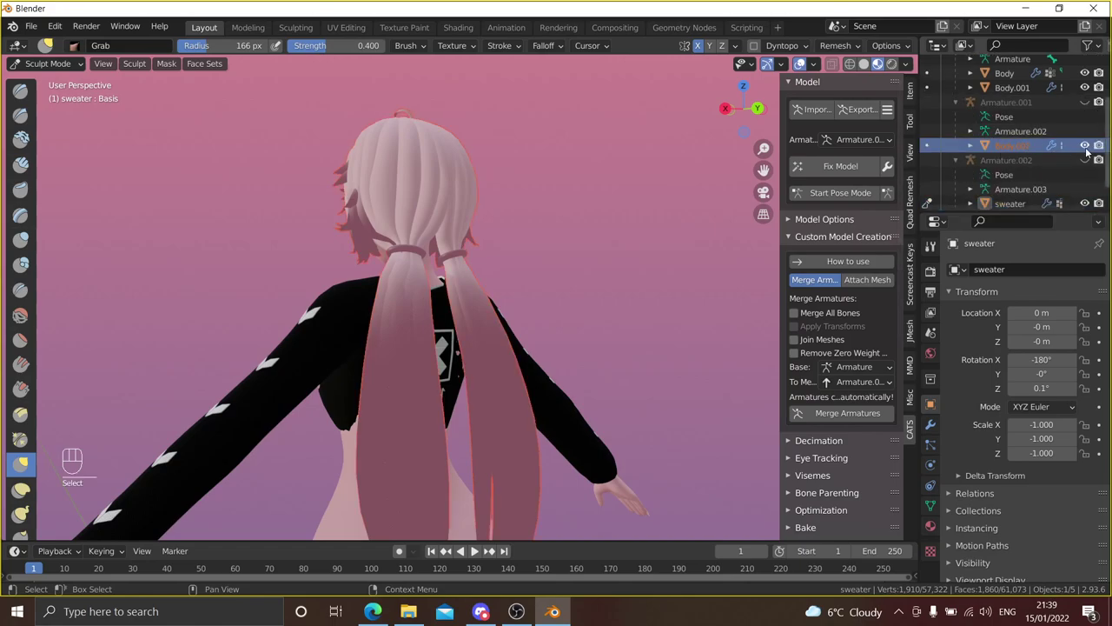
{"action": "left_click", "coordinate": [1090, 150]}
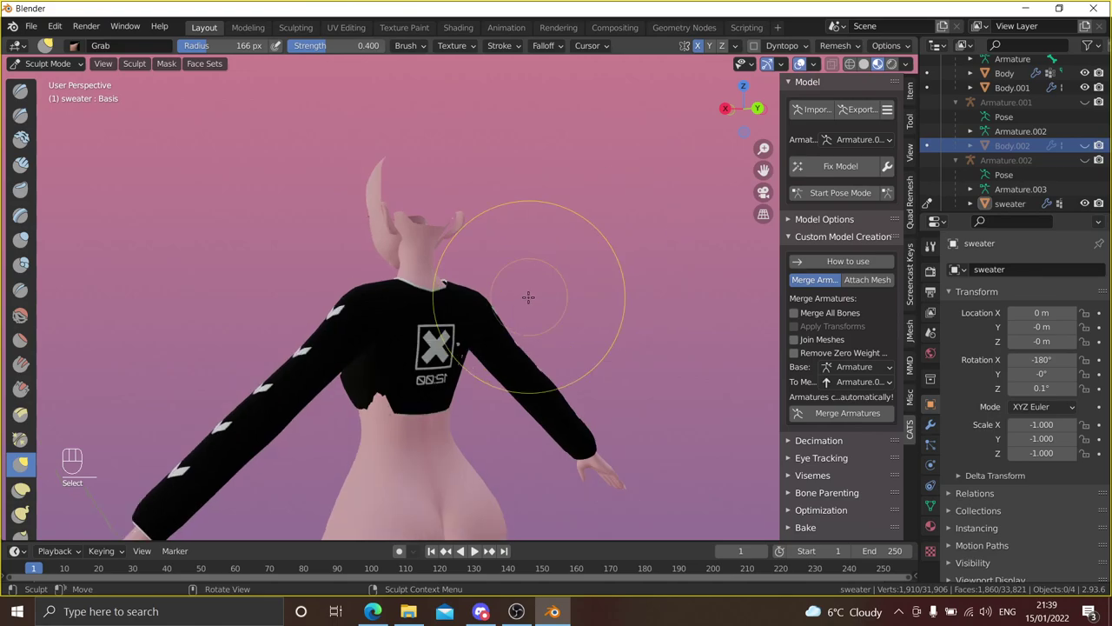
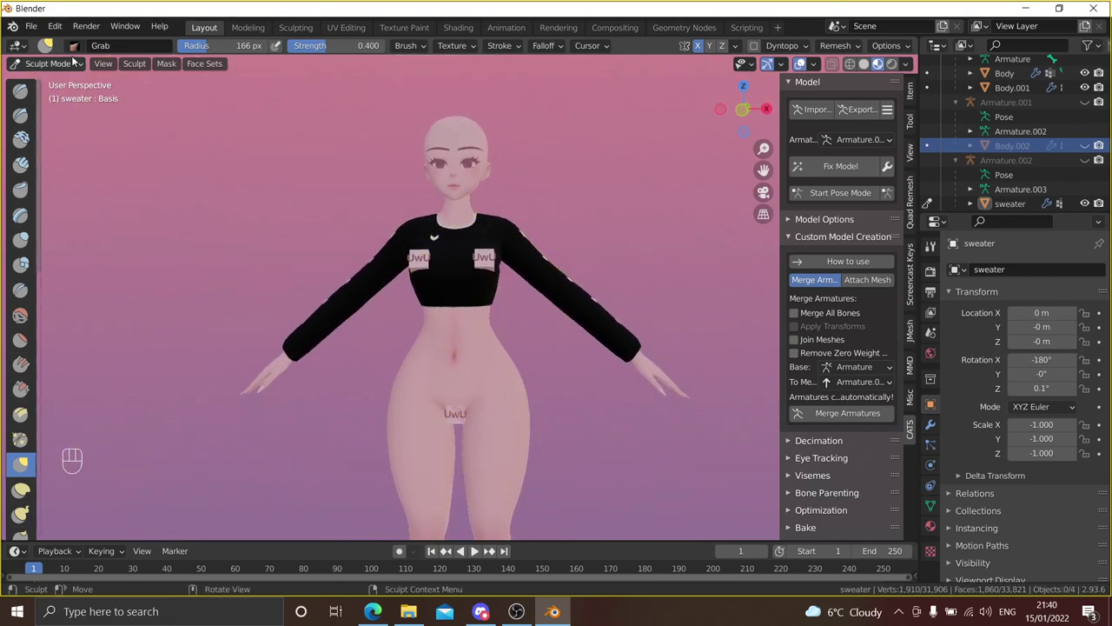
- Return to Object Mode, orbit the model and show the Body.002 hair again
{"action": "left_click", "coordinate": [75, 61]}
{"action": "left_click_drag", "start_coordinate": [486, 285], "coordinate": [590, 286]}
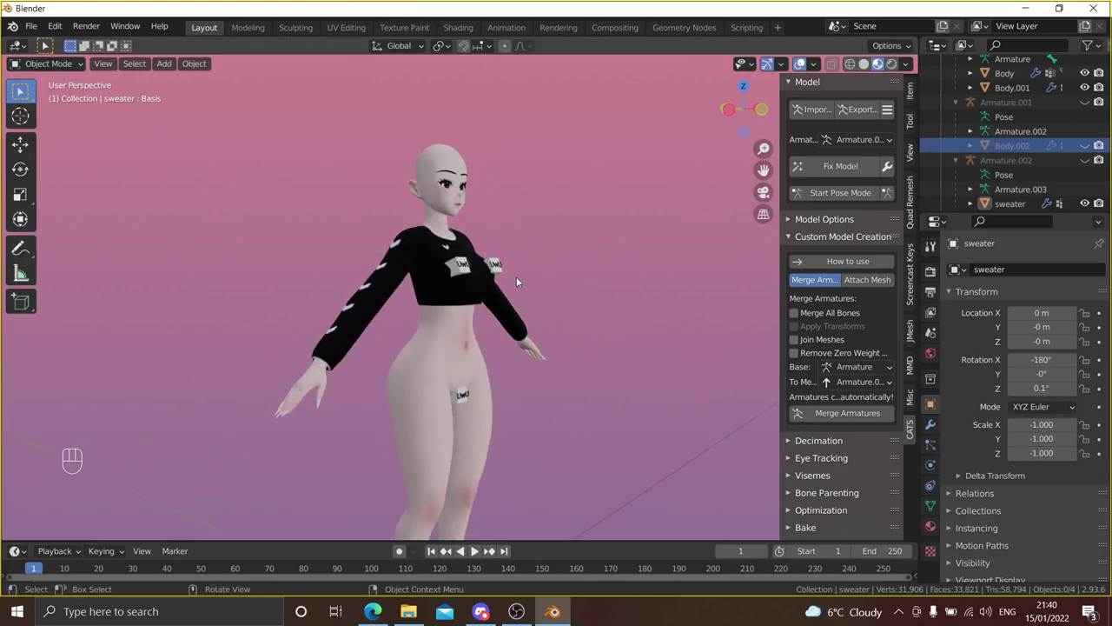
{"action": "left_click_drag", "start_coordinate": [547, 322], "coordinate": [505, 321]}
{"action": "left_click_drag", "start_coordinate": [513, 373], "coordinate": [488, 371]}
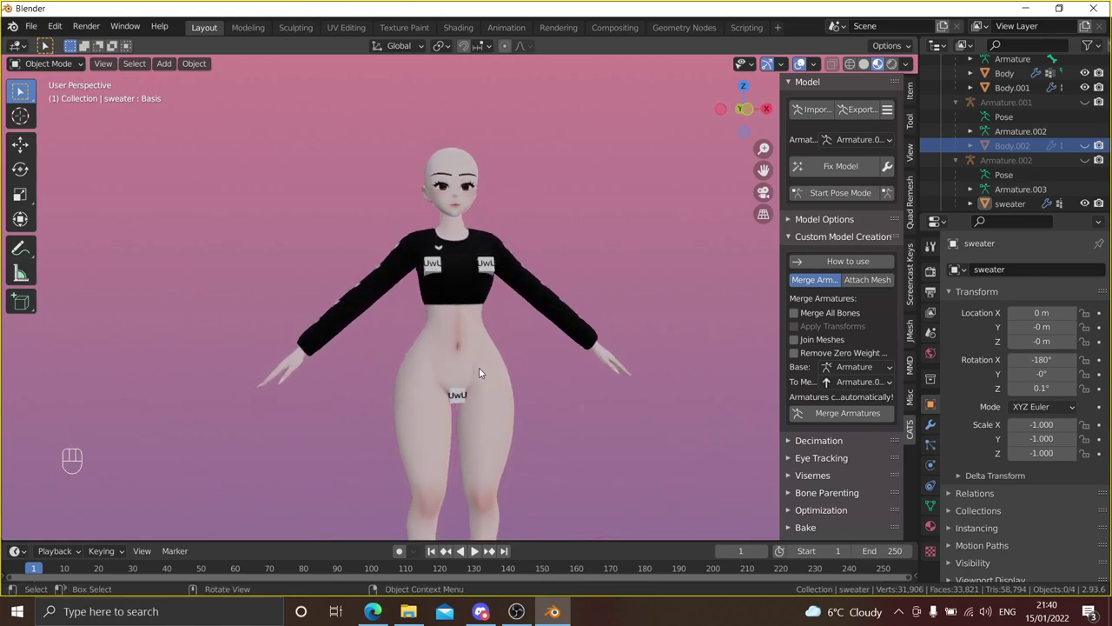
{"action": "middle_click", "coordinate": [486, 351]}
{"action": "middle_click", "coordinate": [480, 352]}
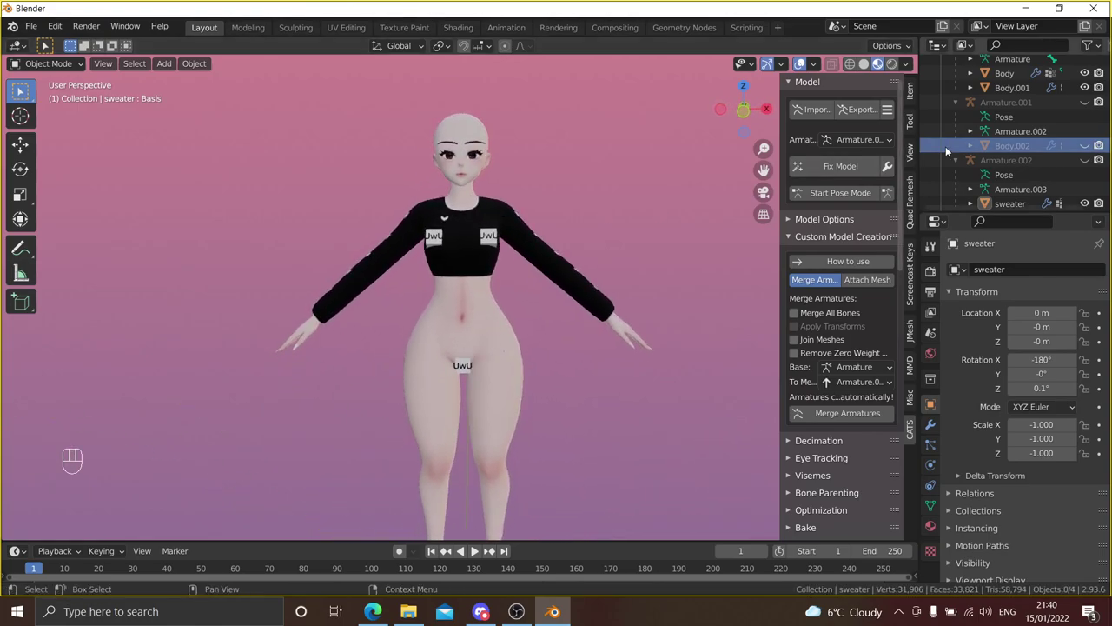
{"action": "left_click", "coordinate": [1085, 147]}
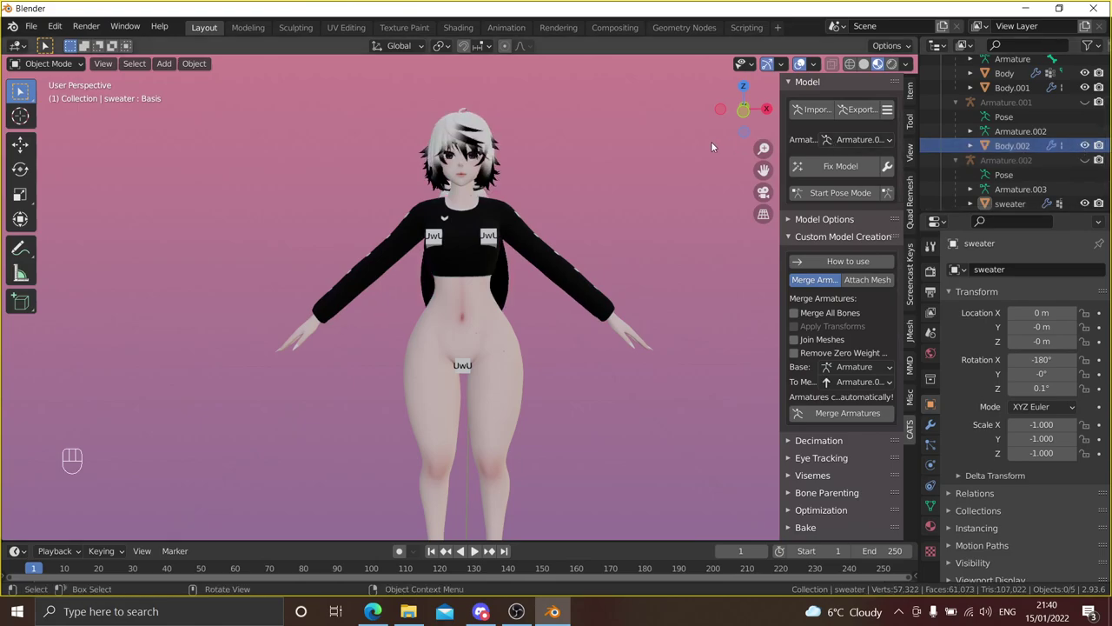
- Frame the character and start the CATS model import for the next item
{"action": "middle_click", "coordinate": [580, 210]}
{"action": "left_click_drag", "start_coordinate": [590, 212], "coordinate": [593, 214]}
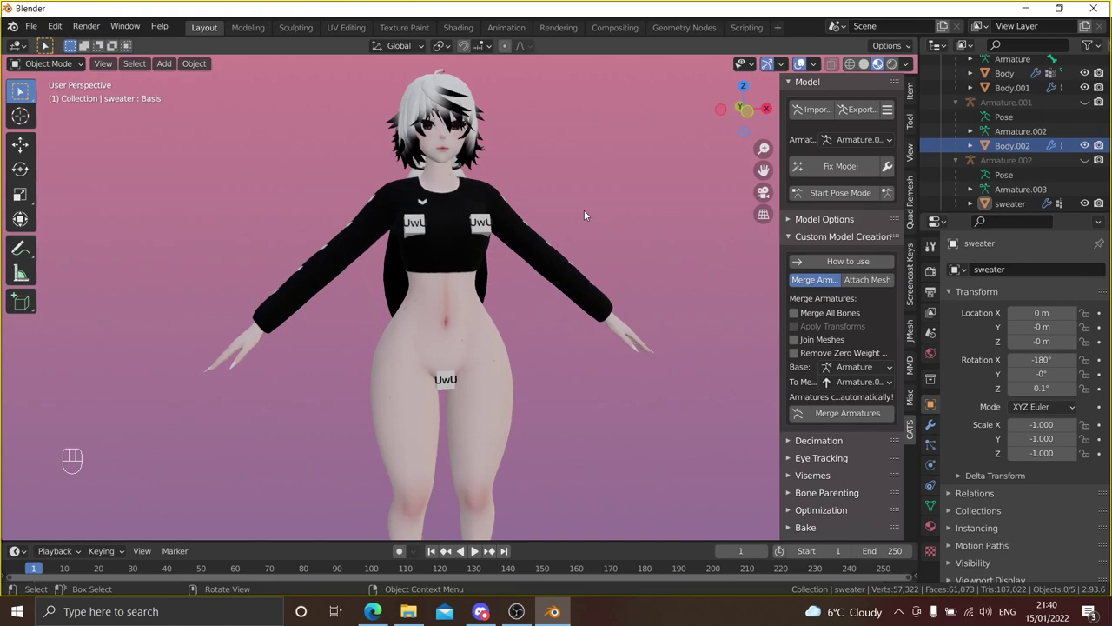
{"action": "middle_click", "coordinate": [593, 223]}
{"action": "left_click_drag", "start_coordinate": [584, 237], "coordinate": [572, 238]}
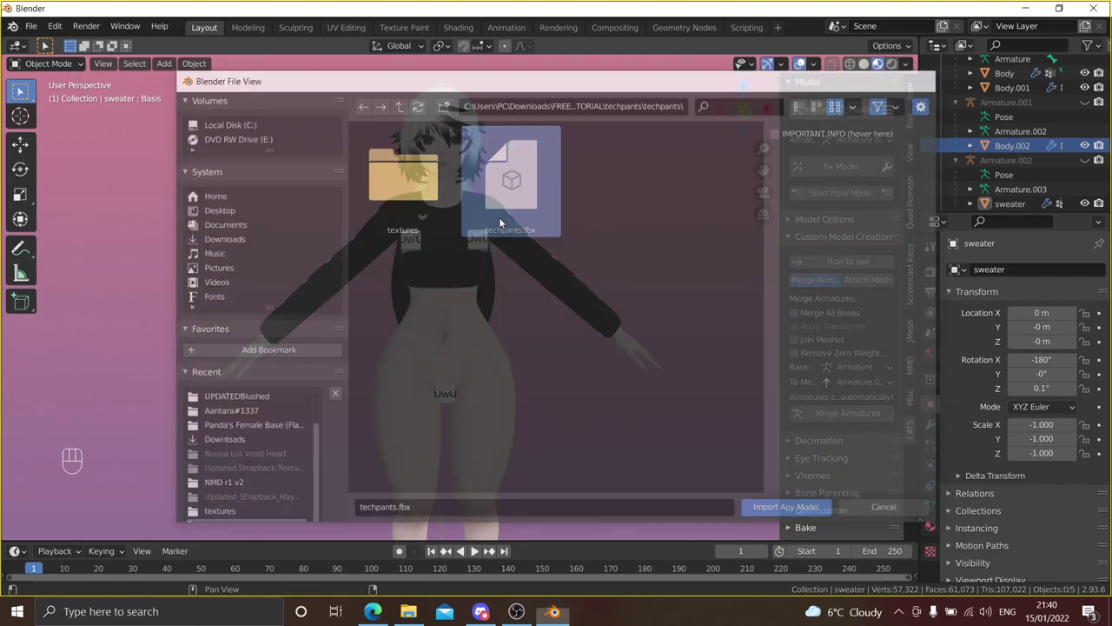
- Import techpants.fbx from the techpants folder with Import Any Model and select its mesh
{"action": "left_click_drag", "start_coordinate": [559, 425], "coordinate": [567, 365]}
{"action": "left_click_drag", "start_coordinate": [571, 355], "coordinate": [571, 336]}
{"action": "left_click_drag", "start_coordinate": [554, 338], "coordinate": [540, 331]}
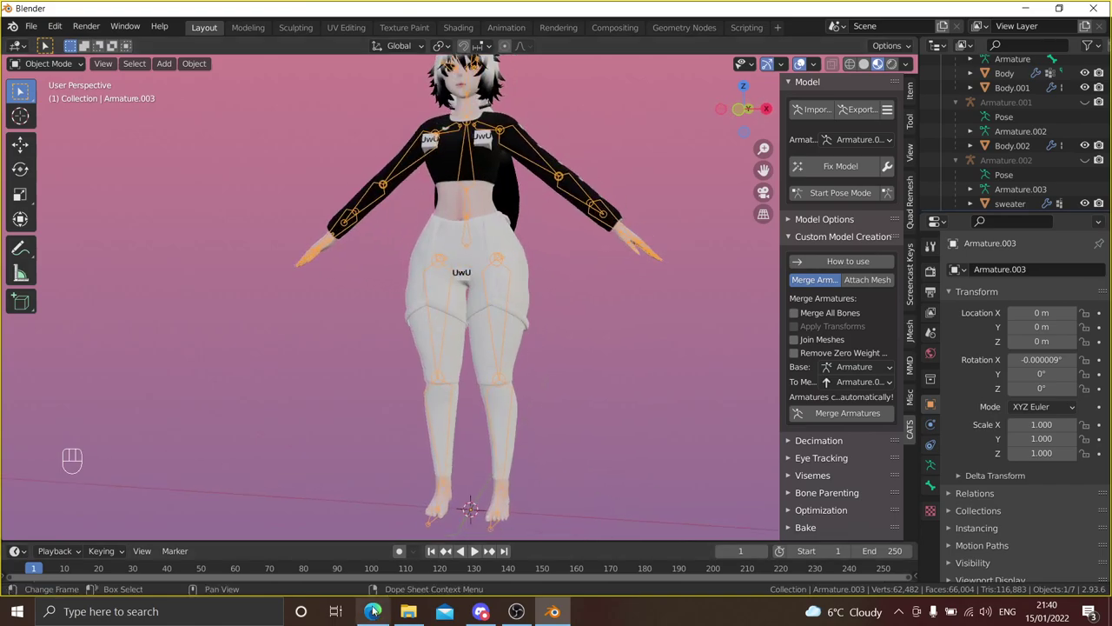
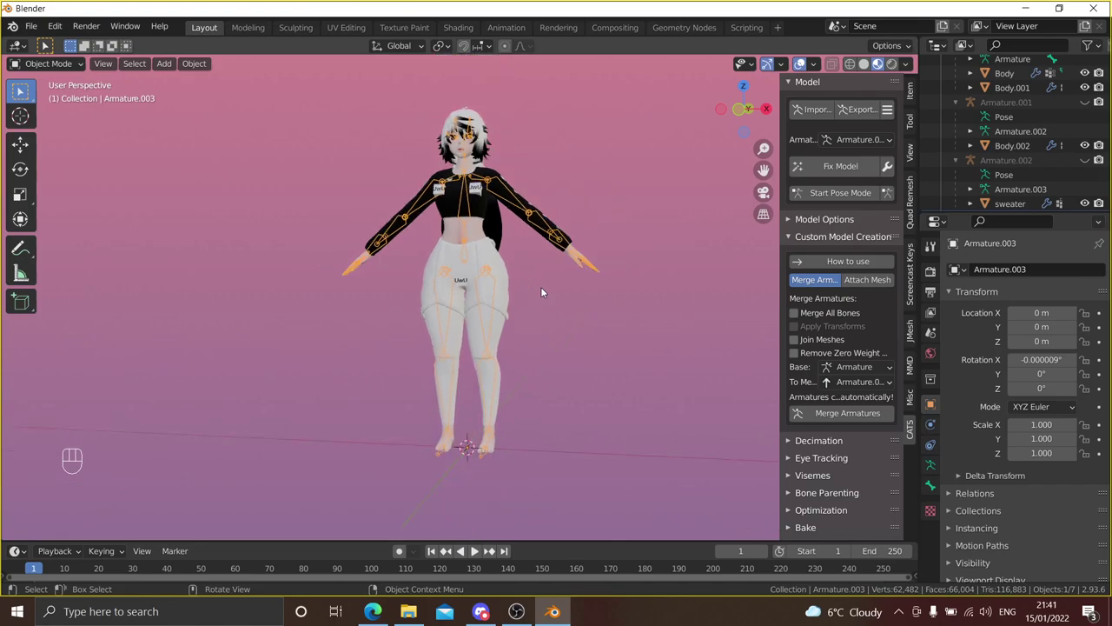
{"action": "middle_click", "coordinate": [542, 291]}
{"action": "middle_click", "coordinate": [547, 305]}
{"action": "left_click", "coordinate": [518, 296]}
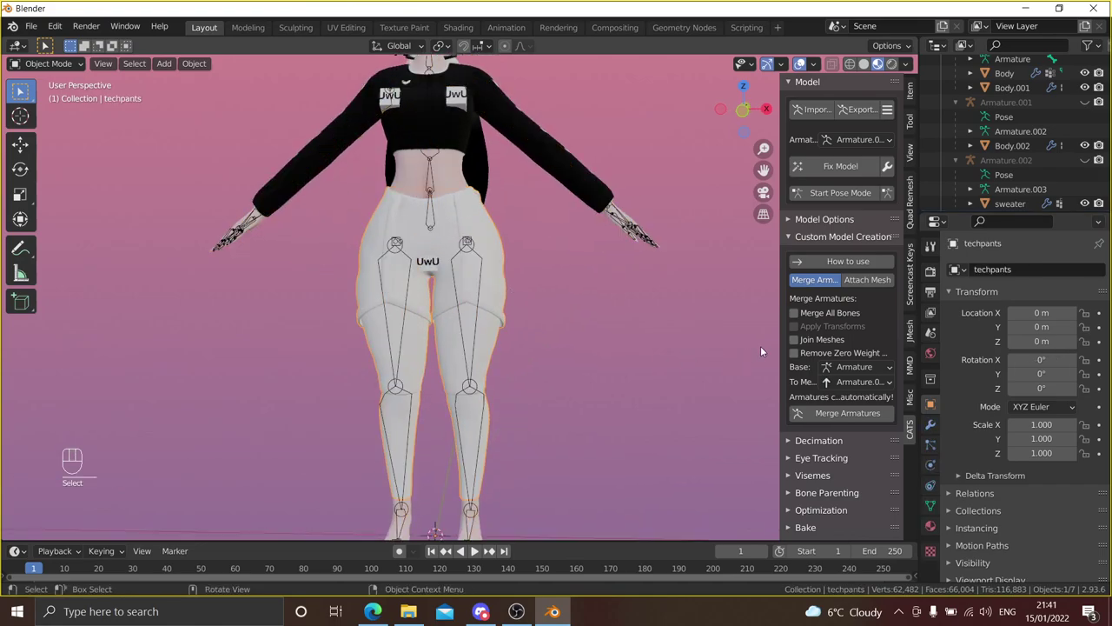
- Add the DefaultMaterial Base color png as the pants' MMD texture with Reflect 1.000
{"action": "left_click", "coordinate": [932, 521]}
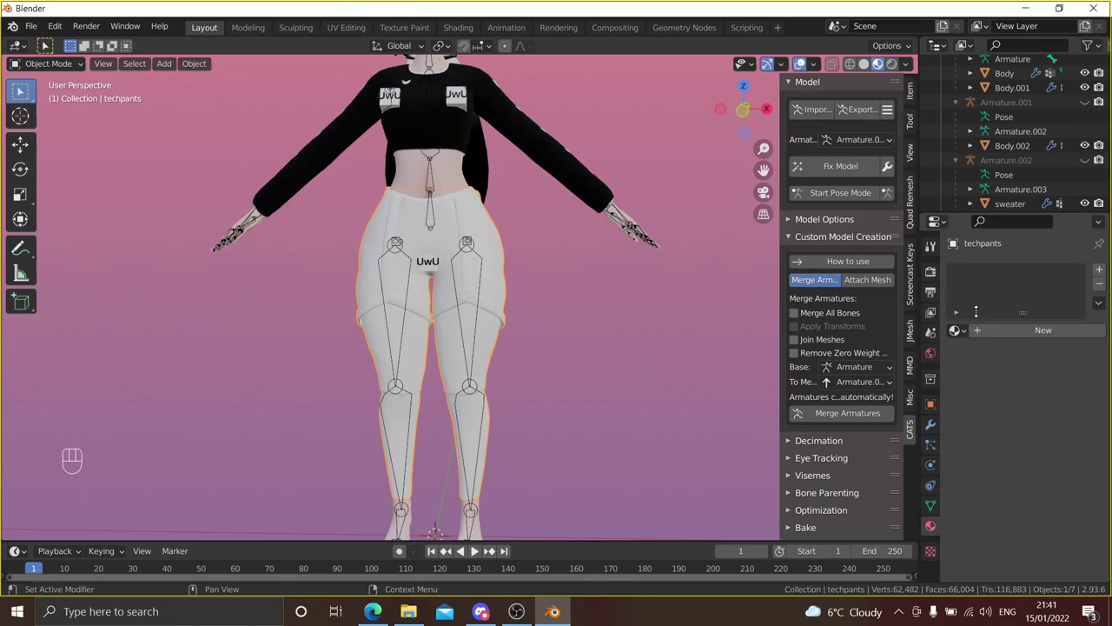
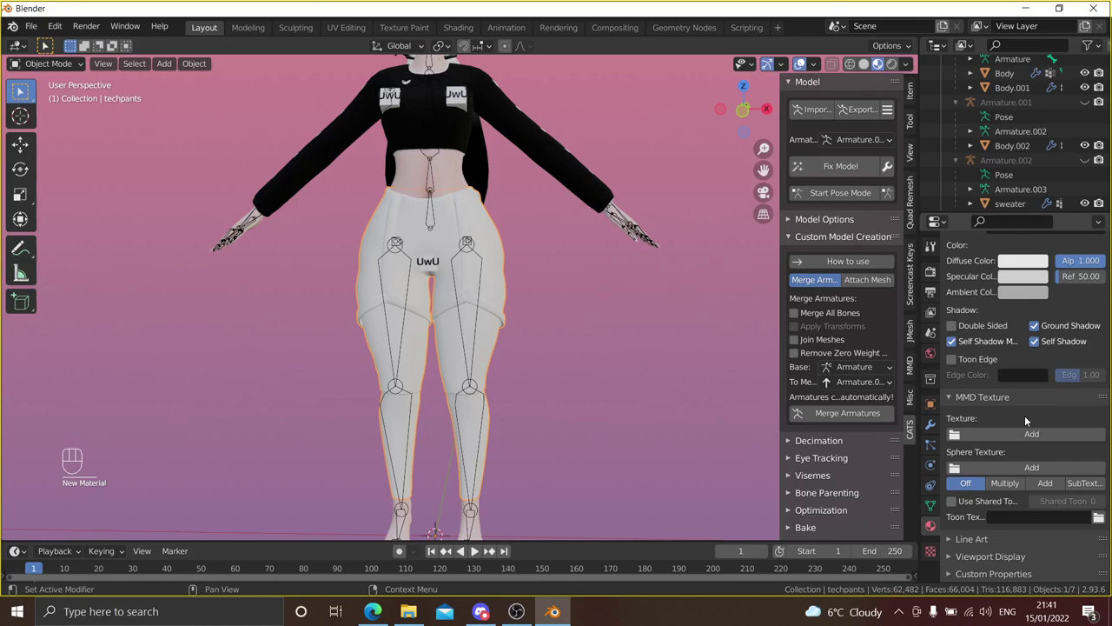
{"action": "left_click", "coordinate": [1024, 435]}
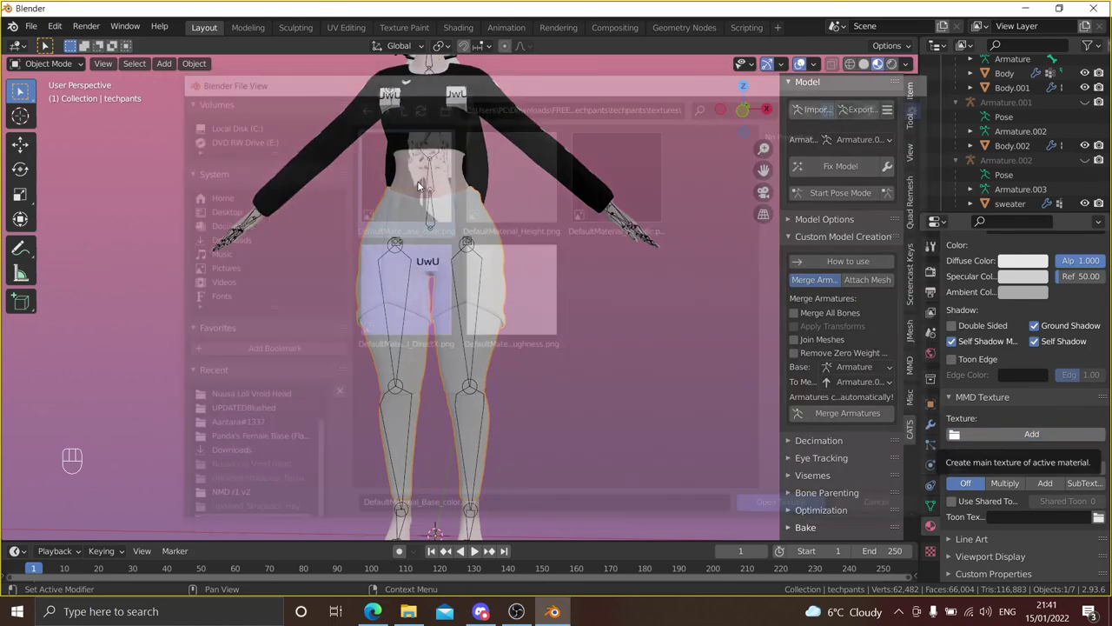
{"action": "left_click", "coordinate": [982, 328]}
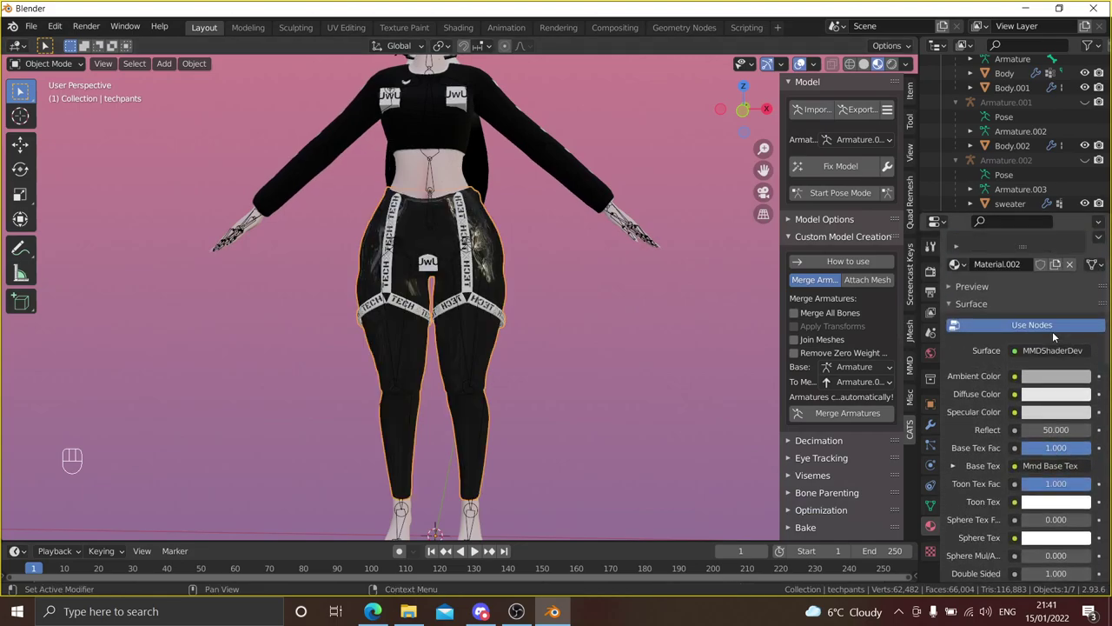
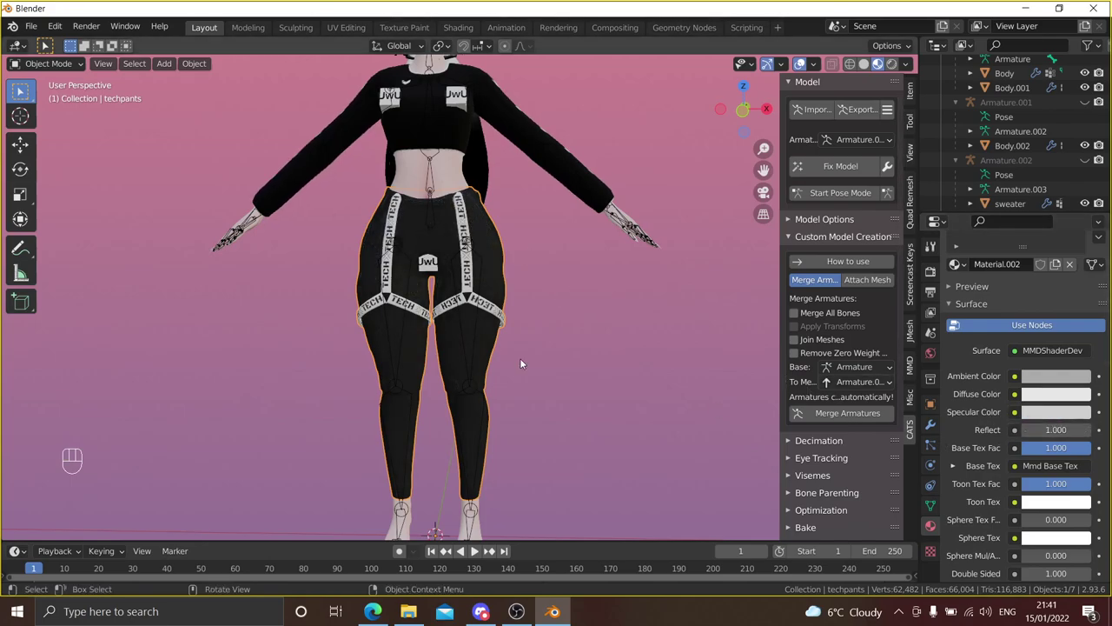
{"action": "left_click_drag", "start_coordinate": [587, 358], "coordinate": [505, 357]}
{"action": "left_click_drag", "start_coordinate": [505, 357], "coordinate": [513, 347]}
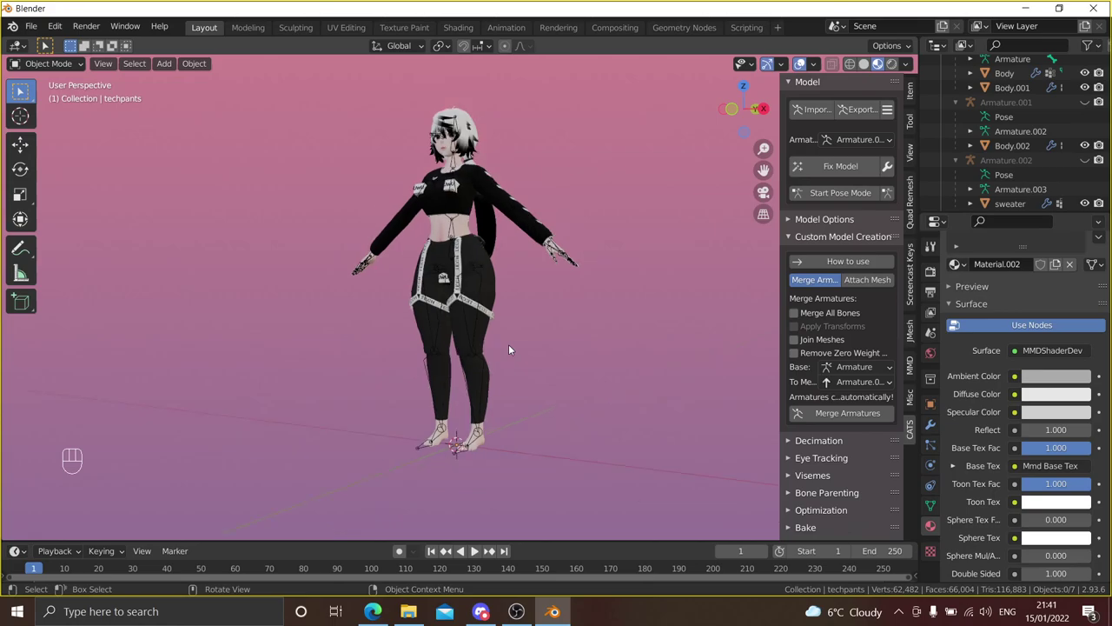
{"action": "left_click_drag", "start_coordinate": [517, 348], "coordinate": [578, 344]}
{"action": "left_click_drag", "start_coordinate": [556, 345], "coordinate": [564, 388]}
{"action": "left_click_drag", "start_coordinate": [561, 384], "coordinate": [472, 396]}
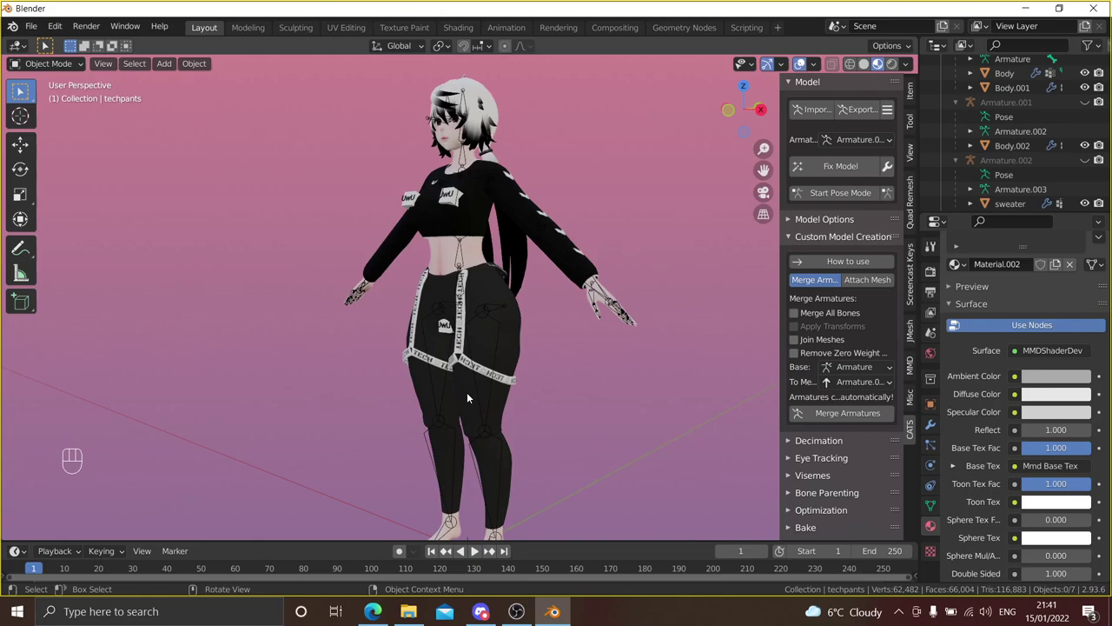
{"action": "left_click_drag", "start_coordinate": [548, 396], "coordinate": [582, 383]}
{"action": "left_click_drag", "start_coordinate": [582, 383], "coordinate": [674, 382]}
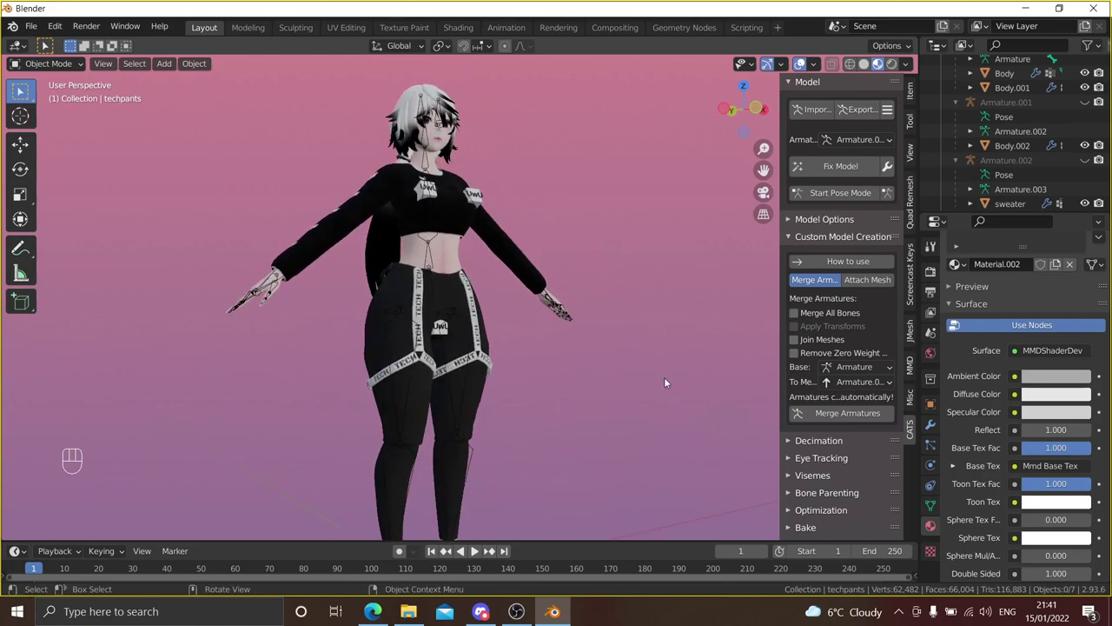
{"action": "left_click_drag", "start_coordinate": [664, 375], "coordinate": [535, 382]}
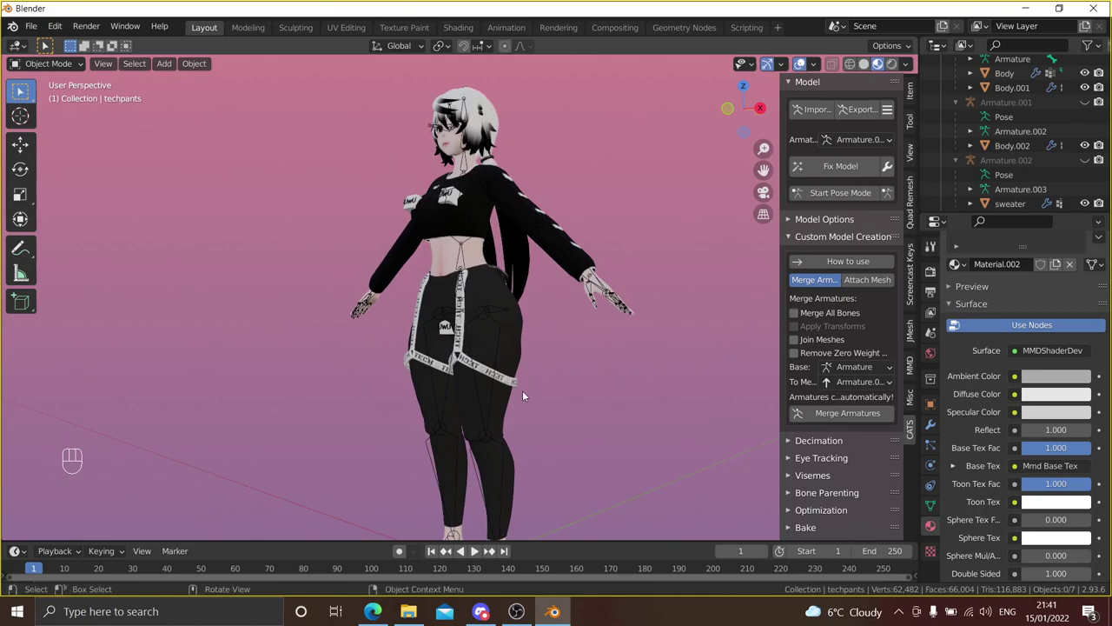
{"action": "middle_click", "coordinate": [521, 381]}
{"action": "left_click_drag", "start_coordinate": [561, 380], "coordinate": [664, 370]}
{"action": "left_click_drag", "start_coordinate": [543, 357], "coordinate": [502, 365]}
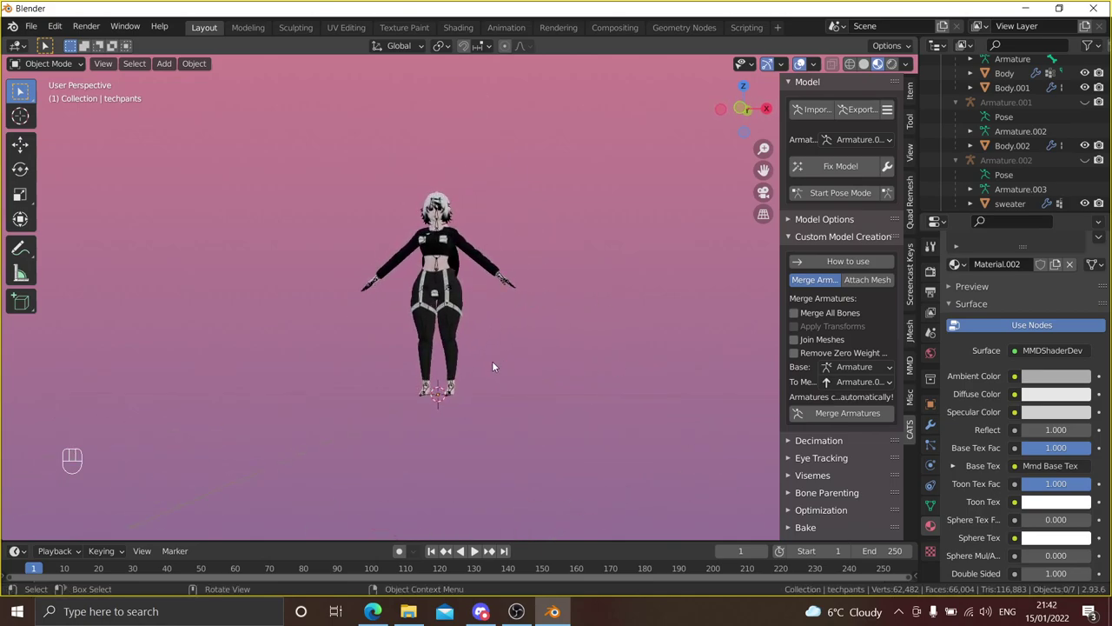
{"action": "left_click_drag", "start_coordinate": [487, 289], "coordinate": [505, 304]}
{"action": "middle_click", "coordinate": [519, 313]}
{"action": "middle_click", "coordinate": [564, 336]}
{"action": "left_click_drag", "start_coordinate": [576, 337], "coordinate": [615, 345]}
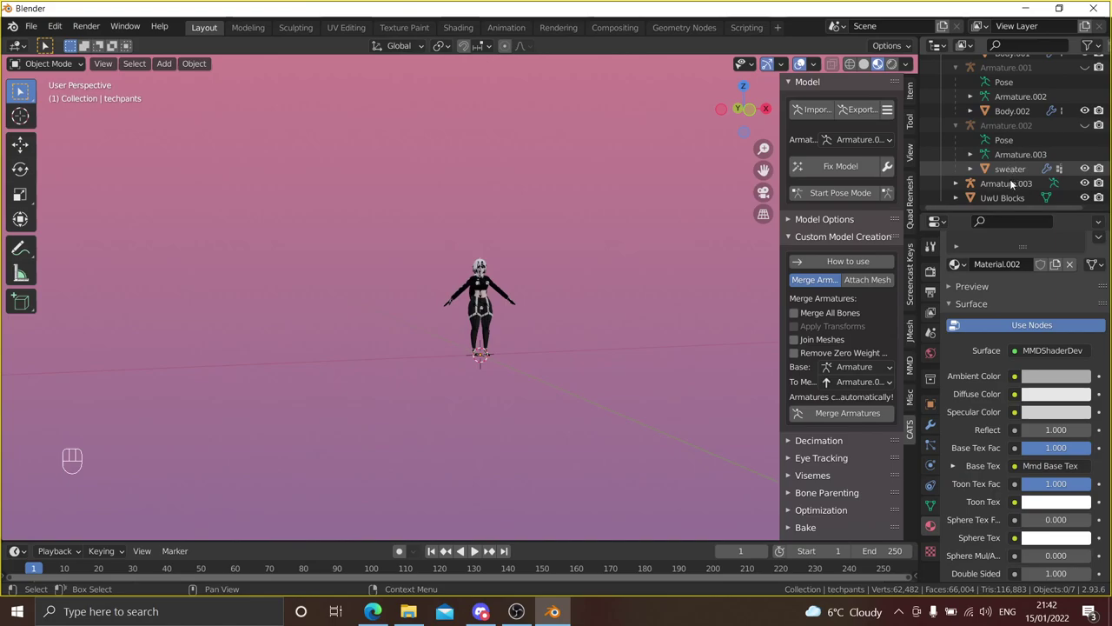
- Hide the UwU Blocks patches and inspect the sweater from all sides without them
{"action": "left_click", "coordinate": [1087, 196]}
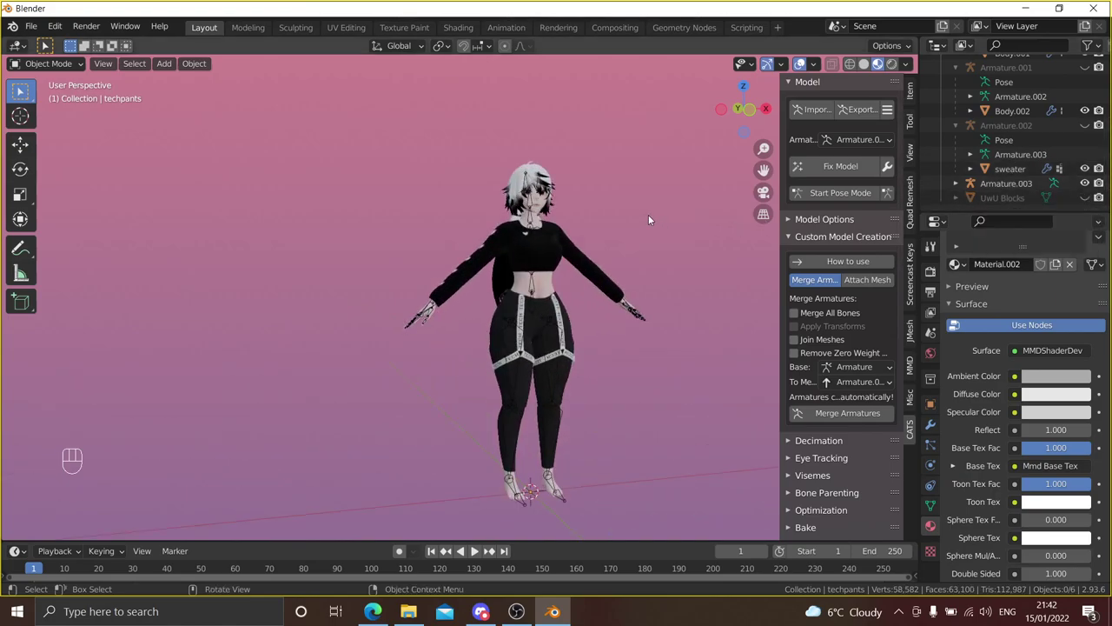
{"action": "left_click_drag", "start_coordinate": [646, 219], "coordinate": [510, 225]}
{"action": "left_click_drag", "start_coordinate": [522, 224], "coordinate": [579, 217]}
{"action": "left_click_drag", "start_coordinate": [554, 223], "coordinate": [412, 217]}
{"action": "left_click_drag", "start_coordinate": [446, 210], "coordinate": [399, 266]}
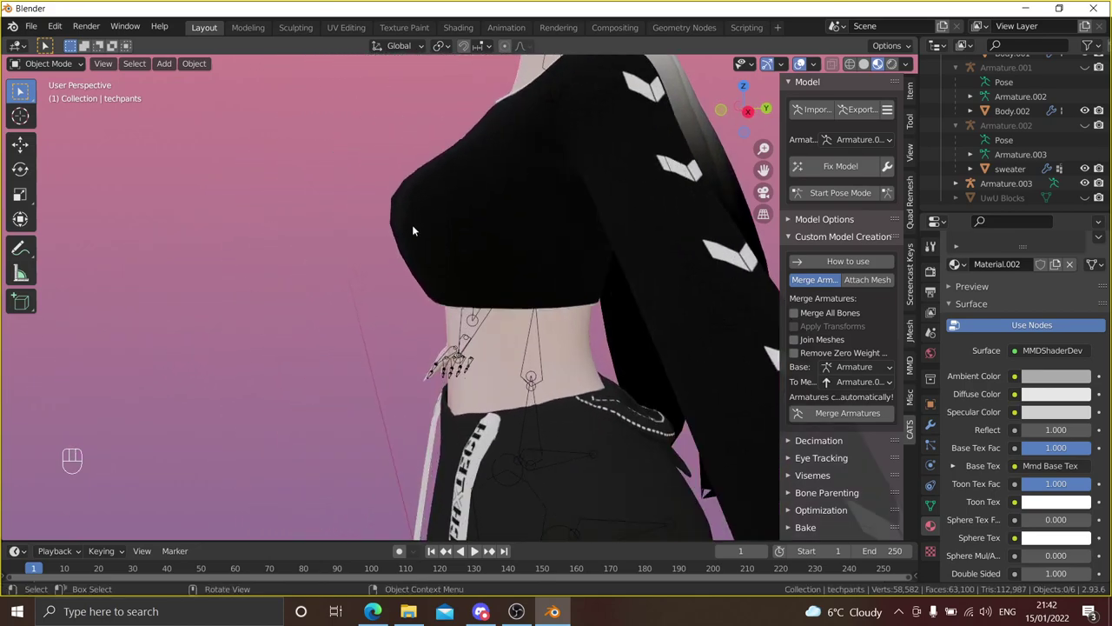
{"action": "middle_click", "coordinate": [432, 224]}
{"action": "left_click", "coordinate": [428, 241]}
{"action": "left_click_drag", "start_coordinate": [432, 246], "coordinate": [424, 292]}
{"action": "left_click_drag", "start_coordinate": [503, 263], "coordinate": [591, 226]}
{"action": "left_click", "coordinate": [592, 226]}
{"action": "left_click_drag", "start_coordinate": [585, 279], "coordinate": [598, 249]}
{"action": "left_click_drag", "start_coordinate": [610, 284], "coordinate": [640, 268]}
{"action": "left_click_drag", "start_coordinate": [631, 257], "coordinate": [638, 213]}
{"action": "left_click_drag", "start_coordinate": [625, 231], "coordinate": [623, 227]}
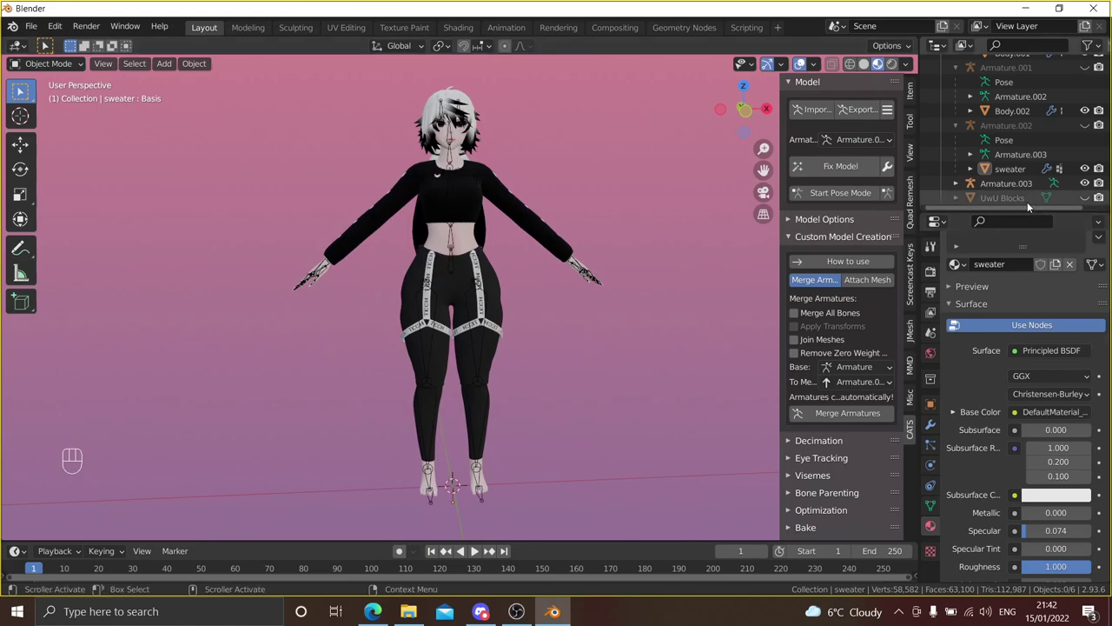
- Delete the UwU Blocks object and collapse the Custom Model Creation panel
{"action": "left_click", "coordinate": [1030, 204]}
{"action": "key", "text": "Delete"}
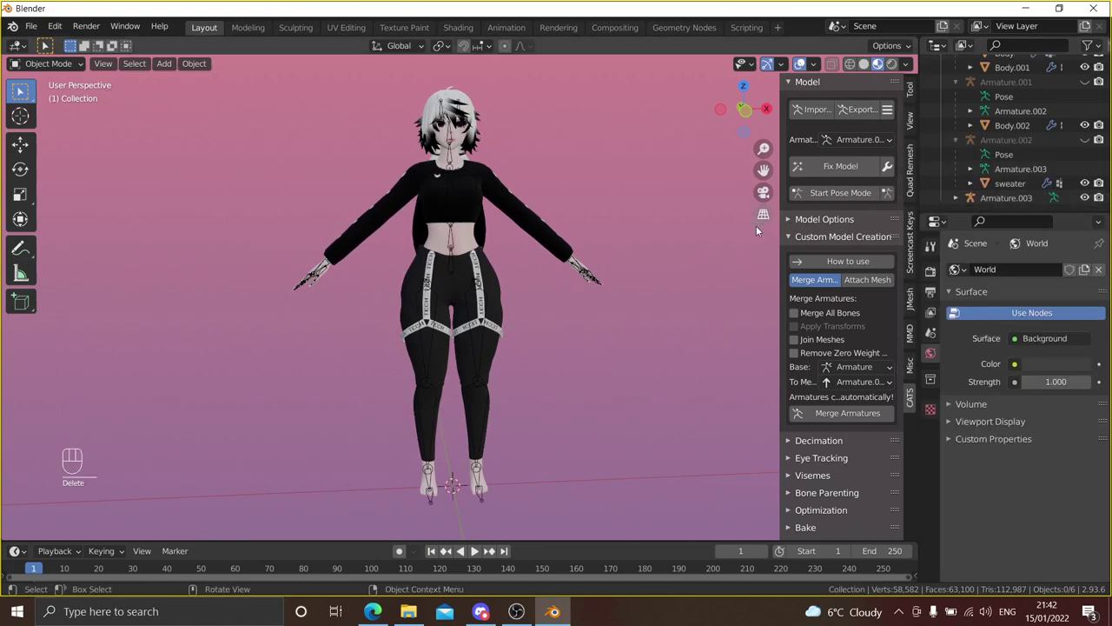
{"action": "left_click", "coordinate": [753, 244]}
{"action": "left_click", "coordinate": [651, 263]}
{"action": "left_click_drag", "start_coordinate": [609, 265], "coordinate": [639, 252]}
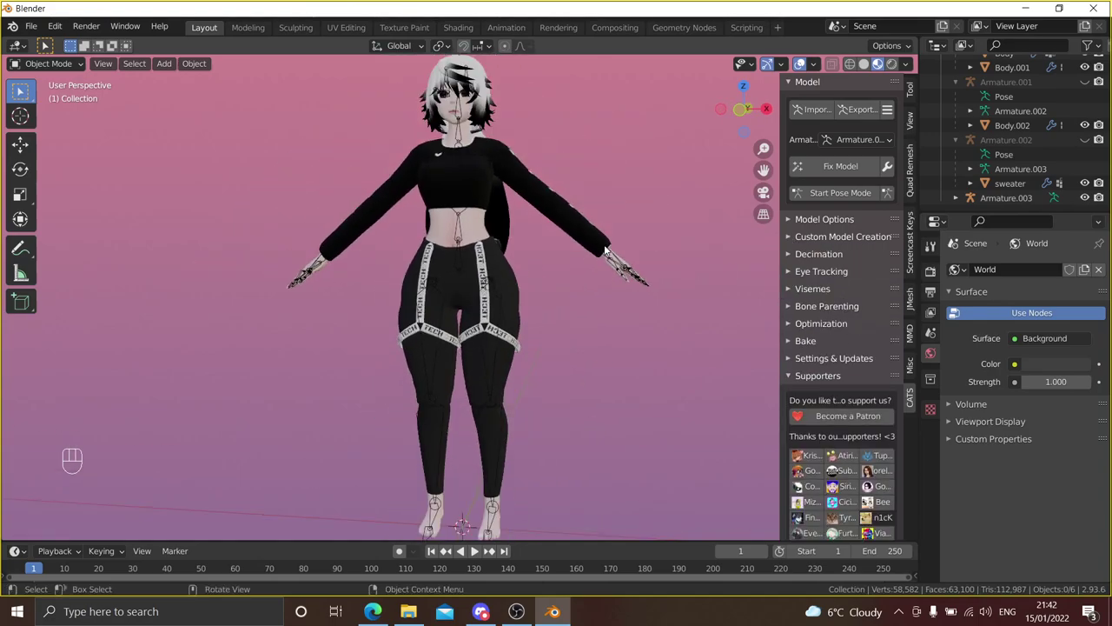
{"action": "left_click_drag", "start_coordinate": [612, 249], "coordinate": [617, 206]}
{"action": "left_click_drag", "start_coordinate": [604, 220], "coordinate": [576, 226]}
{"action": "left_click_drag", "start_coordinate": [559, 236], "coordinate": [557, 251]}
{"action": "left_click_drag", "start_coordinate": [582, 252], "coordinate": [621, 235]}
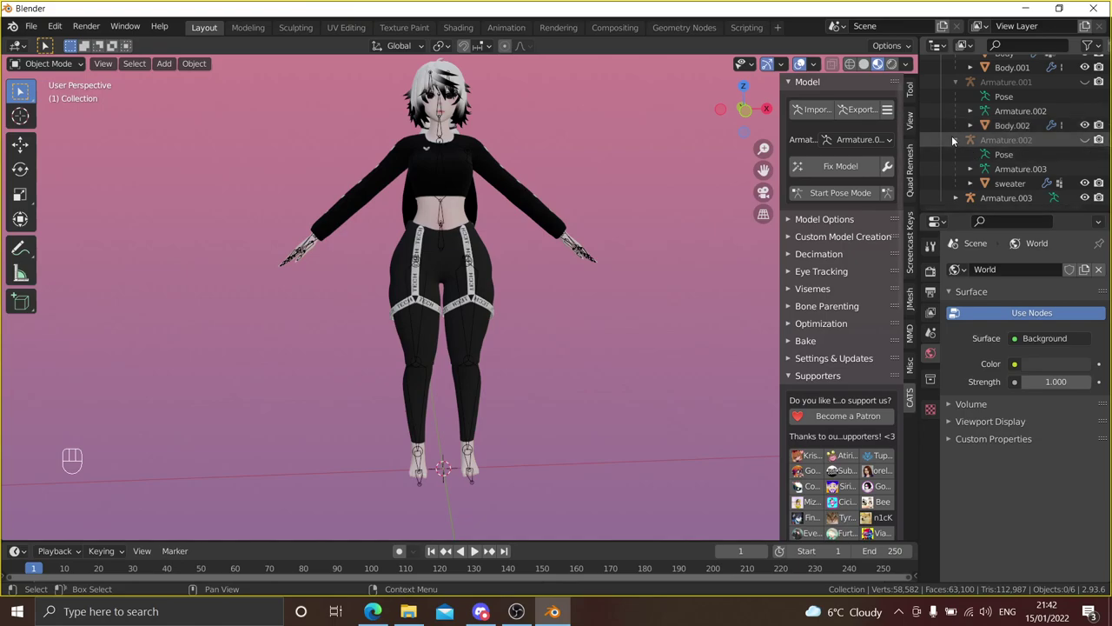
- Collapse the armature hierarchies in the Outliner and hide the armature bones
{"action": "left_click", "coordinate": [958, 146]}
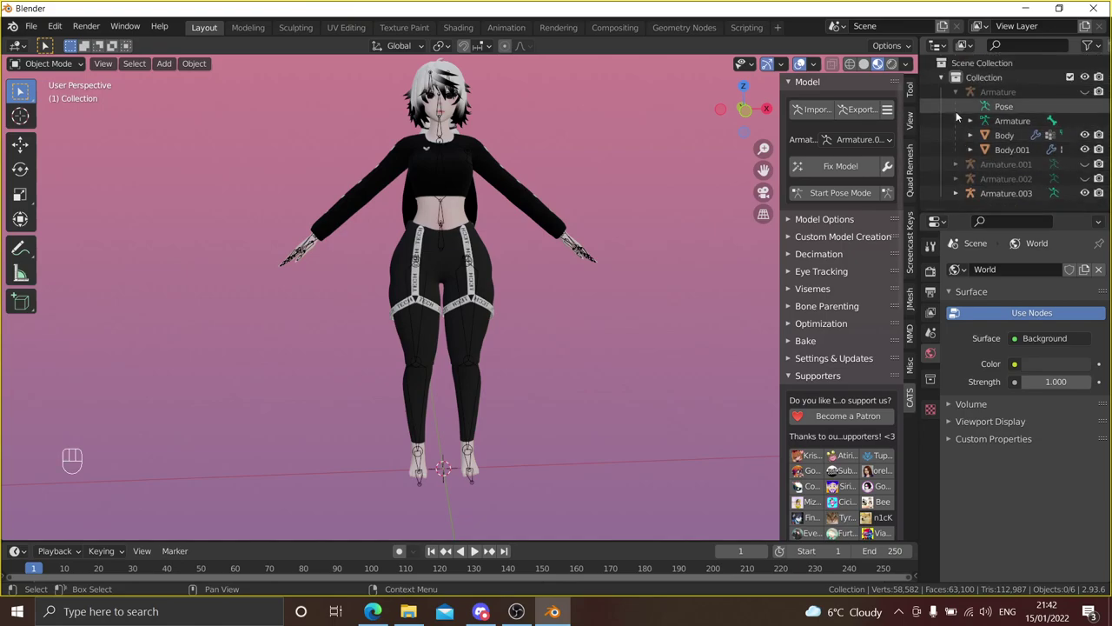
{"action": "left_click", "coordinate": [960, 97]}
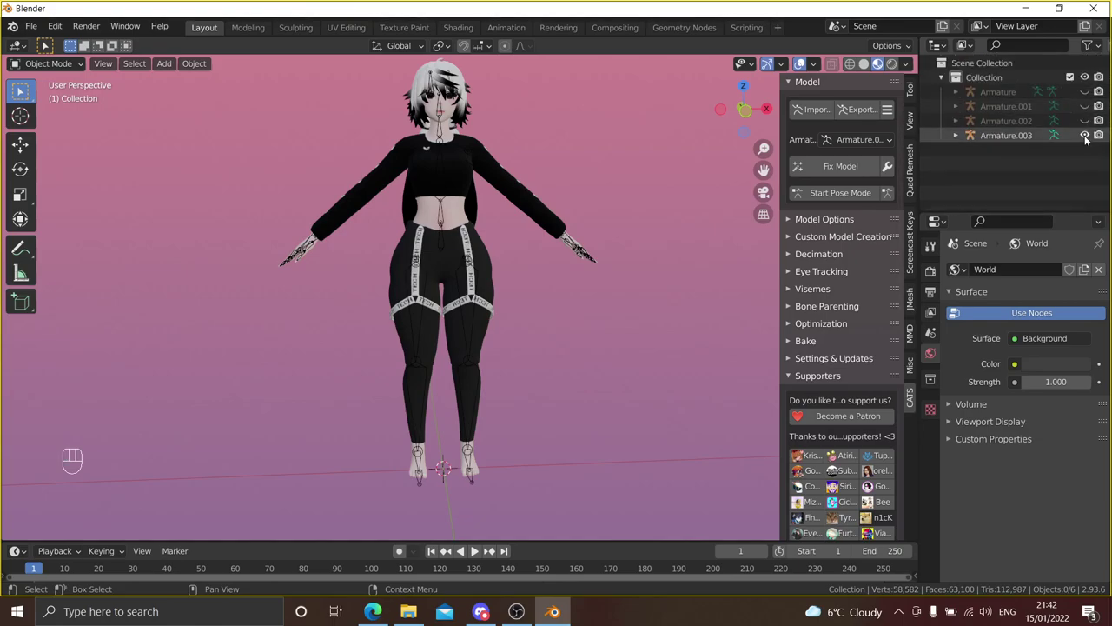
{"action": "left_click_drag", "start_coordinate": [1088, 138], "coordinate": [963, 132]}
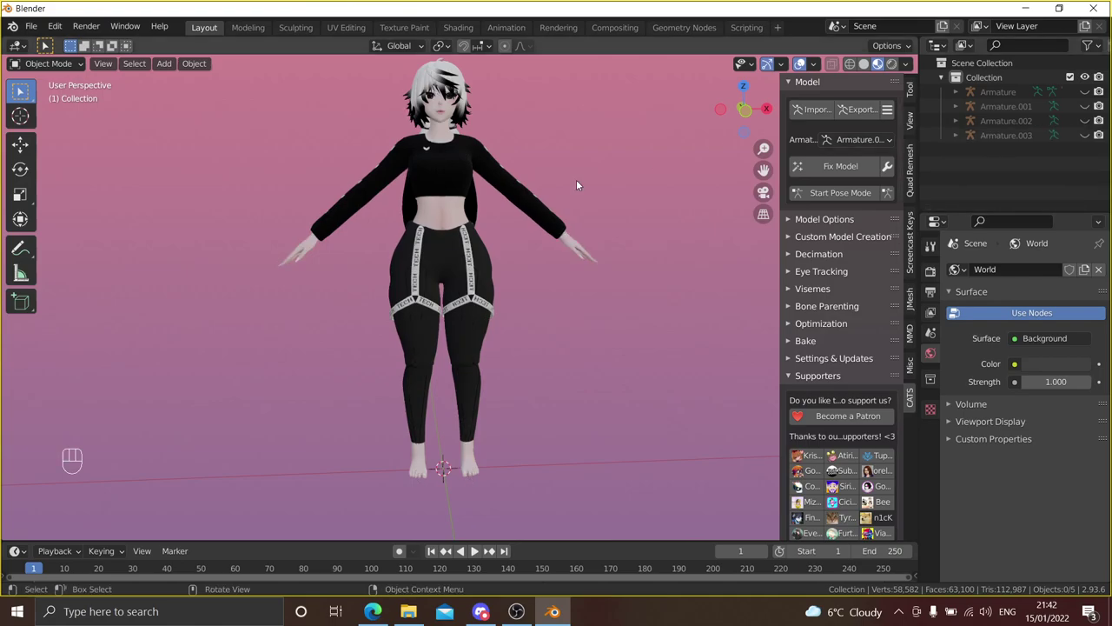
- Start a CATS Import Model file browser in the FREEMODELTUTORIAL assets folder
{"action": "left_click_drag", "start_coordinate": [586, 185], "coordinate": [620, 198]}
{"action": "left_click_drag", "start_coordinate": [588, 201], "coordinate": [599, 206]}
{"action": "middle_click", "coordinate": [572, 196]}
{"action": "middle_click", "coordinate": [560, 199]}
{"action": "left_click_drag", "start_coordinate": [568, 199], "coordinate": [711, 150]}
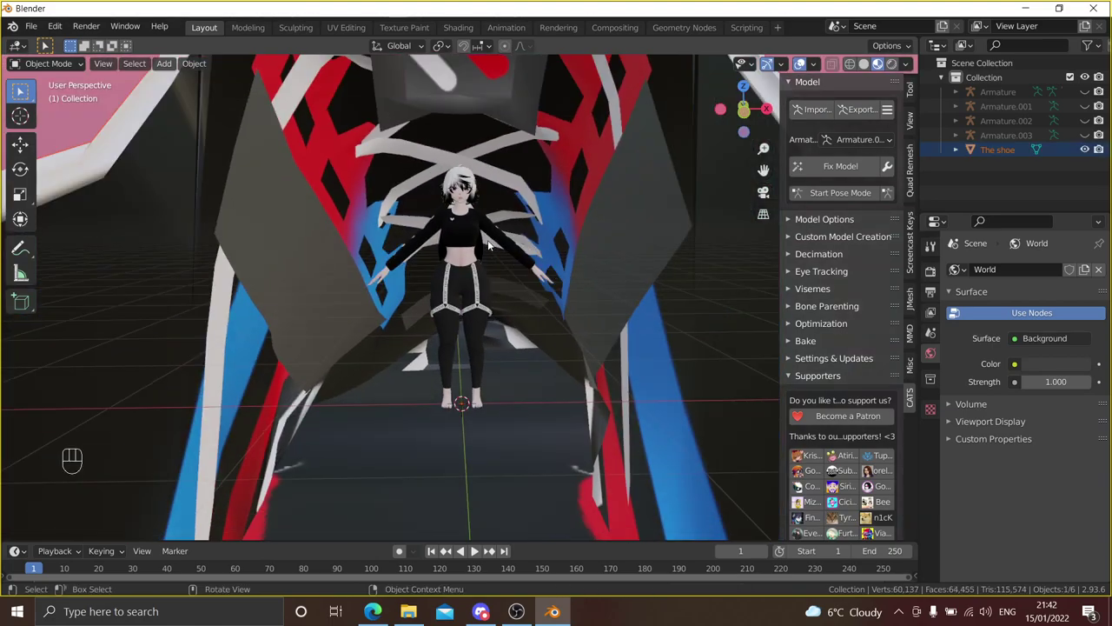
- Set the imported sneaker's Shoetop material Blend Mode from Alpha Blend to Opaque
{"action": "left_click_drag", "start_coordinate": [507, 261], "coordinate": [597, 232]}
{"action": "left_click", "coordinate": [589, 268]}
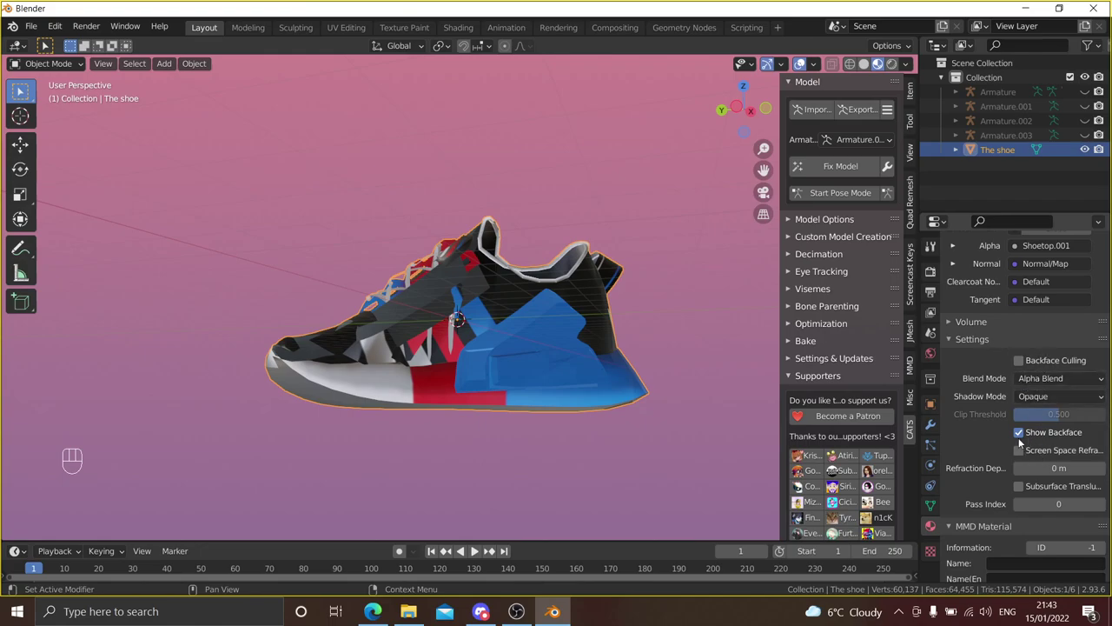
{"action": "left_click_drag", "start_coordinate": [1027, 437], "coordinate": [995, 394]}
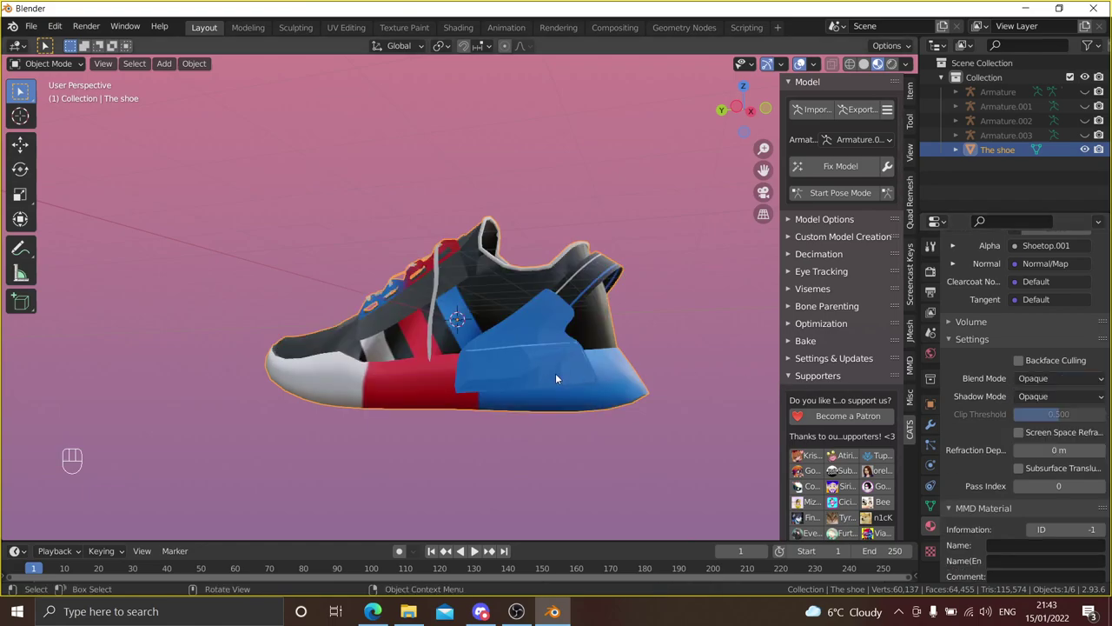
{"action": "left_click_drag", "start_coordinate": [507, 399], "coordinate": [413, 425]}
{"action": "left_click_drag", "start_coordinate": [507, 415], "coordinate": [484, 427]}
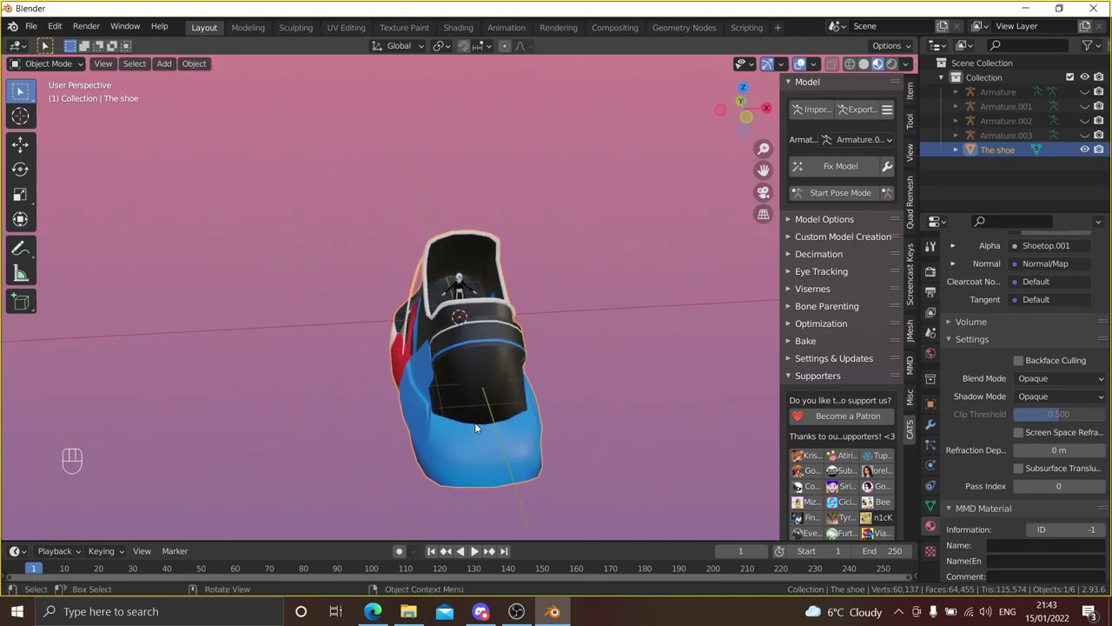
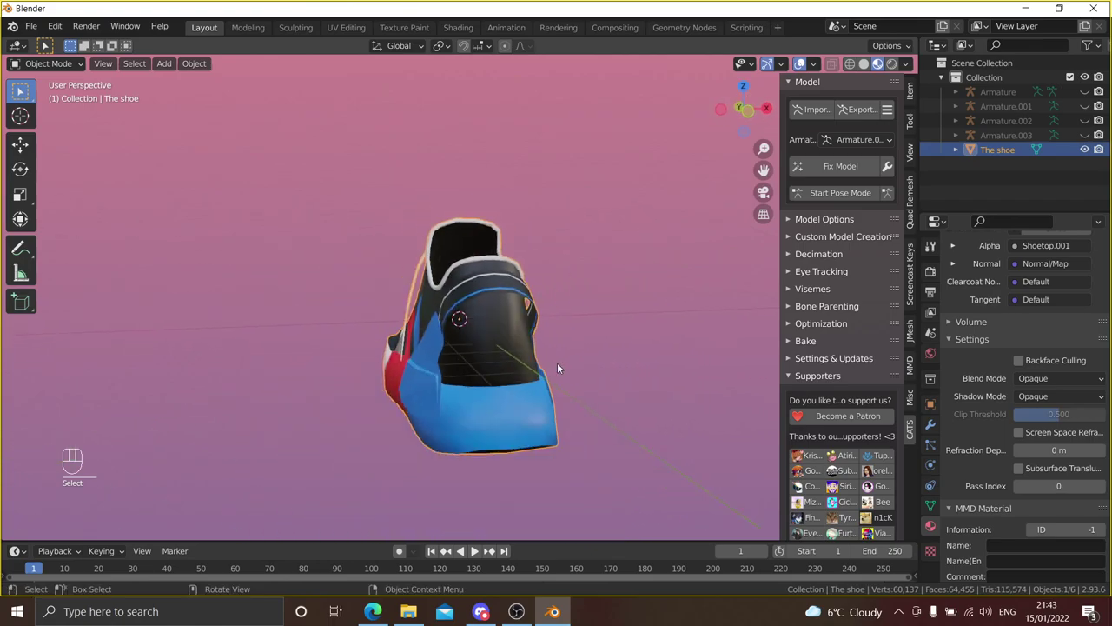
{"action": "left_click_drag", "start_coordinate": [683, 370], "coordinate": [647, 372]}
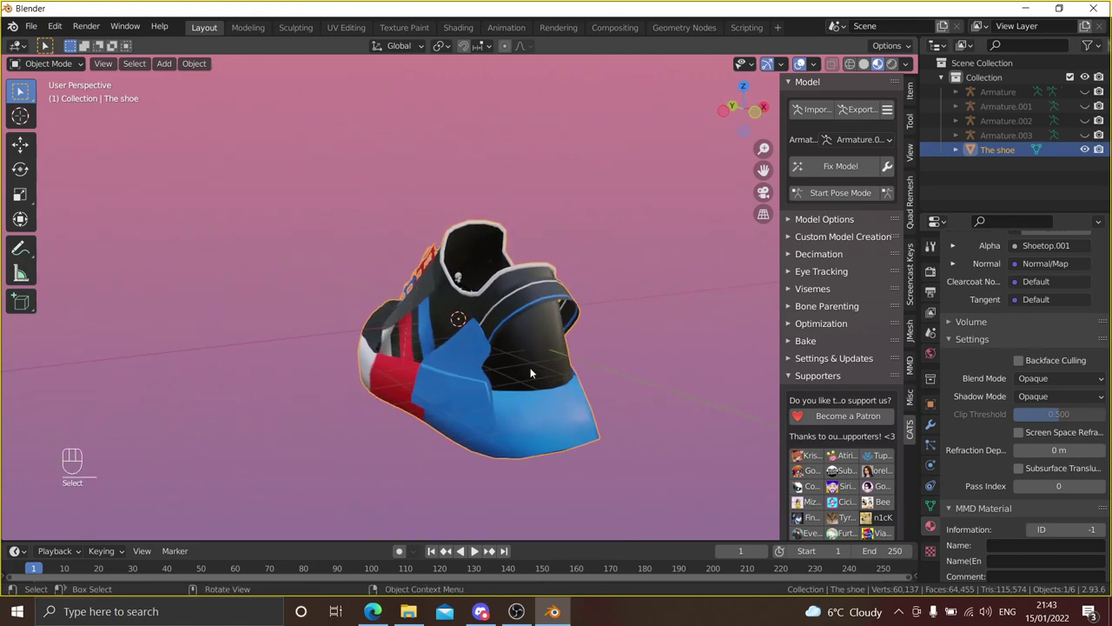
- Scale the oversized sneaker down toward foot size beside the character's feet
{"action": "key", "text": "s"}
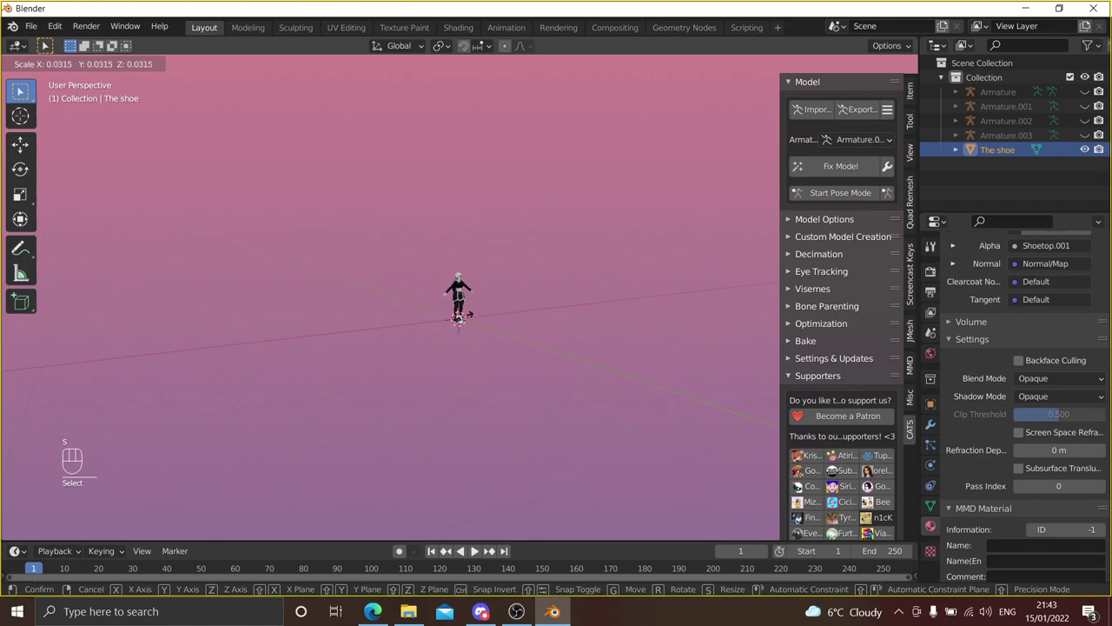
{"action": "left_click_drag", "start_coordinate": [472, 320], "coordinate": [519, 345]}
{"action": "left_click_drag", "start_coordinate": [519, 325], "coordinate": [523, 233]}
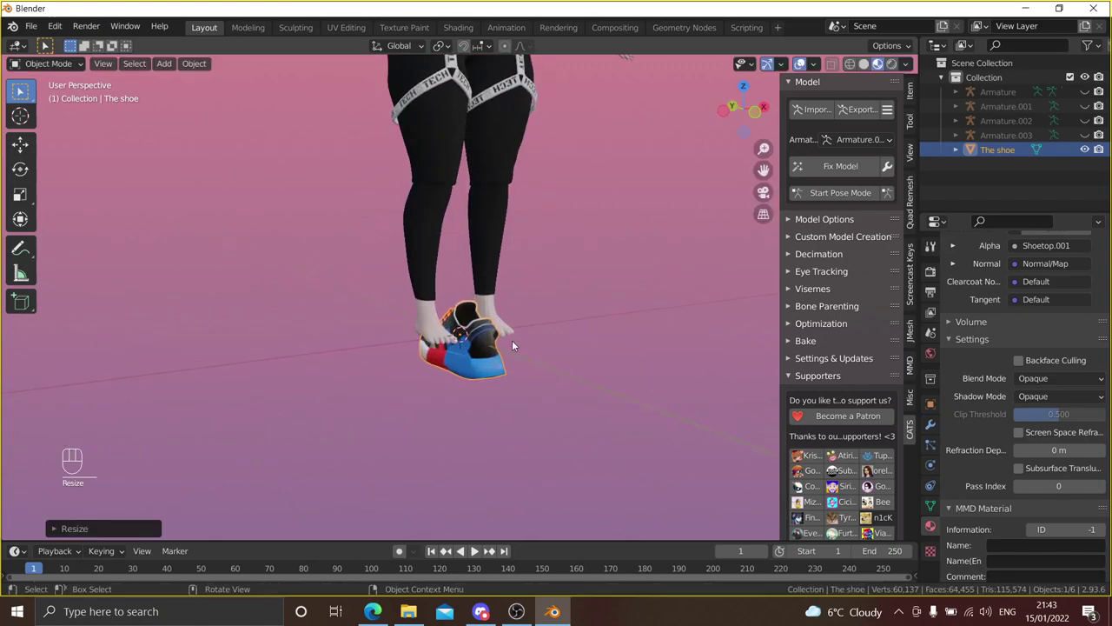
{"action": "left_click_drag", "start_coordinate": [514, 336], "coordinate": [522, 309]}
{"action": "left_click_drag", "start_coordinate": [569, 330], "coordinate": [639, 316]}
{"action": "left_click_drag", "start_coordinate": [639, 316], "coordinate": [674, 317]}
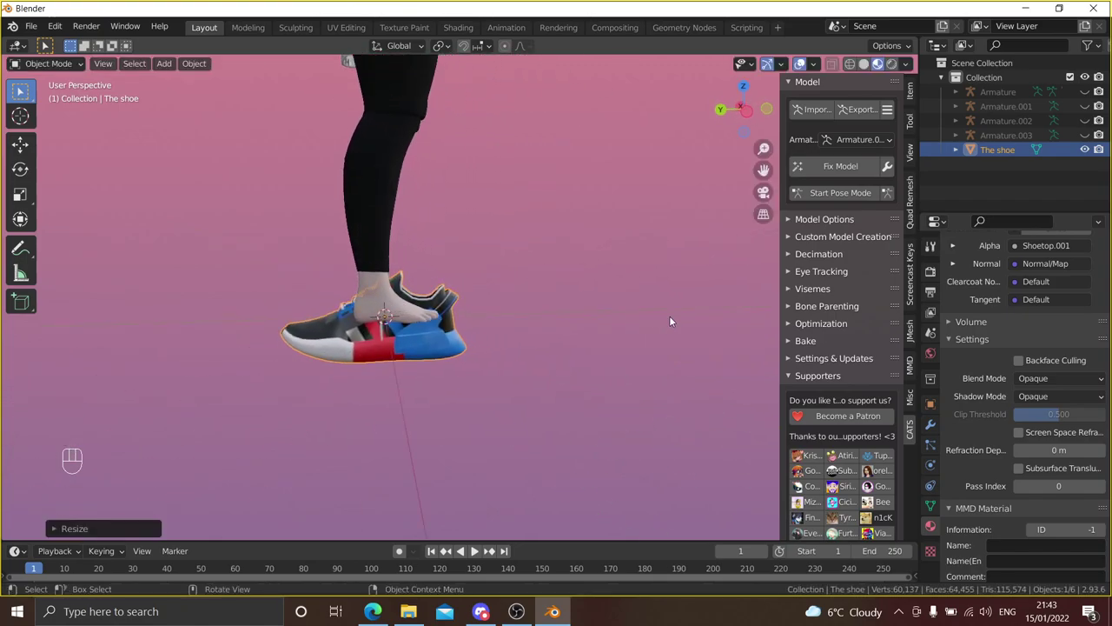
- Refine the shoe to foot size and mirror it with Ctrl+M onto the foot
{"action": "key", "text": "s"}
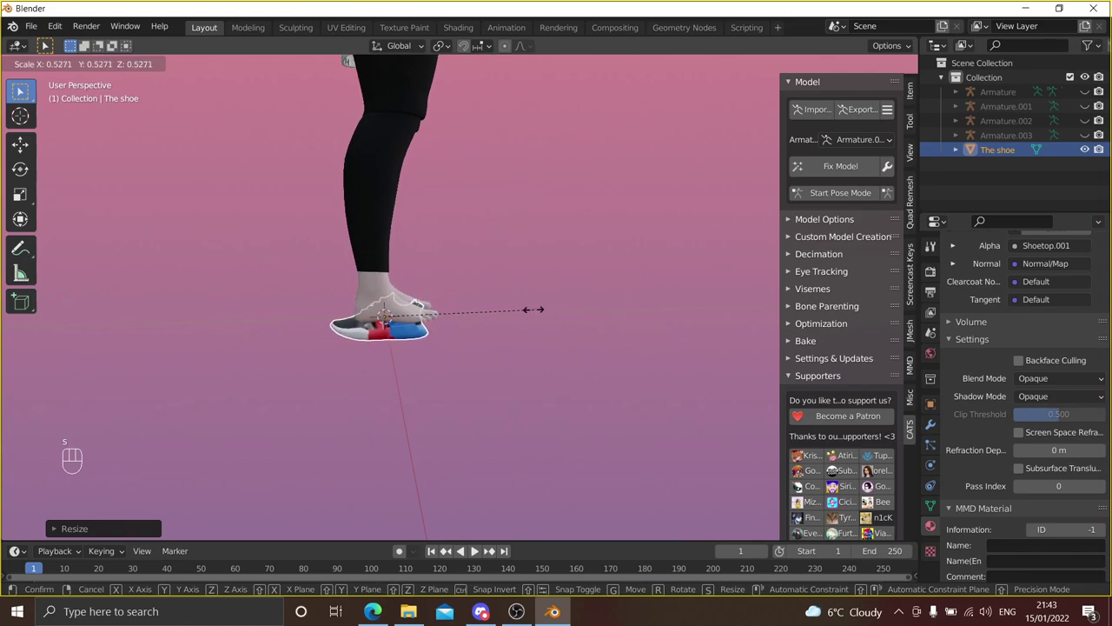
{"action": "left_click", "coordinate": [543, 313]}
{"action": "left_click_drag", "start_coordinate": [650, 291], "coordinate": [470, 299]}
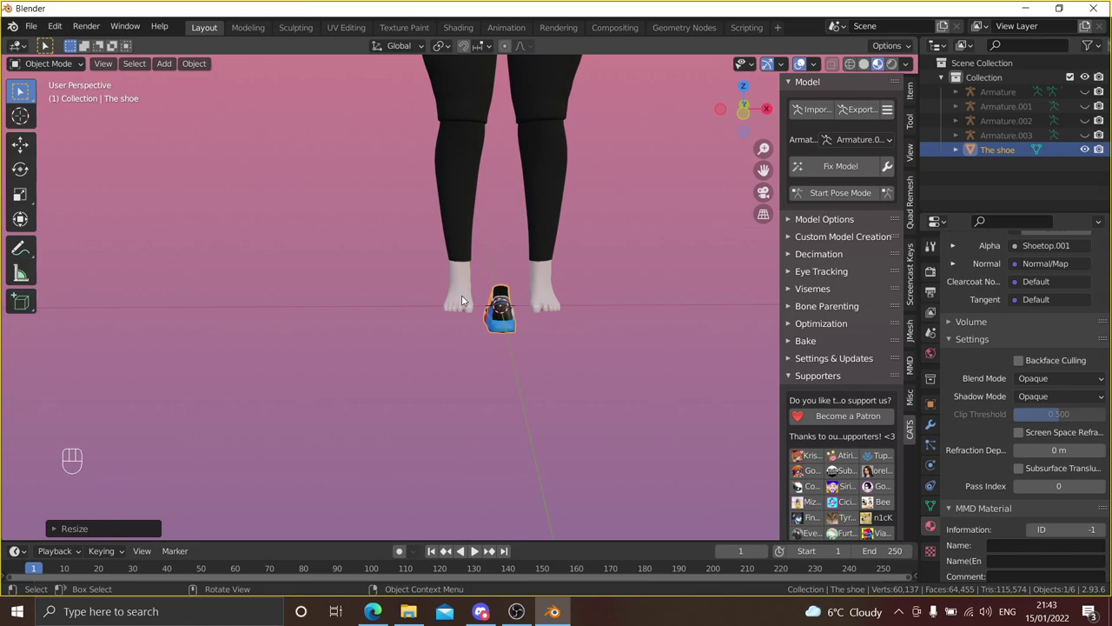
{"action": "key", "text": "ctrl+m"}
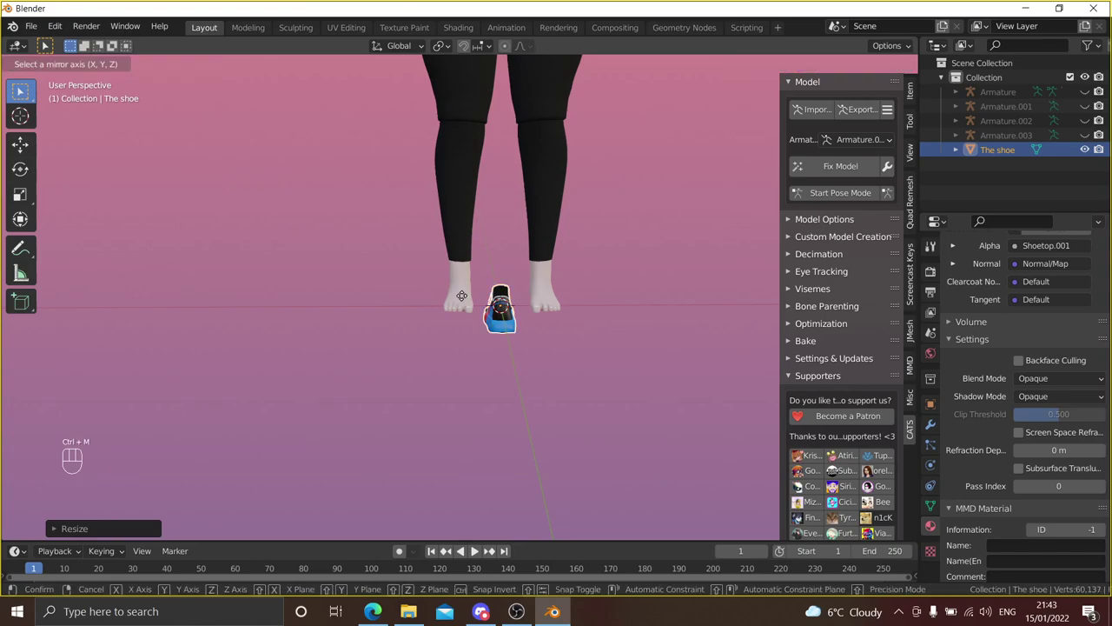
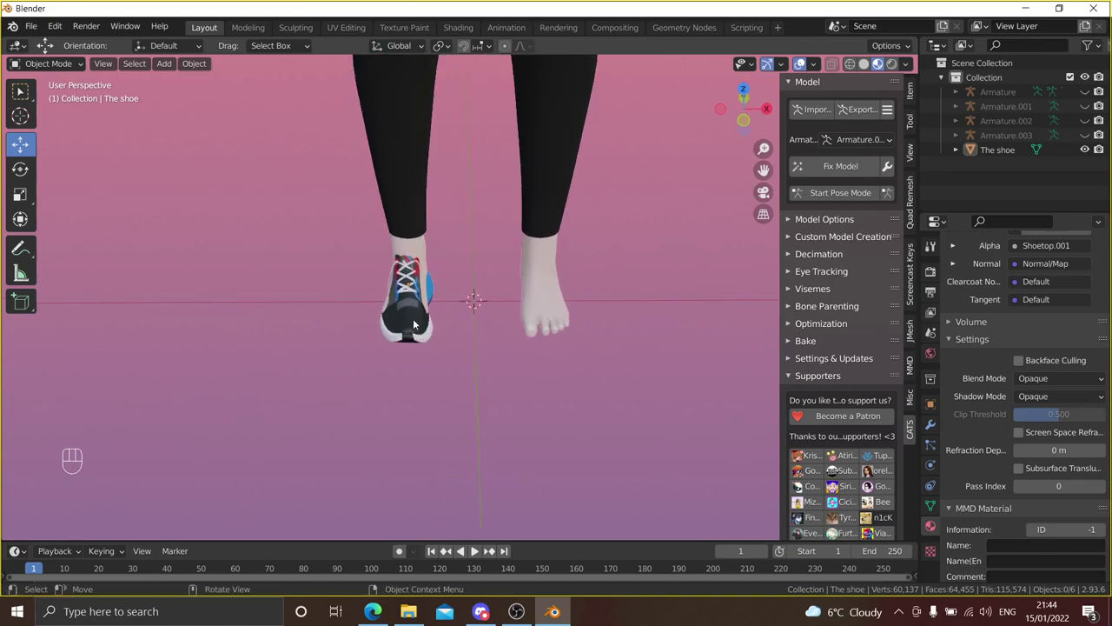
- Select the fitted shoe, inspect it from the side and enter Edit Mode on it
{"action": "left_click_drag", "start_coordinate": [418, 303], "coordinate": [446, 314]}
{"action": "left_click", "coordinate": [421, 314]}
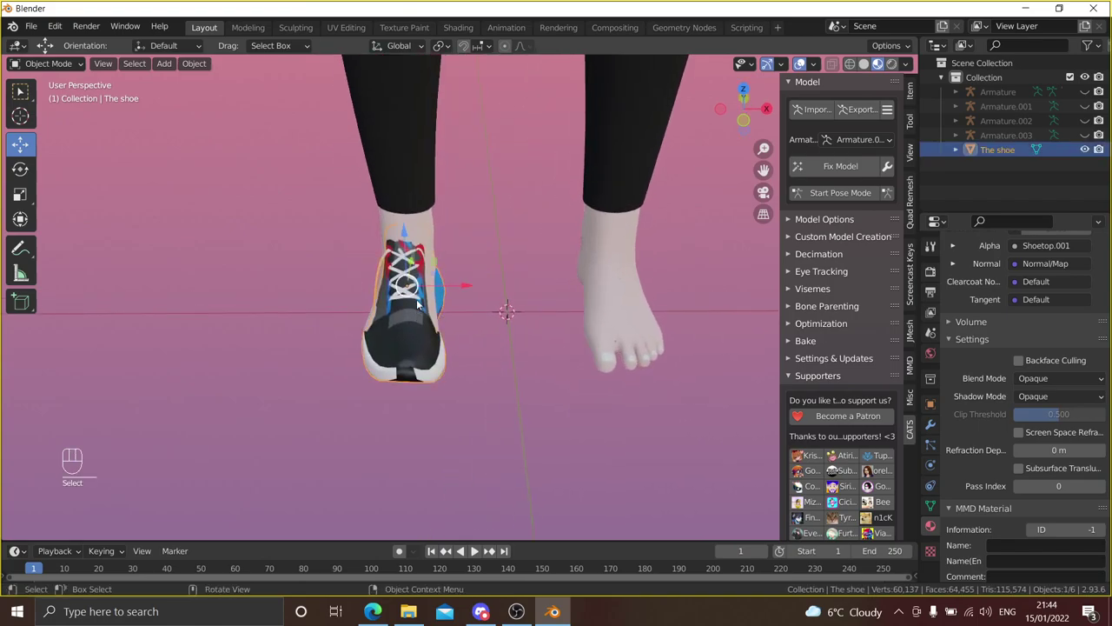
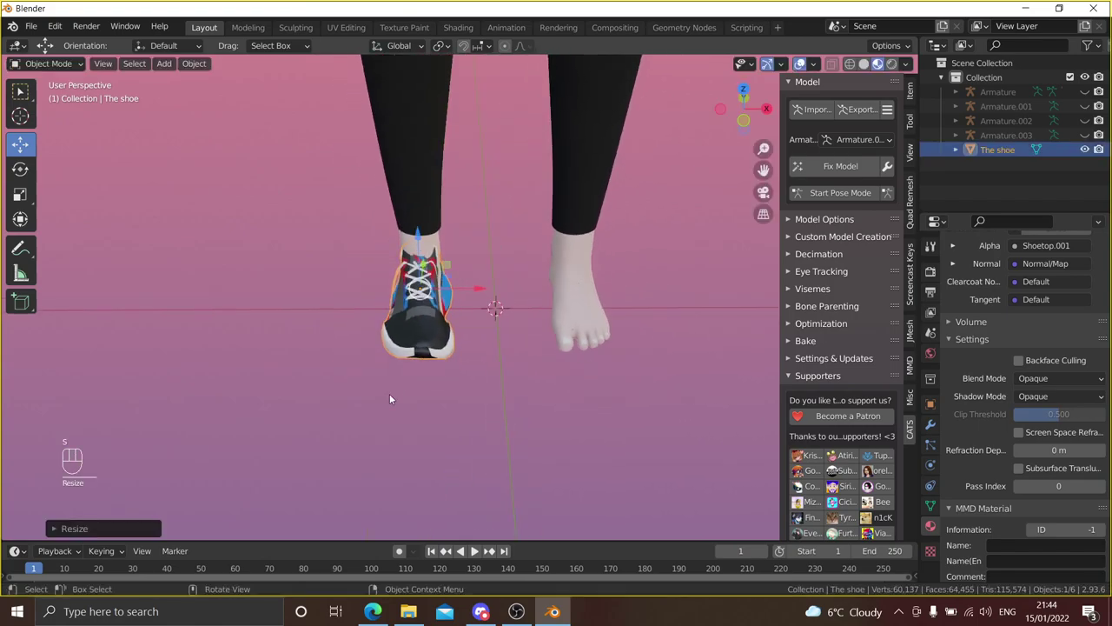
{"action": "left_click", "coordinate": [375, 406]}
{"action": "left_click_drag", "start_coordinate": [388, 372], "coordinate": [725, 336]}
{"action": "left_click_drag", "start_coordinate": [725, 335], "coordinate": [385, 320]}
{"action": "left_click_drag", "start_coordinate": [461, 297], "coordinate": [598, 291]}
{"action": "middle_click", "coordinate": [596, 288]}
{"action": "left_click", "coordinate": [433, 344]}
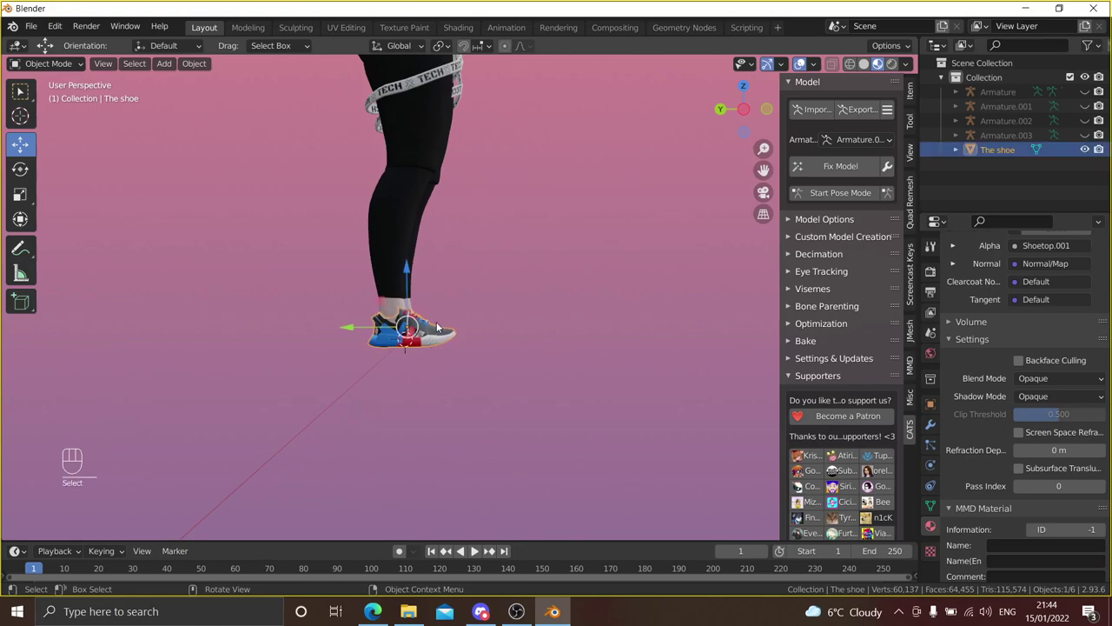
{"action": "left_click_drag", "start_coordinate": [494, 299], "coordinate": [367, 319]}
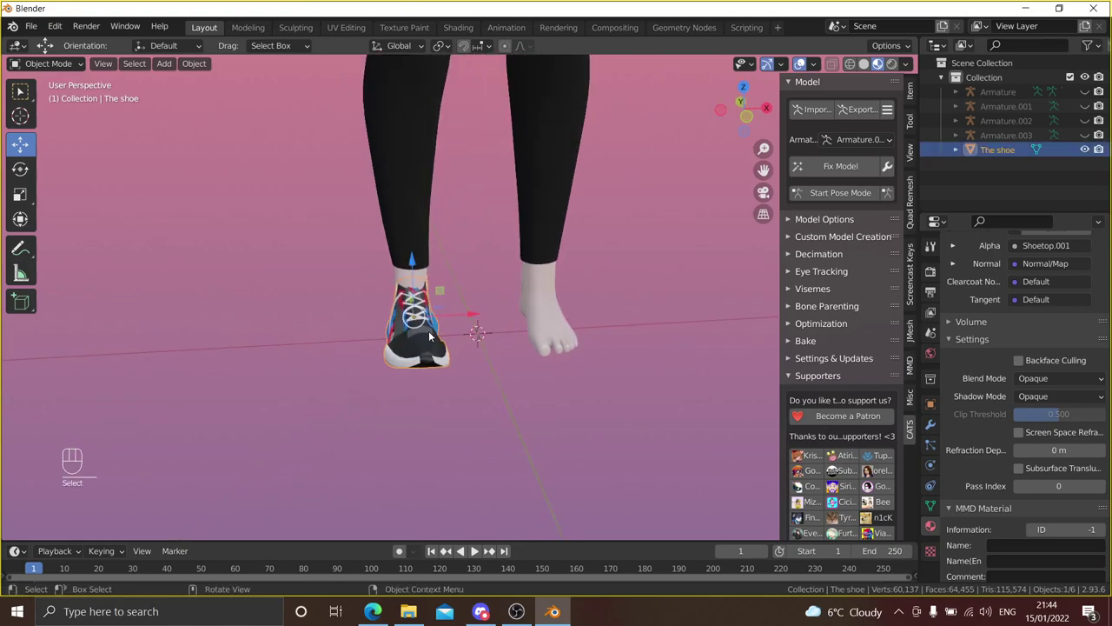
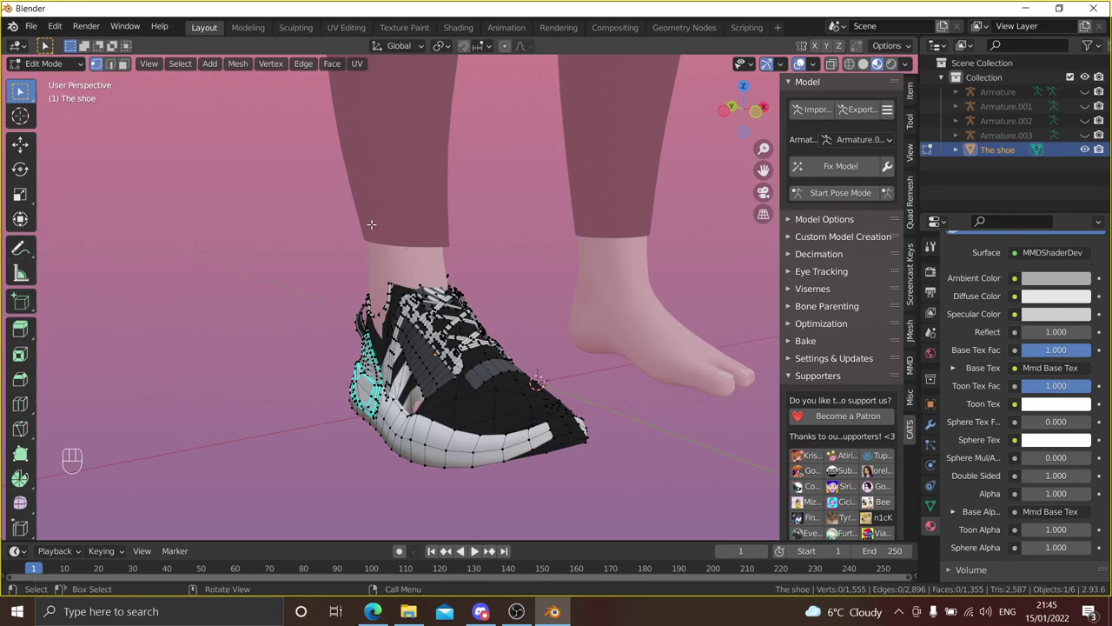
- Move the shoe's heel vertices with proportional editing so the mesh wraps the foot
{"action": "middle_click", "coordinate": [26, 90]}
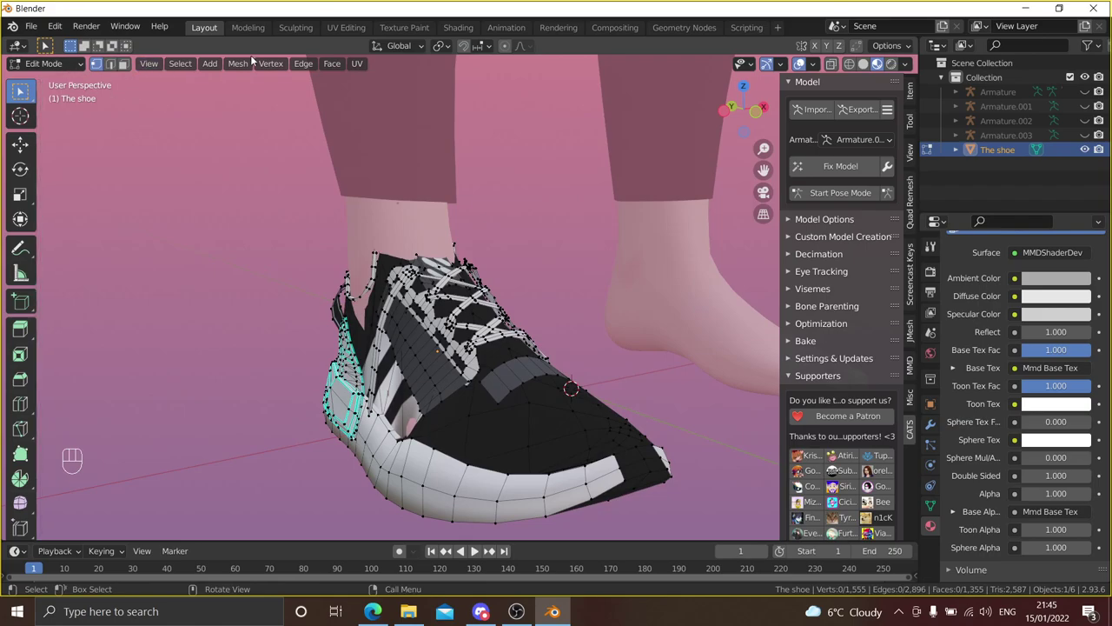
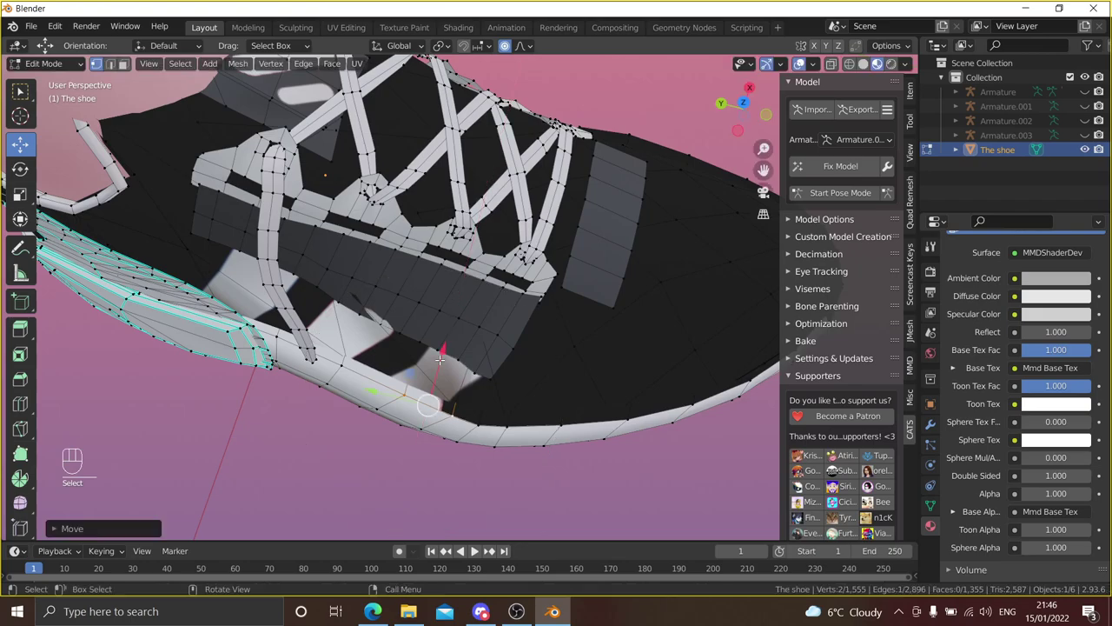
{"action": "key", "text": "ctrl+z"}
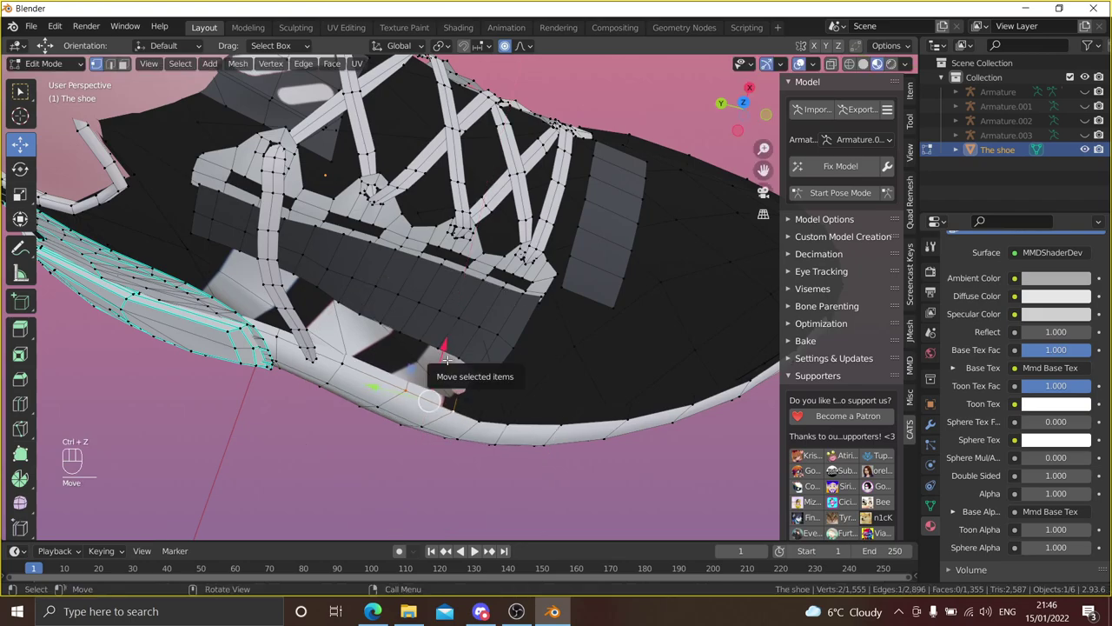
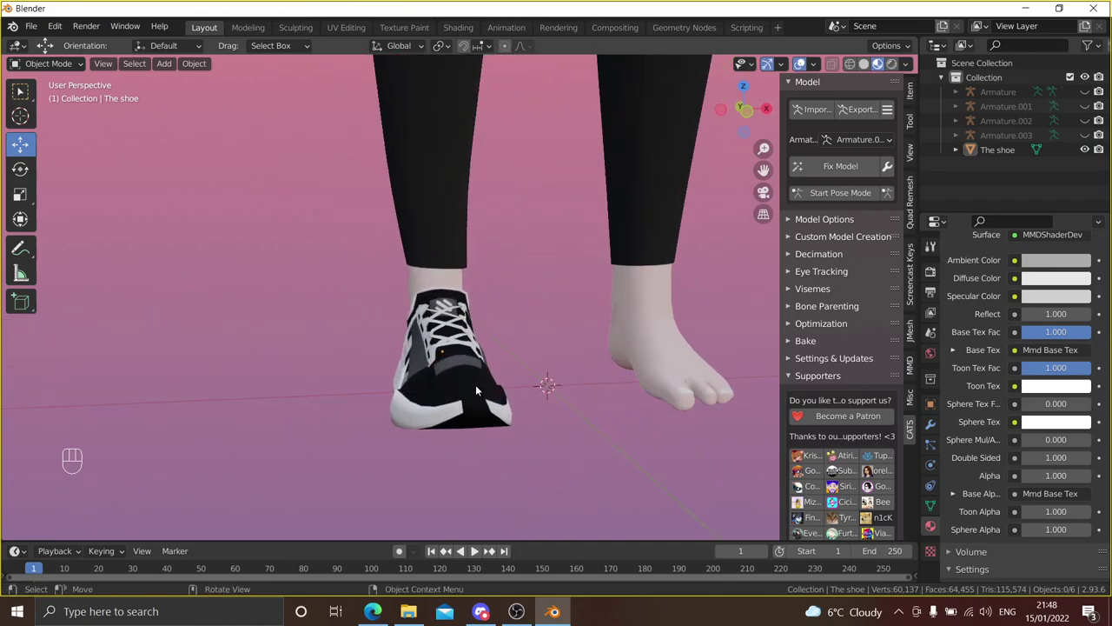
- Return to Object Mode, check the shoe fit around the foot and select the shoe
{"action": "left_click_drag", "start_coordinate": [482, 327], "coordinate": [483, 310]}
{"action": "left_click_drag", "start_coordinate": [481, 323], "coordinate": [475, 337]}
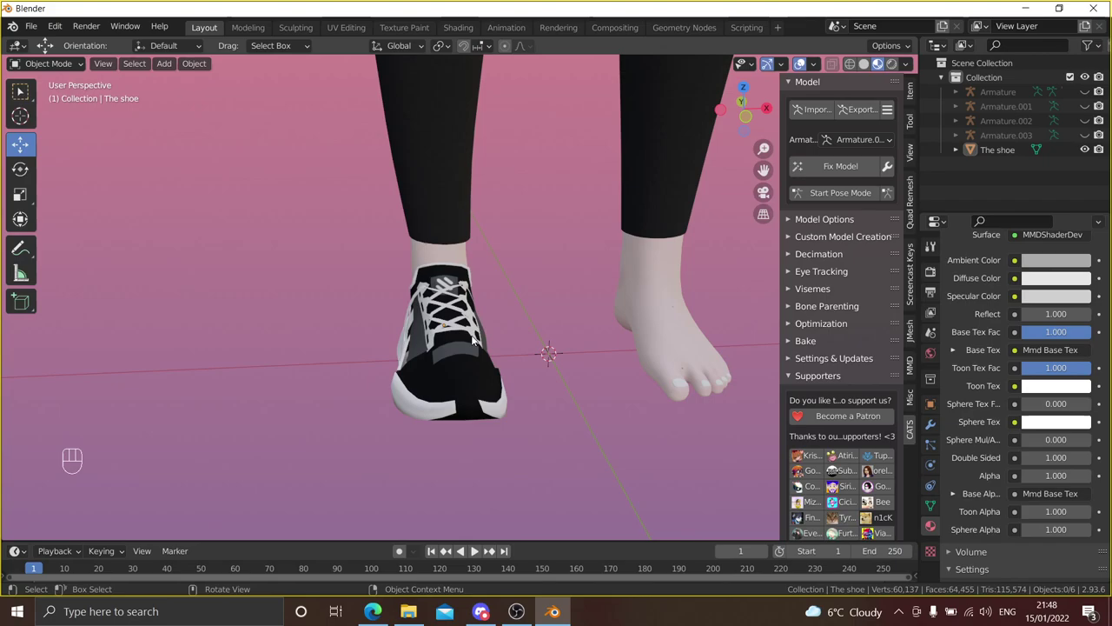
{"action": "left_click_drag", "start_coordinate": [494, 384], "coordinate": [469, 404]}
{"action": "left_click", "coordinate": [469, 403]}
{"action": "left_click_drag", "start_coordinate": [516, 347], "coordinate": [576, 323]}
{"action": "left_click_drag", "start_coordinate": [576, 323], "coordinate": [547, 328]}
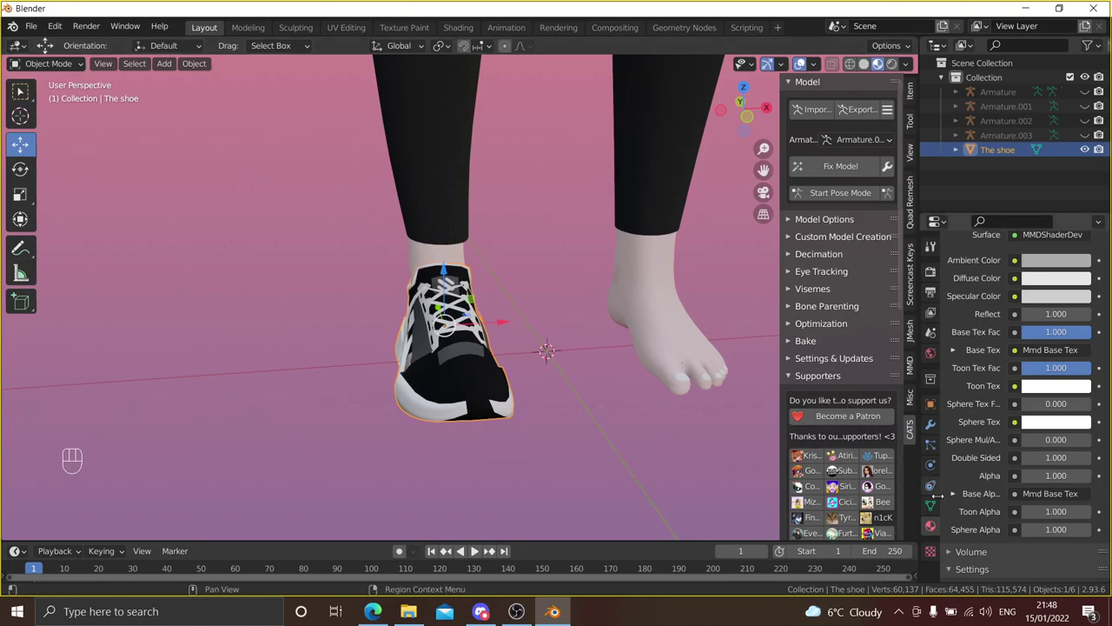
- Add a new vertex group named Group to the shoe mesh in Object Data properties
{"action": "left_click_drag", "start_coordinate": [443, 305], "coordinate": [450, 311]}
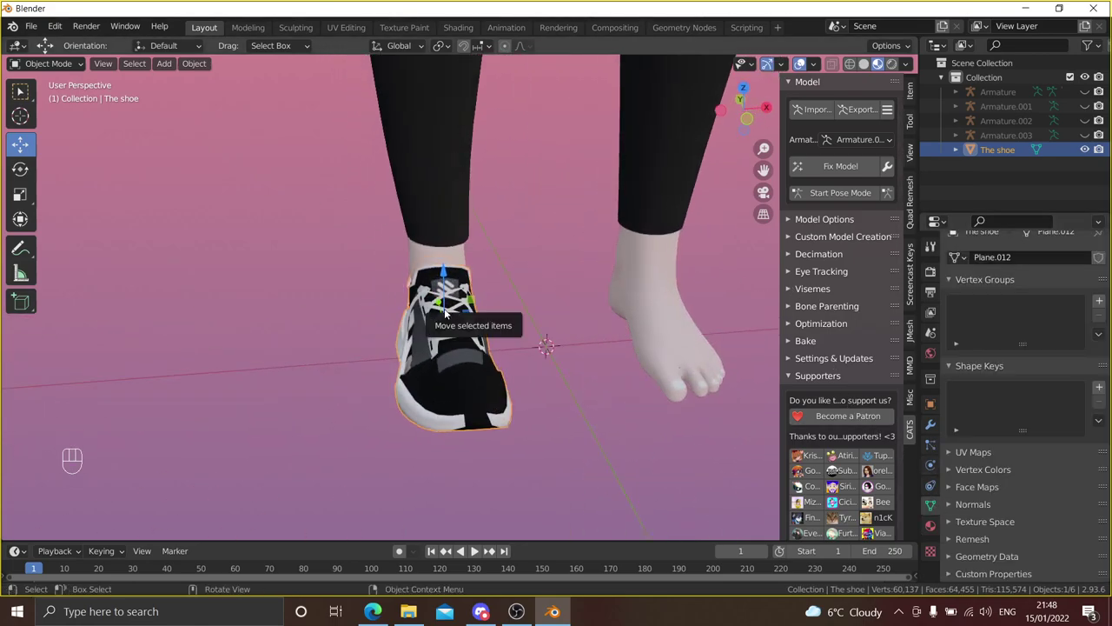
{"action": "left_click_drag", "start_coordinate": [536, 416], "coordinate": [549, 418]}
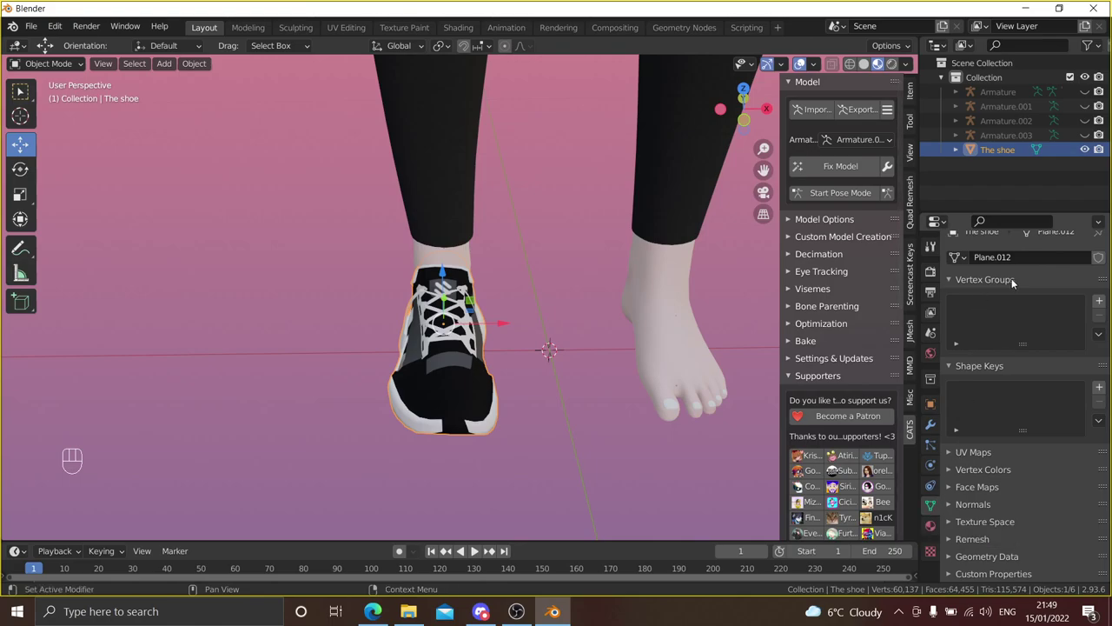
{"action": "left_click", "coordinate": [1101, 301]}
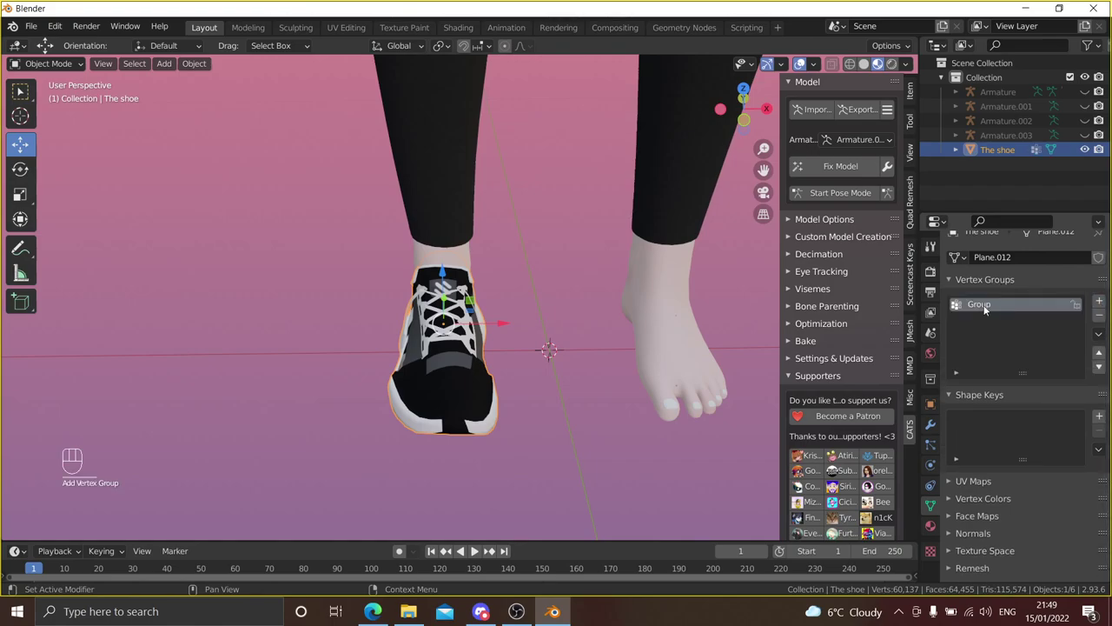
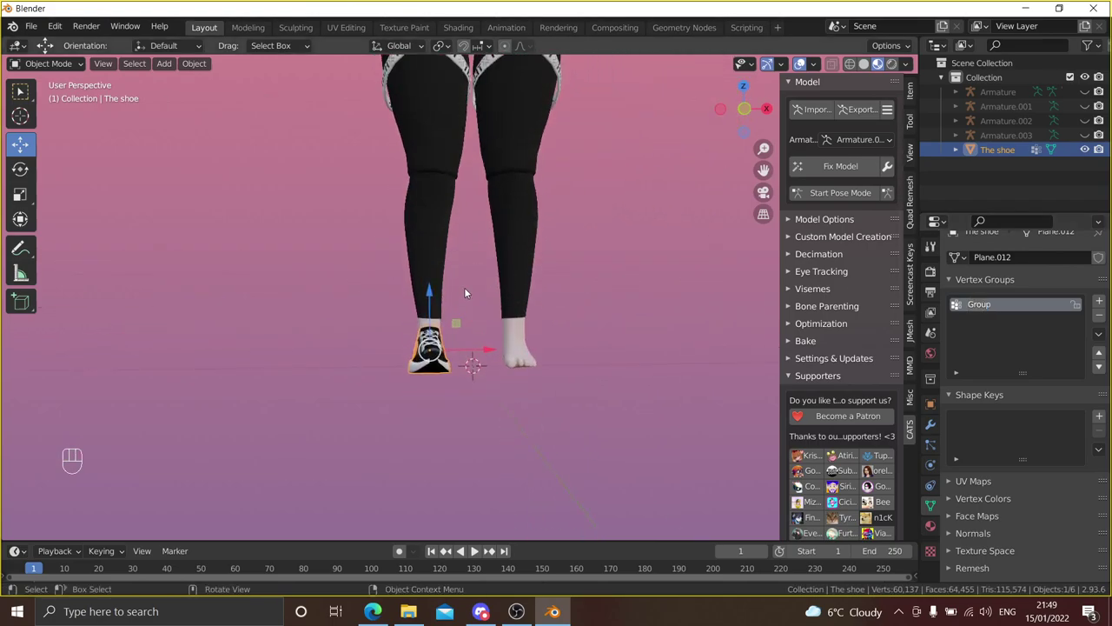
{"action": "left_click_drag", "start_coordinate": [438, 287], "coordinate": [726, 285]}
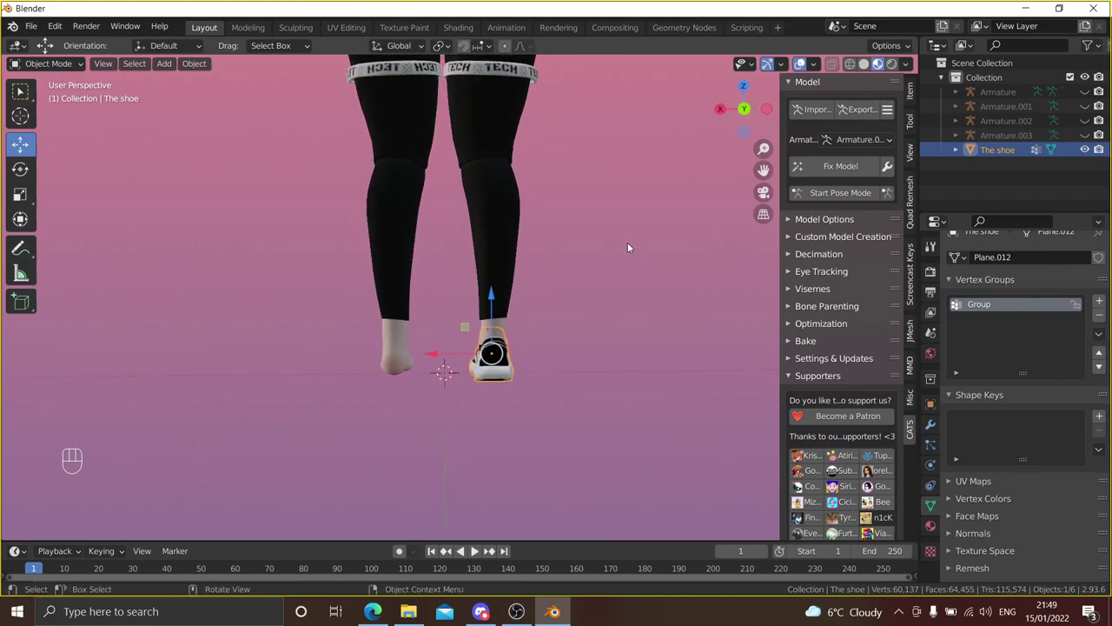
{"action": "left_click_drag", "start_coordinate": [638, 259], "coordinate": [653, 318]}
{"action": "left_click_drag", "start_coordinate": [644, 231], "coordinate": [654, 156]}
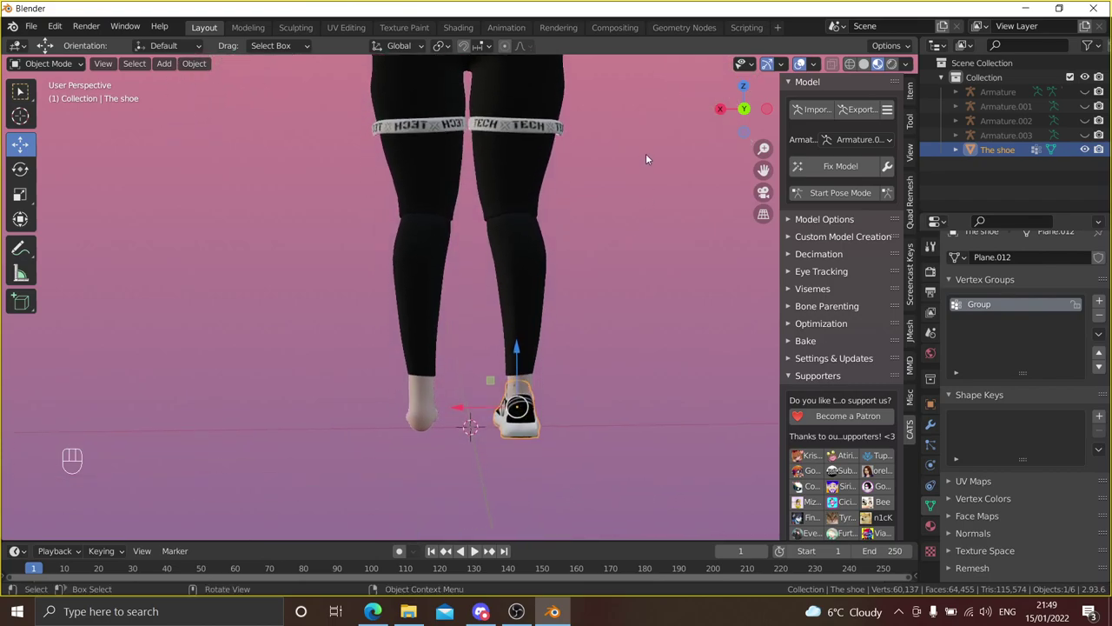
{"action": "left_click_drag", "start_coordinate": [660, 186], "coordinate": [670, 221]}
{"action": "left_click_drag", "start_coordinate": [652, 327], "coordinate": [624, 247]}
{"action": "left_click", "coordinate": [441, 357]}
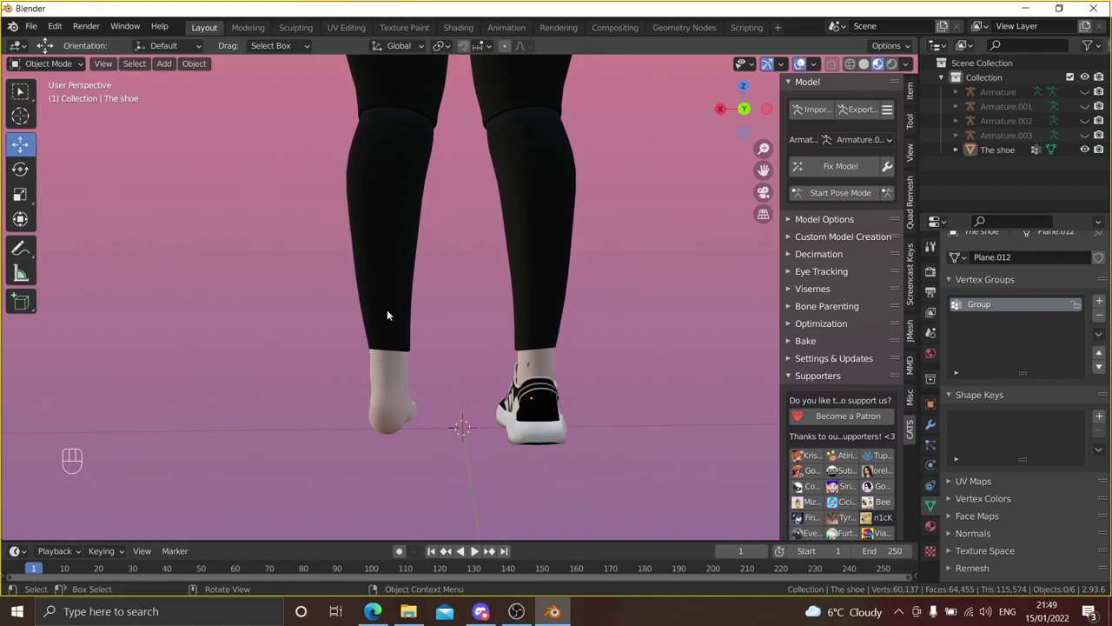
{"action": "left_click_drag", "start_coordinate": [656, 322], "coordinate": [332, 329]}
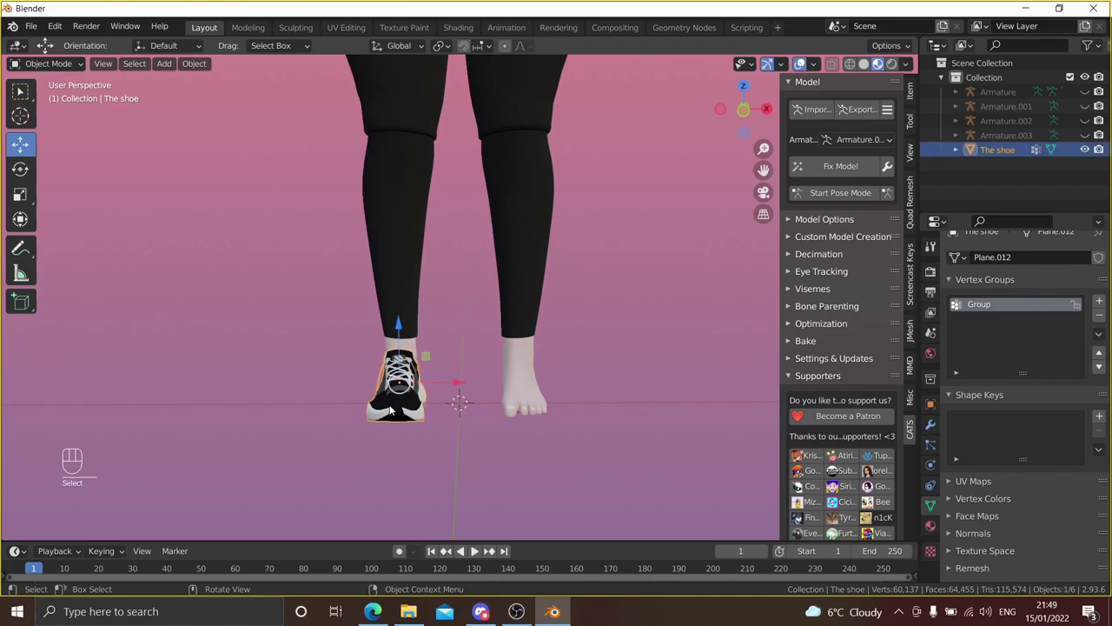
{"action": "left_click_drag", "start_coordinate": [414, 385], "coordinate": [430, 359]}
{"action": "left_click_drag", "start_coordinate": [432, 358], "coordinate": [438, 383]}
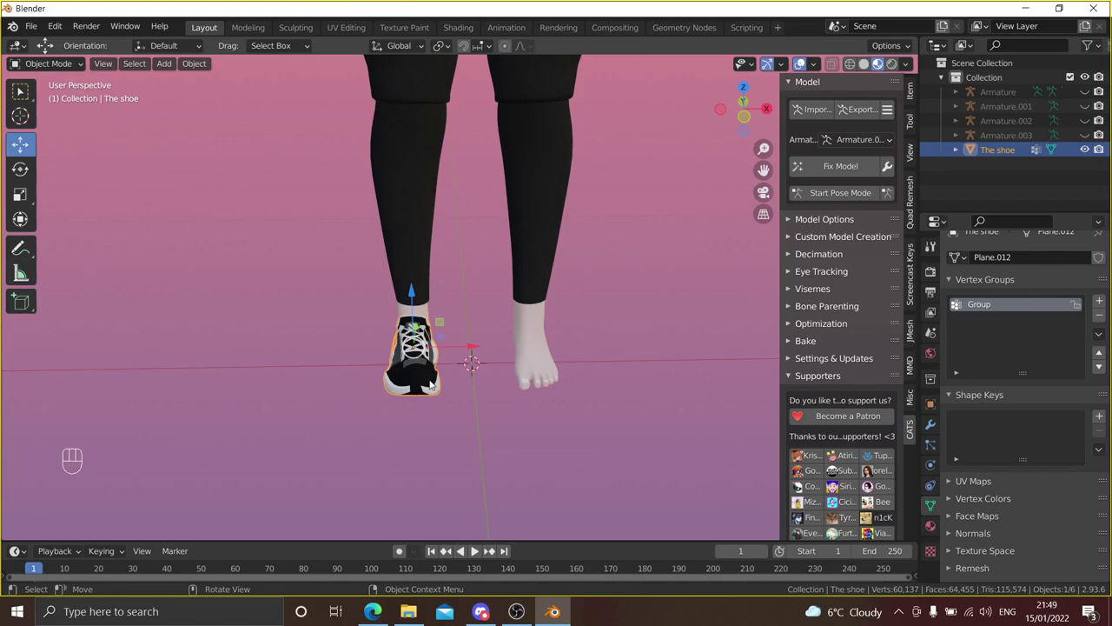
{"action": "left_click_drag", "start_coordinate": [388, 395], "coordinate": [406, 295]}
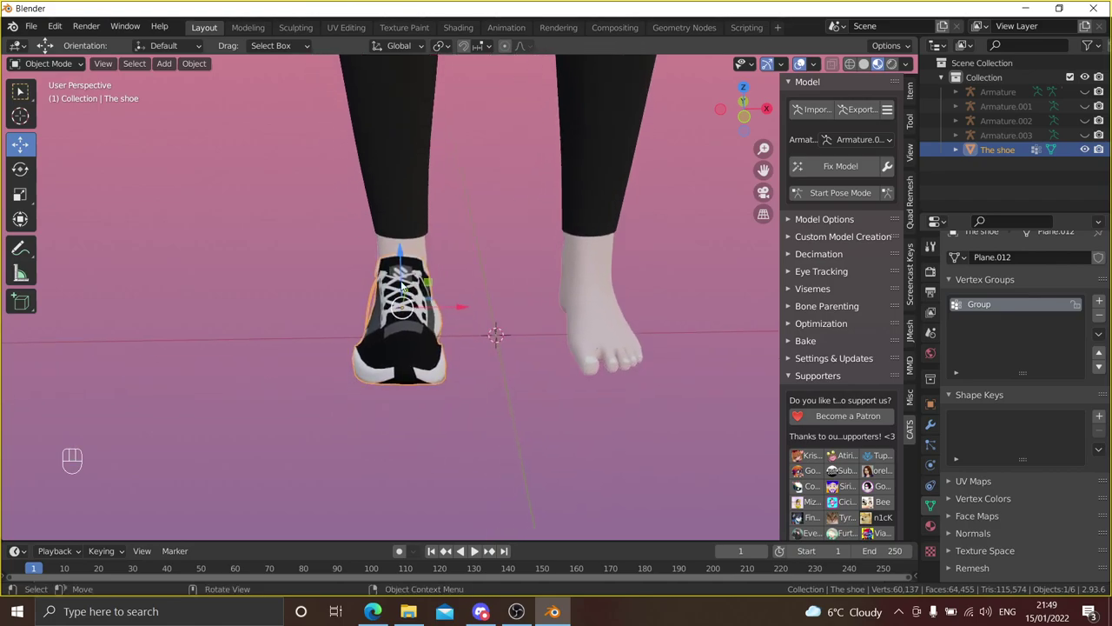
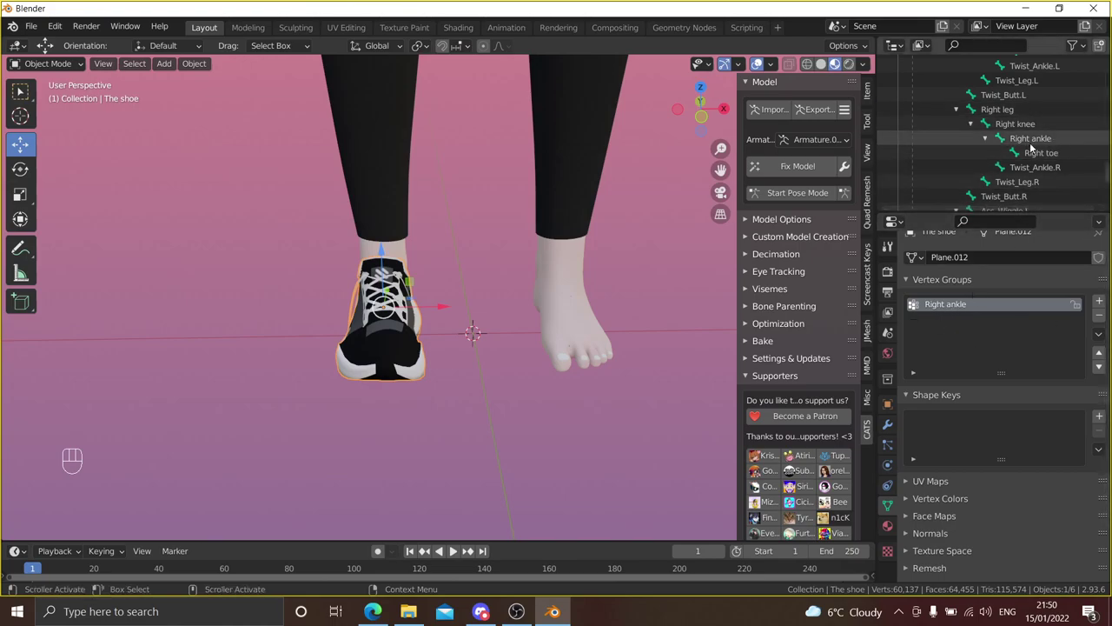
- Orbit and zoom the view to frame the sneaker on the right foot
{"action": "left_click_drag", "start_coordinate": [602, 250], "coordinate": [618, 240]}
{"action": "left_click_drag", "start_coordinate": [493, 289], "coordinate": [527, 278]}
{"action": "left_click_drag", "start_coordinate": [510, 278], "coordinate": [469, 278]}
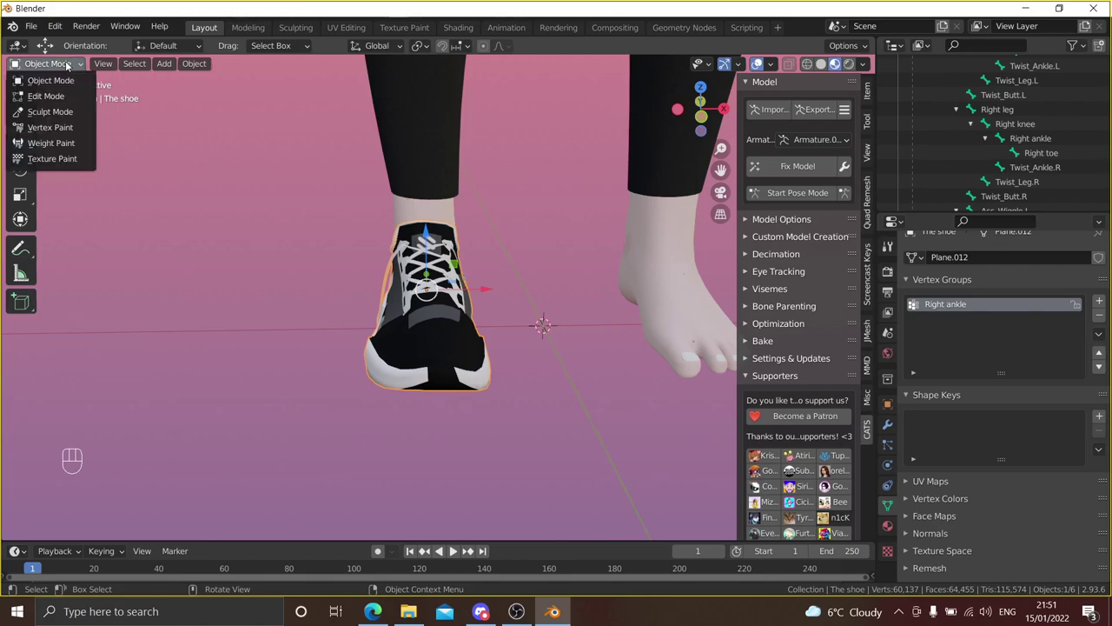
- Weight-paint the whole shoe at full 1.0 weight into Right ankle, then go back to Object Mode
{"action": "left_click_drag", "start_coordinate": [70, 69], "coordinate": [47, 46]}
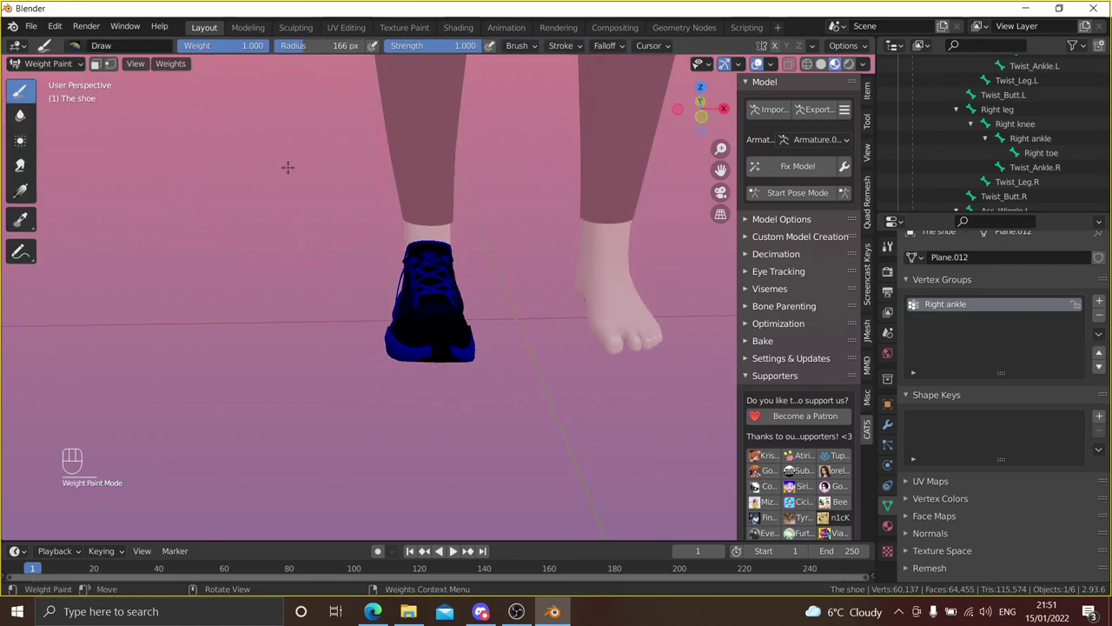
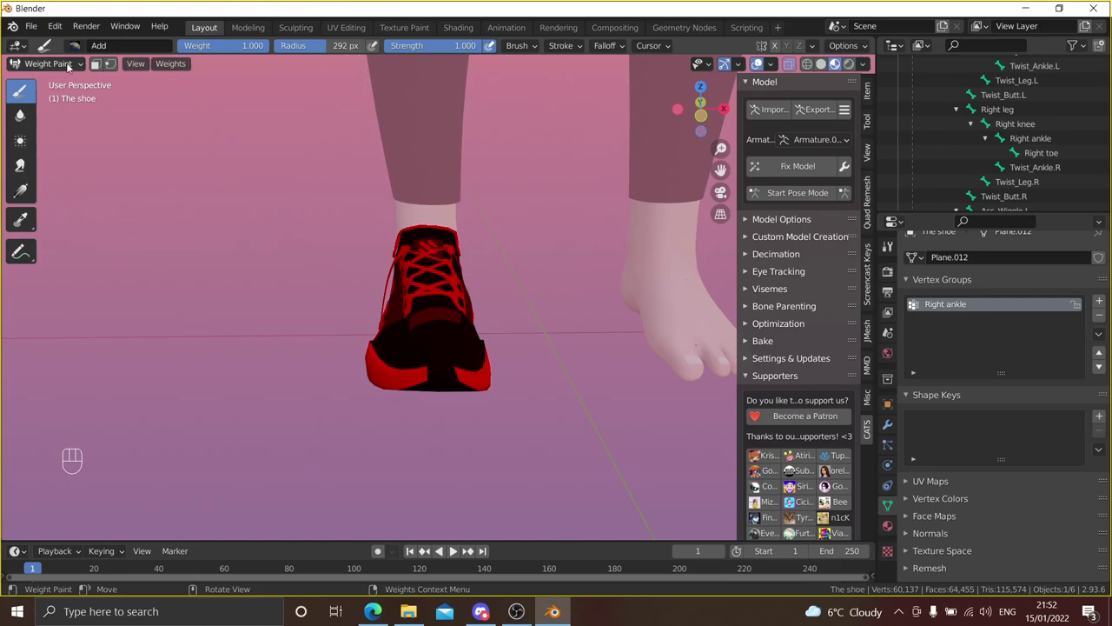
{"action": "left_click_drag", "start_coordinate": [58, 66], "coordinate": [57, 79]}
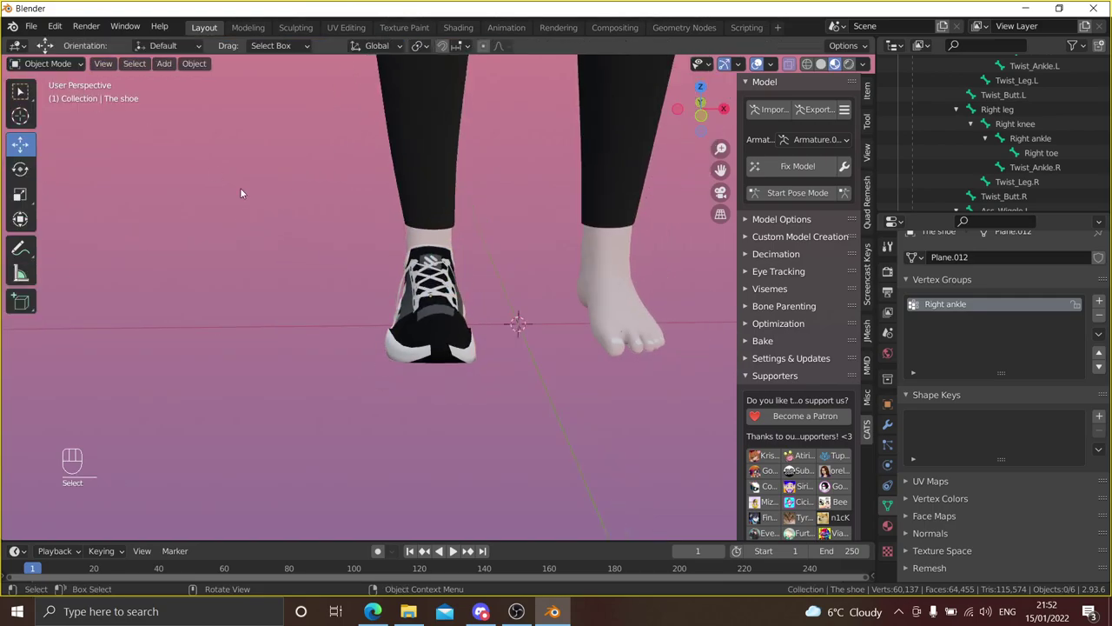
- Select the right-foot shoe, apply its transforms and duplicate it in place
{"action": "left_click_drag", "start_coordinate": [248, 188], "coordinate": [215, 168]}
{"action": "left_click_drag", "start_coordinate": [204, 175], "coordinate": [193, 204]}
{"action": "left_click", "coordinate": [192, 204]}
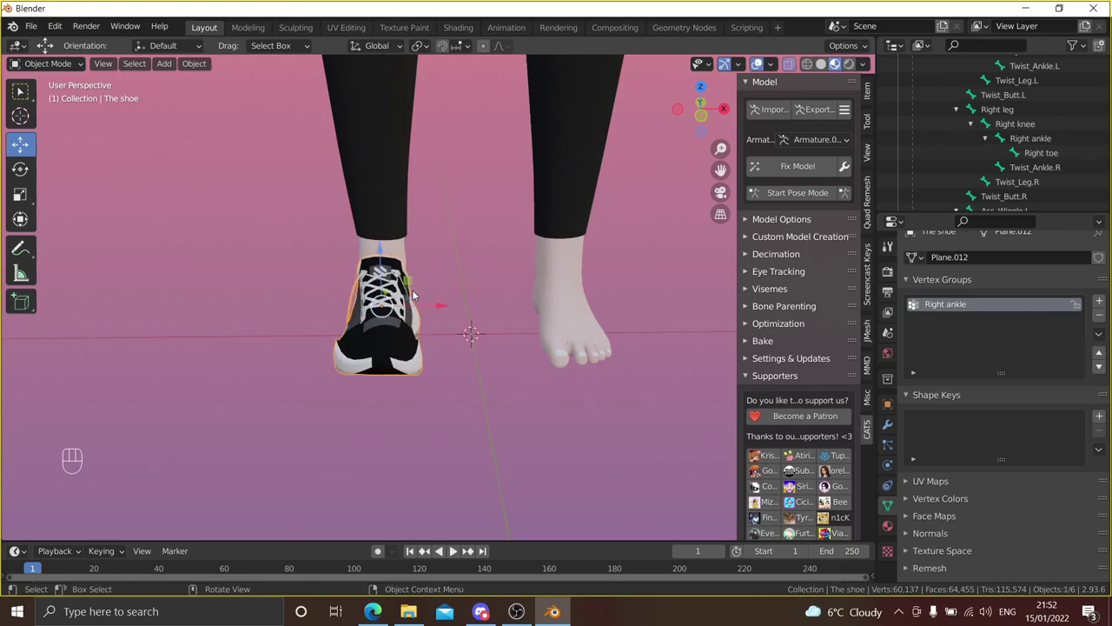
{"action": "key", "text": "ctrl+a"}
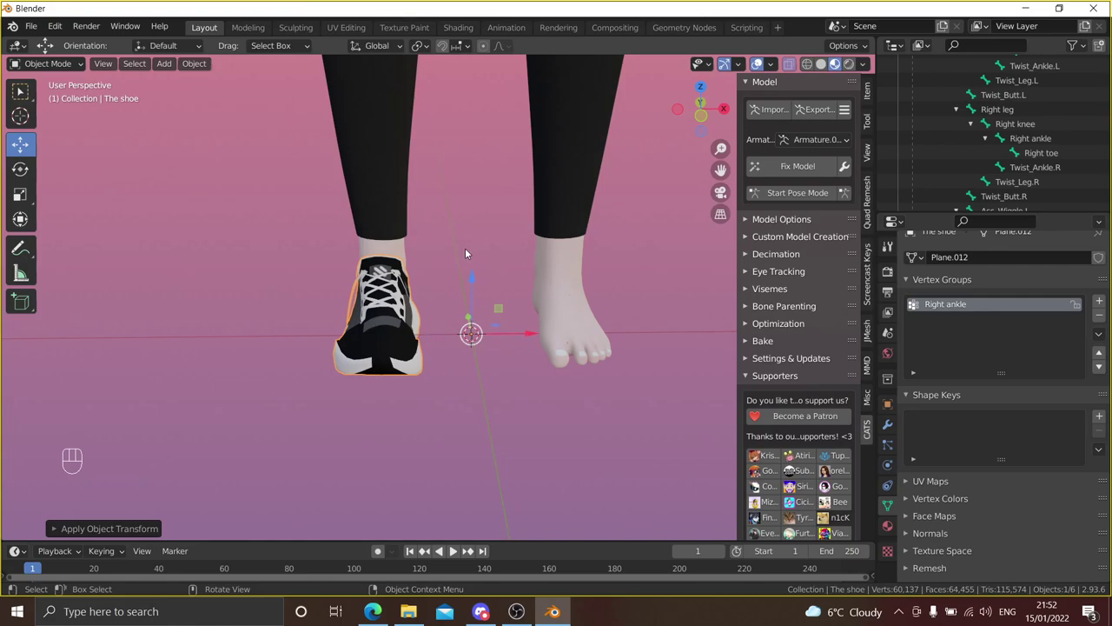
{"action": "key", "text": "shift+d"}
{"action": "key", "text": "Return"}
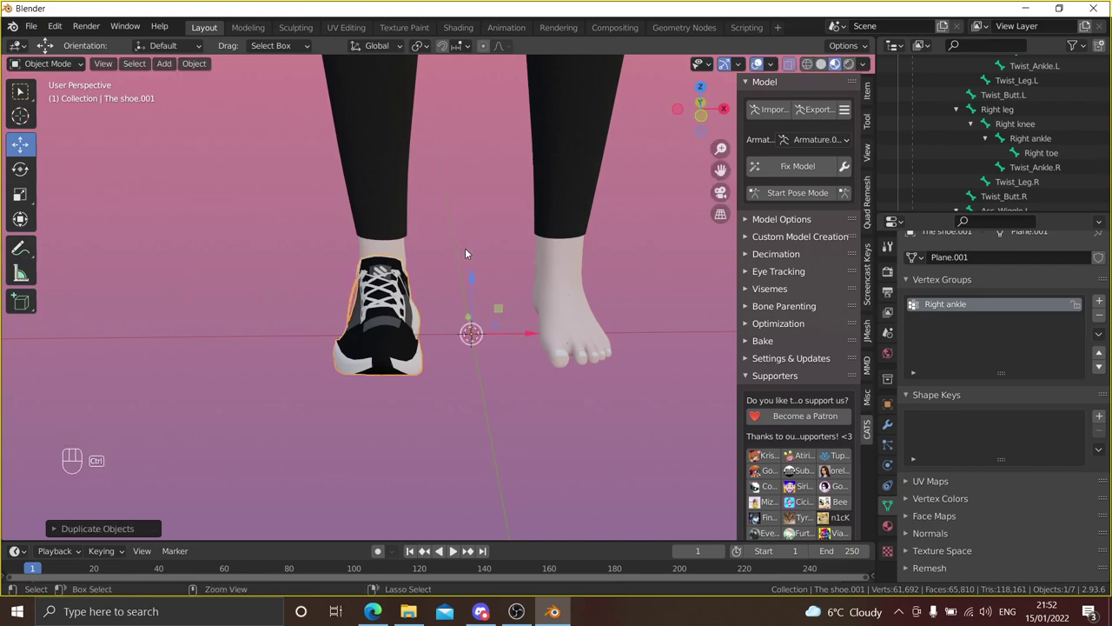
- Mirror the duplicate shoe across X and position it on the bare left foot
{"action": "key", "text": "ctrl+m"}
{"action": "key", "text": "x"}
{"action": "key", "text": "Return"}
{"action": "left_click_drag", "start_coordinate": [474, 256], "coordinate": [383, 247]}
{"action": "left_click_drag", "start_coordinate": [491, 322], "coordinate": [494, 336]}
{"action": "middle_click", "coordinate": [500, 293]}
{"action": "middle_click", "coordinate": [492, 292]}
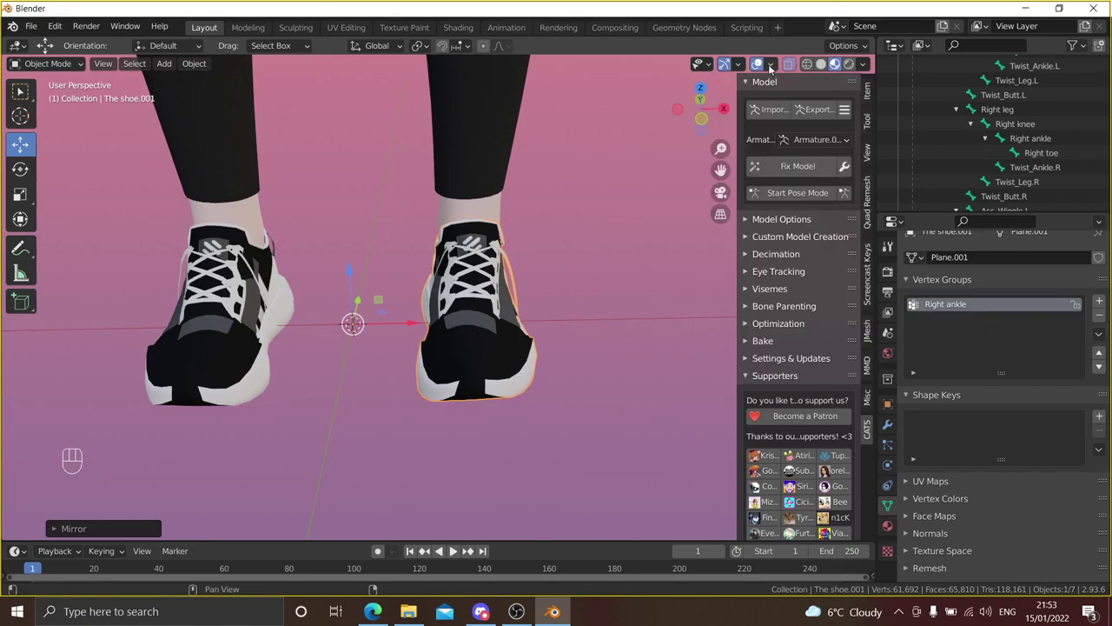
{"action": "left_click", "coordinate": [774, 67]}
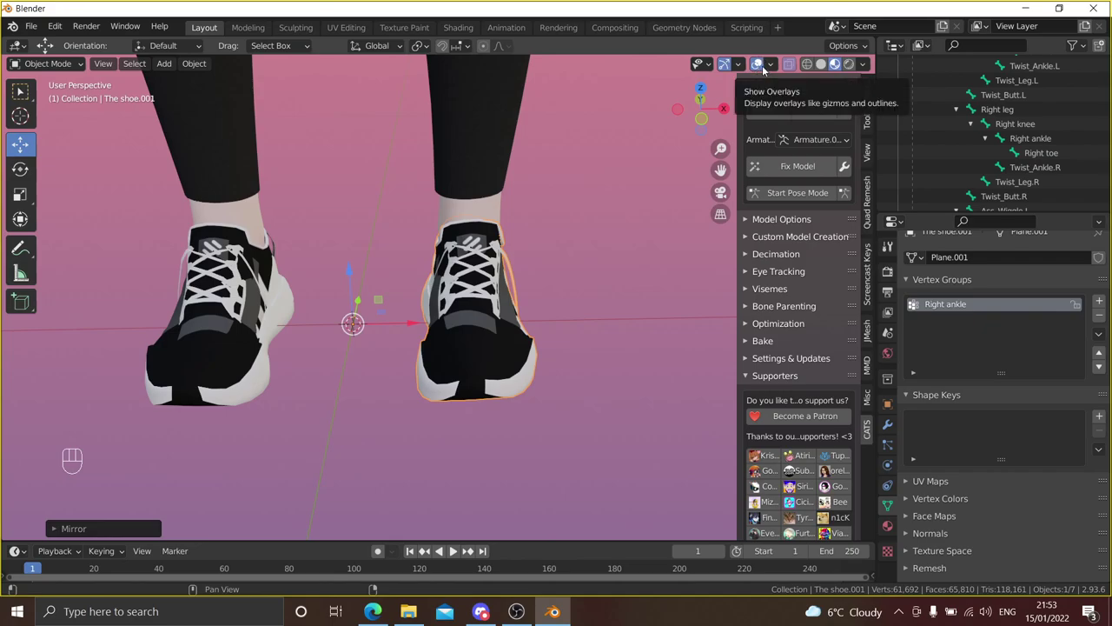
- Enable the Face Orientation overlay and enter Edit Mode on The shoe.001
{"action": "left_click_drag", "start_coordinate": [776, 65], "coordinate": [364, 310]}
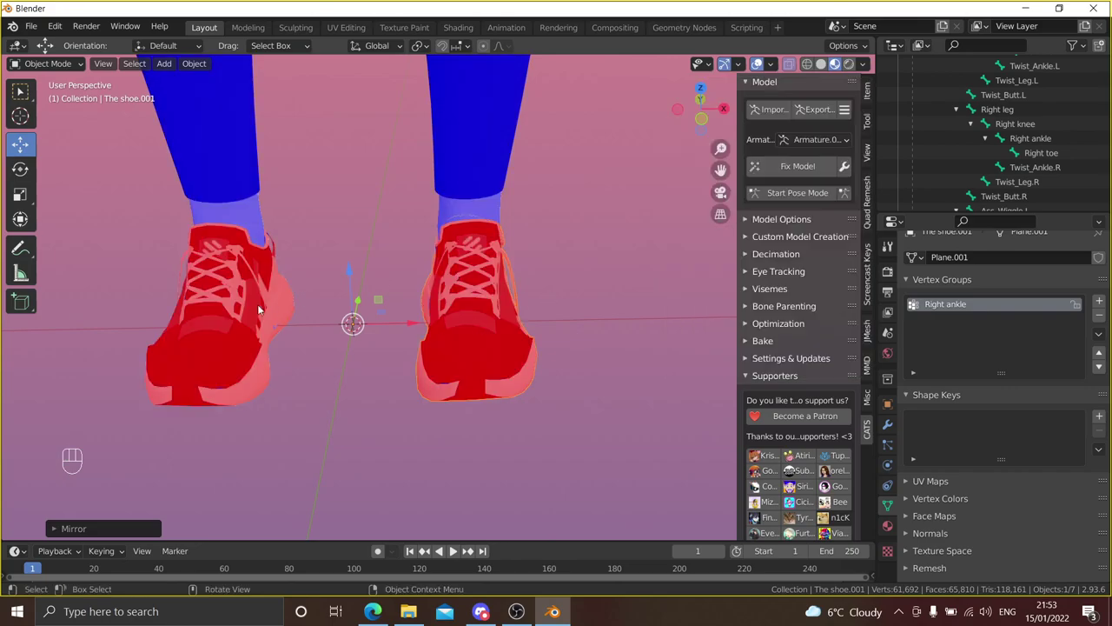
{"action": "left_click_drag", "start_coordinate": [337, 357], "coordinate": [393, 320]}
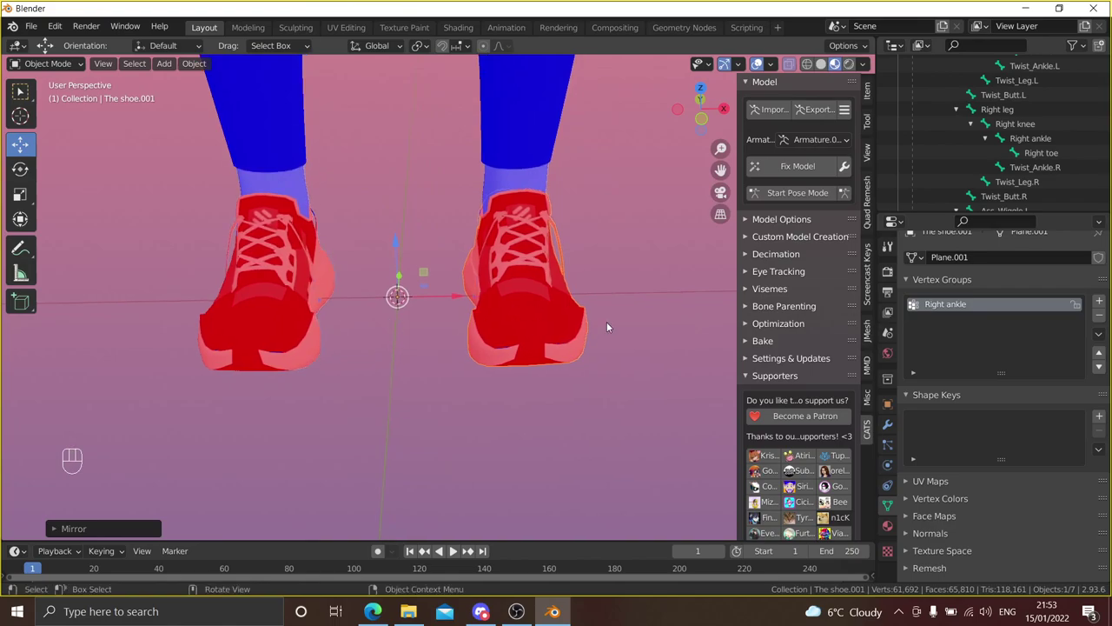
{"action": "left_click", "coordinate": [507, 319]}
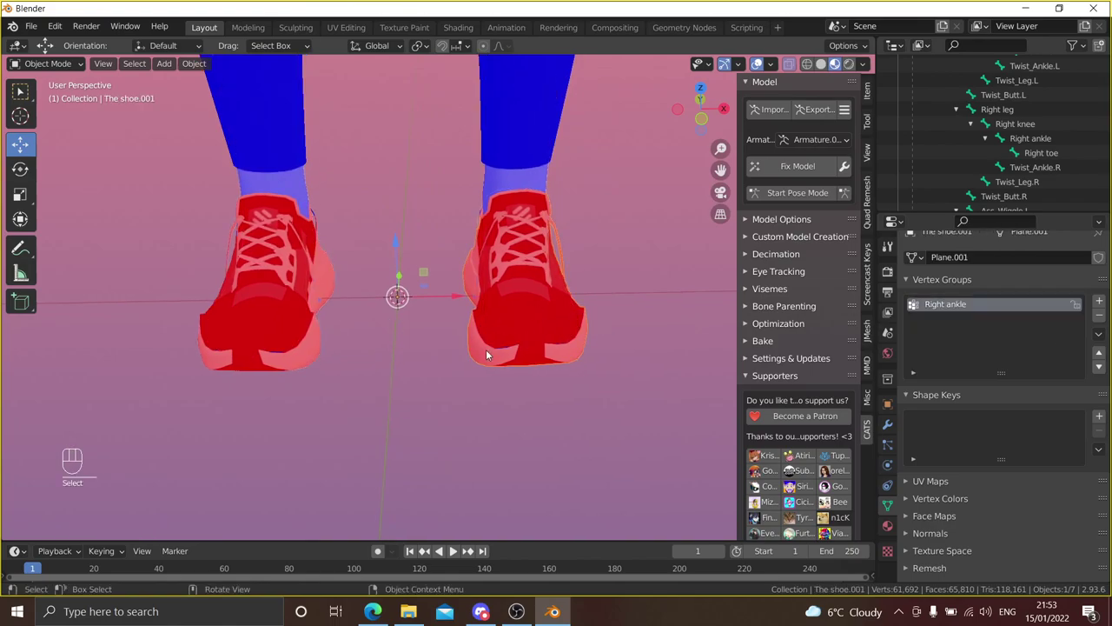
{"action": "key", "text": "Tab"}
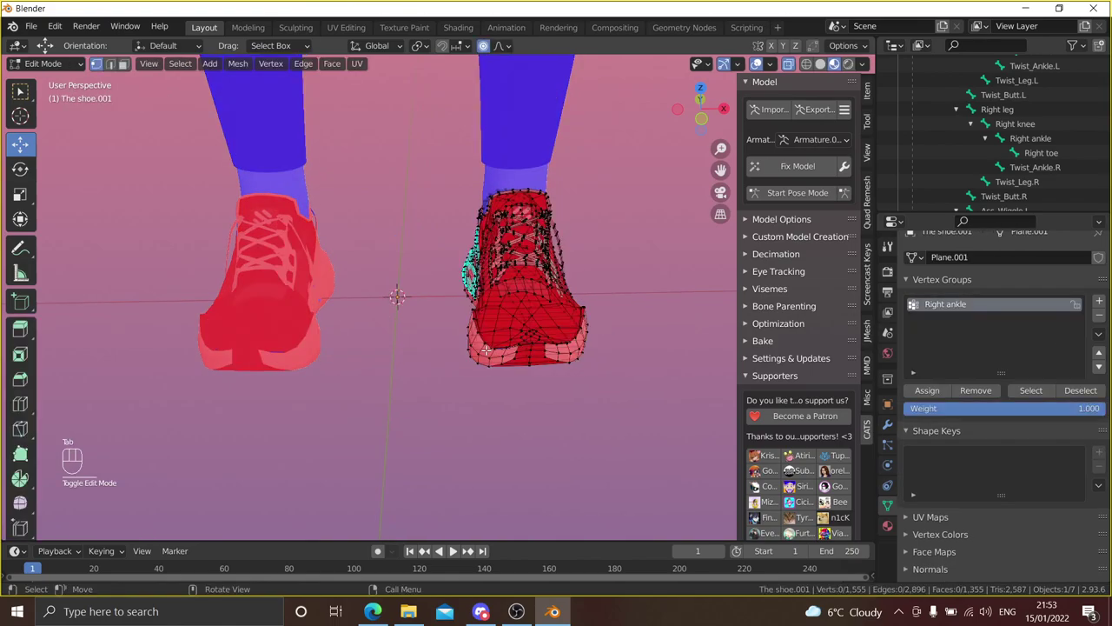
- Flip all of The shoe.001's inverted faces outward, including the connected lace geometry
{"action": "key", "text": "a"}
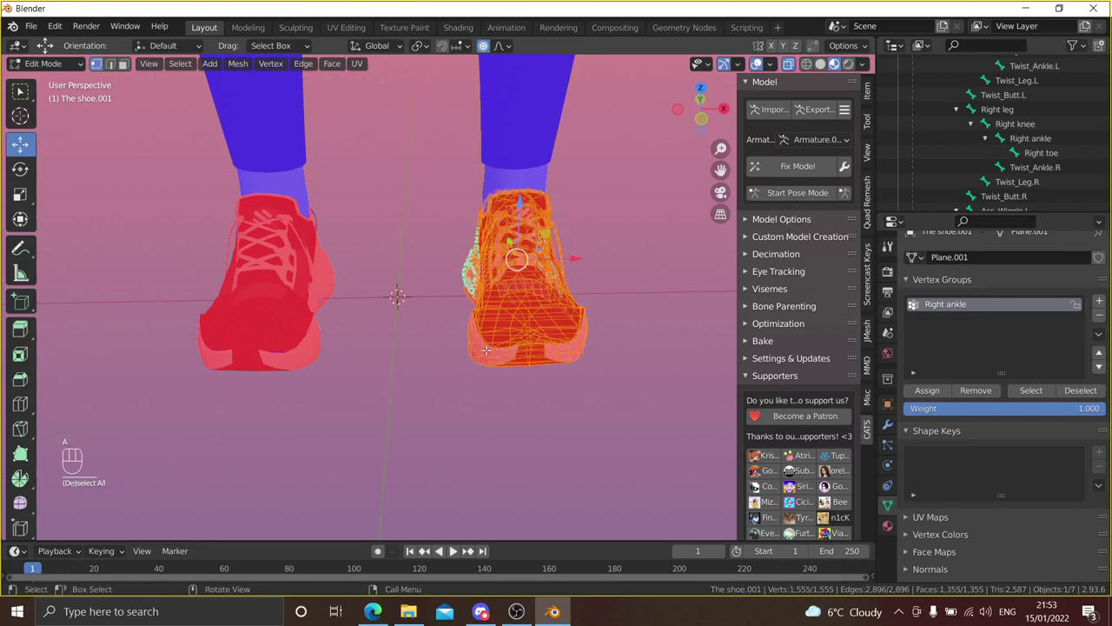
{"action": "key", "text": "alt+n"}
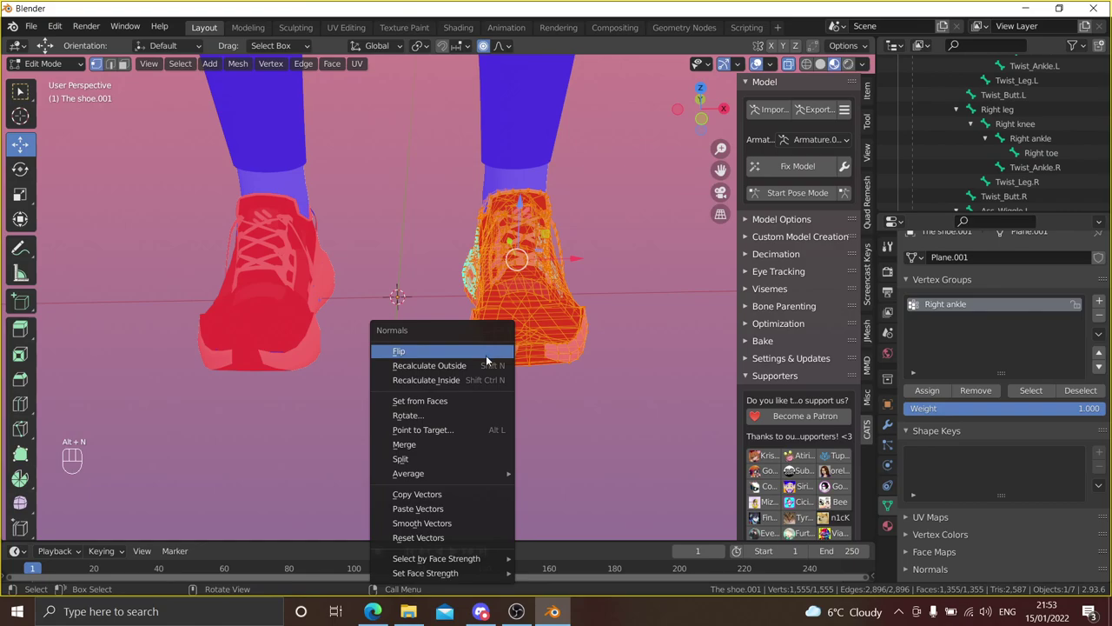
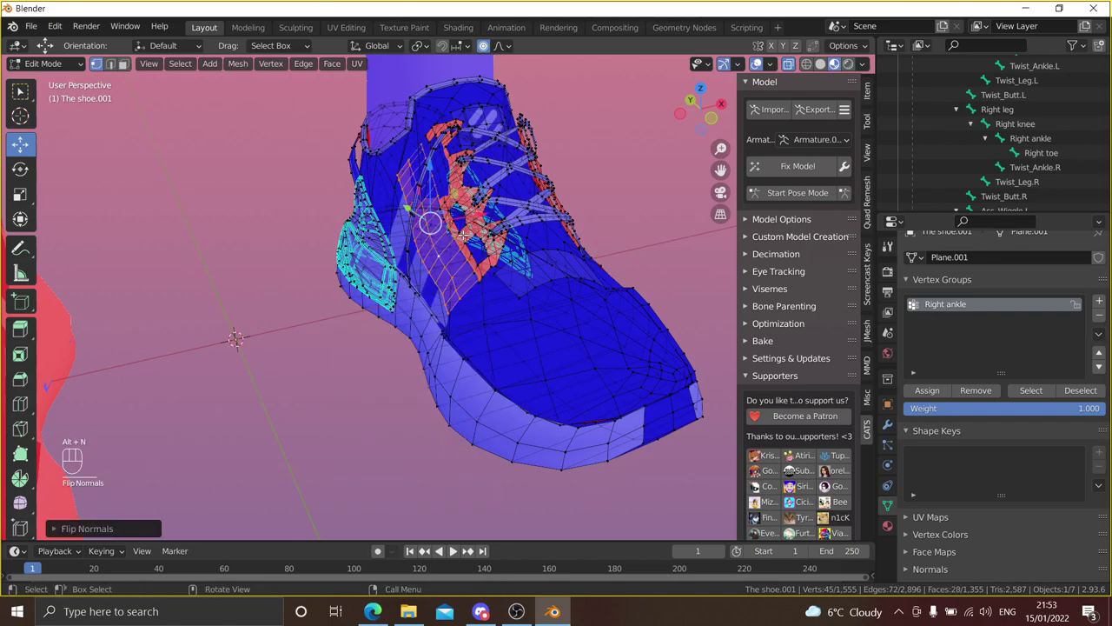
{"action": "key", "text": "ctrl+l"}
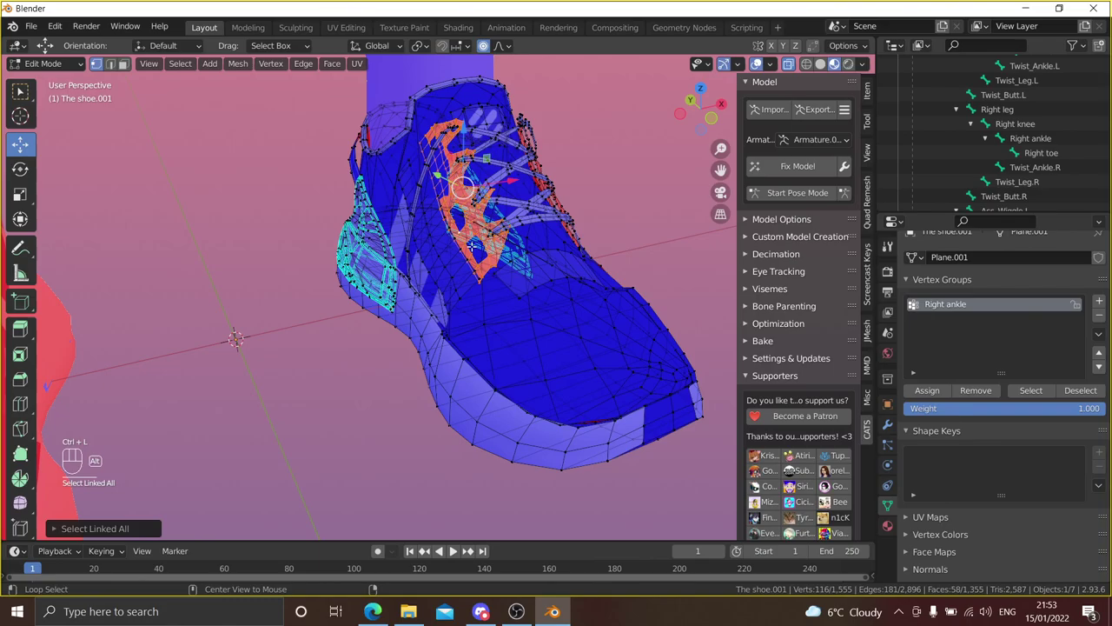
{"action": "key", "text": "alt+n"}
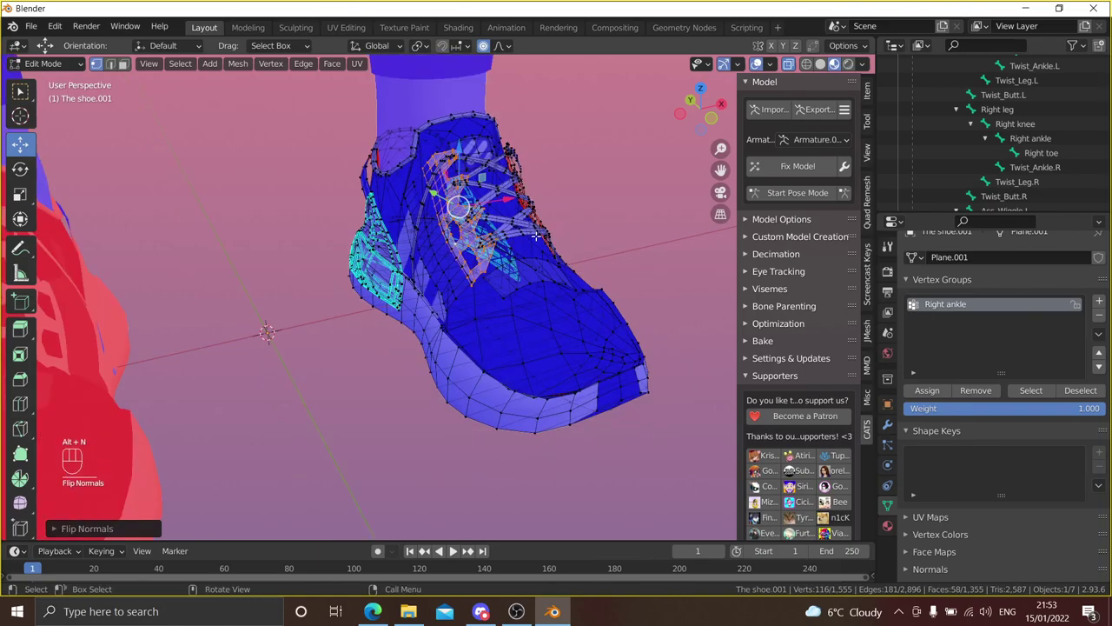
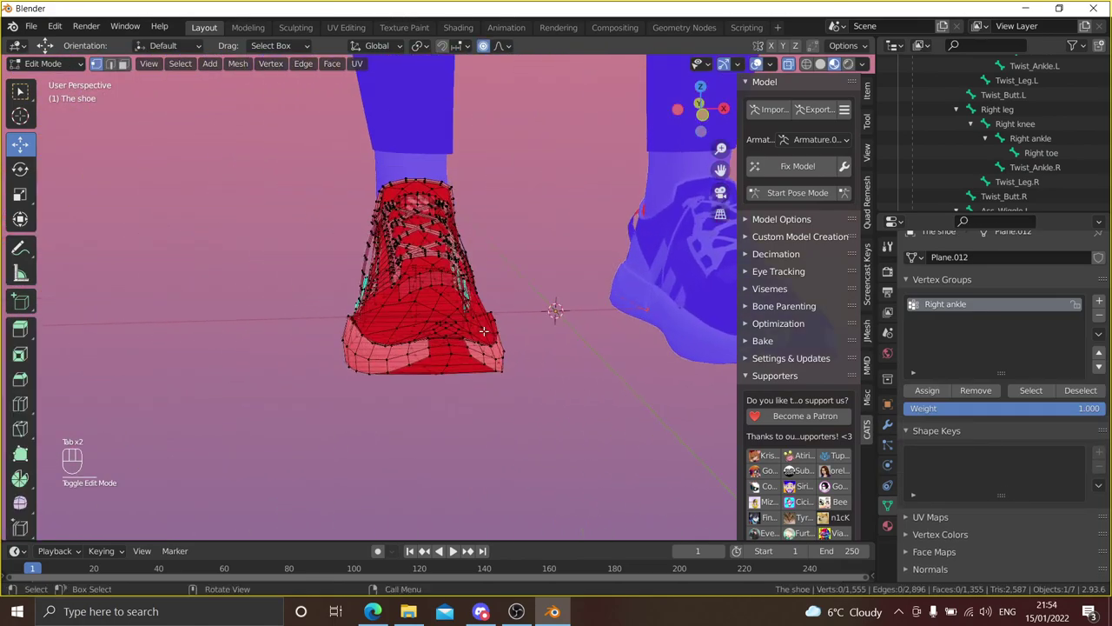
- Flip The shoe's inverted faces outward via Alt+N and check both shoes from the front
{"action": "key", "text": "a"}
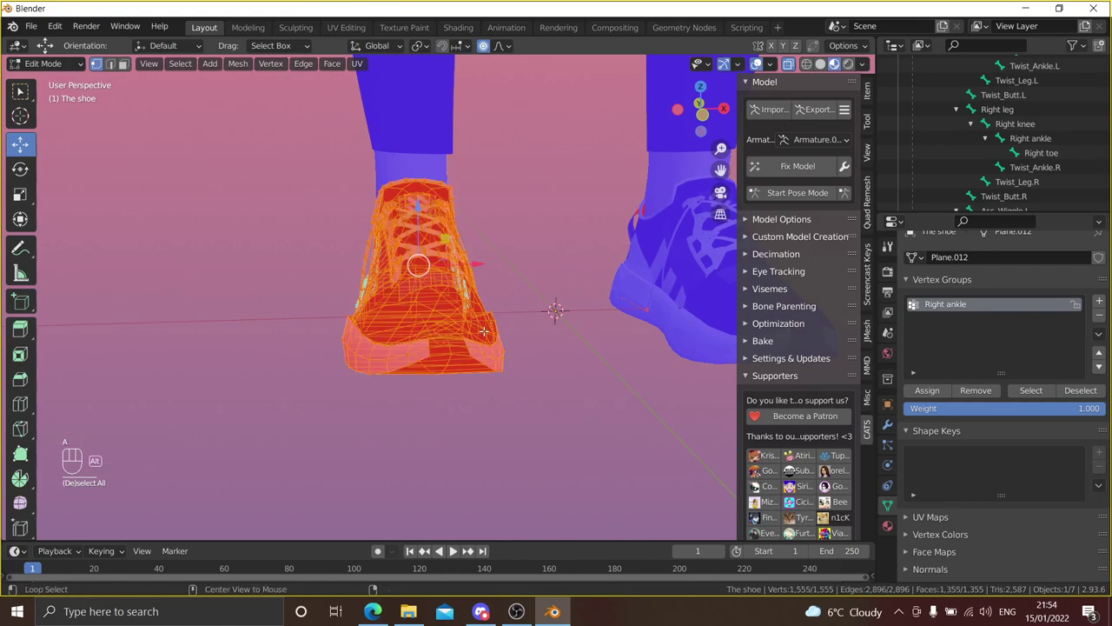
{"action": "key", "text": "alt+n"}
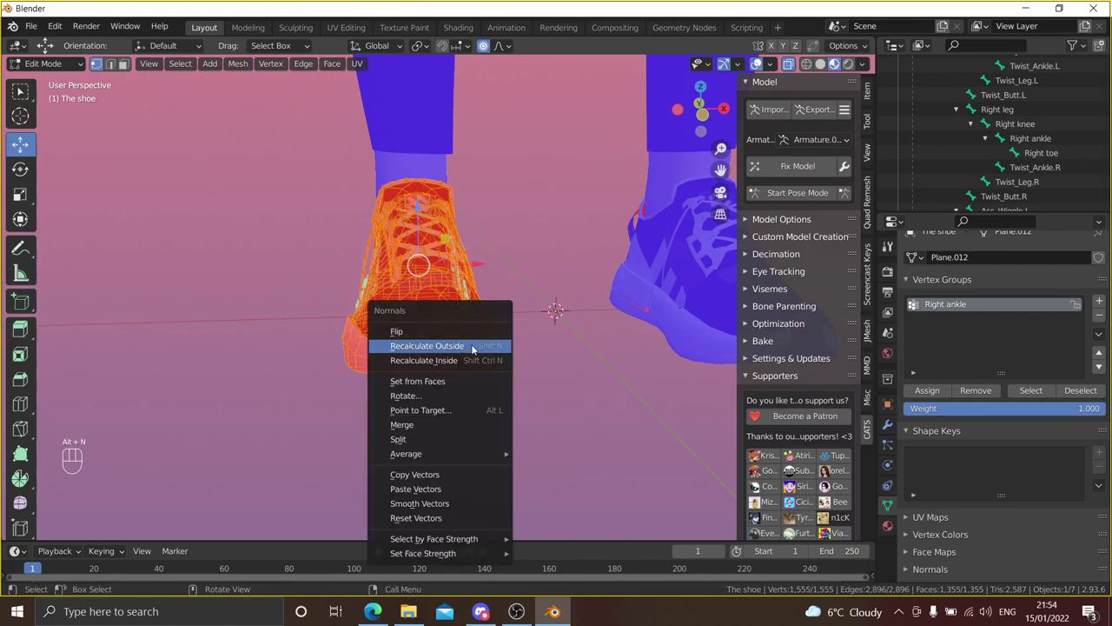
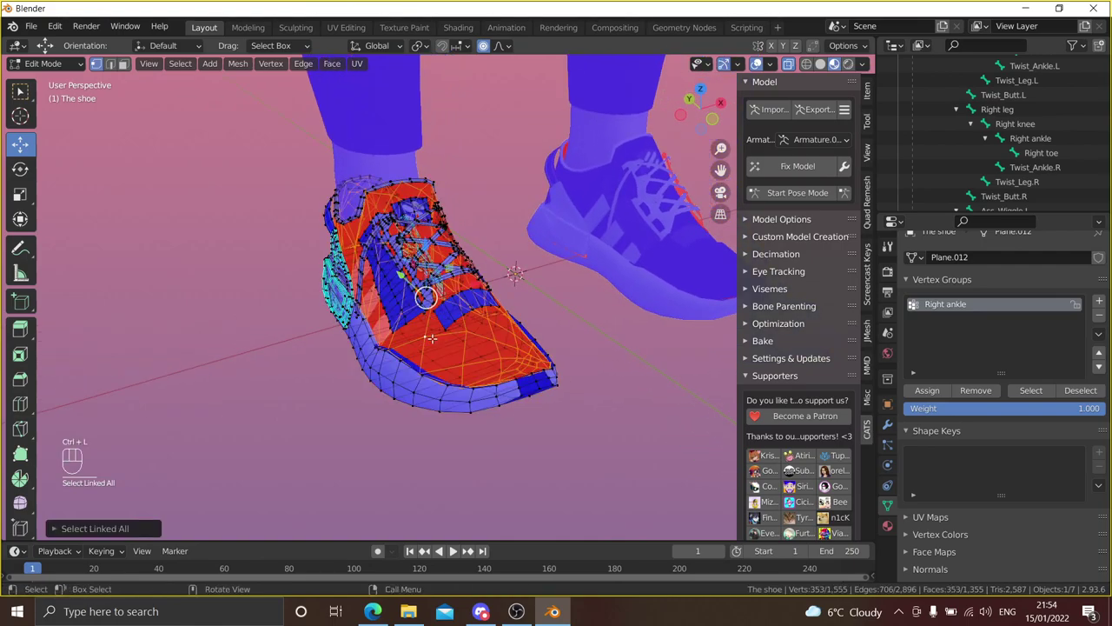
{"action": "key", "text": "alt+n"}
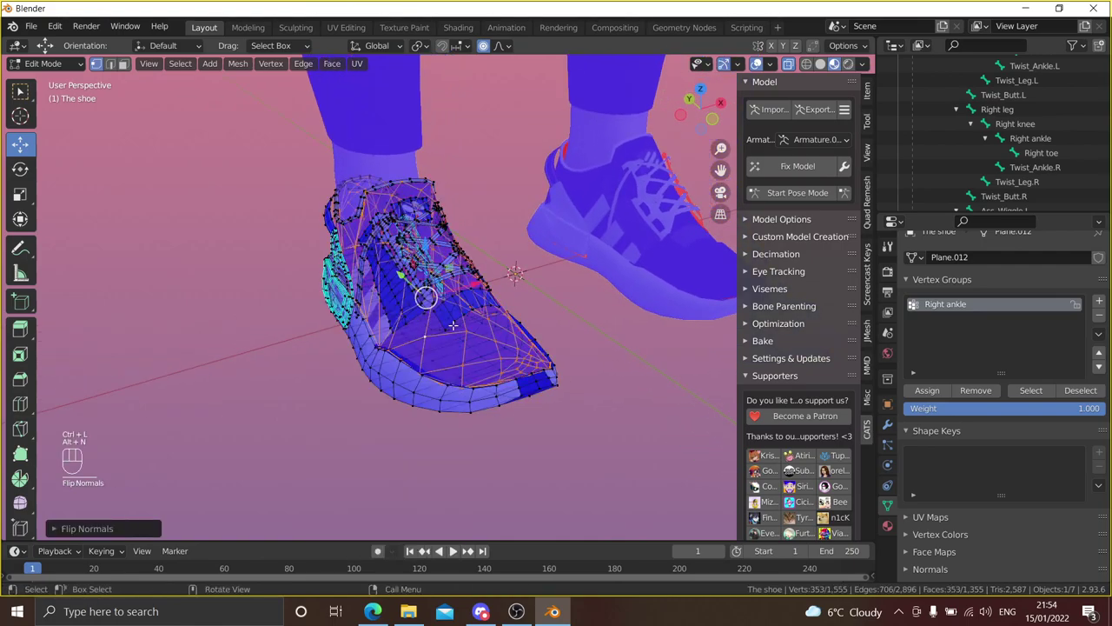
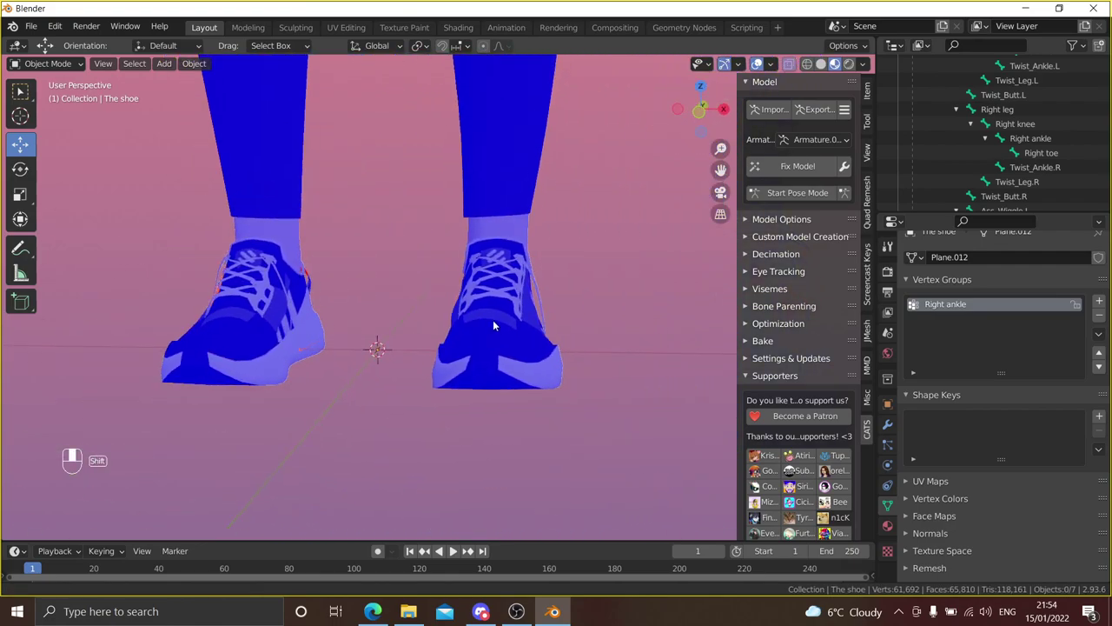
{"action": "middle_click", "coordinate": [518, 326]}
{"action": "left_click_drag", "start_coordinate": [542, 327], "coordinate": [552, 350]}
{"action": "left_click_drag", "start_coordinate": [534, 338], "coordinate": [529, 367]}
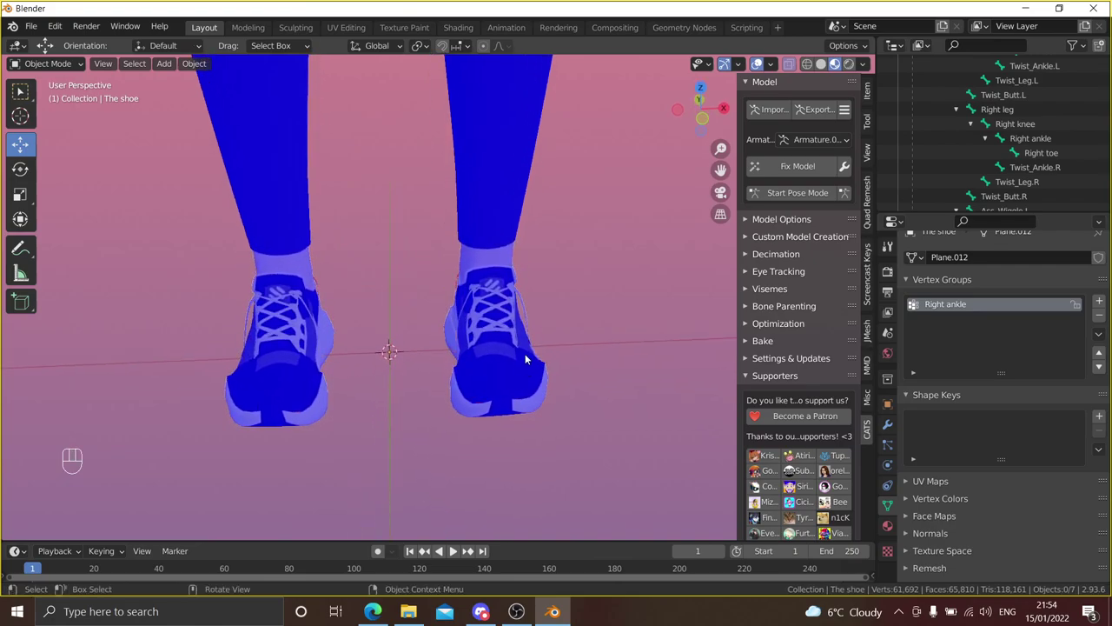
- Pull the view back to show both legs and shoes
{"action": "middle_click", "coordinate": [531, 342]}
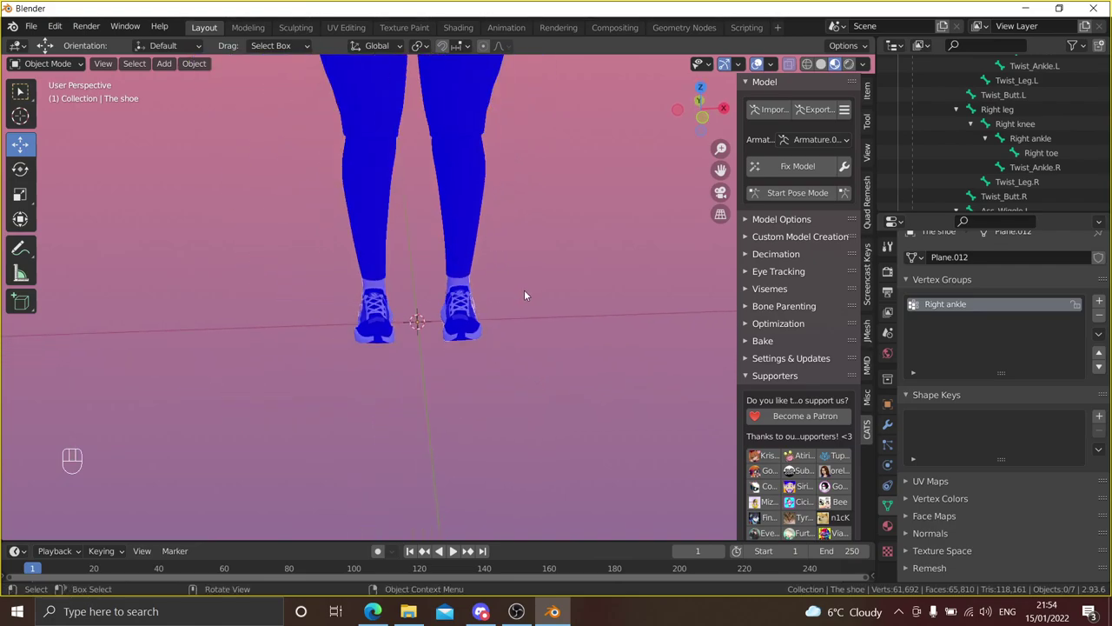
{"action": "left_click_drag", "start_coordinate": [537, 312], "coordinate": [537, 337]}
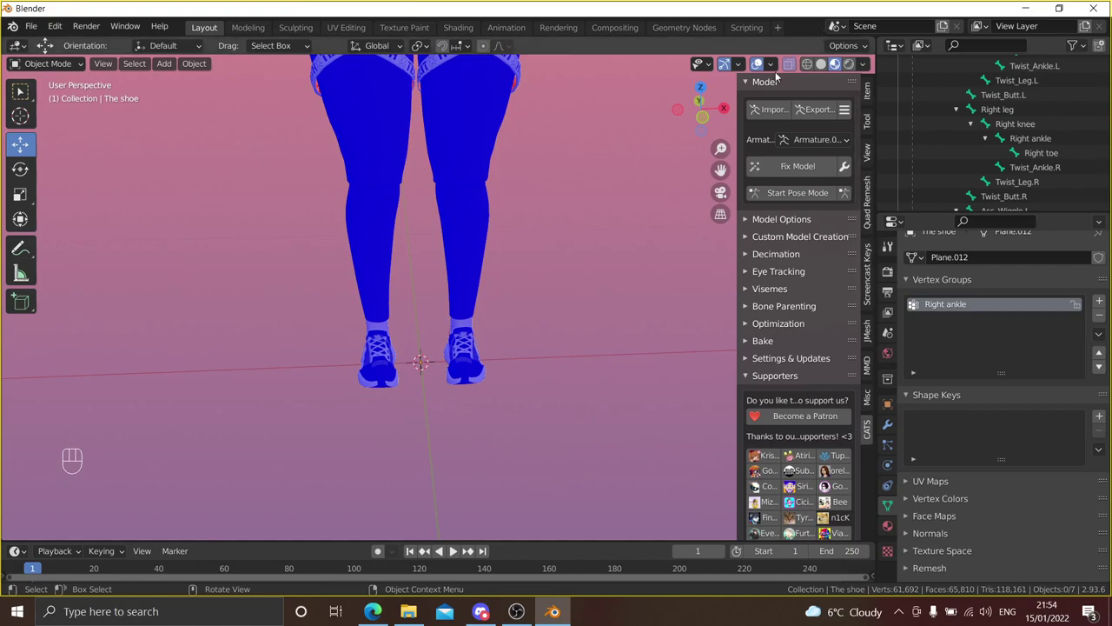
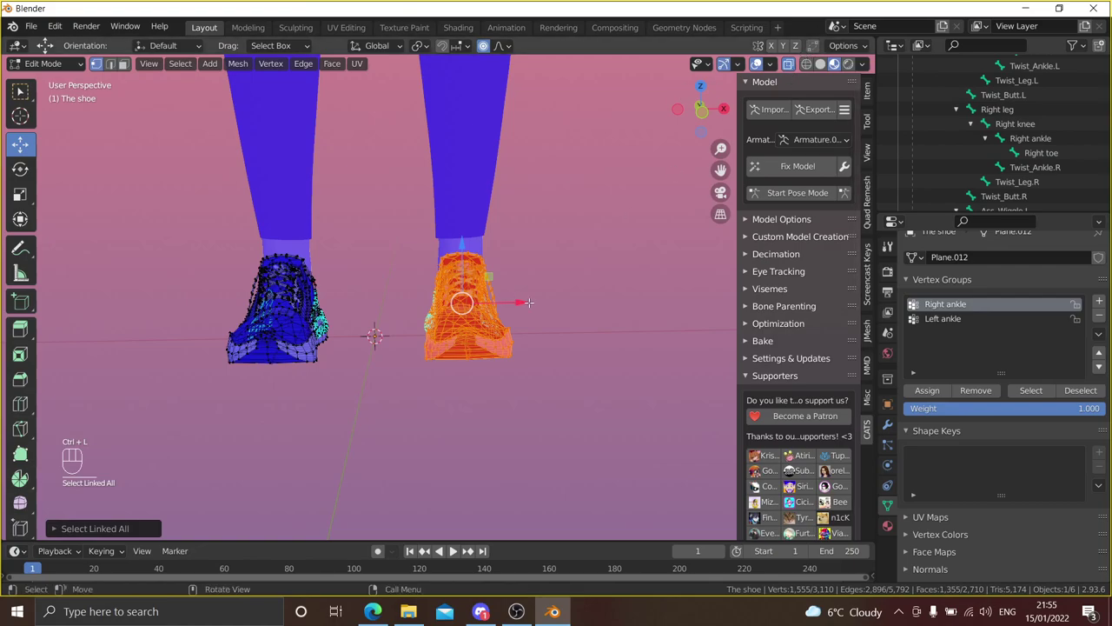
- Bring up the normals menu for the second shoe's faces
{"action": "key", "text": "alt+n"}
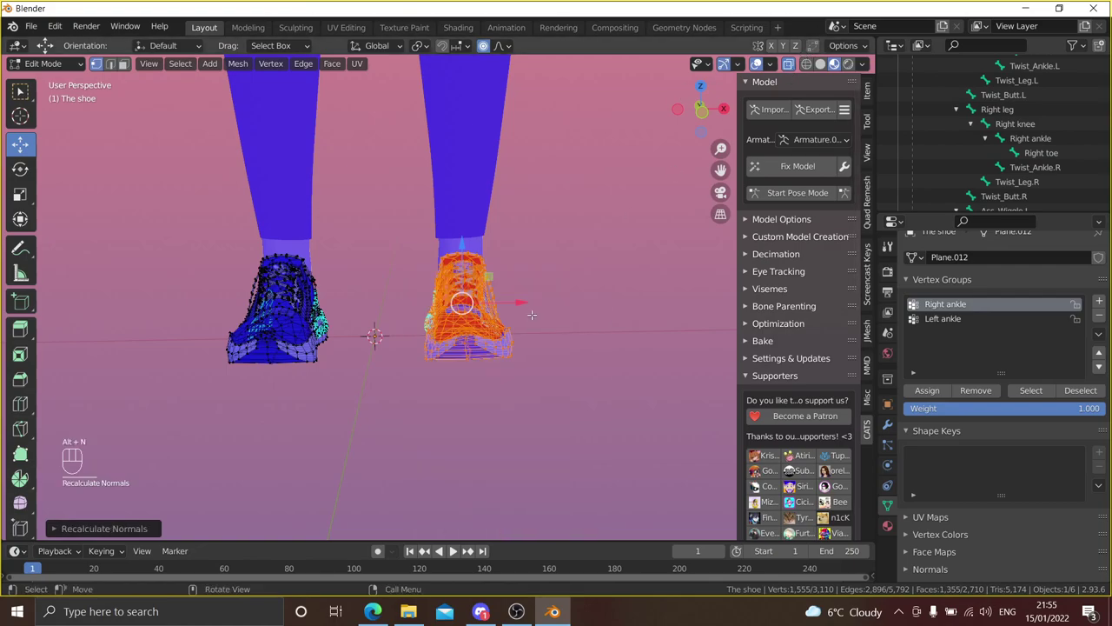
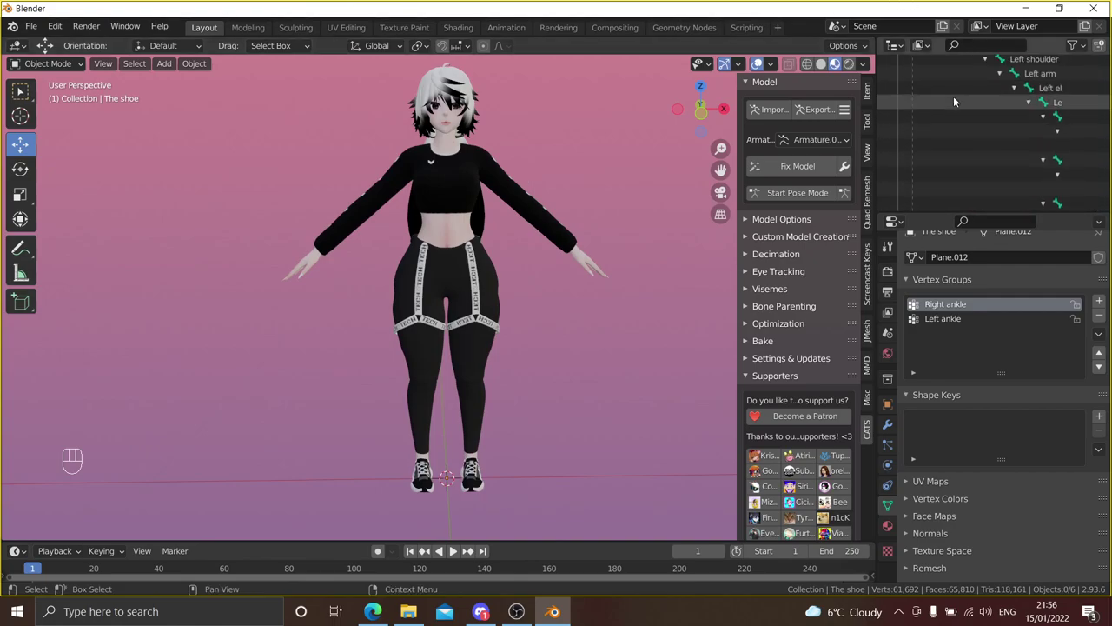
- Select the shoe object's entry in the Outliner for renaming
{"action": "left_click", "coordinate": [933, 121]}
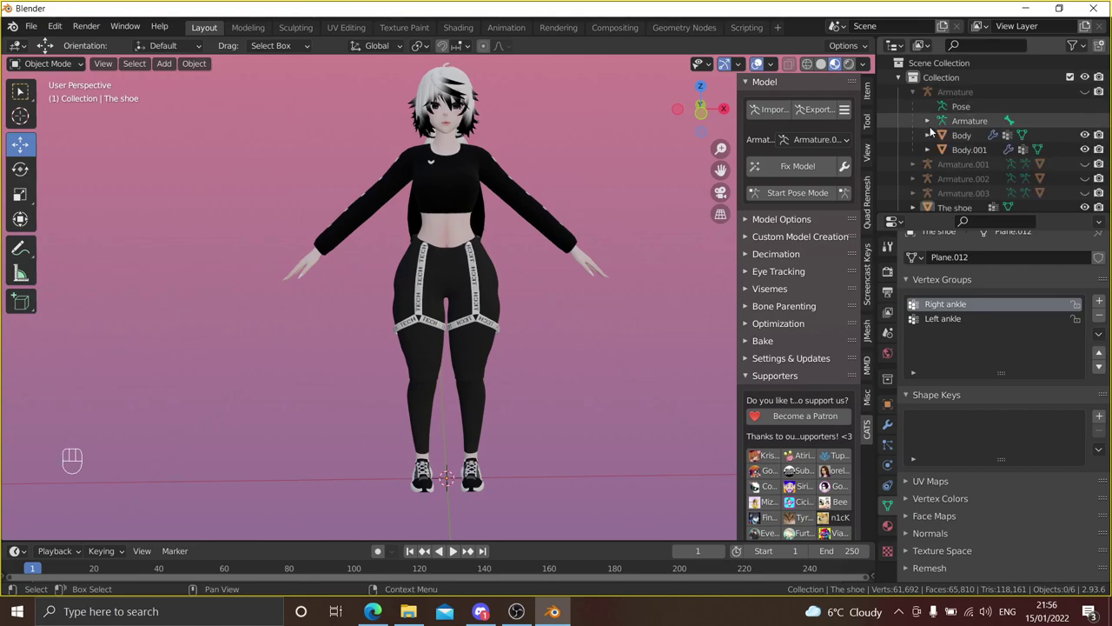
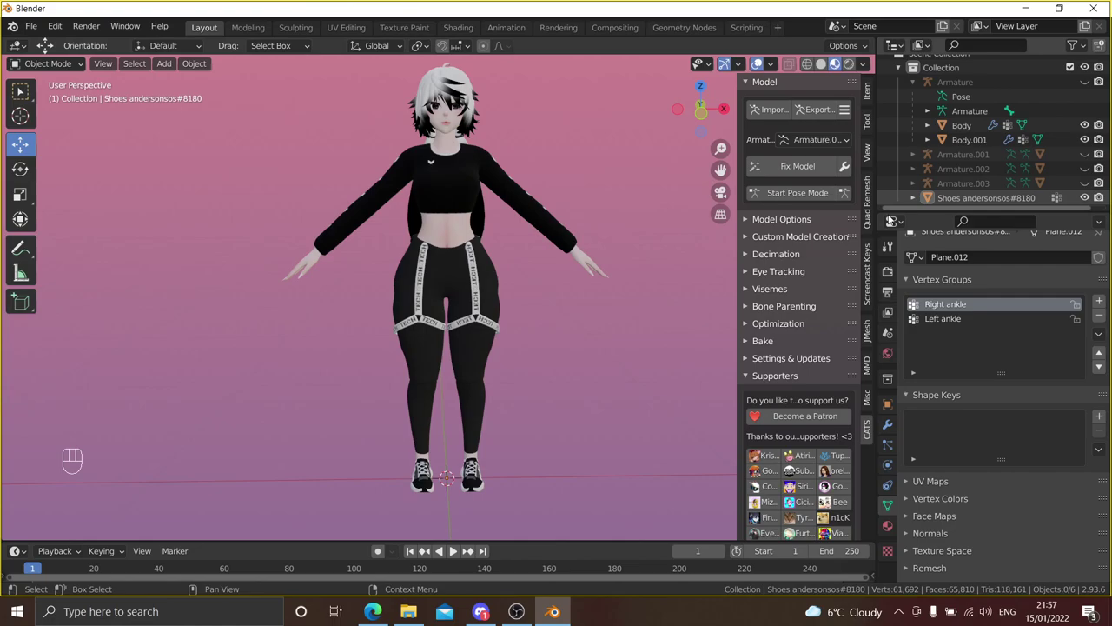
- Zoom out to the whole character and select the renamed Shoes object
{"action": "left_click_drag", "start_coordinate": [601, 310], "coordinate": [589, 328]}
{"action": "middle_click", "coordinate": [543, 414]}
{"action": "left_click_drag", "start_coordinate": [489, 415], "coordinate": [415, 419]}
{"action": "left_click_drag", "start_coordinate": [506, 389], "coordinate": [575, 383]}
{"action": "left_click_drag", "start_coordinate": [431, 162], "coordinate": [431, 184]}
{"action": "left_click", "coordinate": [470, 189]}
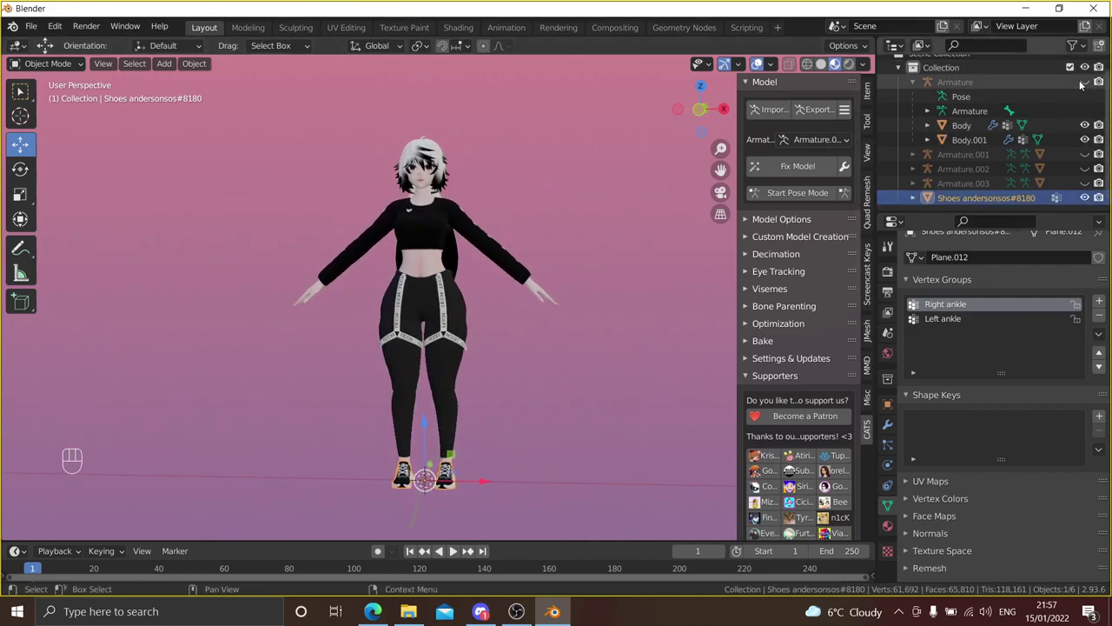
- Unhide the main Armature in the Outliner and select it over the character
{"action": "left_click", "coordinate": [1085, 83]}
{"action": "left_click", "coordinate": [425, 198]}
{"action": "left_click_drag", "start_coordinate": [480, 485], "coordinate": [486, 486]}
{"action": "key", "text": "ctrl+z"}
{"action": "left_click", "coordinate": [504, 417]}
{"action": "left_click_drag", "start_coordinate": [560, 240], "coordinate": [565, 243]}
{"action": "left_click", "coordinate": [565, 243]}
{"action": "right_click", "coordinate": [566, 243]}
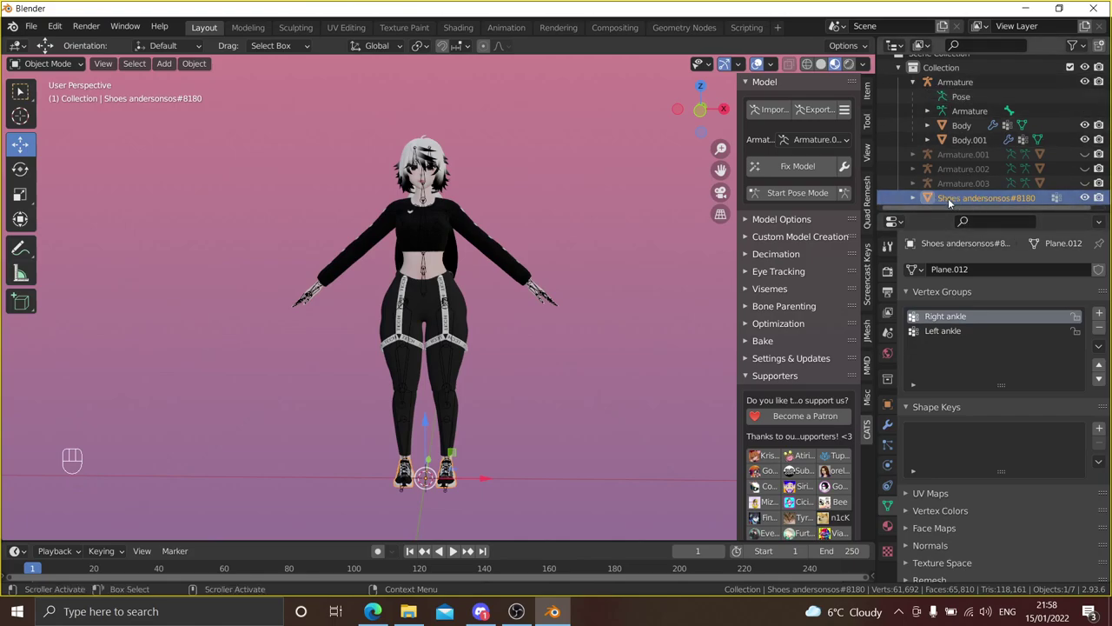
- Parent the Shoes object to the main Armature with Ctrl+P
{"action": "left_click", "coordinate": [973, 86]}
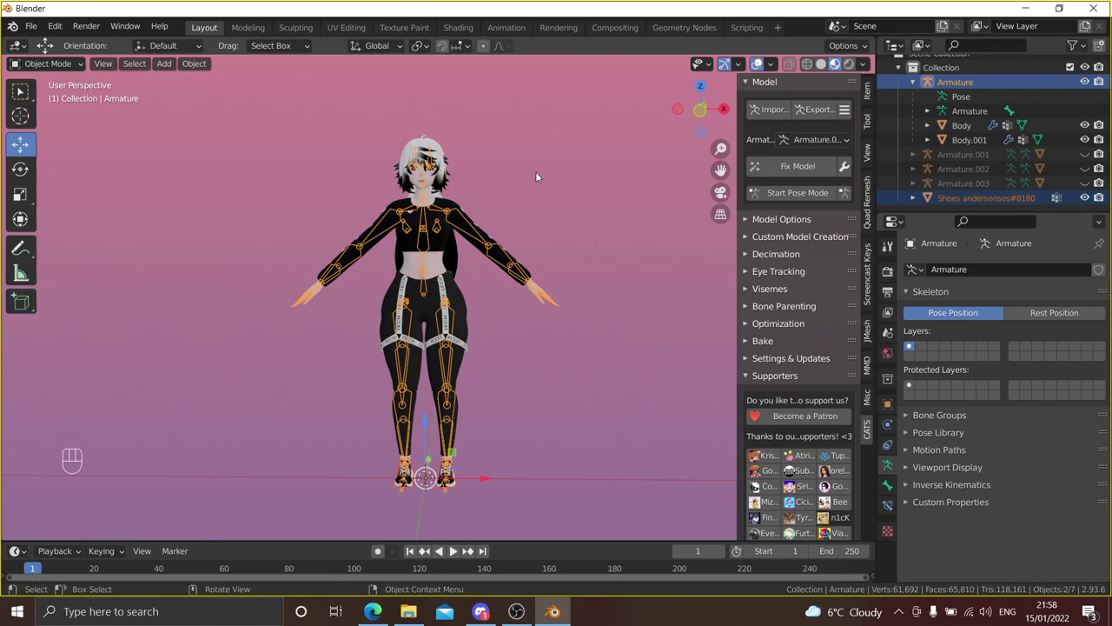
{"action": "key", "text": "ctrl+p"}
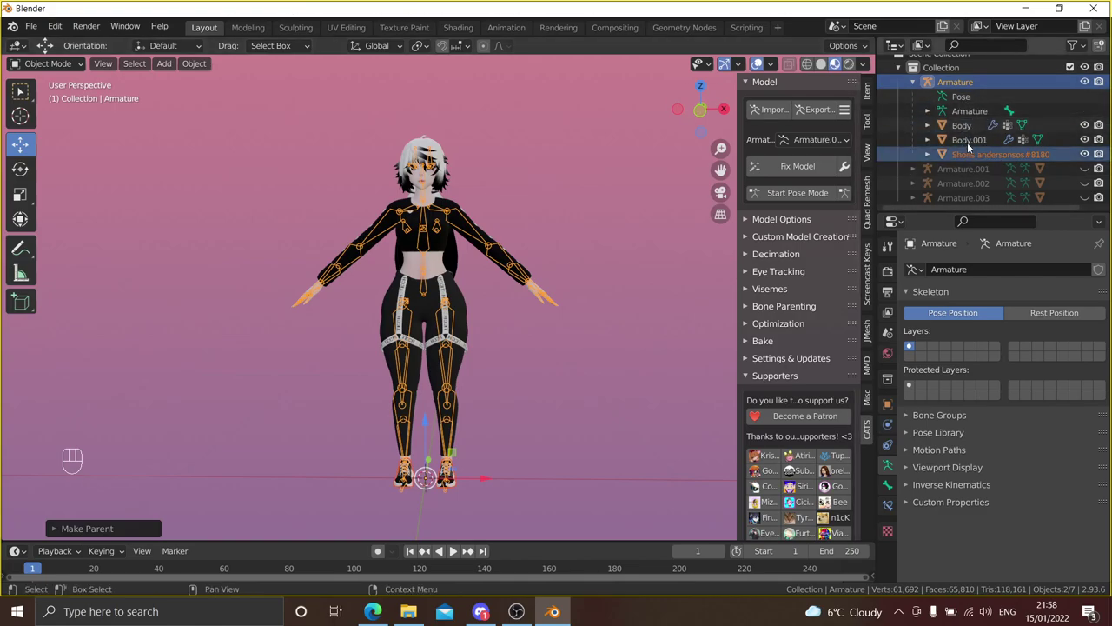
{"action": "left_click", "coordinate": [973, 133]}
{"action": "left_click", "coordinate": [973, 131]}
- Look through the Body mesh entries in the Outliner, then reselect the Shoes object
{"action": "left_click", "coordinate": [972, 146]}
{"action": "left_click", "coordinate": [972, 135]}
{"action": "left_click", "coordinate": [972, 141]}
{"action": "left_click", "coordinate": [987, 162]}
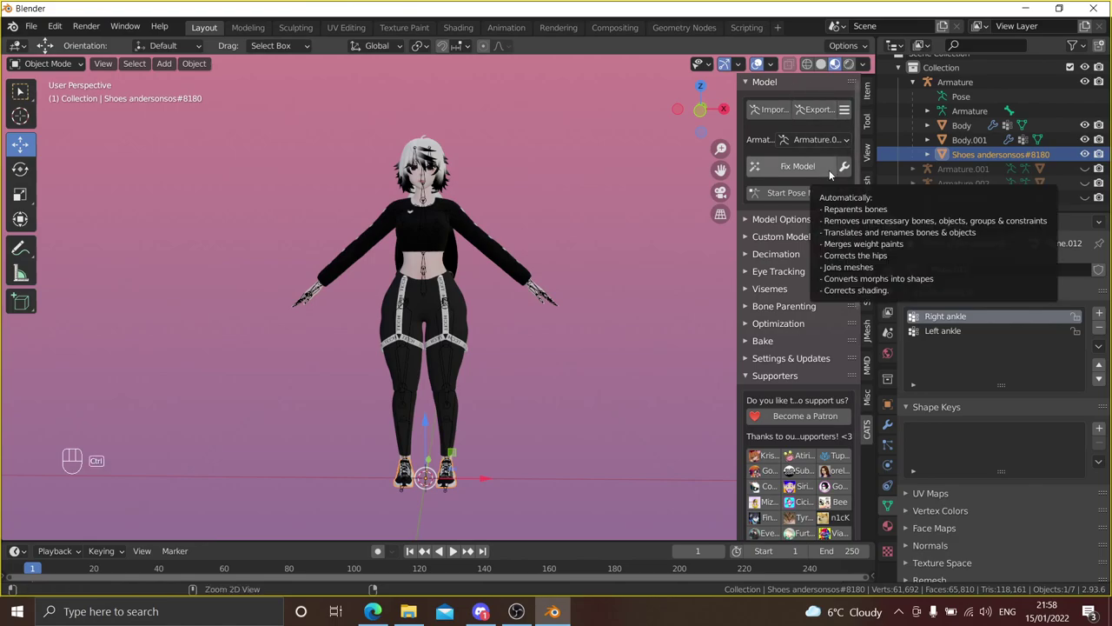
- Pose-test the tech-pants armature by rotating a leg bone, undo it and leave pose mode
{"action": "left_click", "coordinate": [803, 199]}
{"action": "left_click_drag", "start_coordinate": [448, 312], "coordinate": [491, 288]}
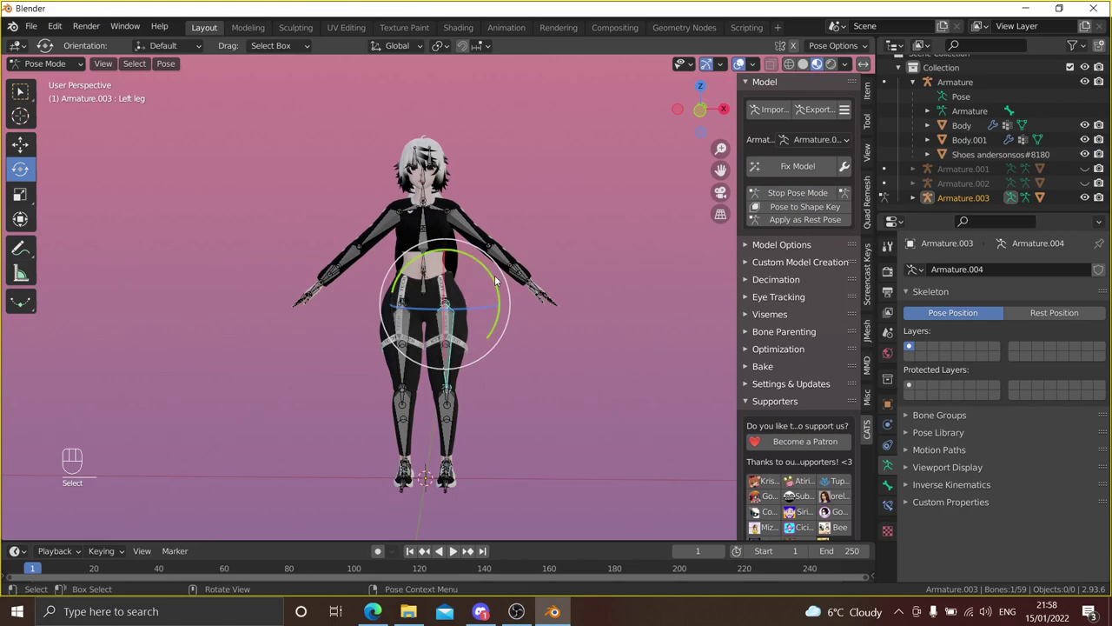
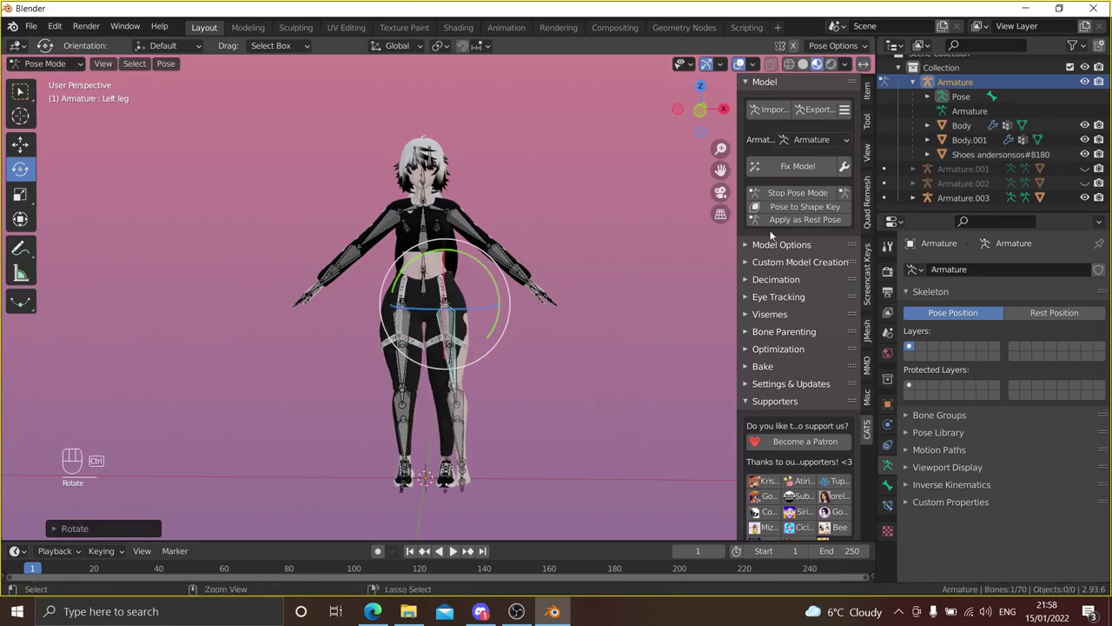
{"action": "key", "text": "ctrl+z"}
{"action": "left_click", "coordinate": [785, 197]}
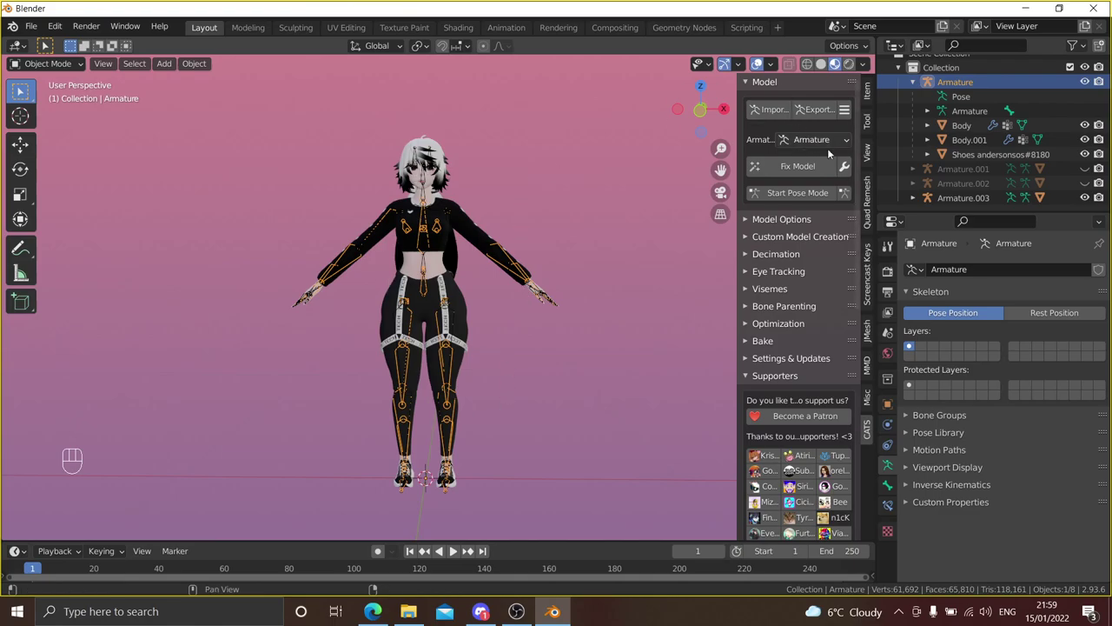
- Pose-test the main armature's left leg against the pants, then stop posing to restore the T-pose
{"action": "left_click_drag", "start_coordinate": [849, 167], "coordinate": [820, 376]}
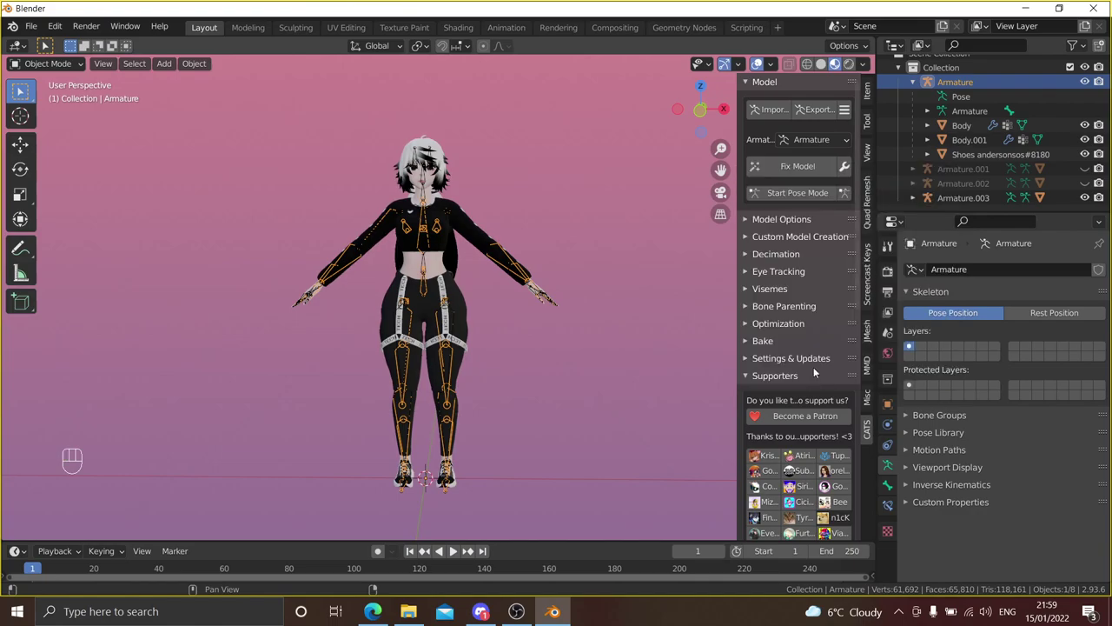
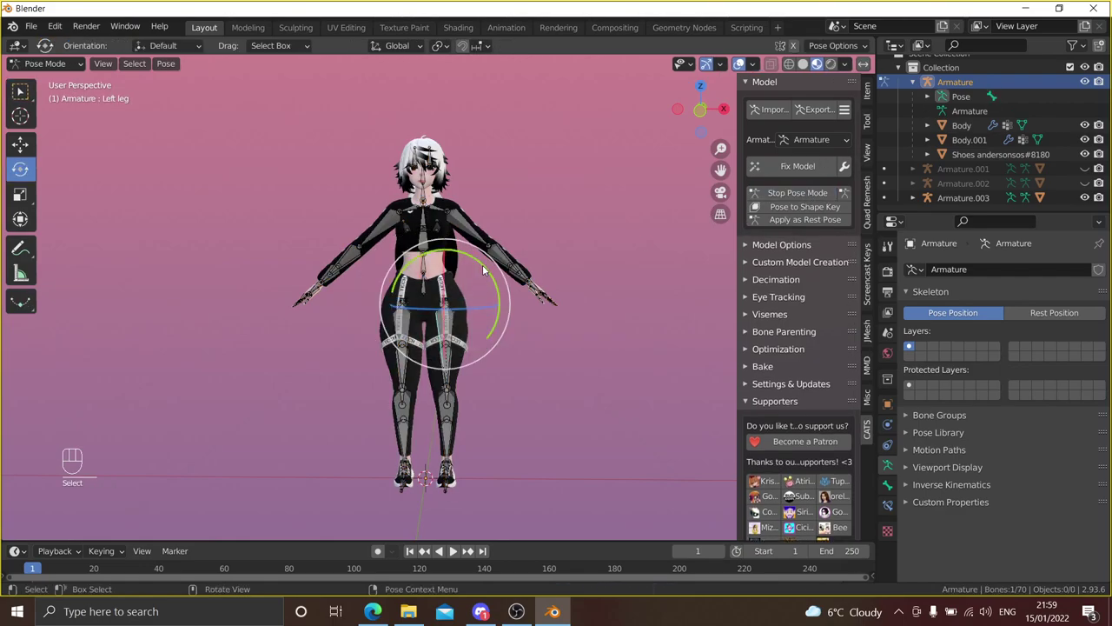
{"action": "left_click_drag", "start_coordinate": [491, 269], "coordinate": [479, 266]}
{"action": "left_click_drag", "start_coordinate": [477, 355], "coordinate": [476, 225]}
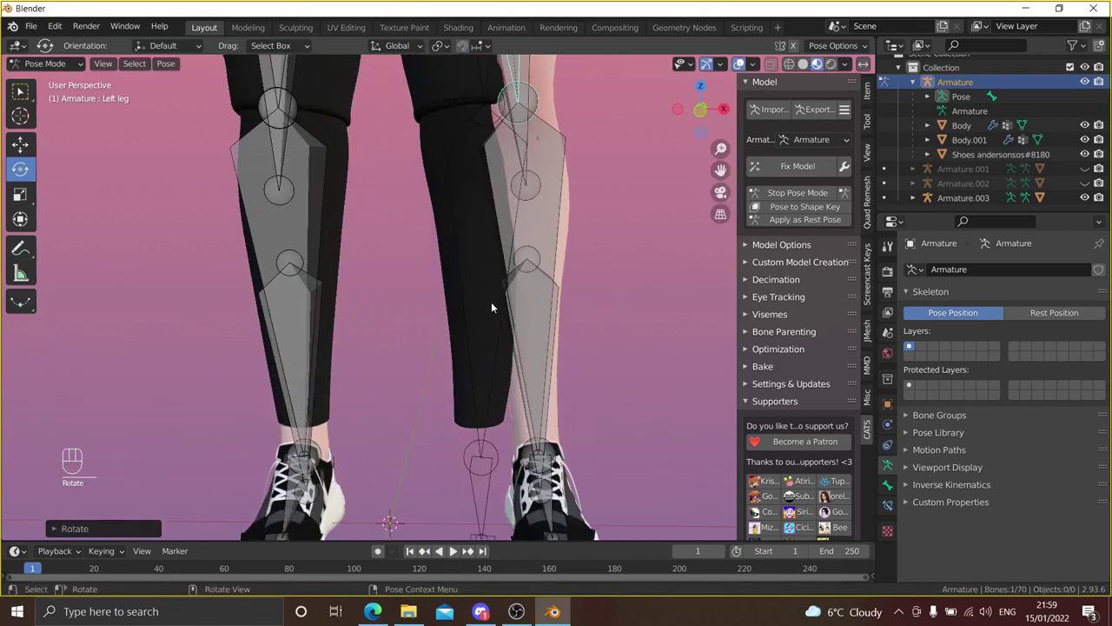
{"action": "left_click_drag", "start_coordinate": [496, 300], "coordinate": [464, 213]}
{"action": "left_click_drag", "start_coordinate": [454, 160], "coordinate": [459, 238]}
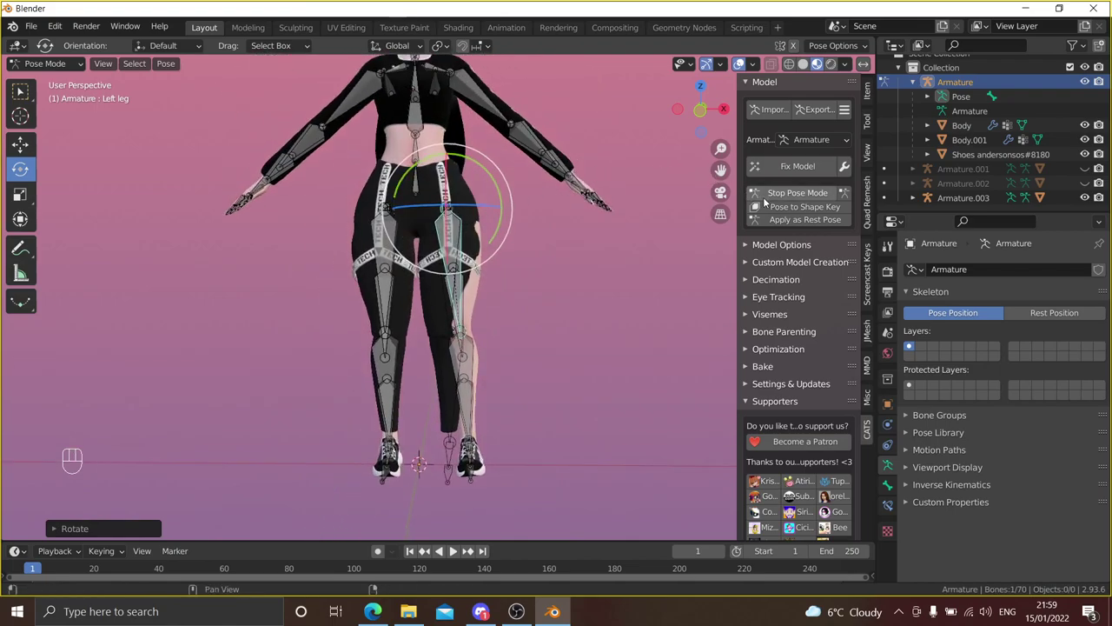
{"action": "left_click", "coordinate": [774, 199]}
{"action": "left_click_drag", "start_coordinate": [566, 223], "coordinate": [565, 274]}
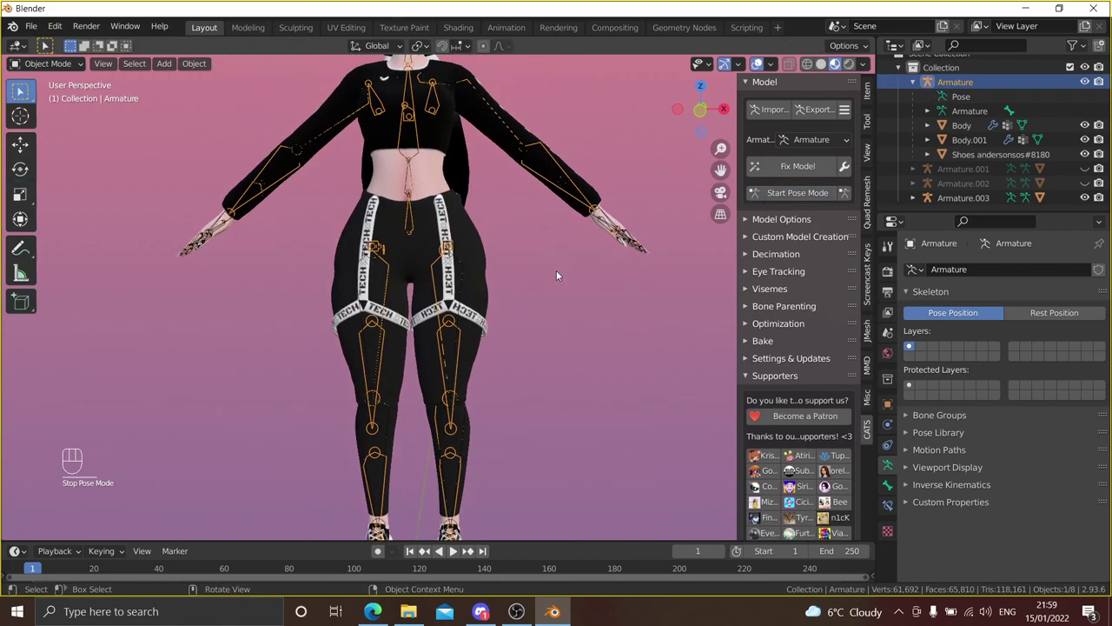
- Inspect the model from an angle, deselect and hide the main Armature
{"action": "middle_click", "coordinate": [569, 285]}
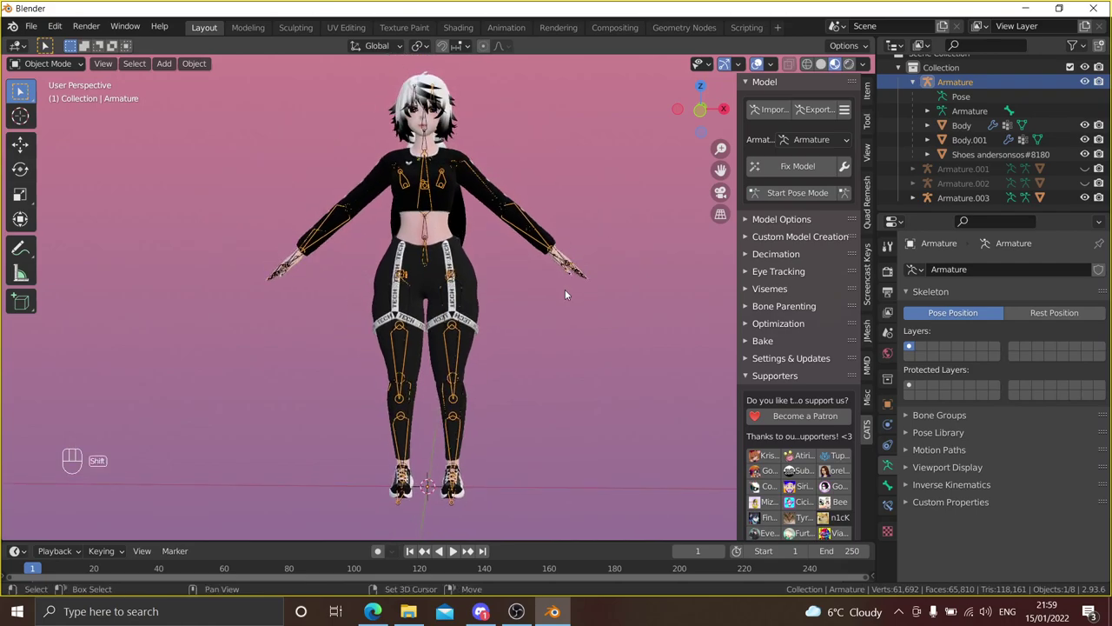
{"action": "left_click_drag", "start_coordinate": [574, 298], "coordinate": [575, 305]}
{"action": "middle_click", "coordinate": [569, 278]}
{"action": "left_click_drag", "start_coordinate": [577, 286], "coordinate": [604, 289]}
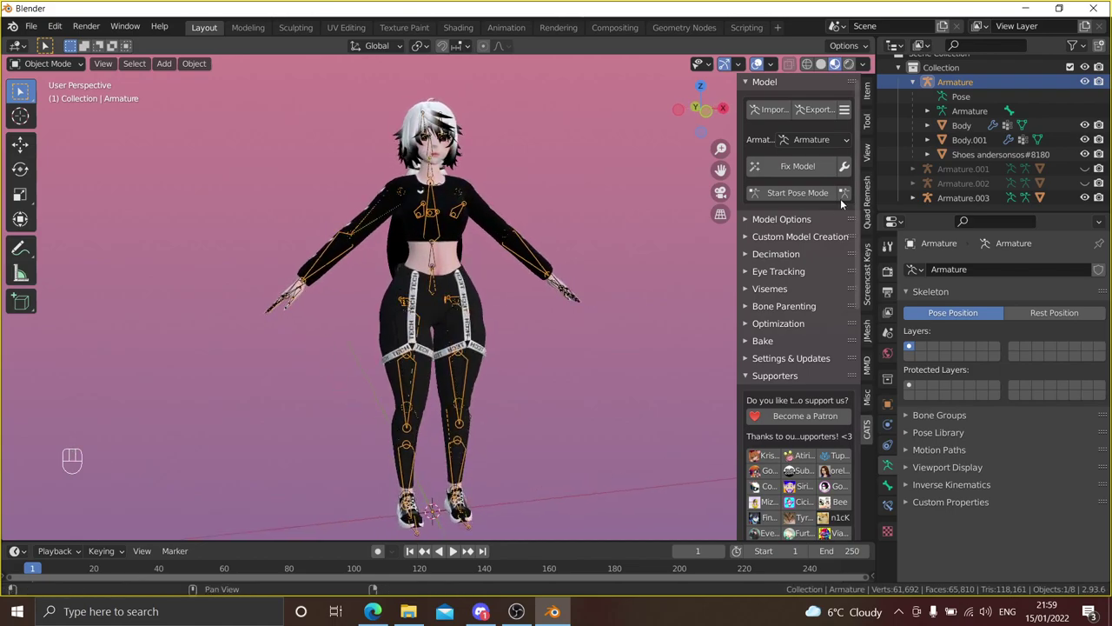
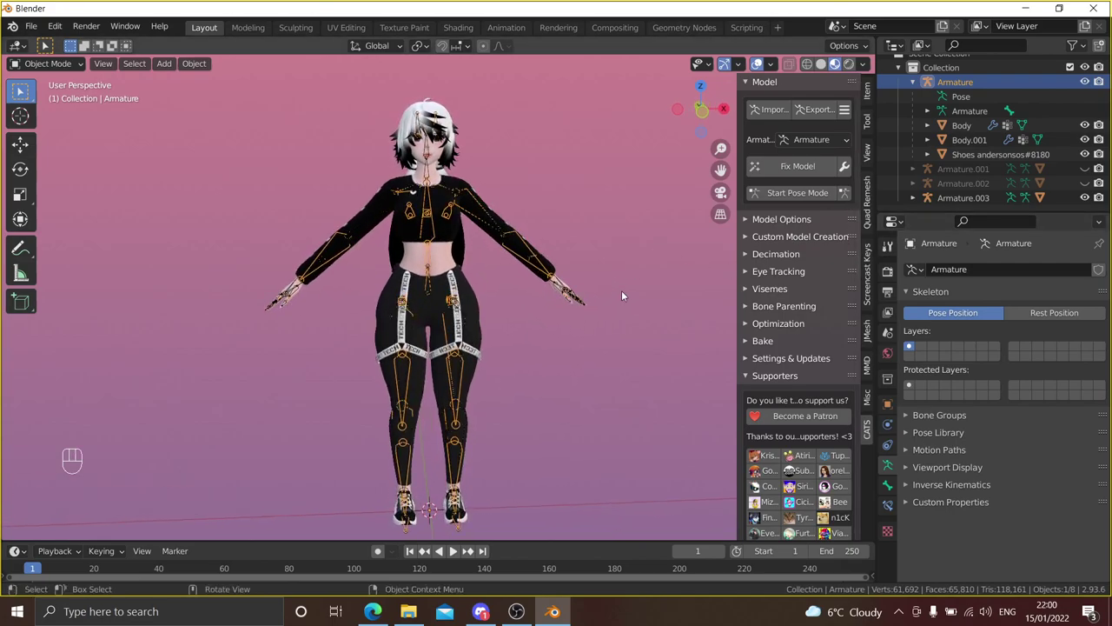
{"action": "middle_click", "coordinate": [633, 294]}
{"action": "left_click", "coordinate": [635, 296]}
{"action": "left_click_drag", "start_coordinate": [526, 301], "coordinate": [530, 299]}
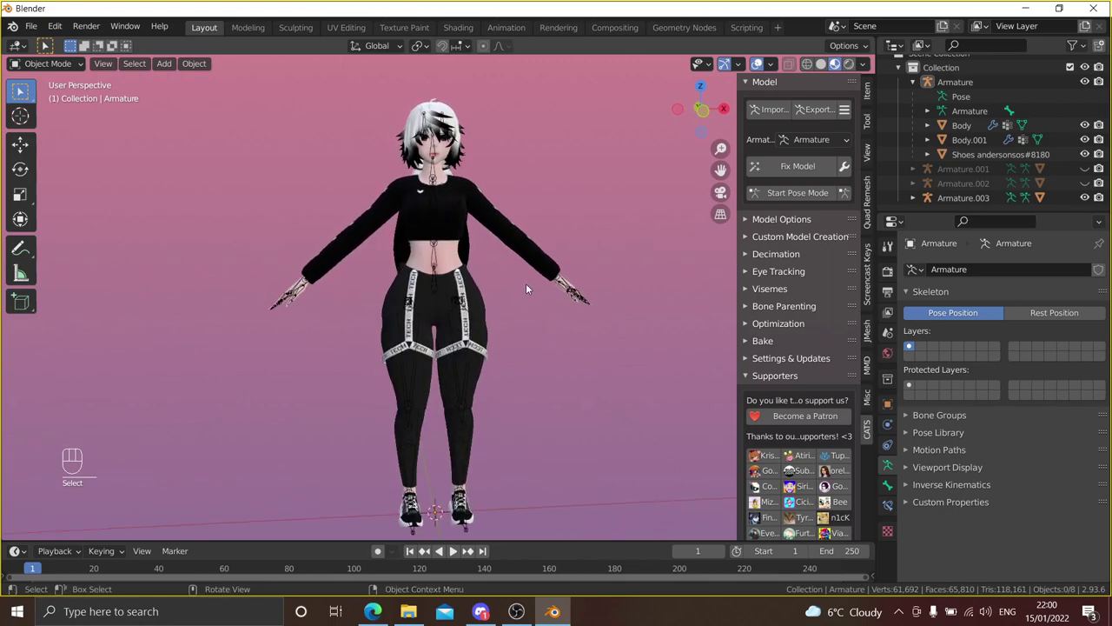
{"action": "left_click_drag", "start_coordinate": [1089, 83], "coordinate": [588, 237]}
{"action": "middle_click", "coordinate": [588, 237]}
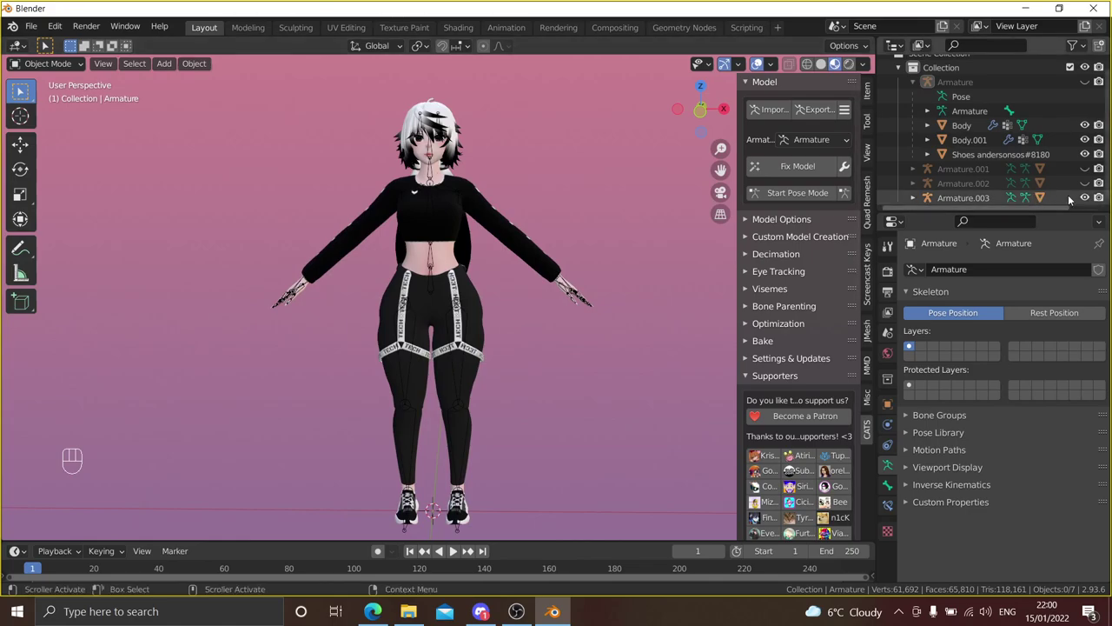
- Expand Armature.003 to show Armature.004 and techpants, and select it
{"action": "left_click", "coordinate": [924, 197]}
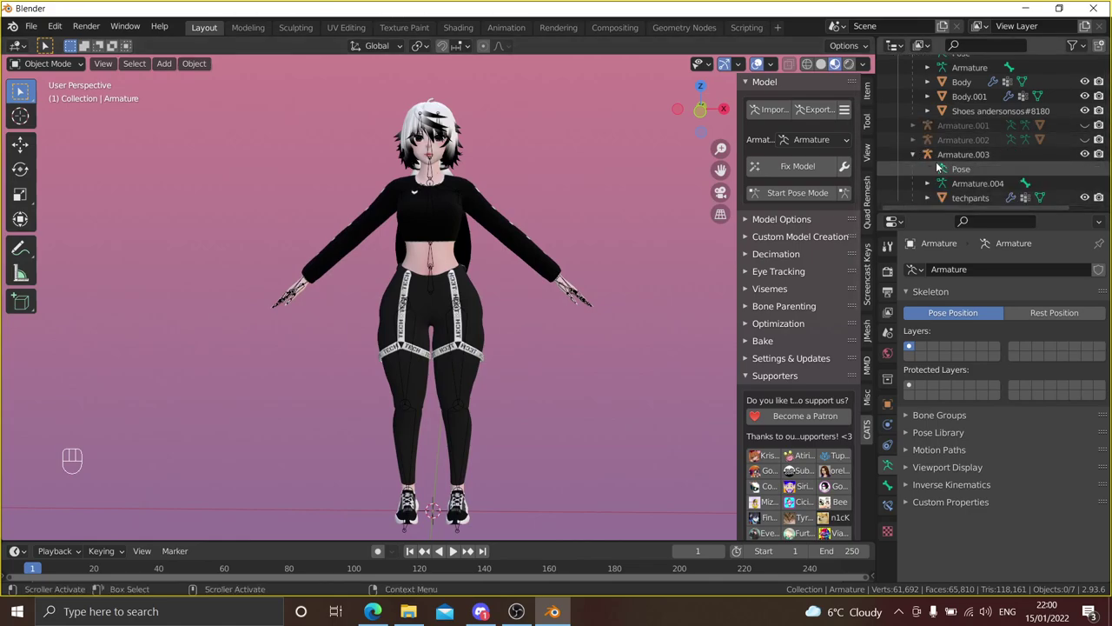
{"action": "left_click_drag", "start_coordinate": [496, 294], "coordinate": [456, 302]}
{"action": "left_click_drag", "start_coordinate": [464, 258], "coordinate": [514, 252]}
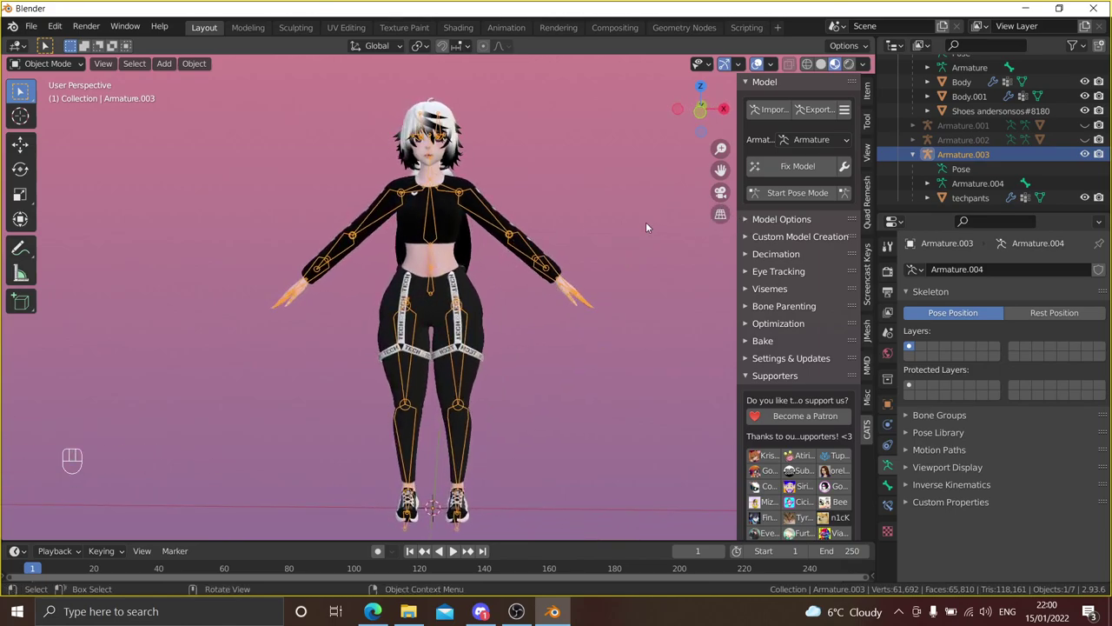
- Unhide the main Armature and merge the tech-pants armature into it with CATS Merge Armatures
{"action": "left_click", "coordinate": [756, 239]}
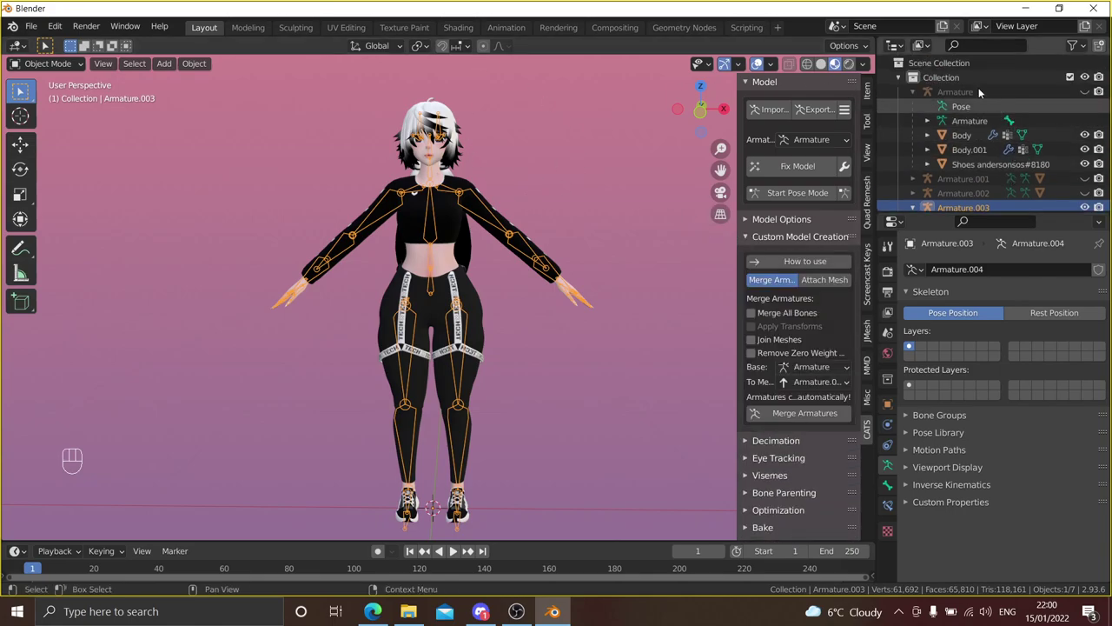
{"action": "left_click", "coordinate": [1093, 93]}
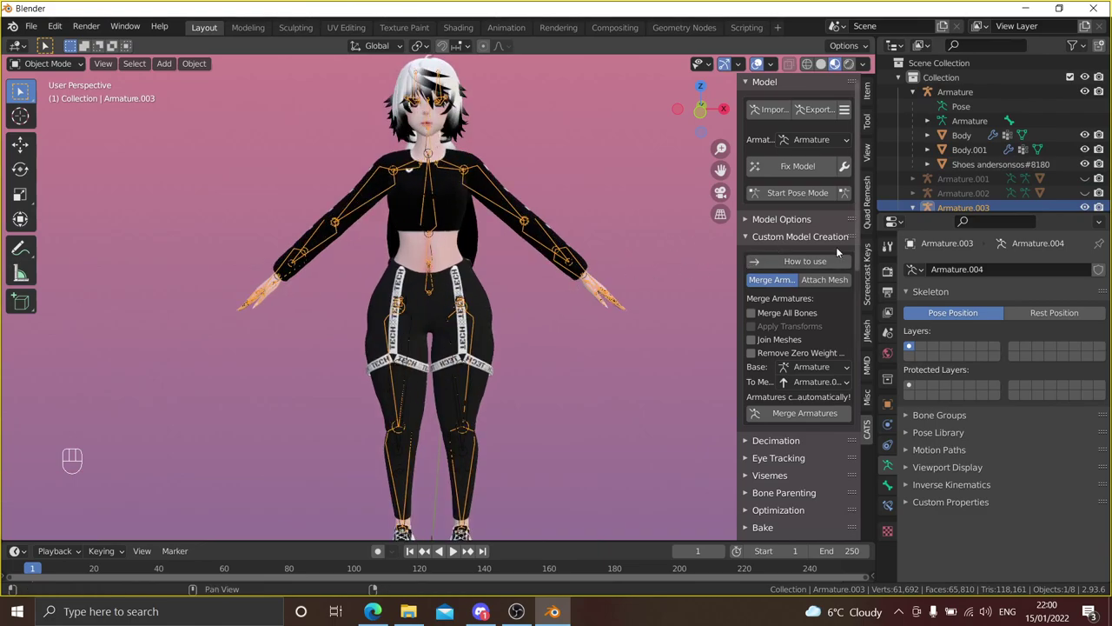
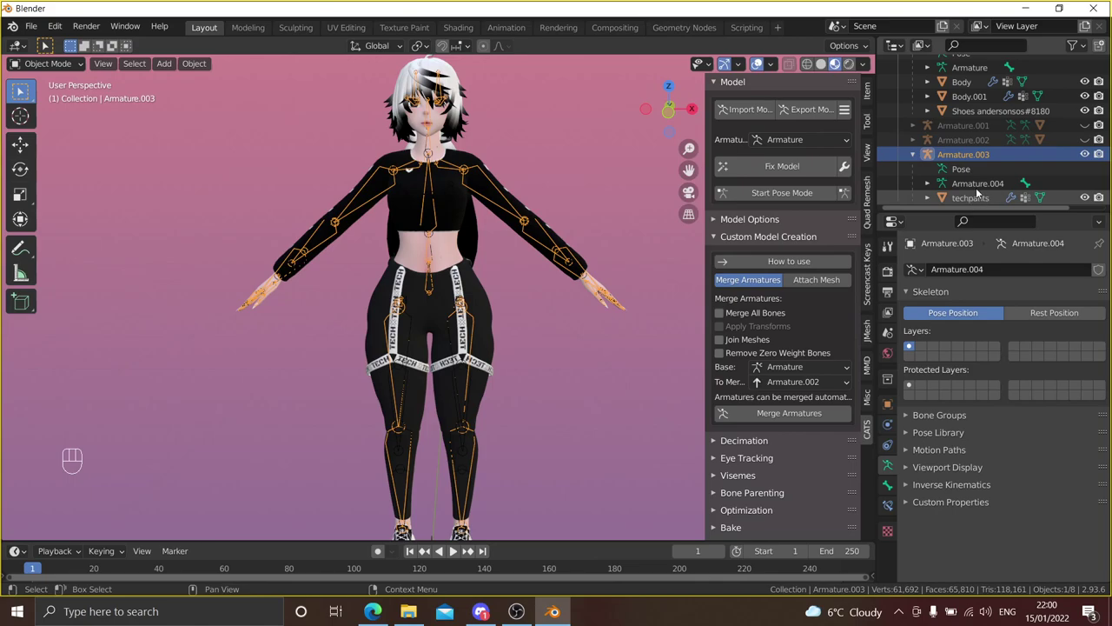
{"action": "left_click_drag", "start_coordinate": [817, 381], "coordinate": [817, 433]}
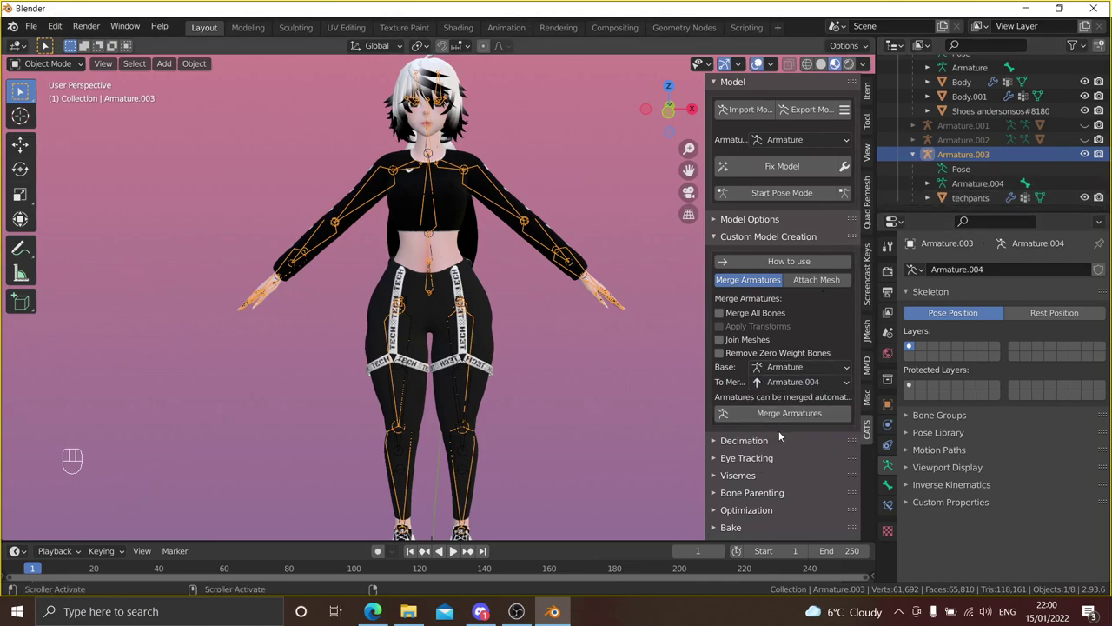
{"action": "left_click_drag", "start_coordinate": [785, 421], "coordinate": [578, 297]}
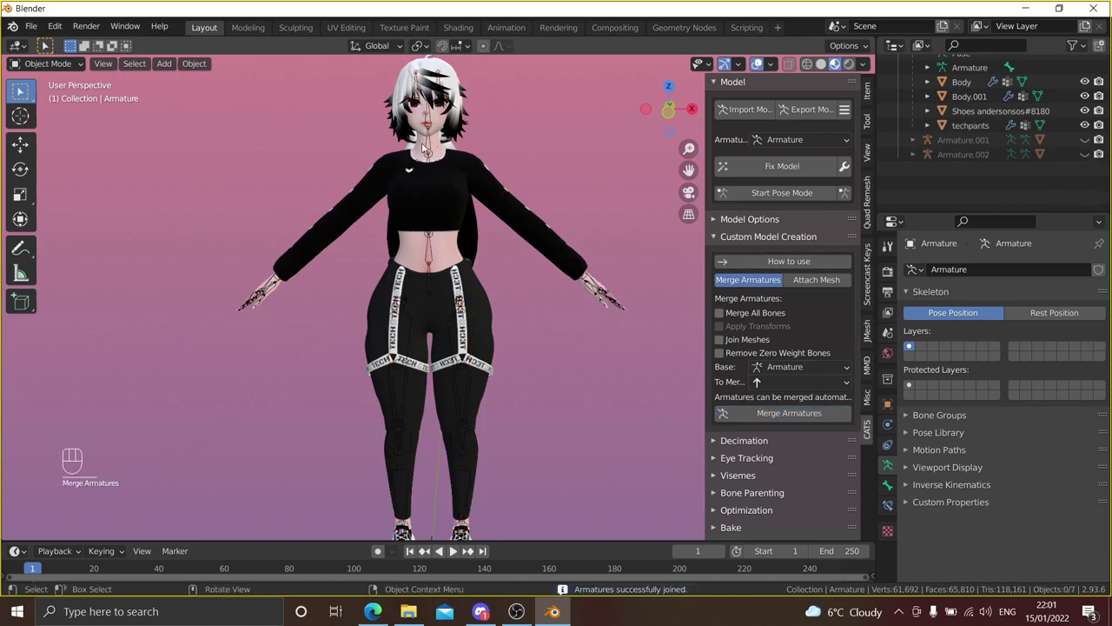
- Select the merged main Armature and inspect the combined skeleton on the model
{"action": "left_click", "coordinate": [433, 148]}
{"action": "middle_click", "coordinate": [576, 276]}
{"action": "left_click_drag", "start_coordinate": [578, 268], "coordinate": [581, 244]}
{"action": "left_click_drag", "start_coordinate": [578, 259], "coordinate": [574, 299]}
{"action": "left_click", "coordinate": [574, 299]}
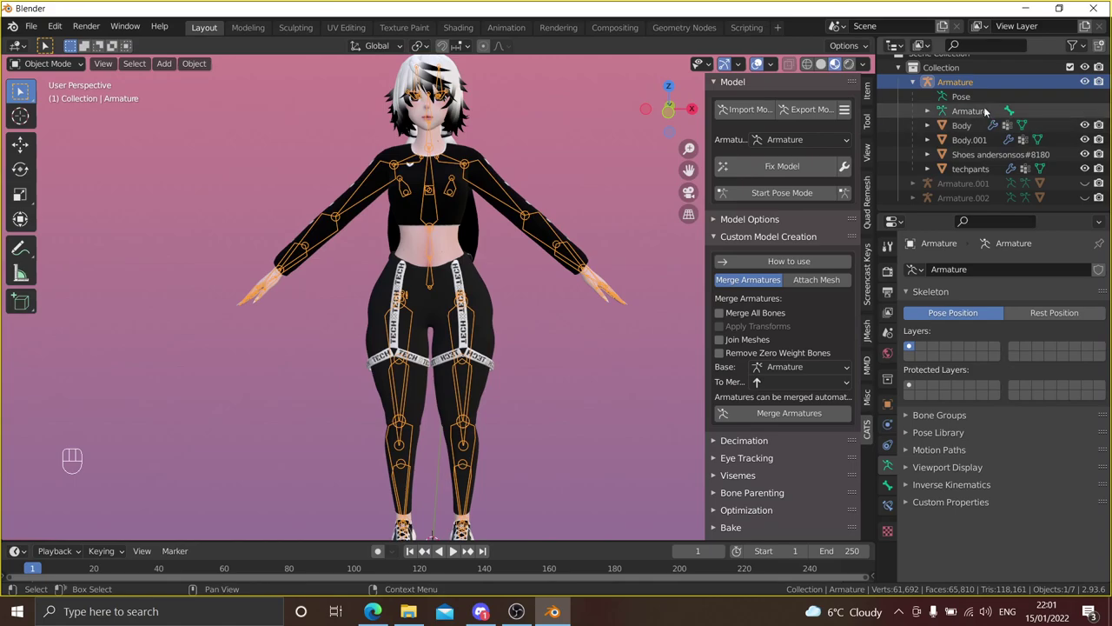
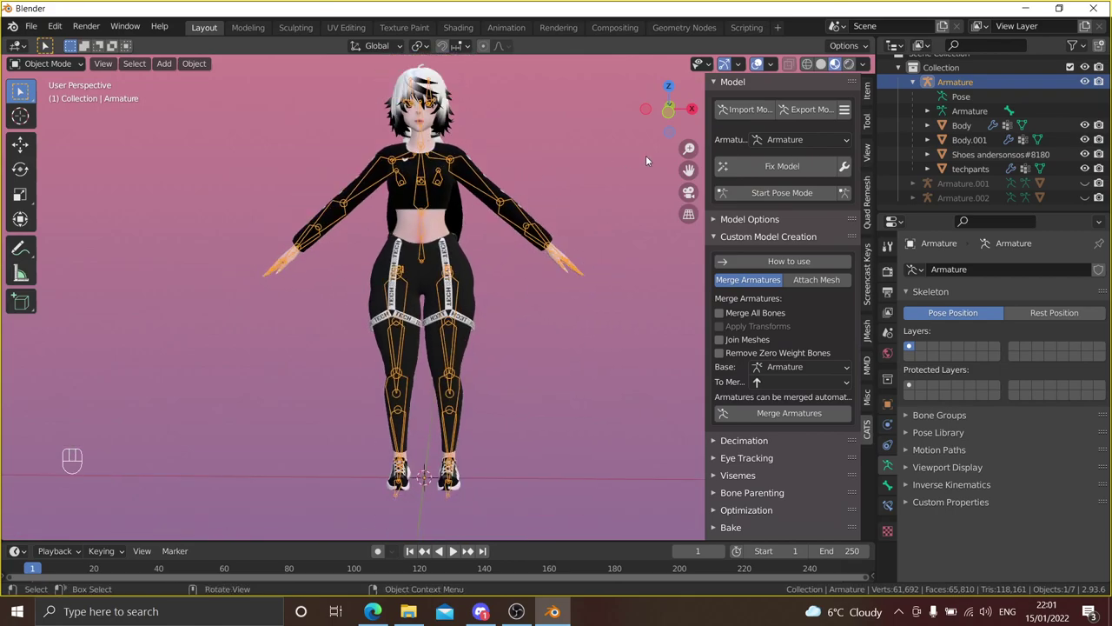
{"action": "left_click_drag", "start_coordinate": [553, 254], "coordinate": [557, 287]}
{"action": "left_click_drag", "start_coordinate": [557, 283], "coordinate": [550, 282]}
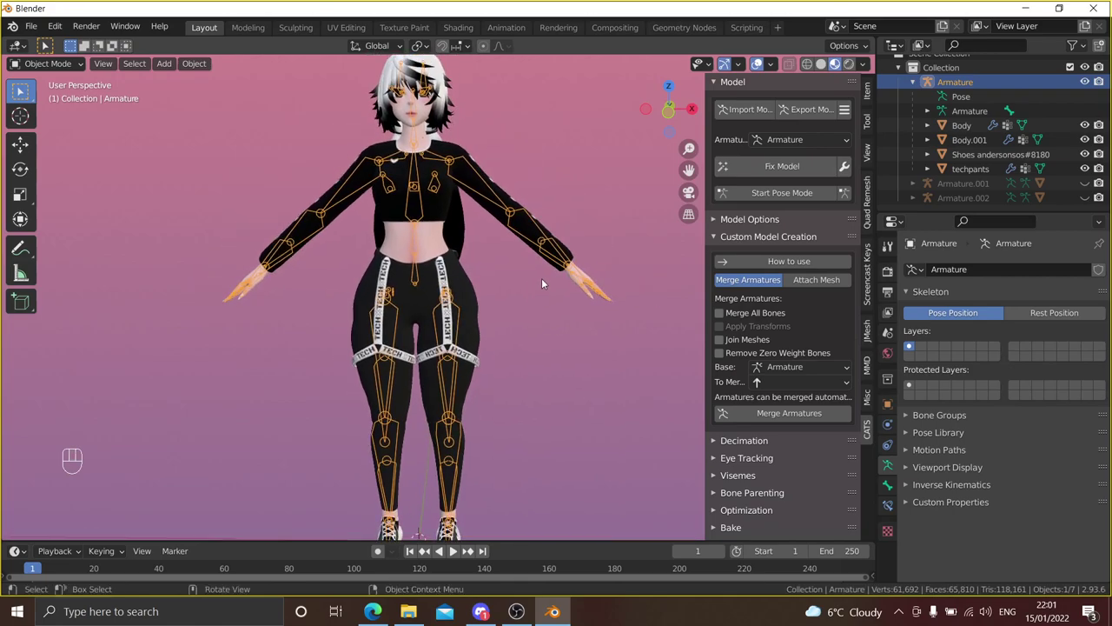
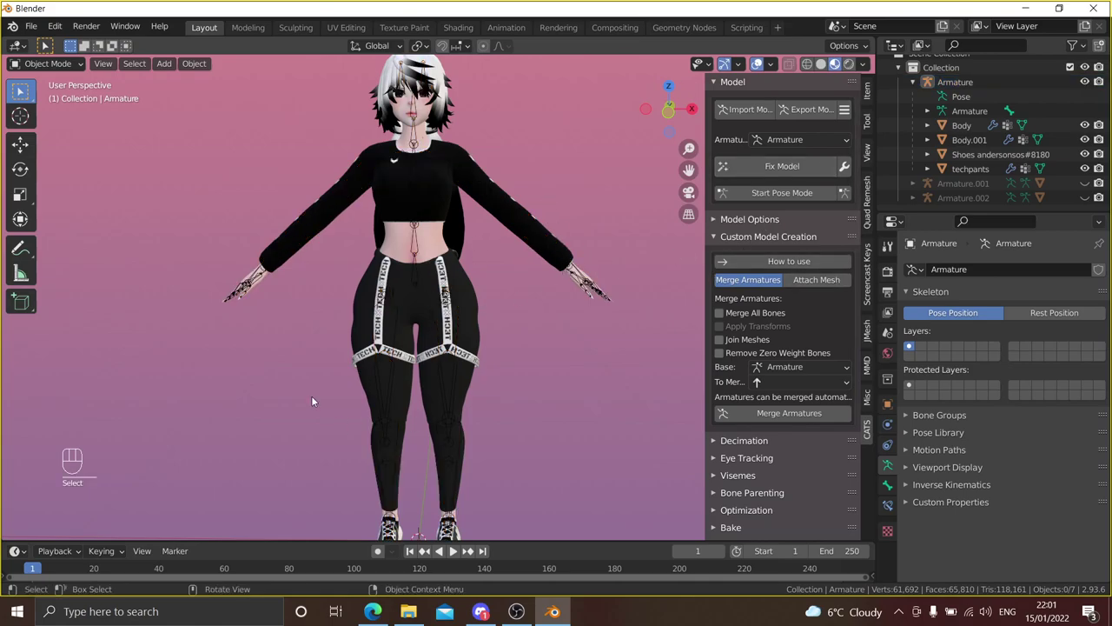
- Select the sweater mesh and the leftover Armature.001 in the Outliner
{"action": "left_click", "coordinate": [513, 192]}
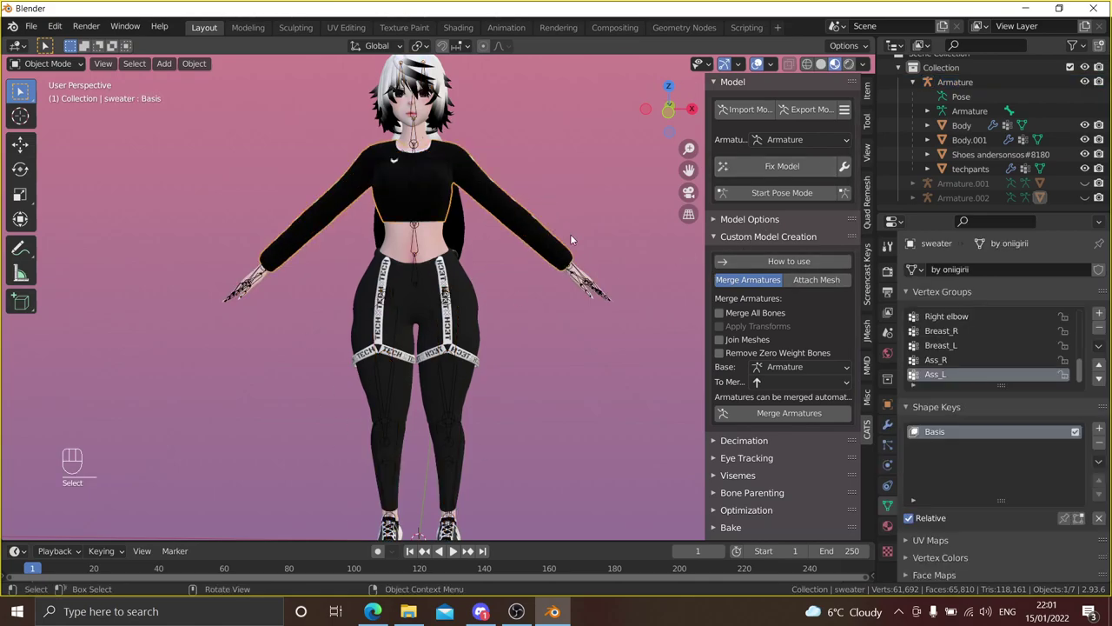
{"action": "left_click_drag", "start_coordinate": [539, 141], "coordinate": [544, 175]}
{"action": "left_click", "coordinate": [556, 120]}
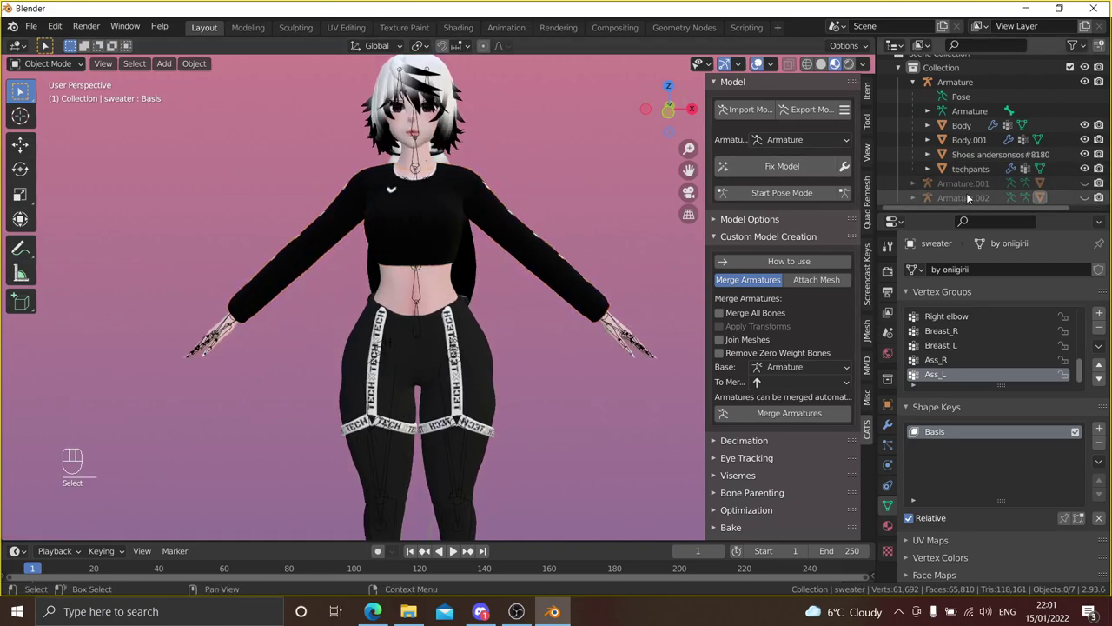
{"action": "left_click", "coordinate": [1091, 194]}
{"action": "left_click", "coordinate": [1087, 196]}
{"action": "left_click", "coordinate": [980, 184]}
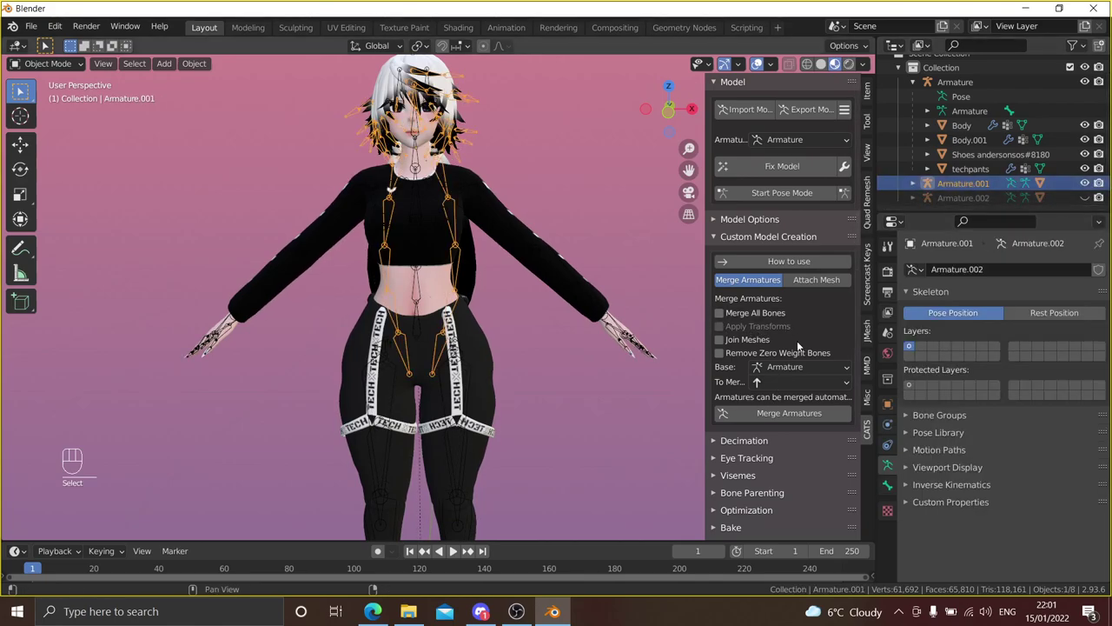
- Select Body.002 and set Armature.002 as the armature to merge into the base Armature
{"action": "left_click_drag", "start_coordinate": [767, 366], "coordinate": [781, 383]}
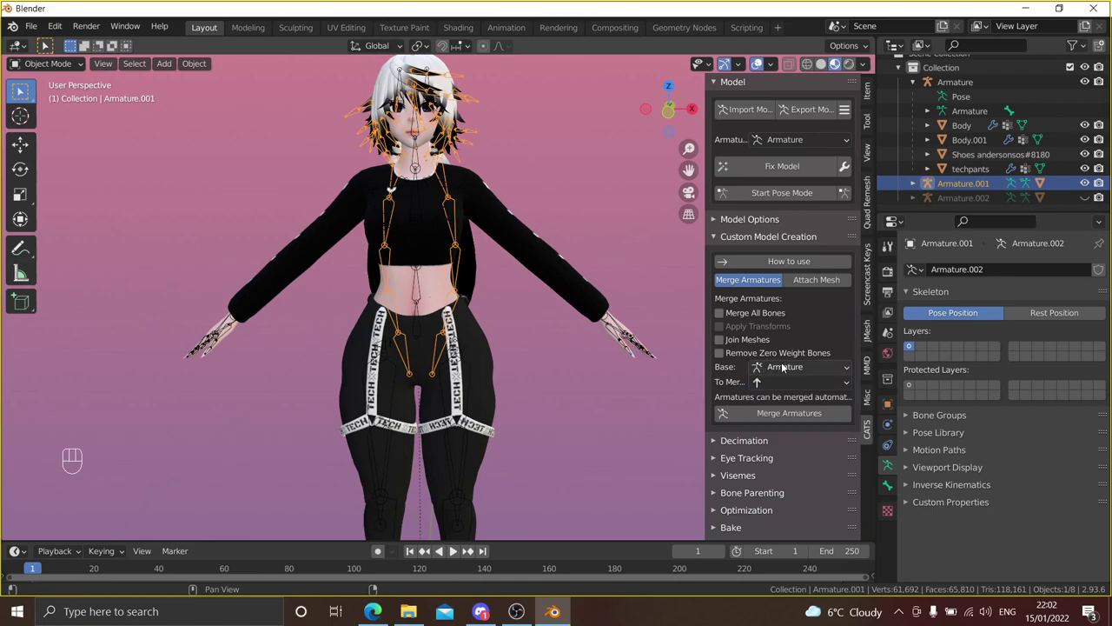
{"action": "left_click", "coordinate": [915, 185]}
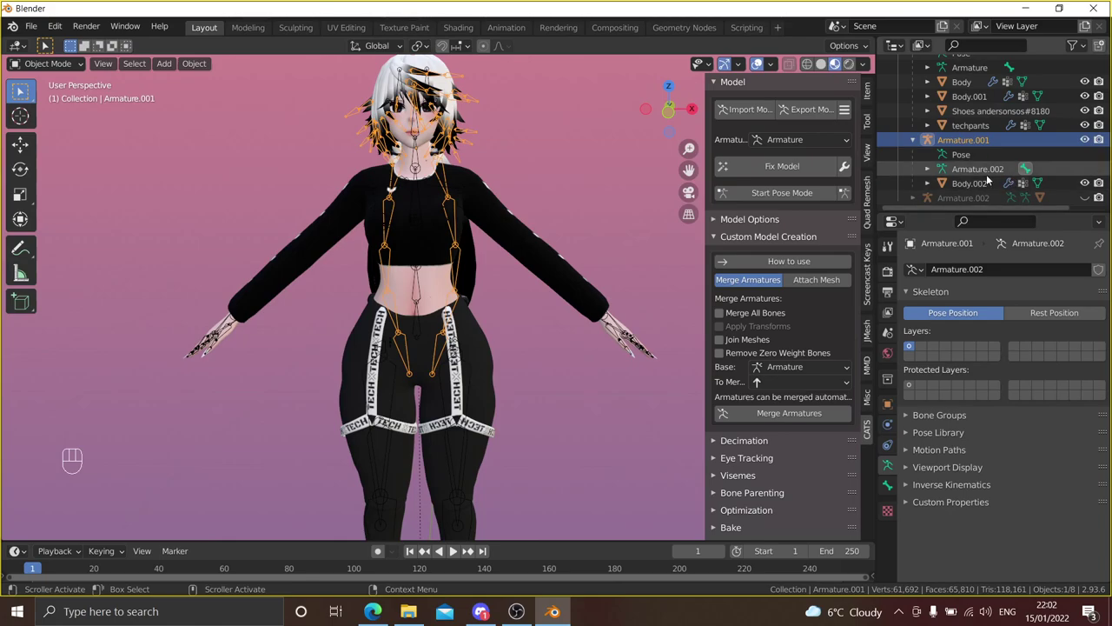
{"action": "left_click", "coordinate": [981, 189]}
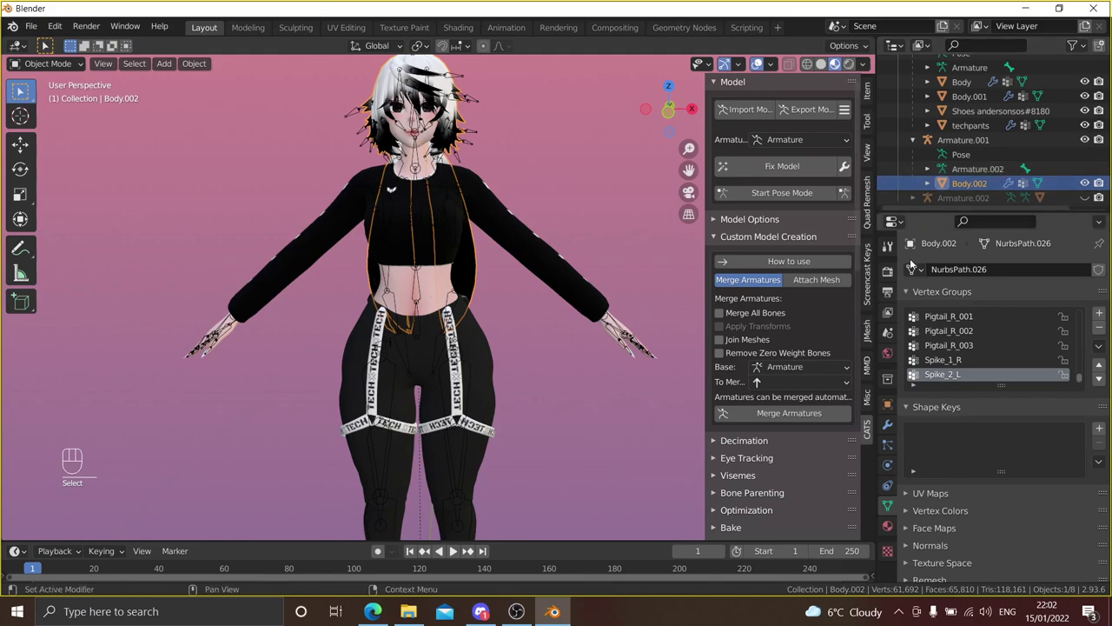
{"action": "left_click_drag", "start_coordinate": [818, 383], "coordinate": [803, 408]}
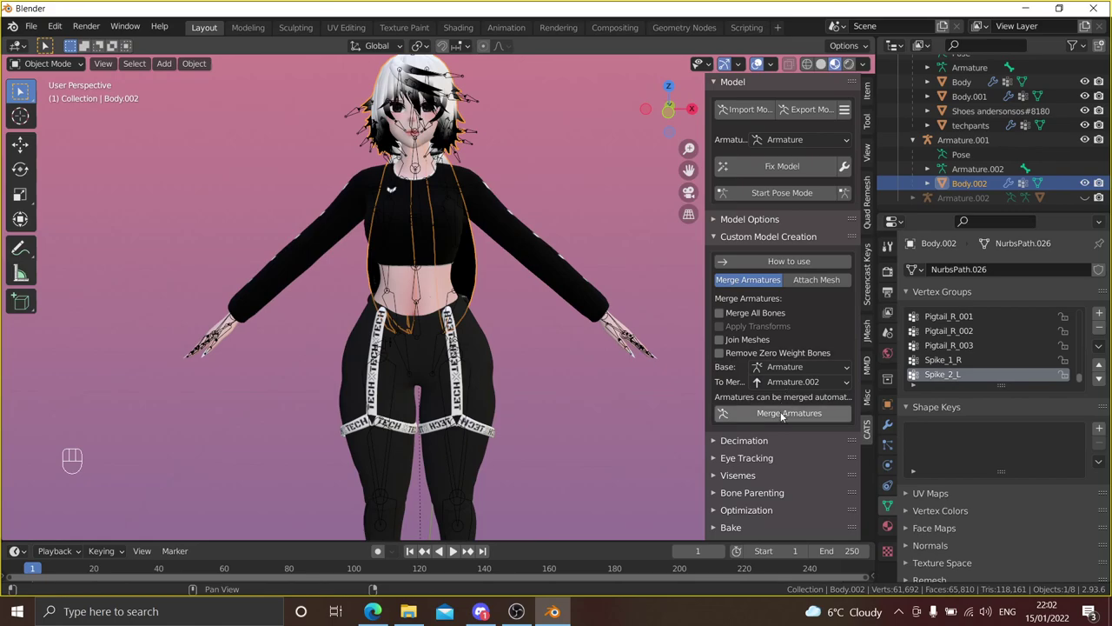
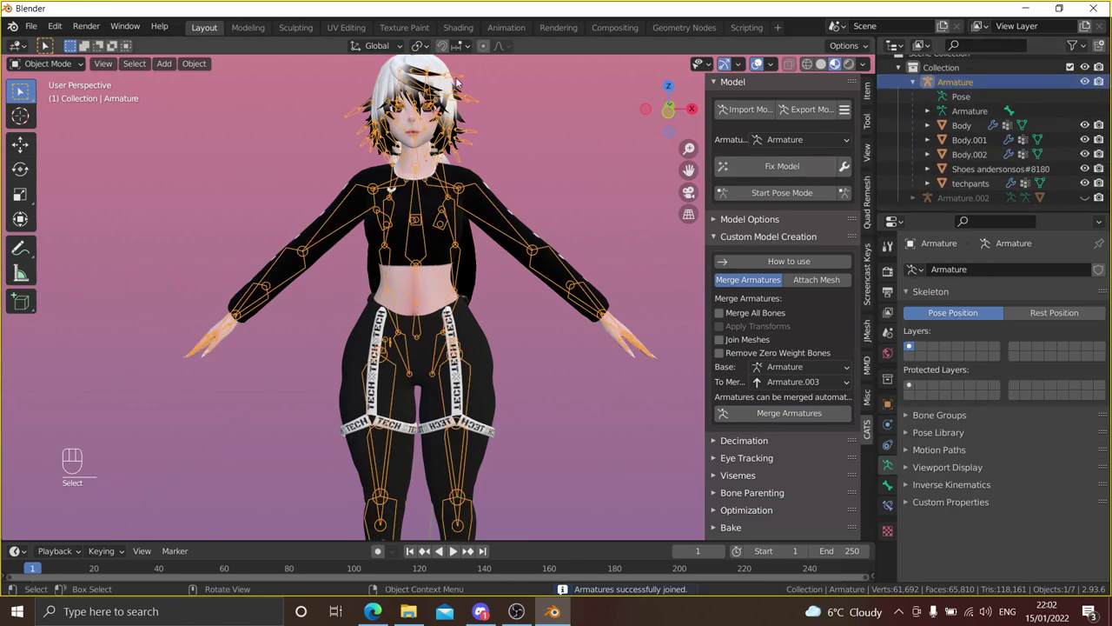
{"action": "left_click", "coordinate": [795, 197]}
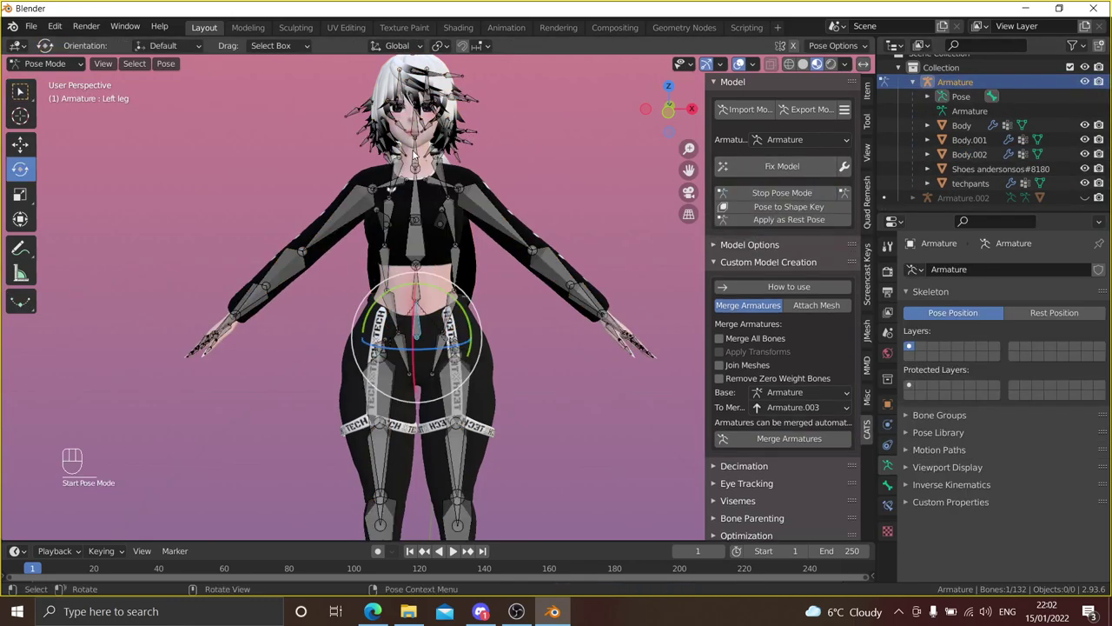
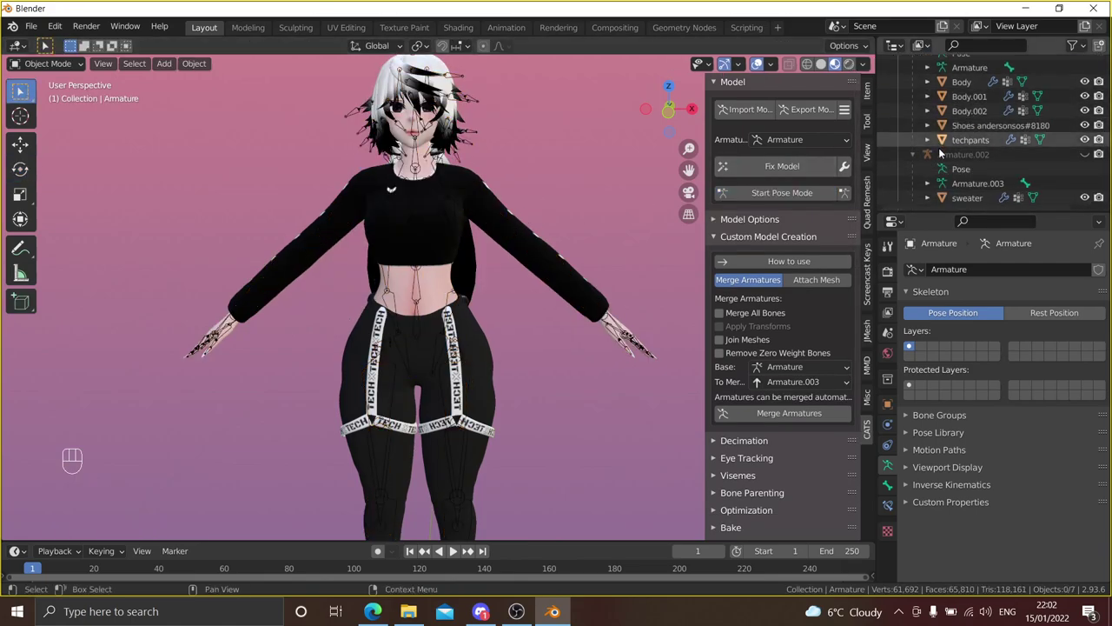
{"action": "left_click", "coordinate": [974, 201]}
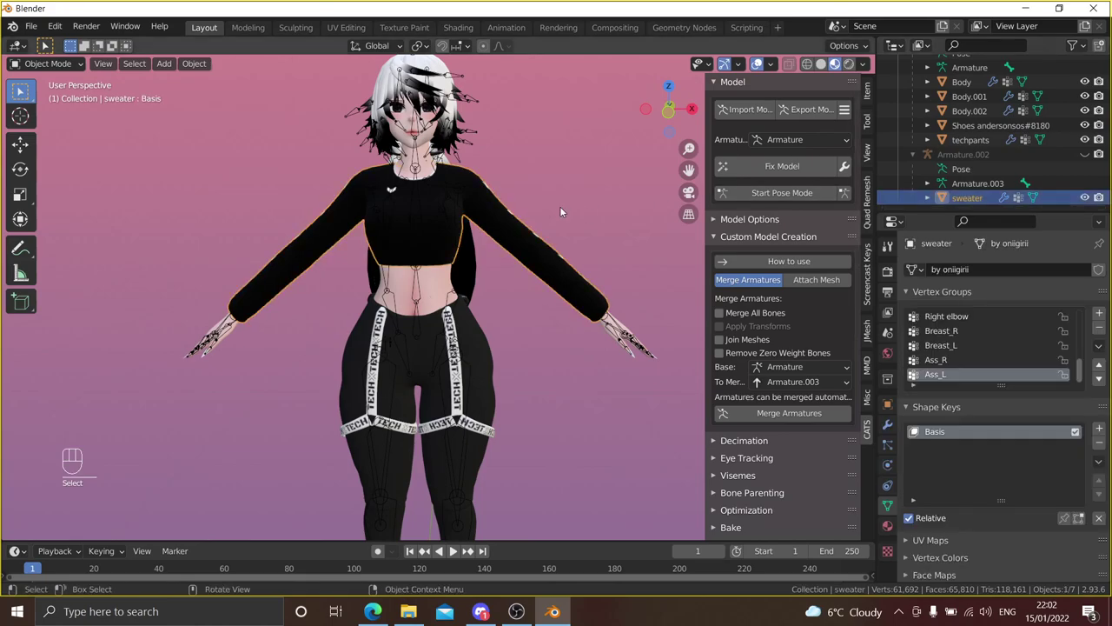
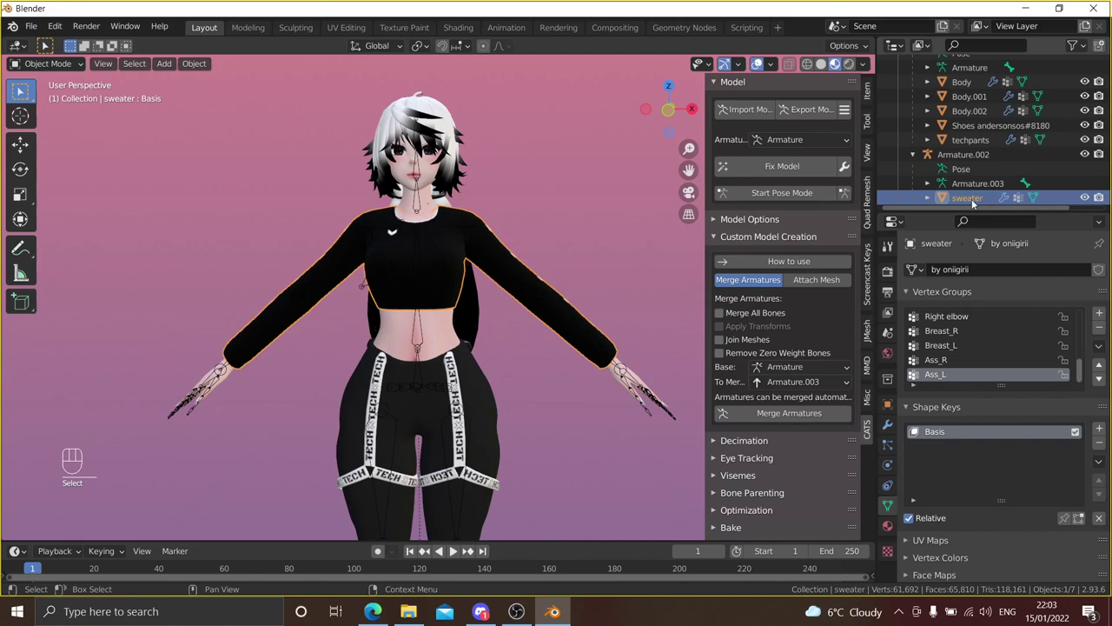
- Clear the sweater's parent with Alt+P and delete its separate Armature.002
{"action": "left_click", "coordinate": [974, 158]}
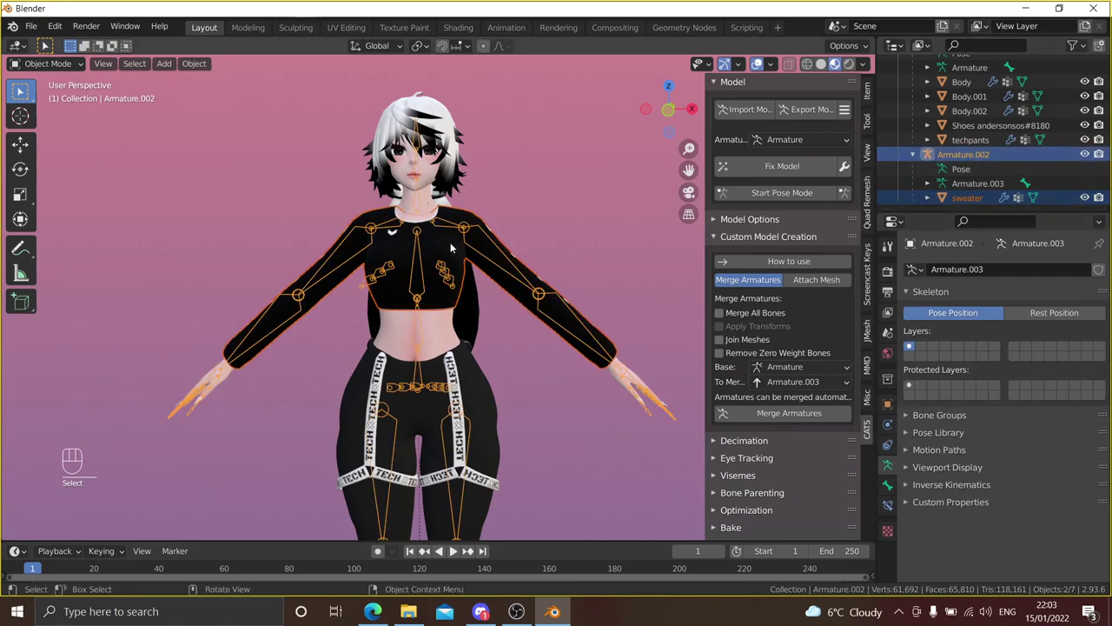
{"action": "key", "text": "alt+p"}
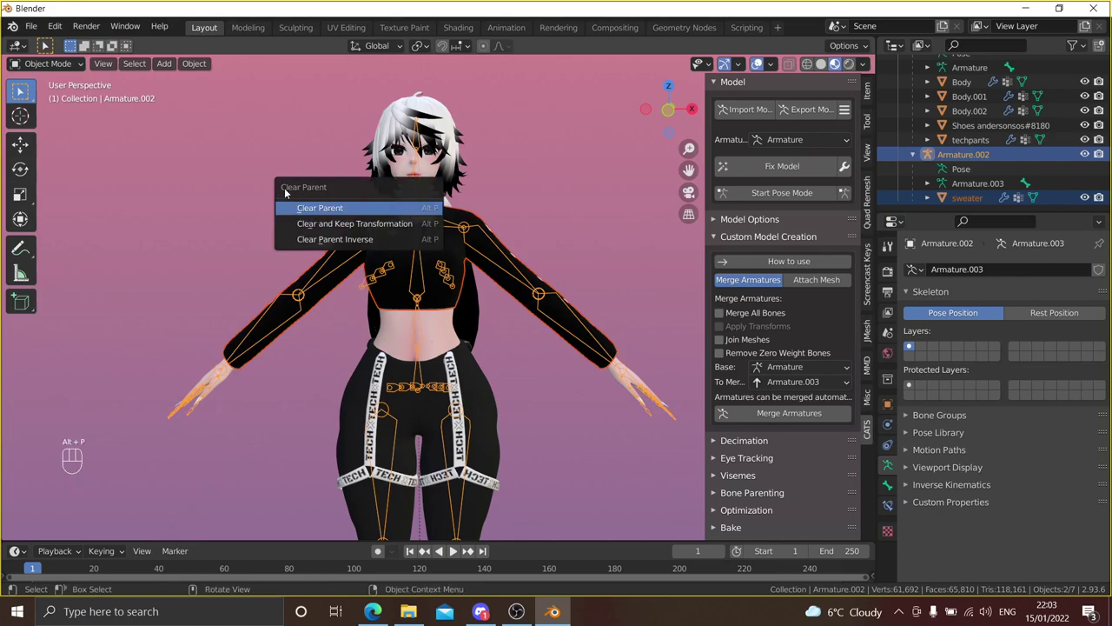
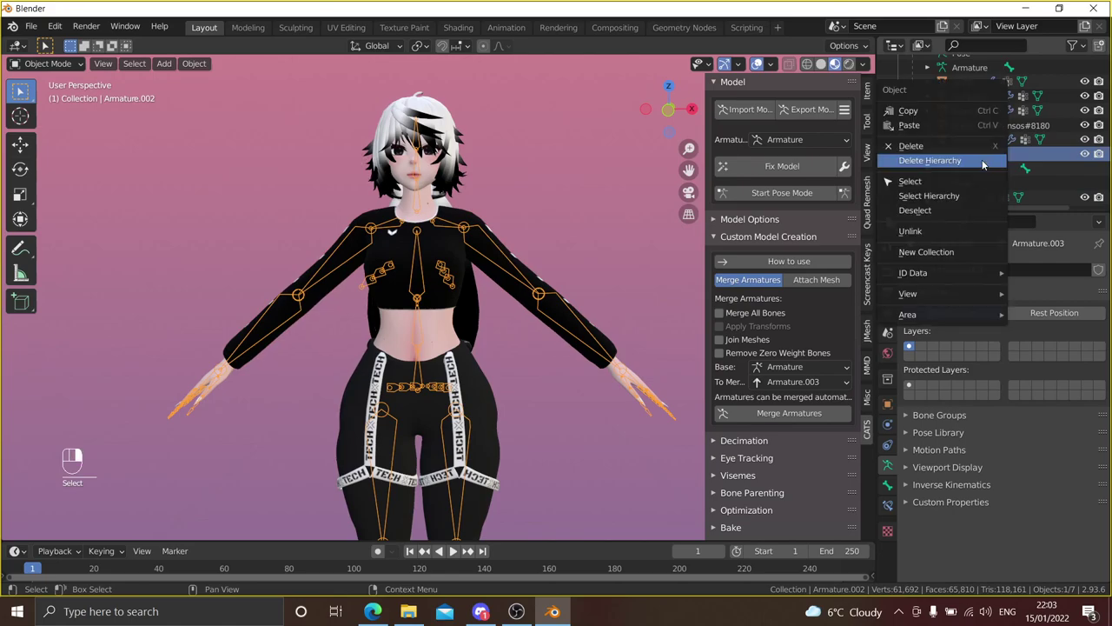
{"action": "key", "text": "Delete"}
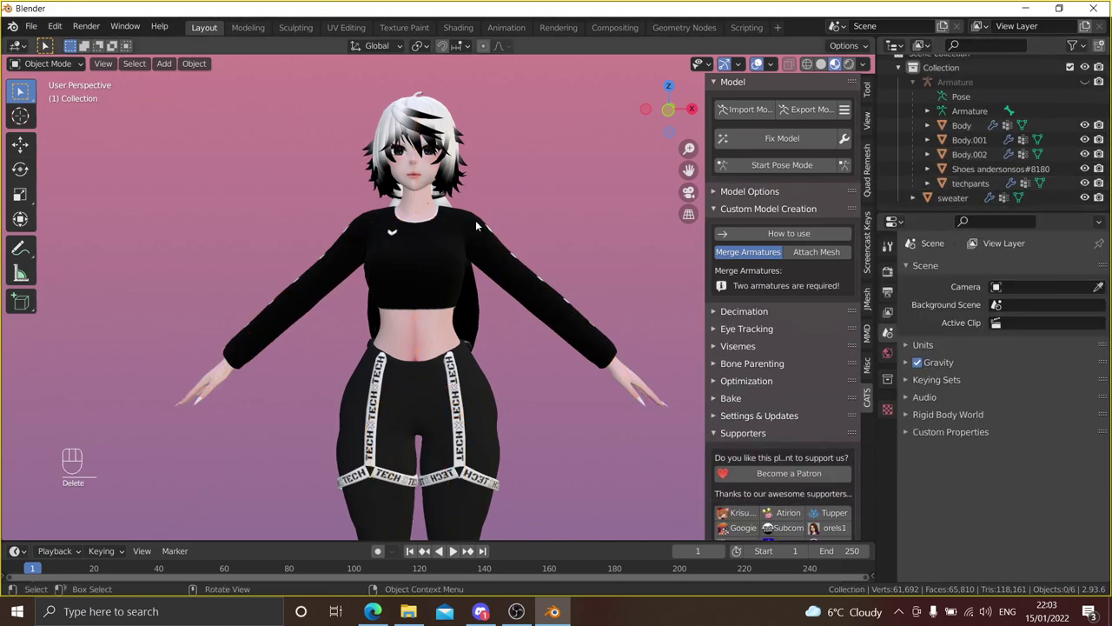
- Remove all of the sweater's vertex groups in Object Data properties
{"action": "middle_click", "coordinate": [478, 198]}
{"action": "left_click_drag", "start_coordinate": [475, 193], "coordinate": [482, 210]}
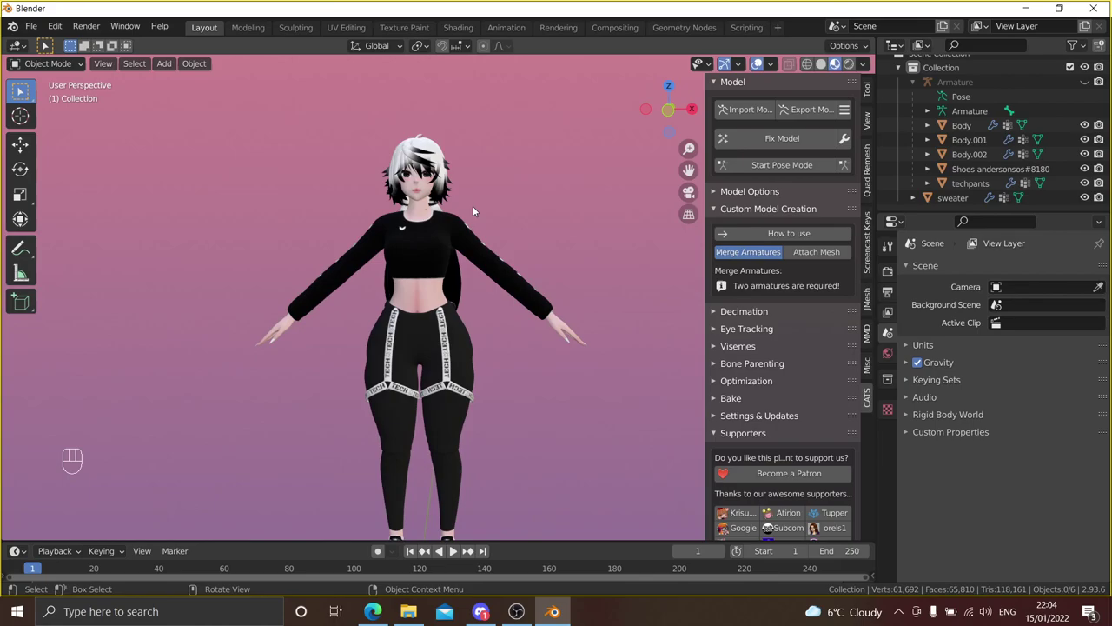
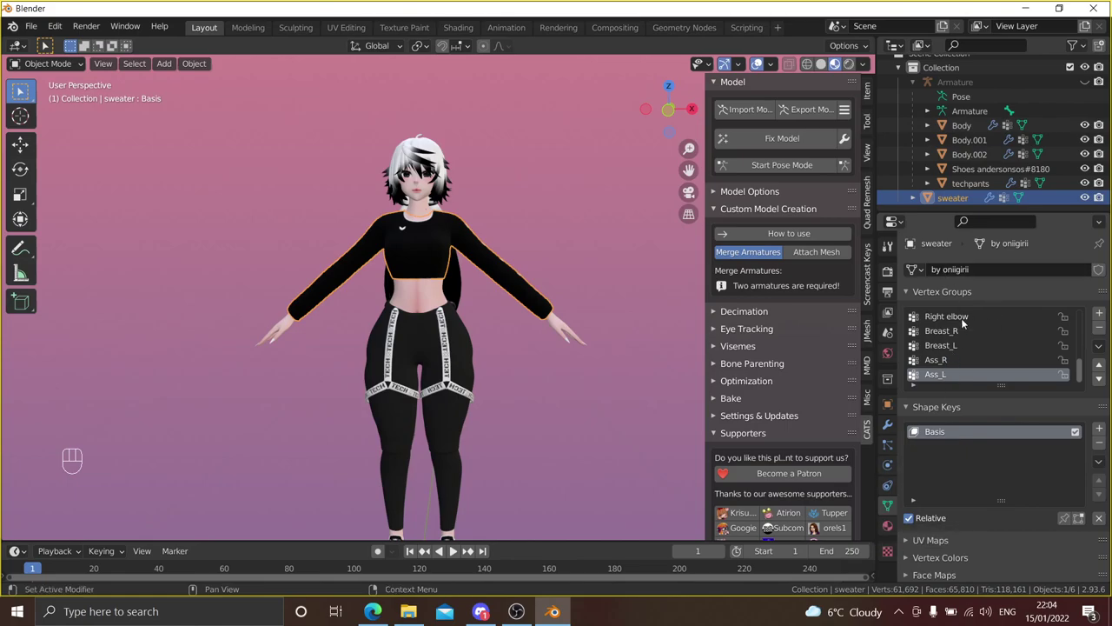
{"action": "left_click_drag", "start_coordinate": [1100, 349], "coordinate": [1016, 526]}
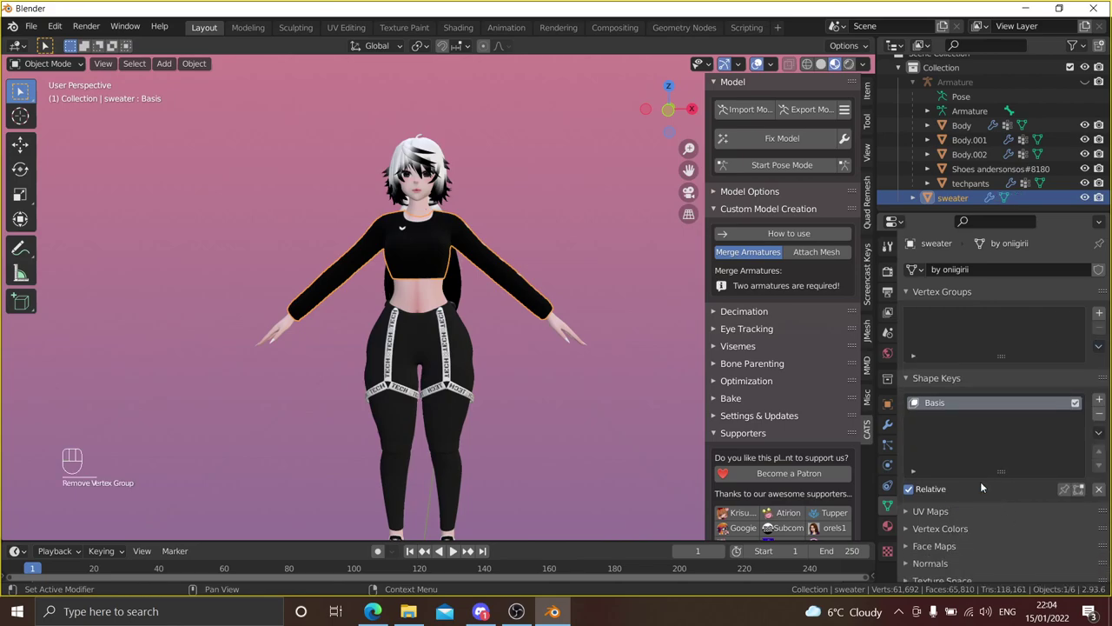
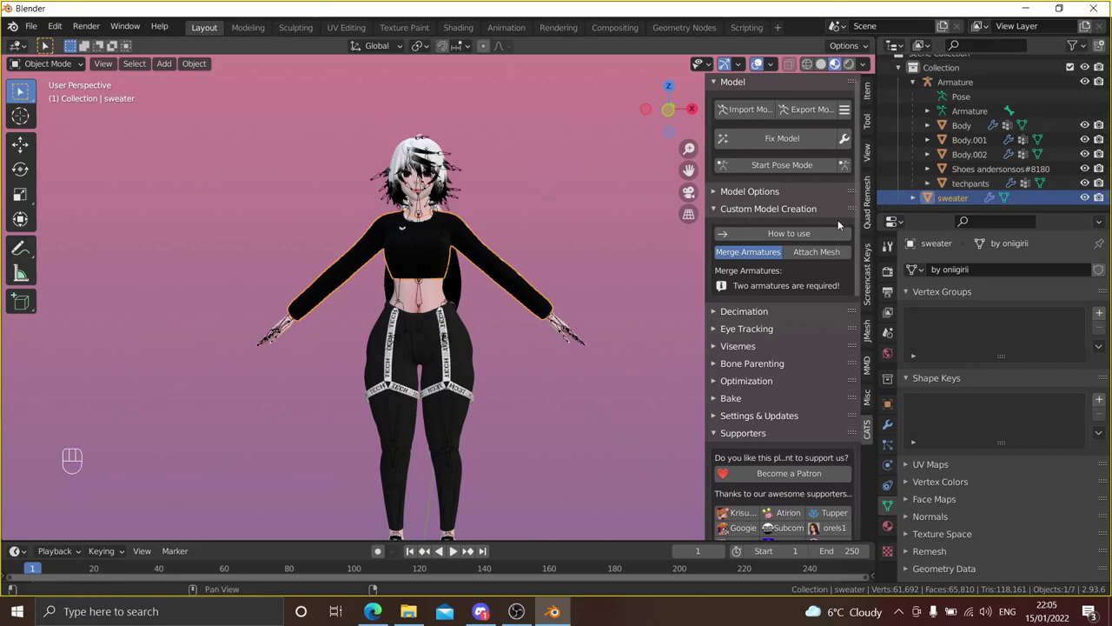
- Delete the sweater's old Armature modifier and add a Data Transfer modifier
{"action": "left_click", "coordinate": [1096, 86]}
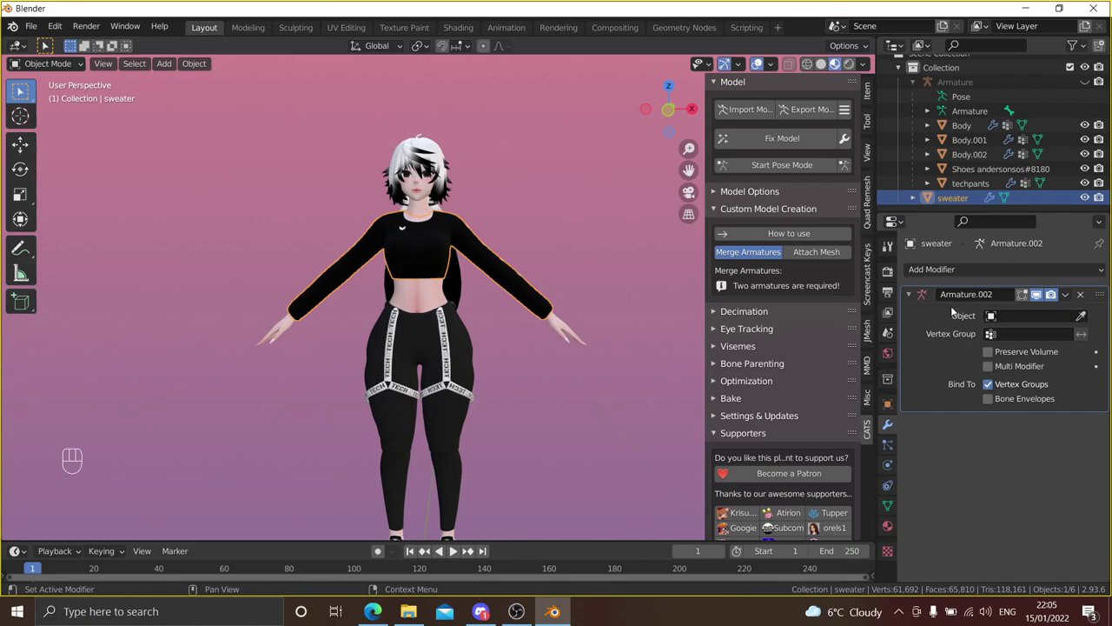
{"action": "left_click", "coordinate": [1082, 295]}
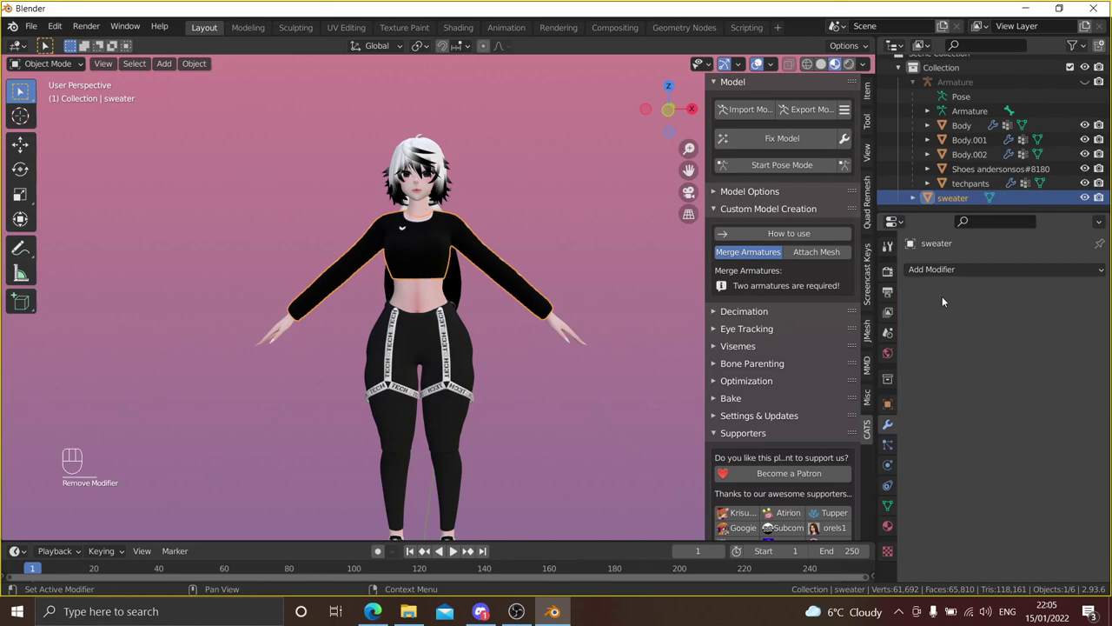
{"action": "left_click_drag", "start_coordinate": [945, 270], "coordinate": [708, 312]}
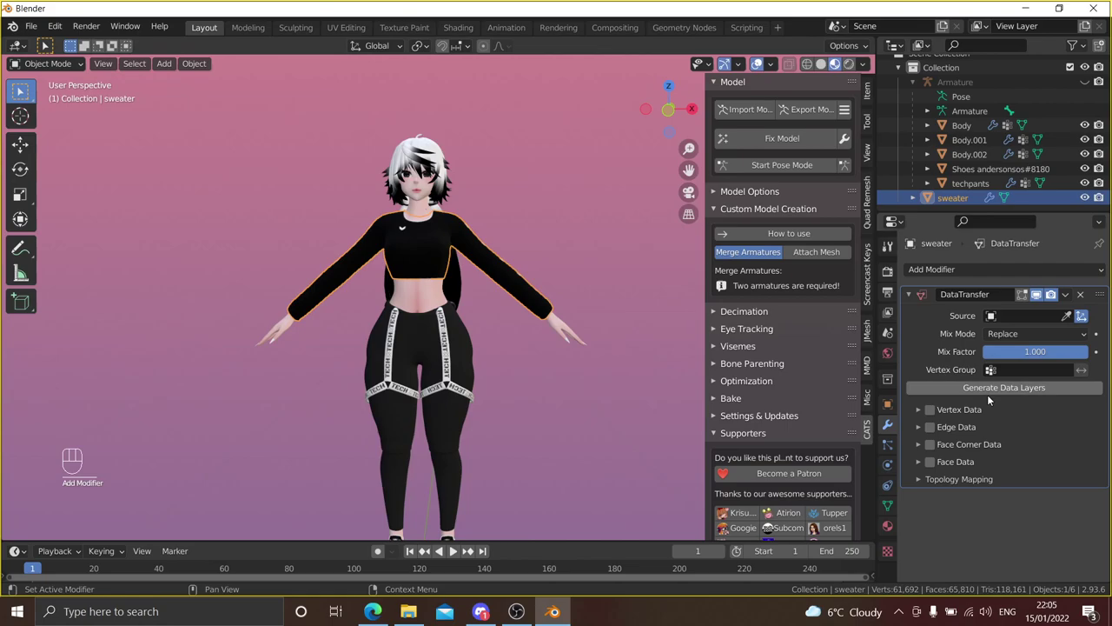
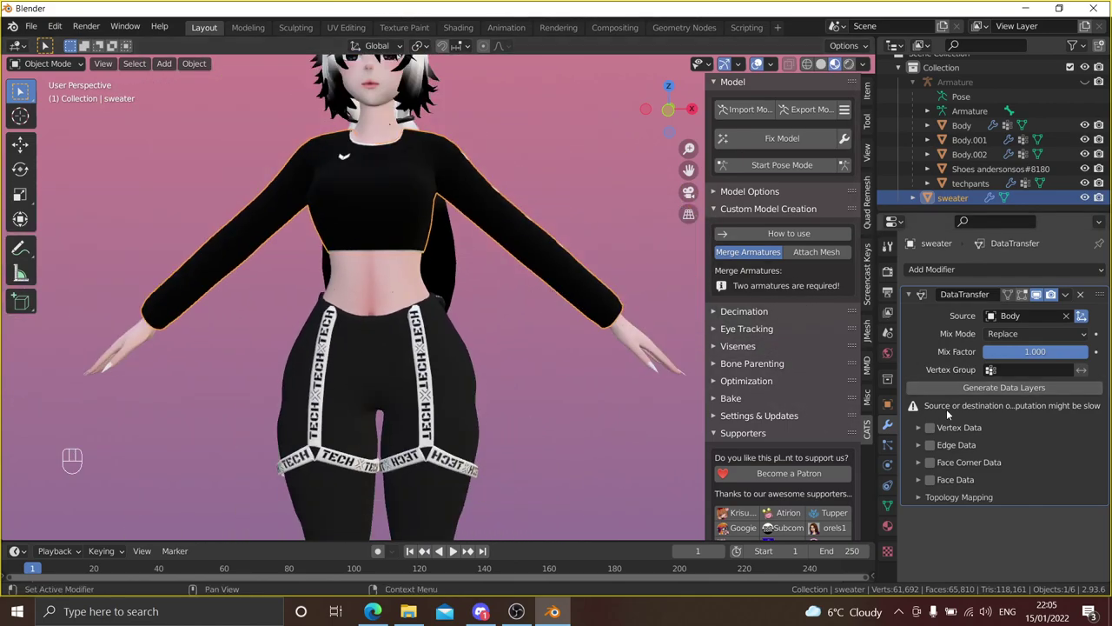
- Set the Data Transfer to copy Vertex Groups from Body and generate the data layers
{"action": "left_click", "coordinate": [939, 435]}
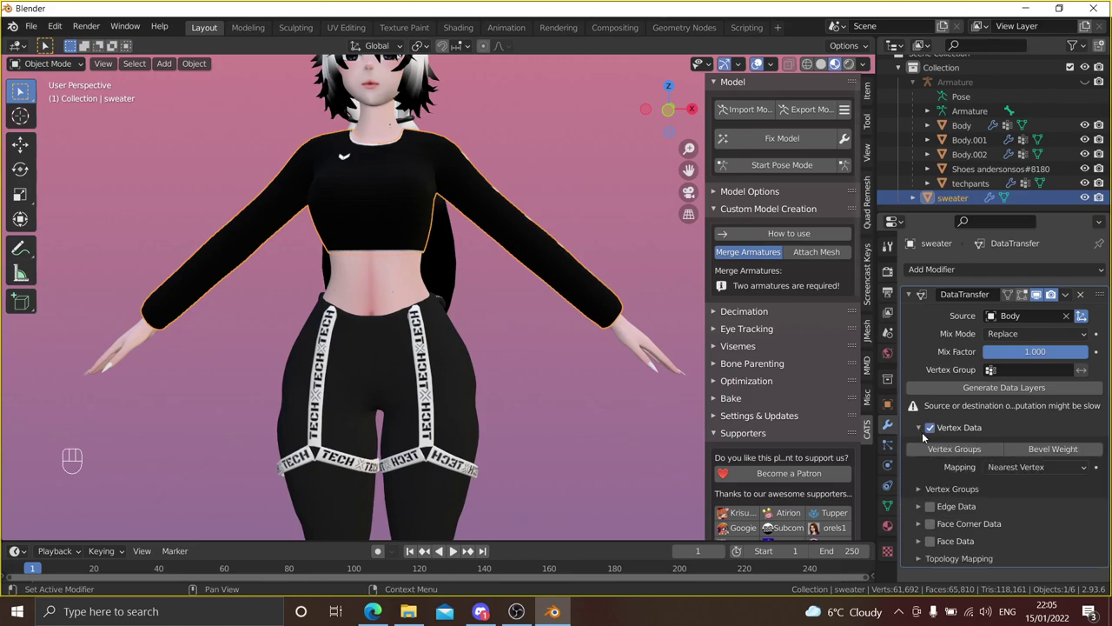
{"action": "double_click", "coordinate": [935, 451]}
{"action": "left_click", "coordinate": [936, 451]}
{"action": "left_click", "coordinate": [1027, 393]}
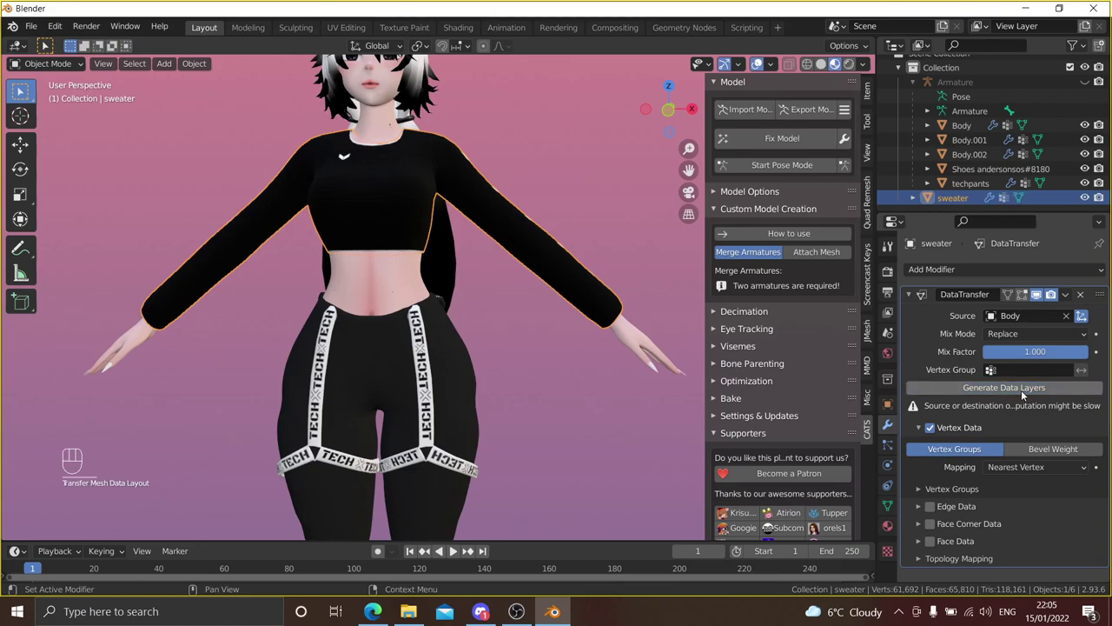
{"action": "left_click", "coordinate": [1026, 393]}
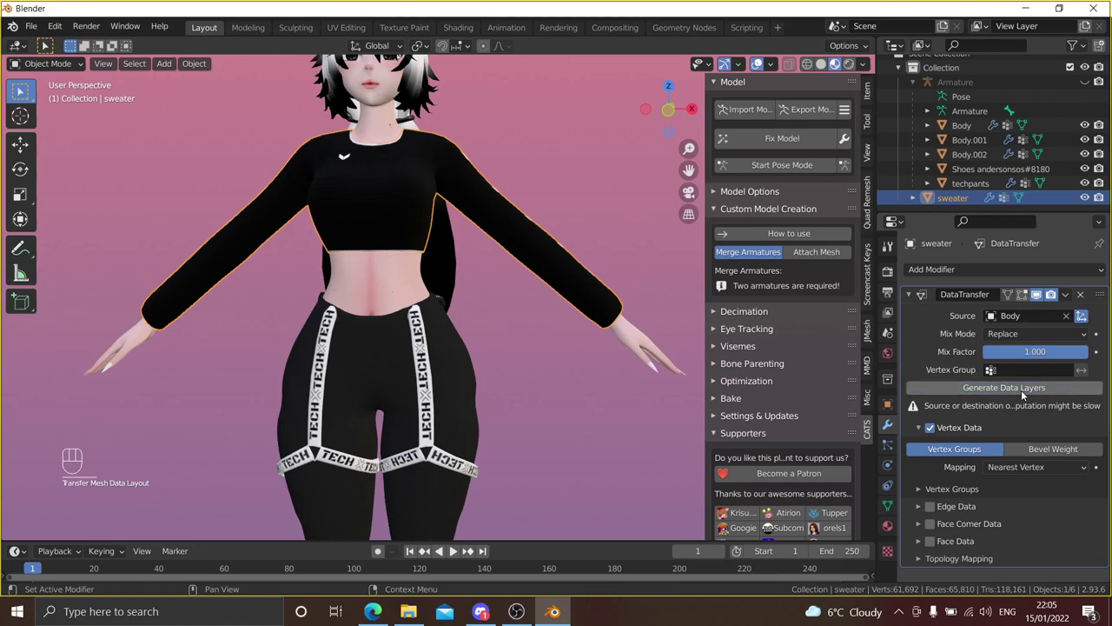
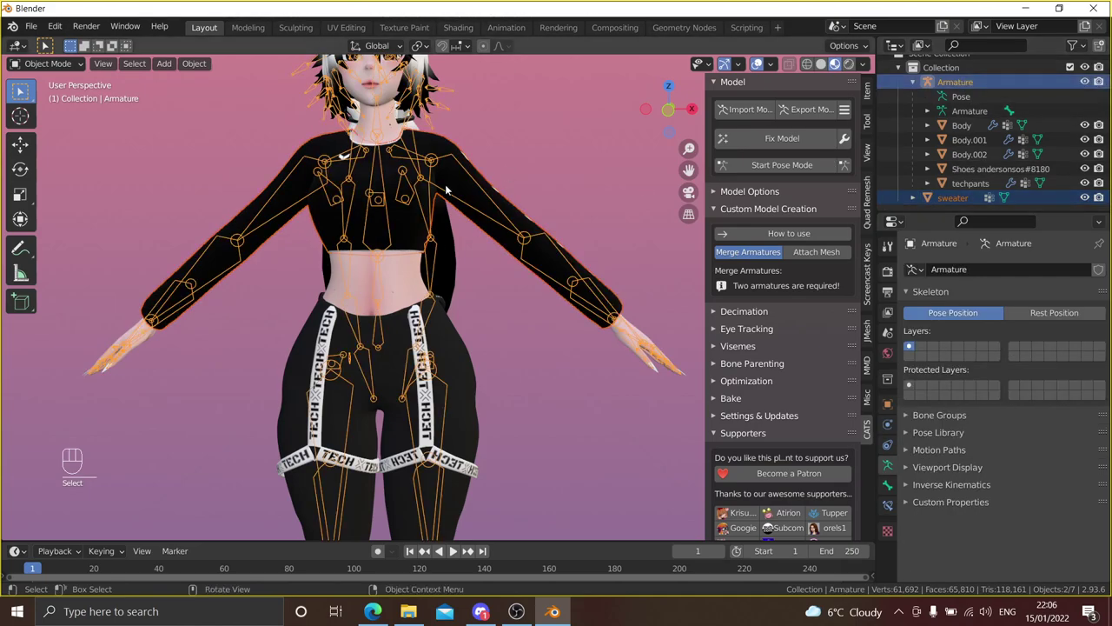
- Parent the sweater to the main Armature with Ctrl+P and check its new vertex groups
{"action": "key", "text": "ctrl+p"}
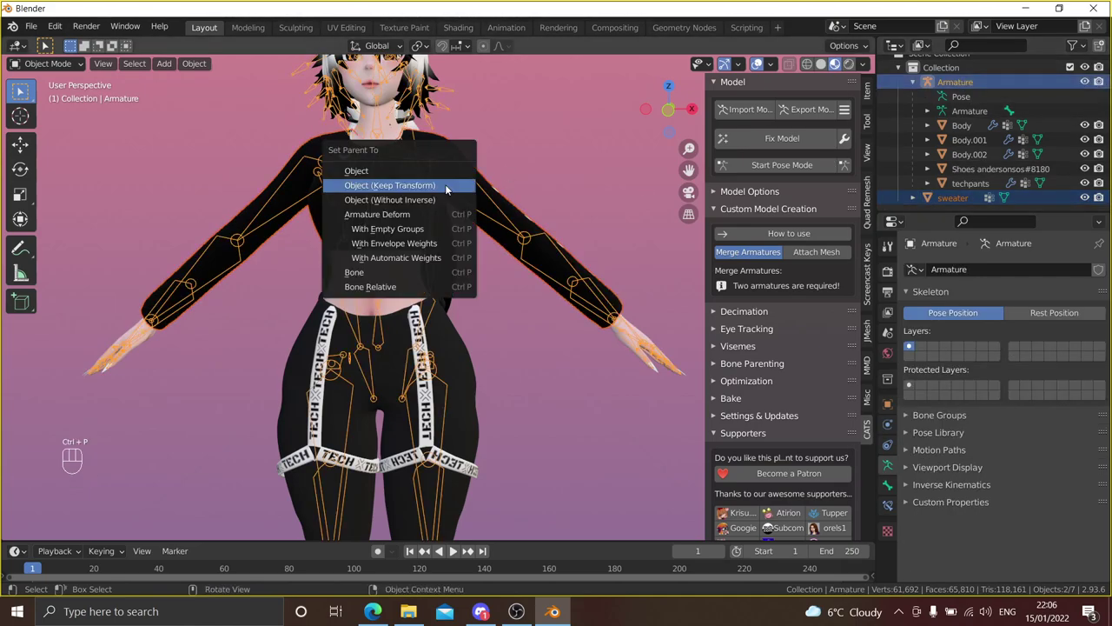
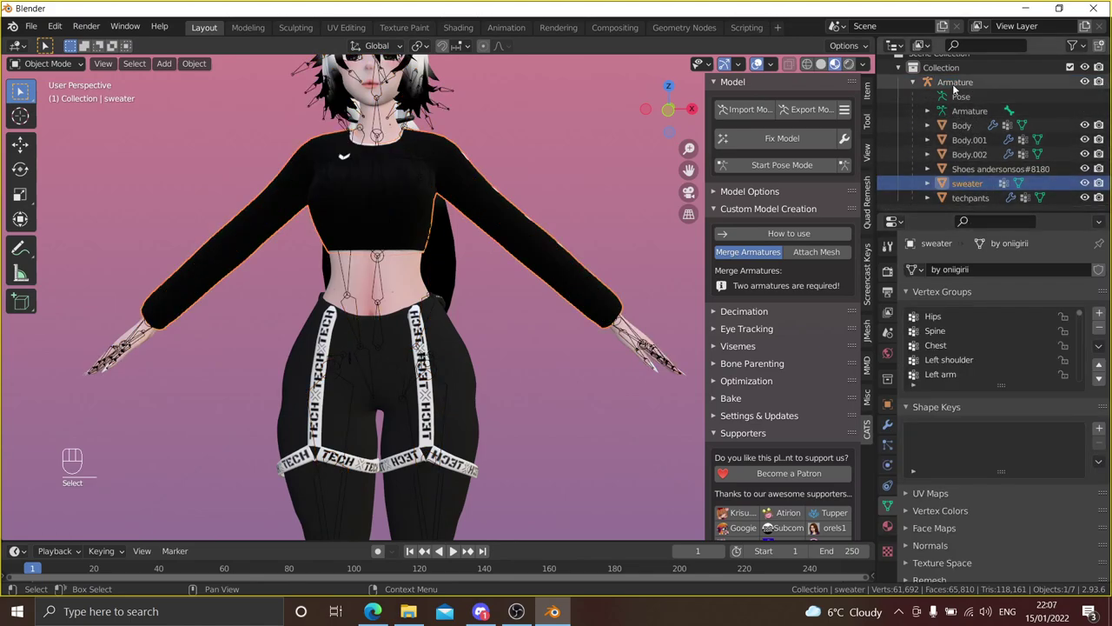
{"action": "left_click", "coordinate": [1088, 83]}
{"action": "double_click", "coordinate": [1088, 83]}
{"action": "left_click", "coordinate": [1087, 83]}
{"action": "double_click", "coordinate": [1088, 82]}
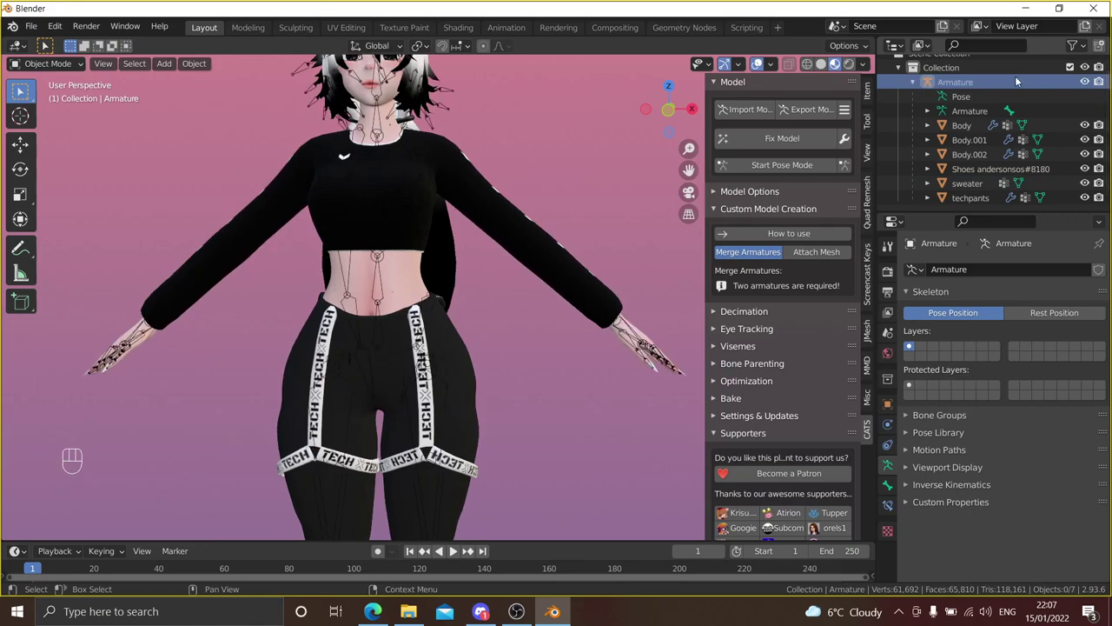
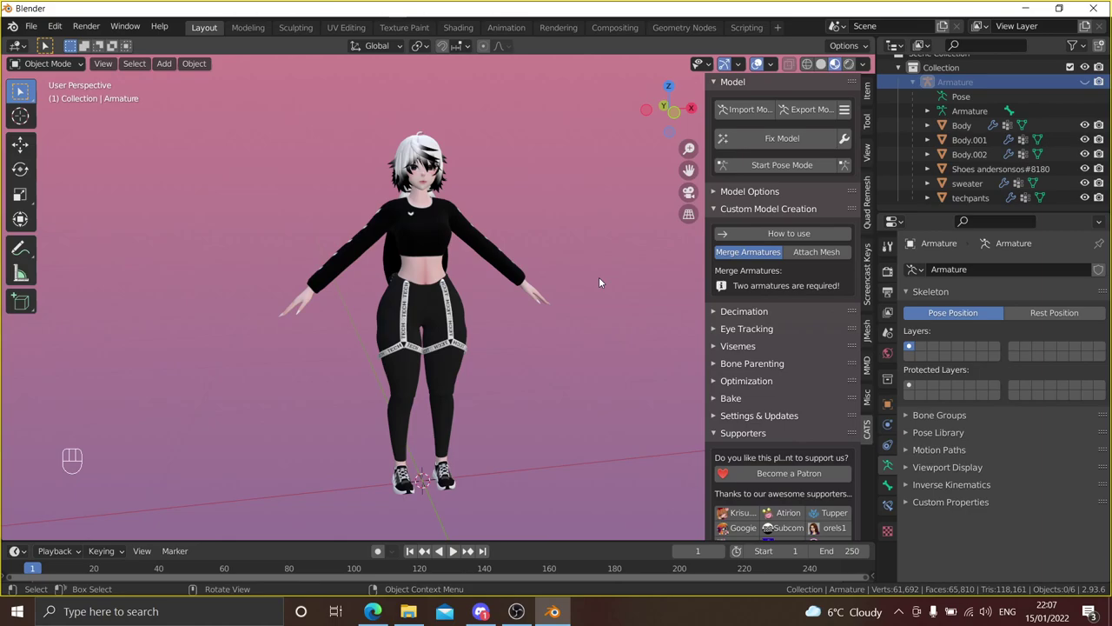
{"action": "left_click_drag", "start_coordinate": [534, 277], "coordinate": [545, 315]}
{"action": "left_click_drag", "start_coordinate": [527, 310], "coordinate": [522, 295]}
{"action": "left_click_drag", "start_coordinate": [497, 253], "coordinate": [491, 274]}
{"action": "middle_click", "coordinate": [548, 298]}
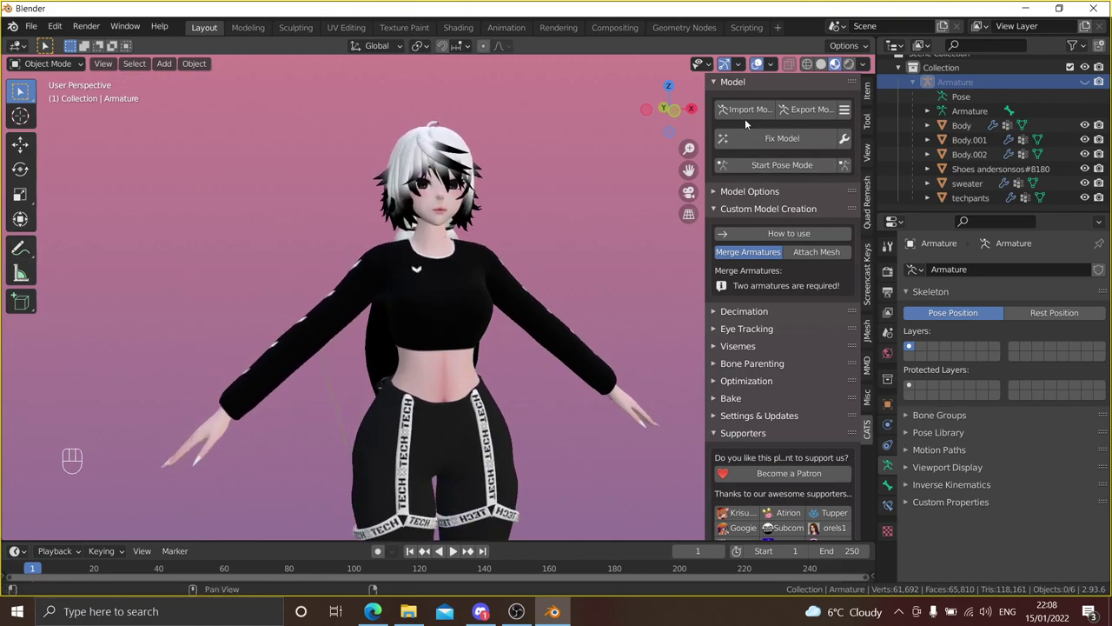
- Go up one folder in the import browser to find the strapback cap model
{"action": "left_click", "coordinate": [751, 116]}
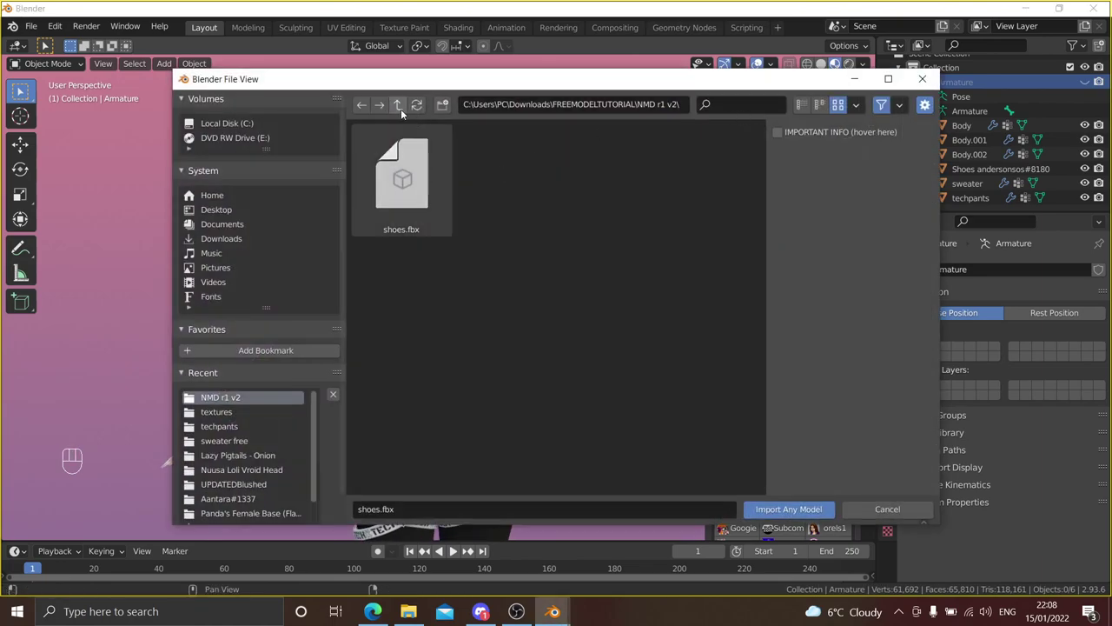
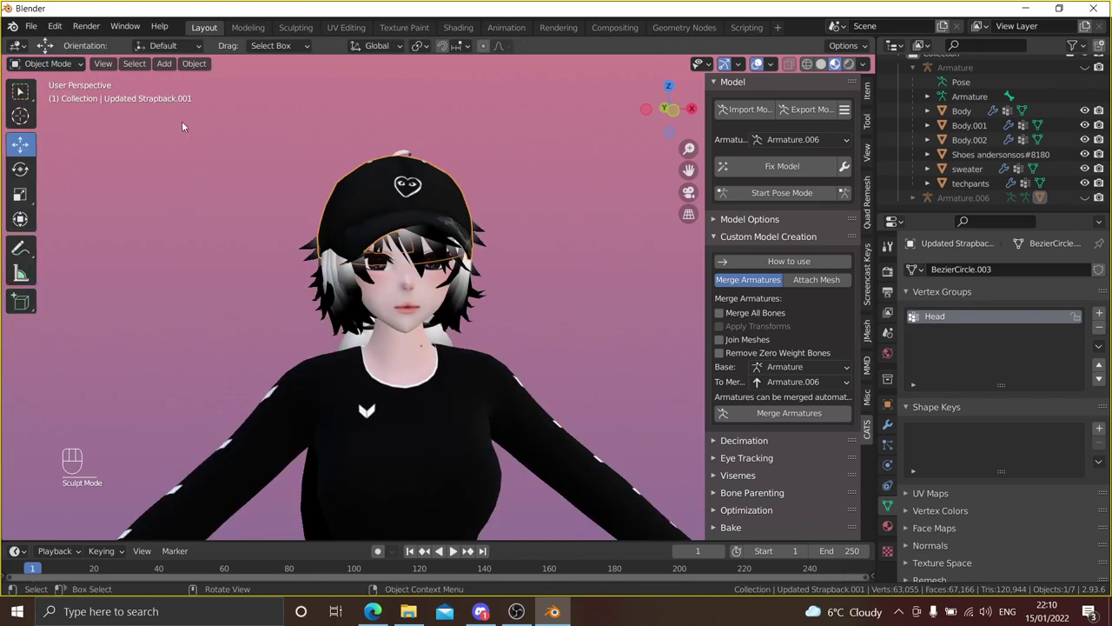
- Select the Body.002 hair mesh under the cap and orbit around the head to find stray pieces
{"action": "left_click_drag", "start_coordinate": [501, 270], "coordinate": [467, 263]}
{"action": "left_click", "coordinate": [430, 365]}
{"action": "left_click_drag", "start_coordinate": [488, 351], "coordinate": [489, 279]}
{"action": "left_click_drag", "start_coordinate": [484, 281], "coordinate": [471, 287]}
{"action": "left_click_drag", "start_coordinate": [484, 252], "coordinate": [486, 289]}
{"action": "middle_click", "coordinate": [486, 288]}
{"action": "left_click_drag", "start_coordinate": [495, 264], "coordinate": [447, 308]}
{"action": "left_click_drag", "start_coordinate": [475, 271], "coordinate": [448, 277]}
{"action": "left_click_drag", "start_coordinate": [479, 191], "coordinate": [412, 266]}
{"action": "middle_click", "coordinate": [412, 266]}
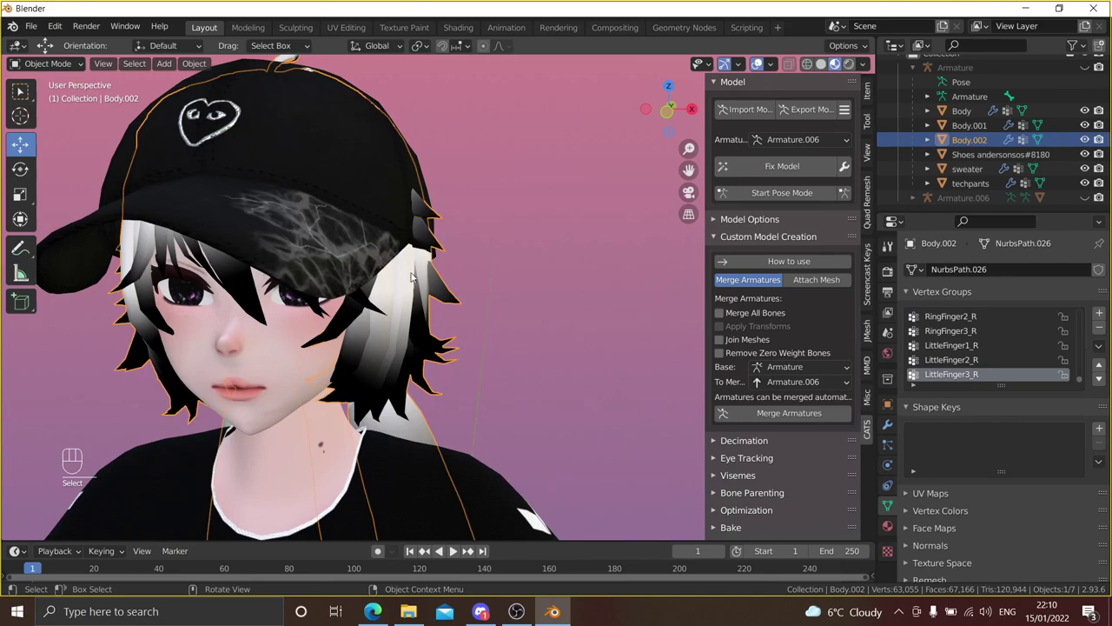
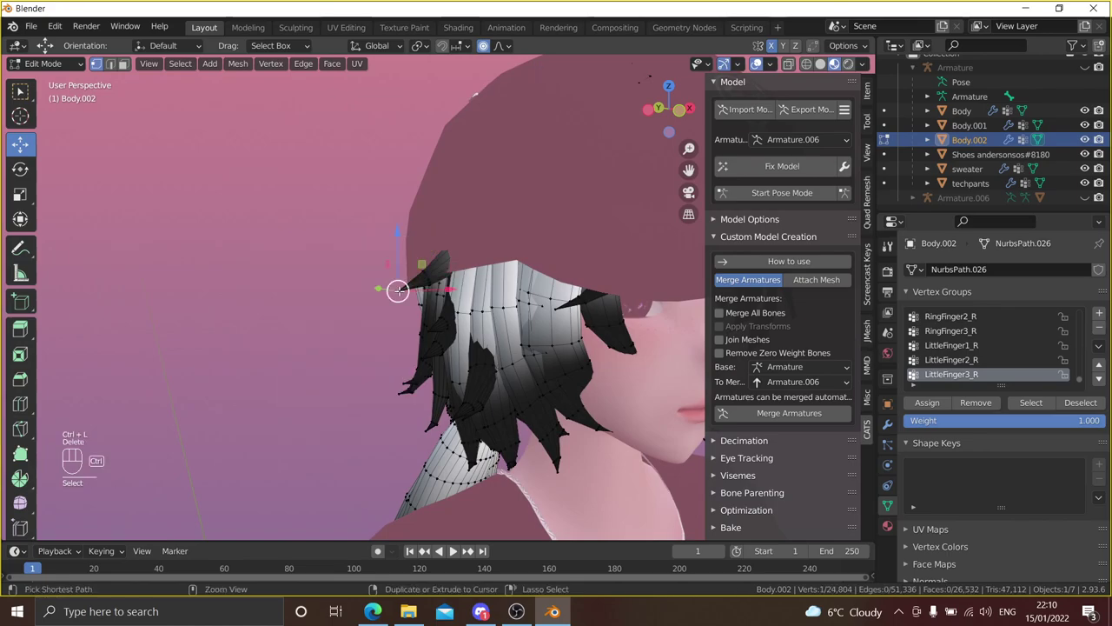
- Delete the remaining stray Body.002 vertices poking through the black cap
{"action": "key", "text": "ctrl+l"}
{"action": "key", "text": "Delete"}
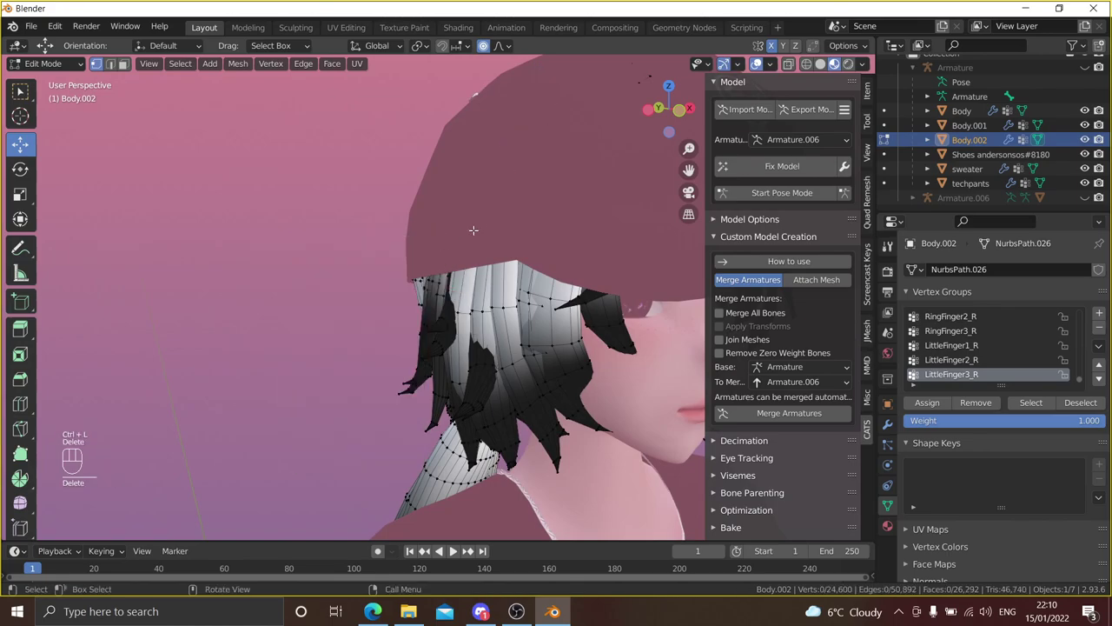
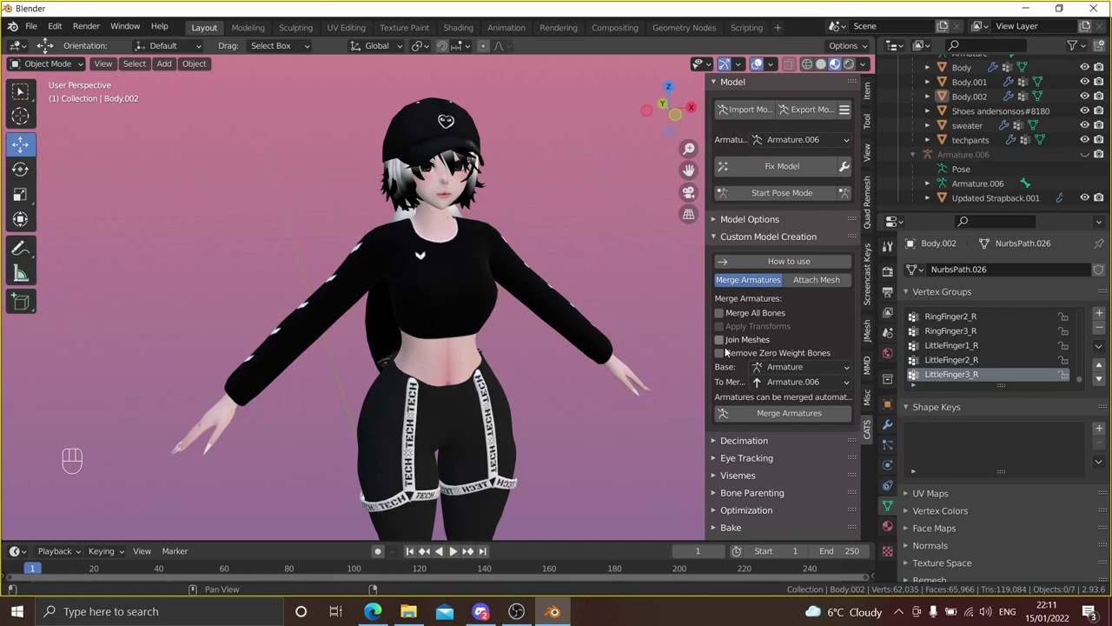
- Merge the cap's Armature.006 into the main Armature with CATS Merge Armatures
{"action": "left_click", "coordinate": [781, 373]}
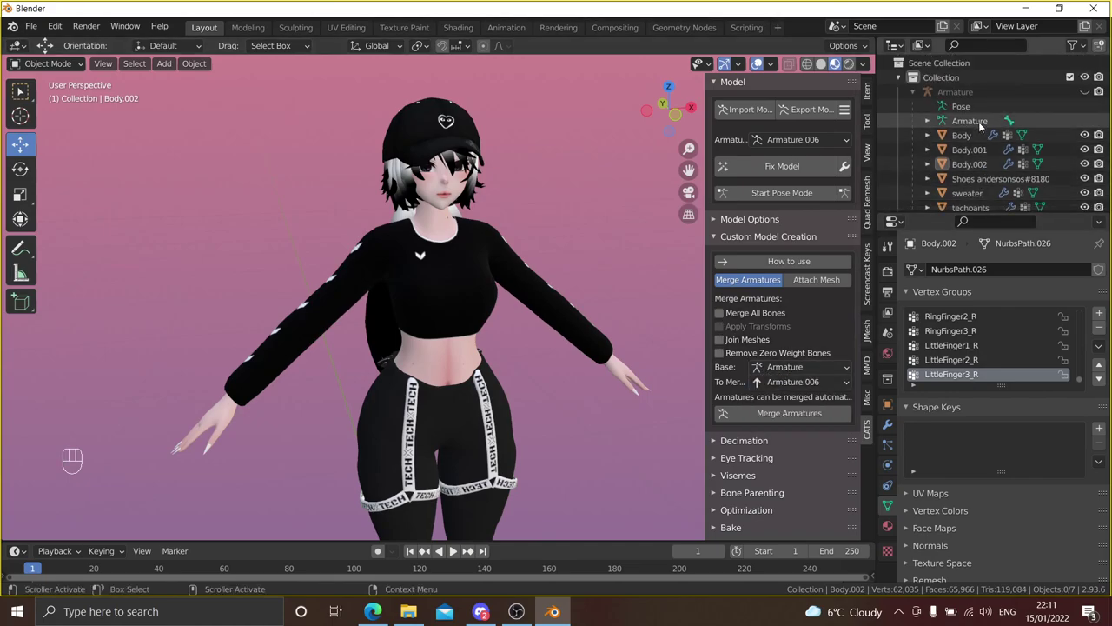
{"action": "left_click_drag", "start_coordinate": [812, 297], "coordinate": [813, 314]}
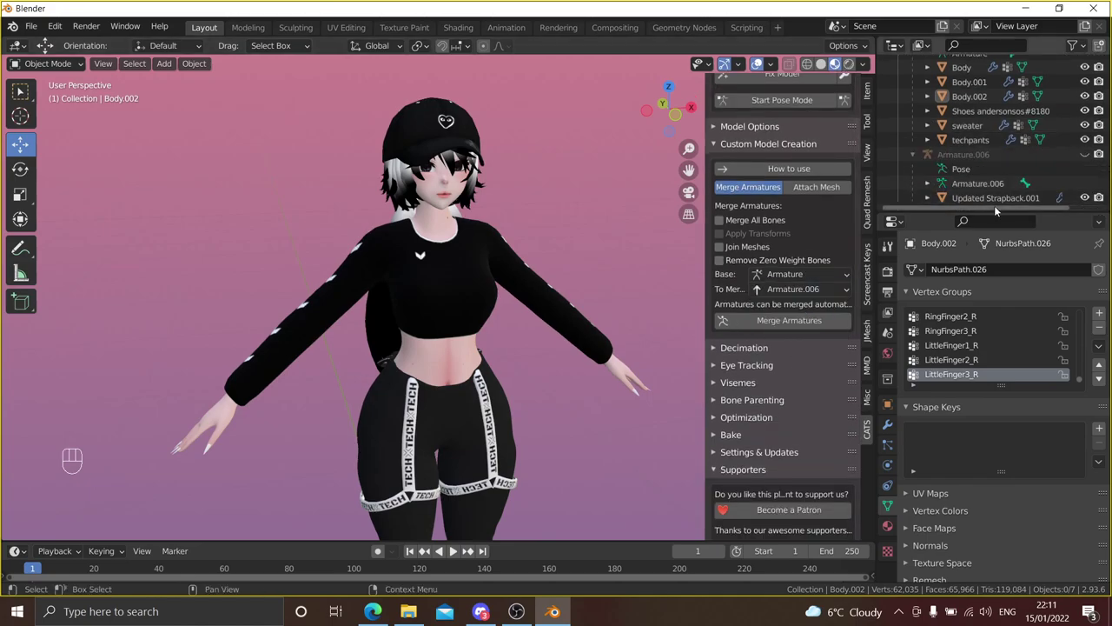
{"action": "left_click_drag", "start_coordinate": [802, 324], "coordinate": [575, 272]}
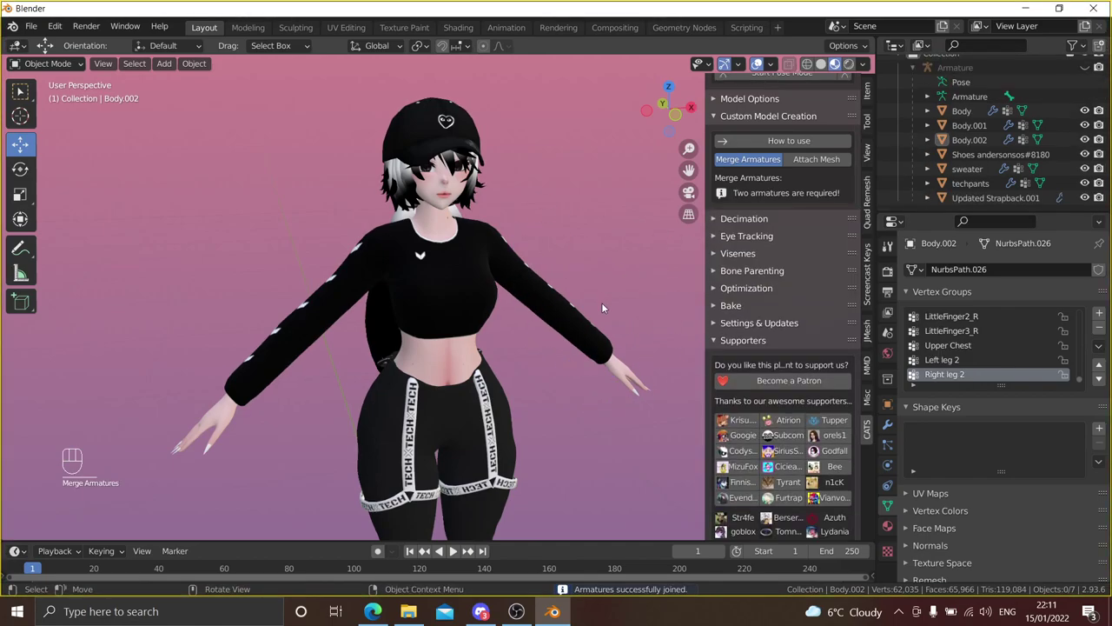
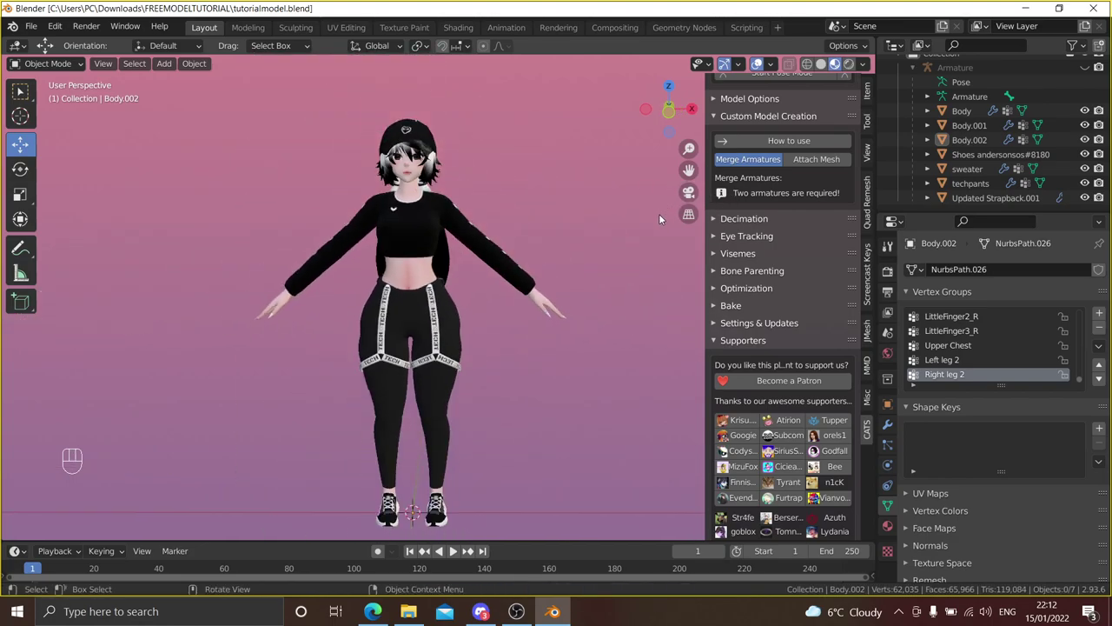
- Select the main Armature and enter CATS Pose Mode to start the rig test
{"action": "left_click_drag", "start_coordinate": [814, 161], "coordinate": [538, 211]}
{"action": "left_click", "coordinate": [422, 188]}
{"action": "left_click", "coordinate": [418, 187]}
{"action": "left_click_drag", "start_coordinate": [457, 208], "coordinate": [470, 314]}
{"action": "right_click", "coordinate": [470, 315]}
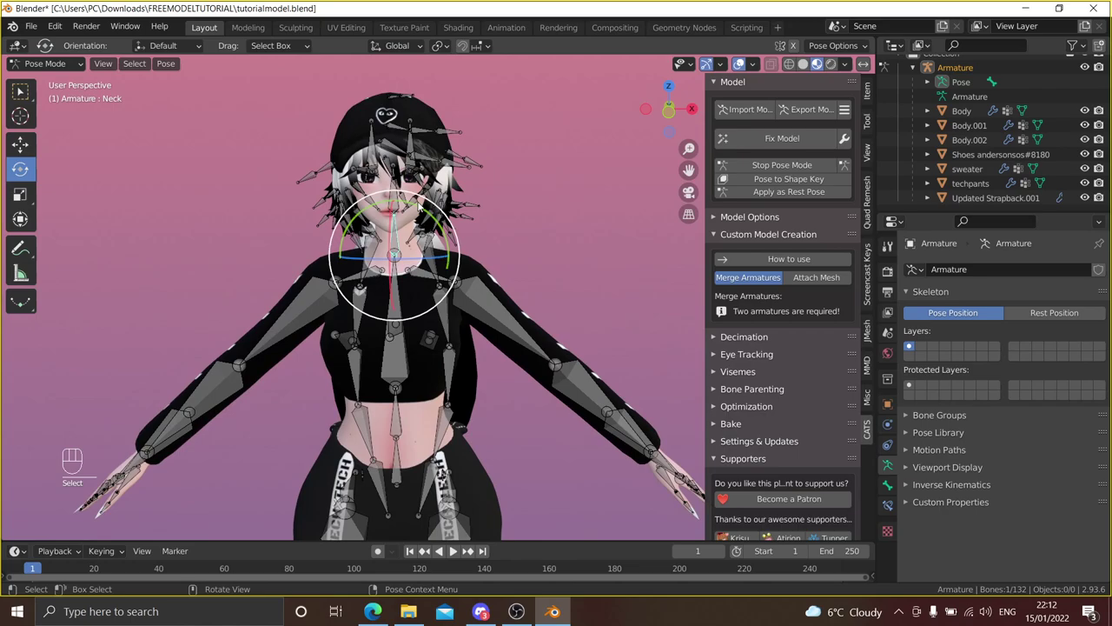
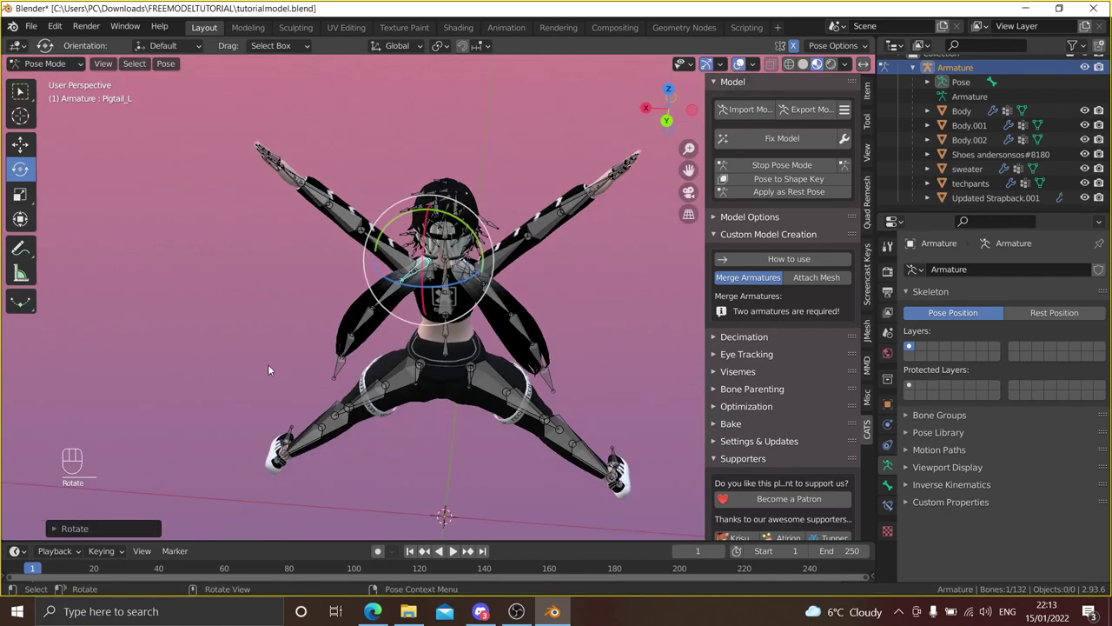
- Rotate a limb bone to spread the pose and check the outfit follows
{"action": "left_click_drag", "start_coordinate": [308, 373], "coordinate": [588, 332]}
{"action": "middle_click", "coordinate": [543, 336]}
{"action": "middle_click", "coordinate": [588, 329]}
{"action": "left_click_drag", "start_coordinate": [558, 328], "coordinate": [584, 300]}
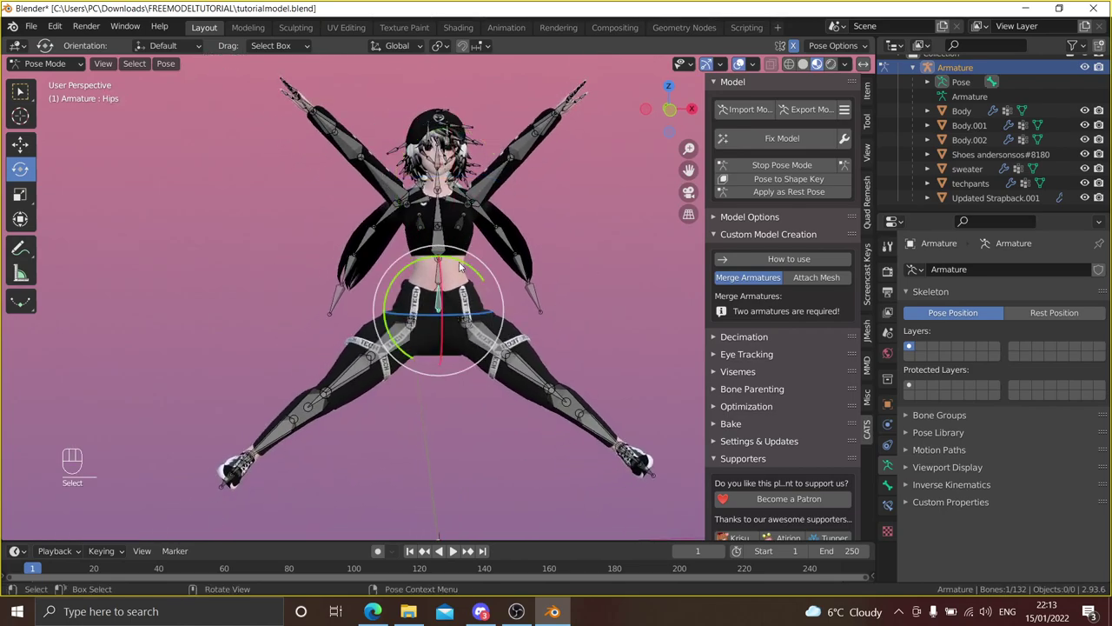
- Rotate the Hips bone so the dressed, capped body tilts as one piece
{"action": "left_click_drag", "start_coordinate": [469, 260], "coordinate": [515, 238]}
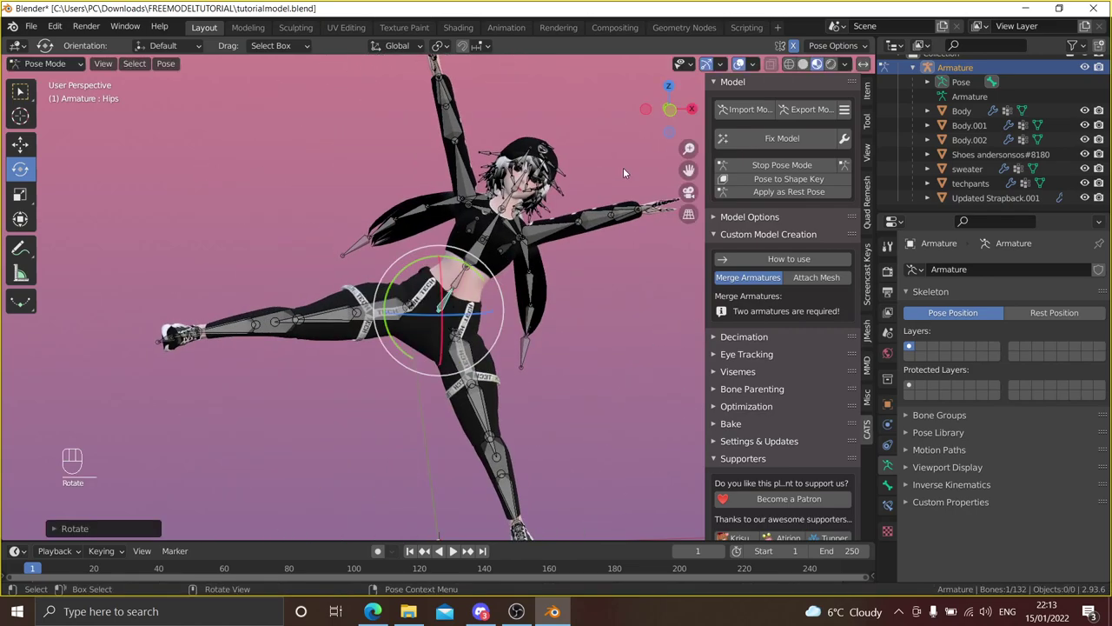
{"action": "left_click_drag", "start_coordinate": [570, 205], "coordinate": [550, 206]}
{"action": "middle_click", "coordinate": [550, 206]}
{"action": "middle_click", "coordinate": [554, 223]}
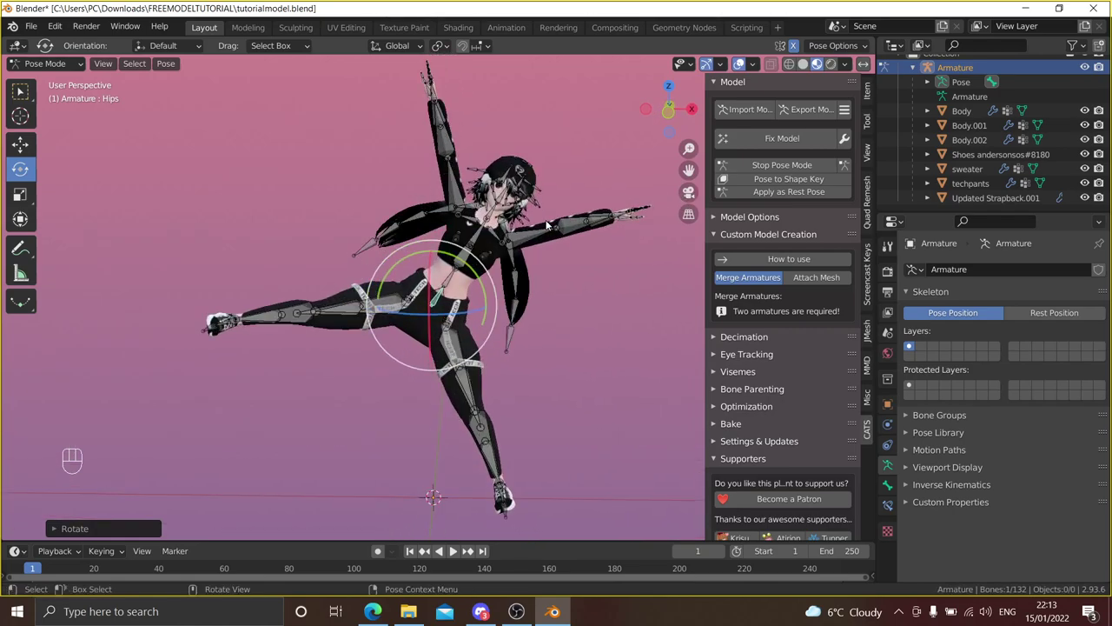
- Stop CATS Pose Mode to restore the T-pose, deselect and frame the whole model
{"action": "left_click", "coordinate": [716, 186]}
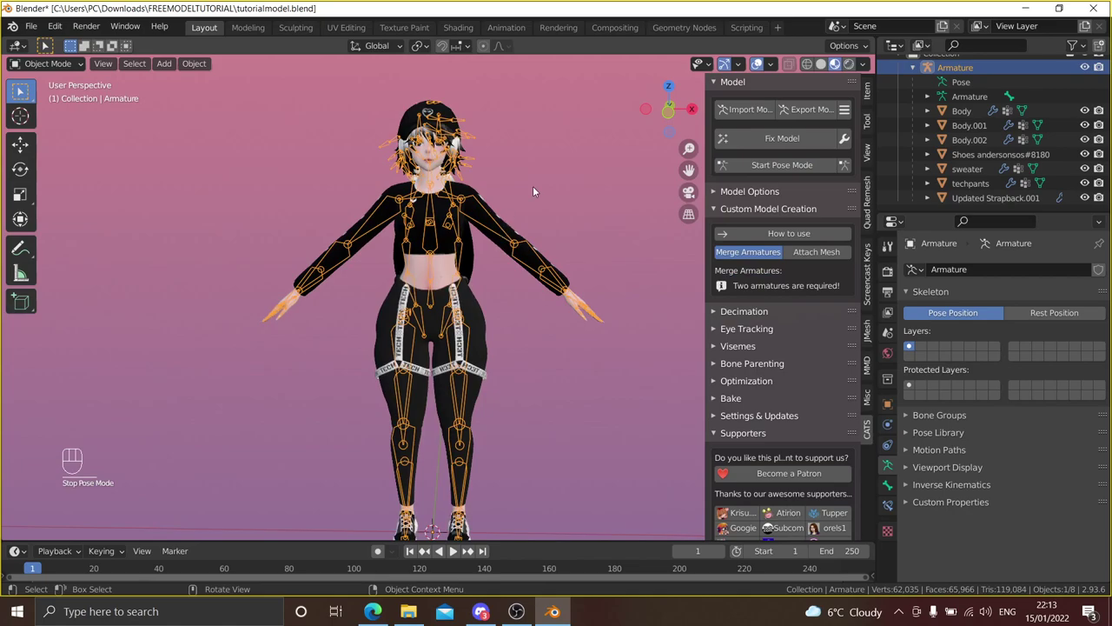
{"action": "left_click_drag", "start_coordinate": [558, 187], "coordinate": [583, 193]}
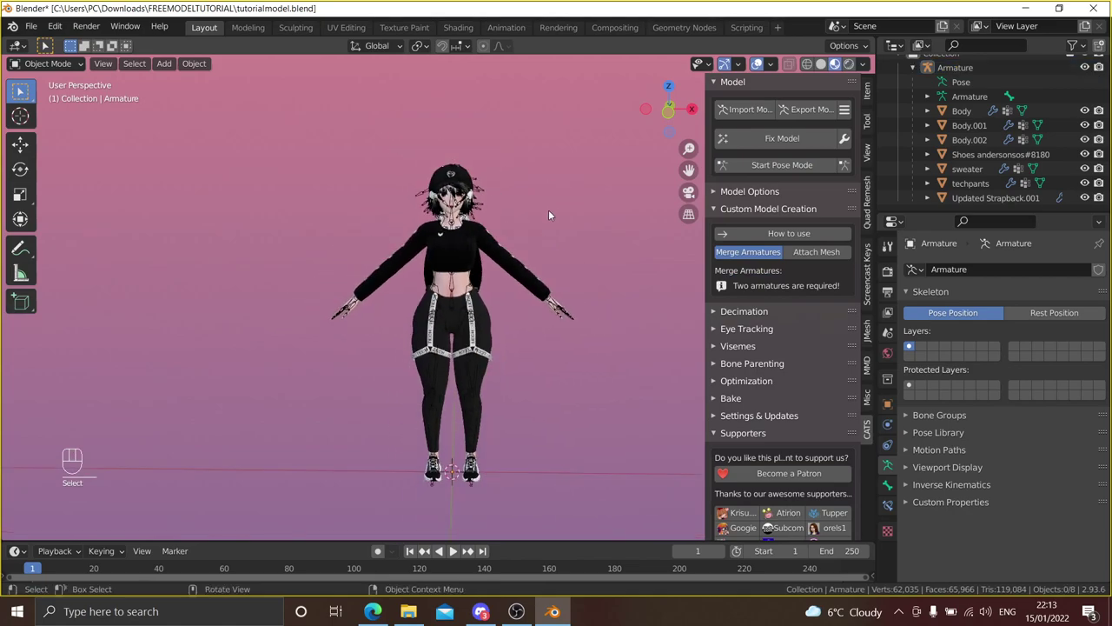
{"action": "left_click", "coordinate": [553, 213]}
{"action": "left_click", "coordinate": [1094, 69]}
{"action": "left_click_drag", "start_coordinate": [637, 252], "coordinate": [636, 263]}
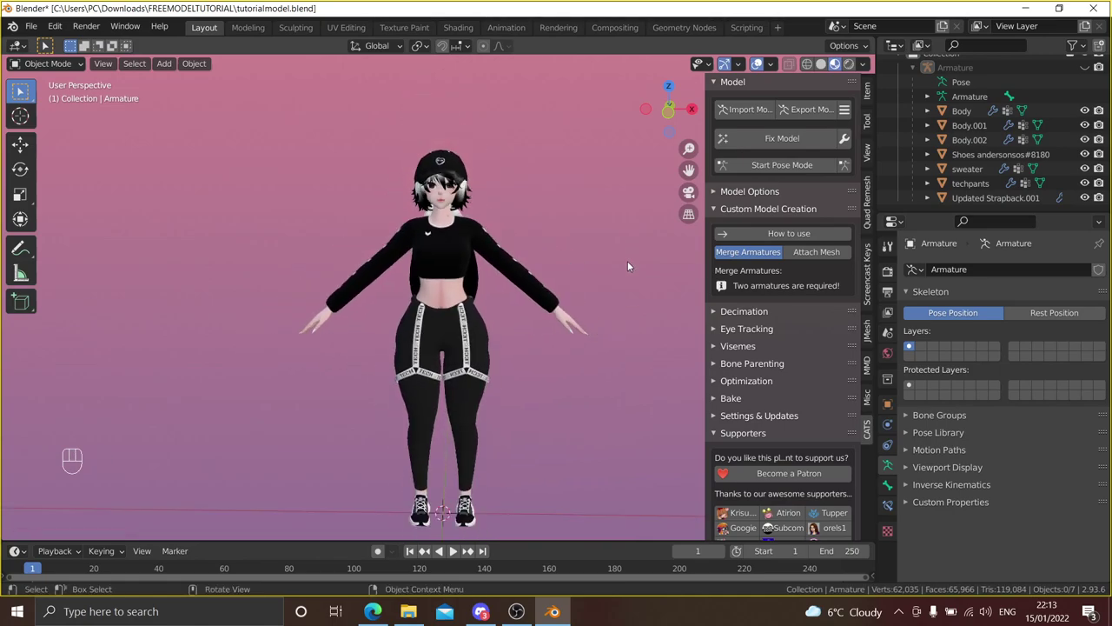
{"action": "middle_click", "coordinate": [637, 261]}
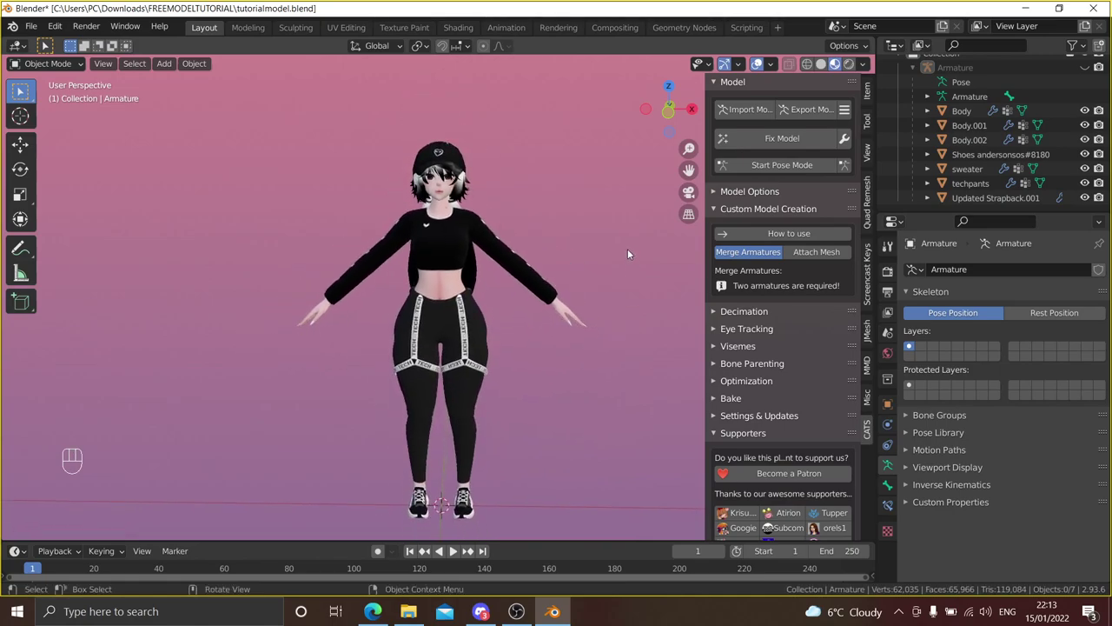
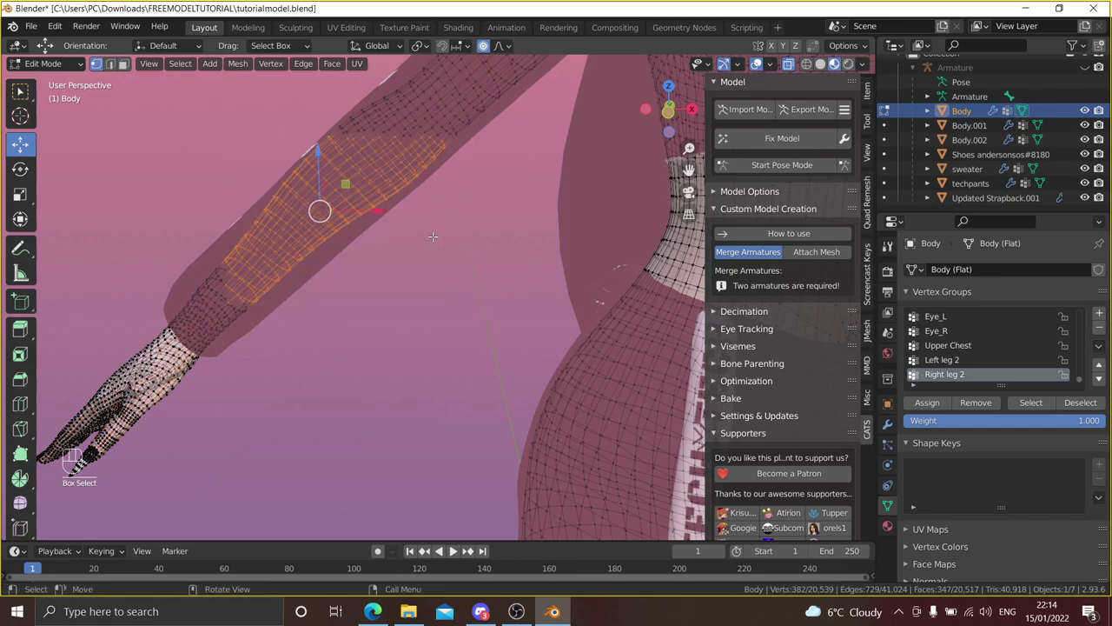
- Trial-delete the selected patch of Body arm vertices beneath the sweater sleeve
{"action": "key", "text": "Delete"}
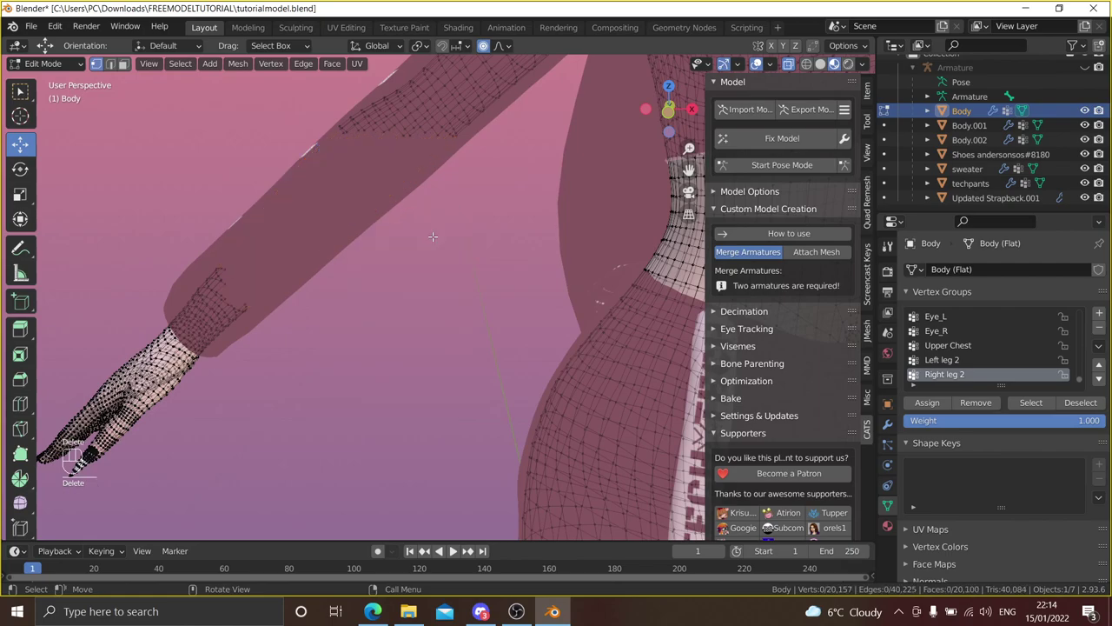